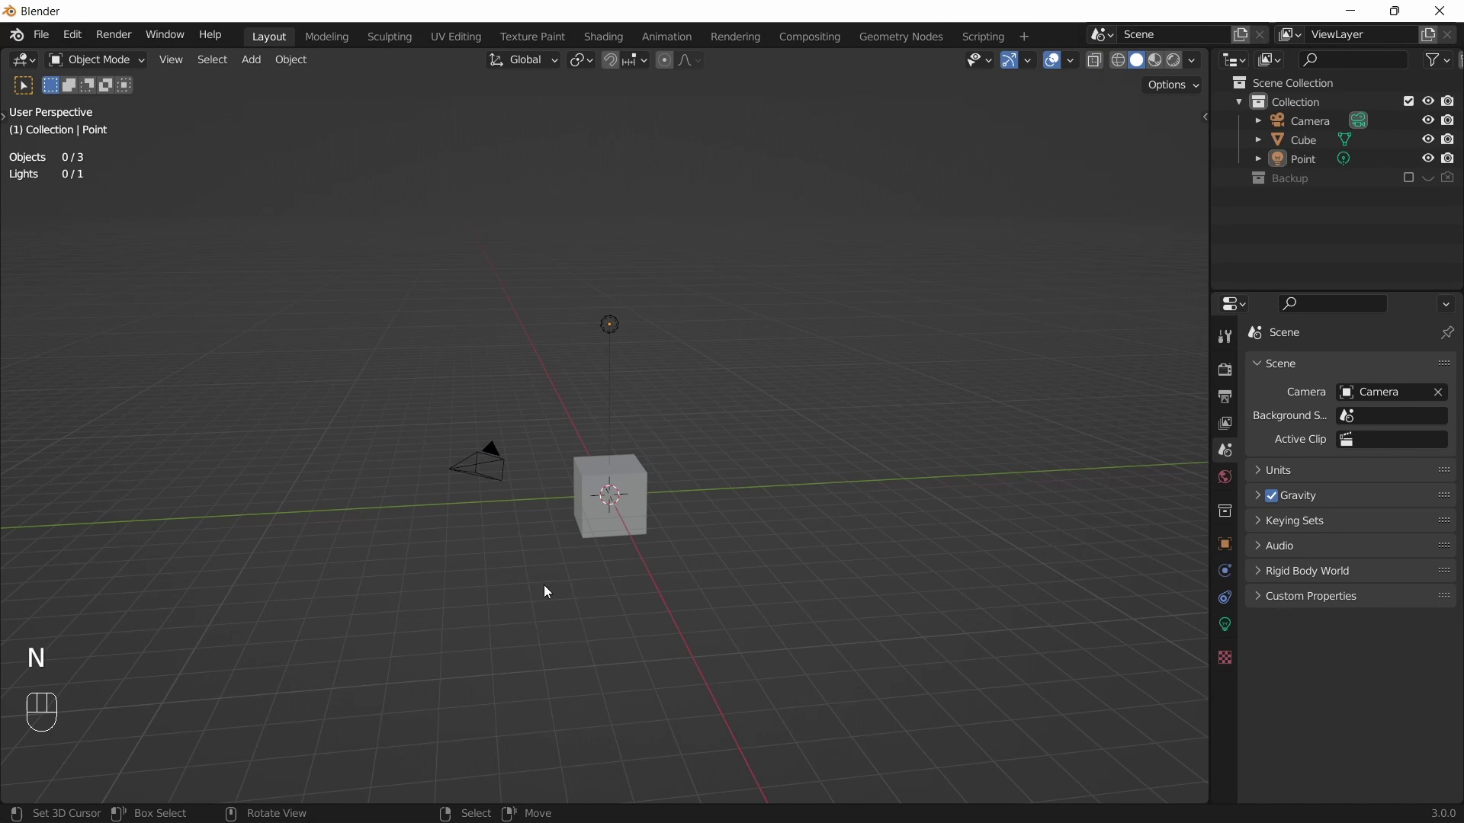
Delete the default camera, cube and light and switch to front view ready to add a mesh
key("a")
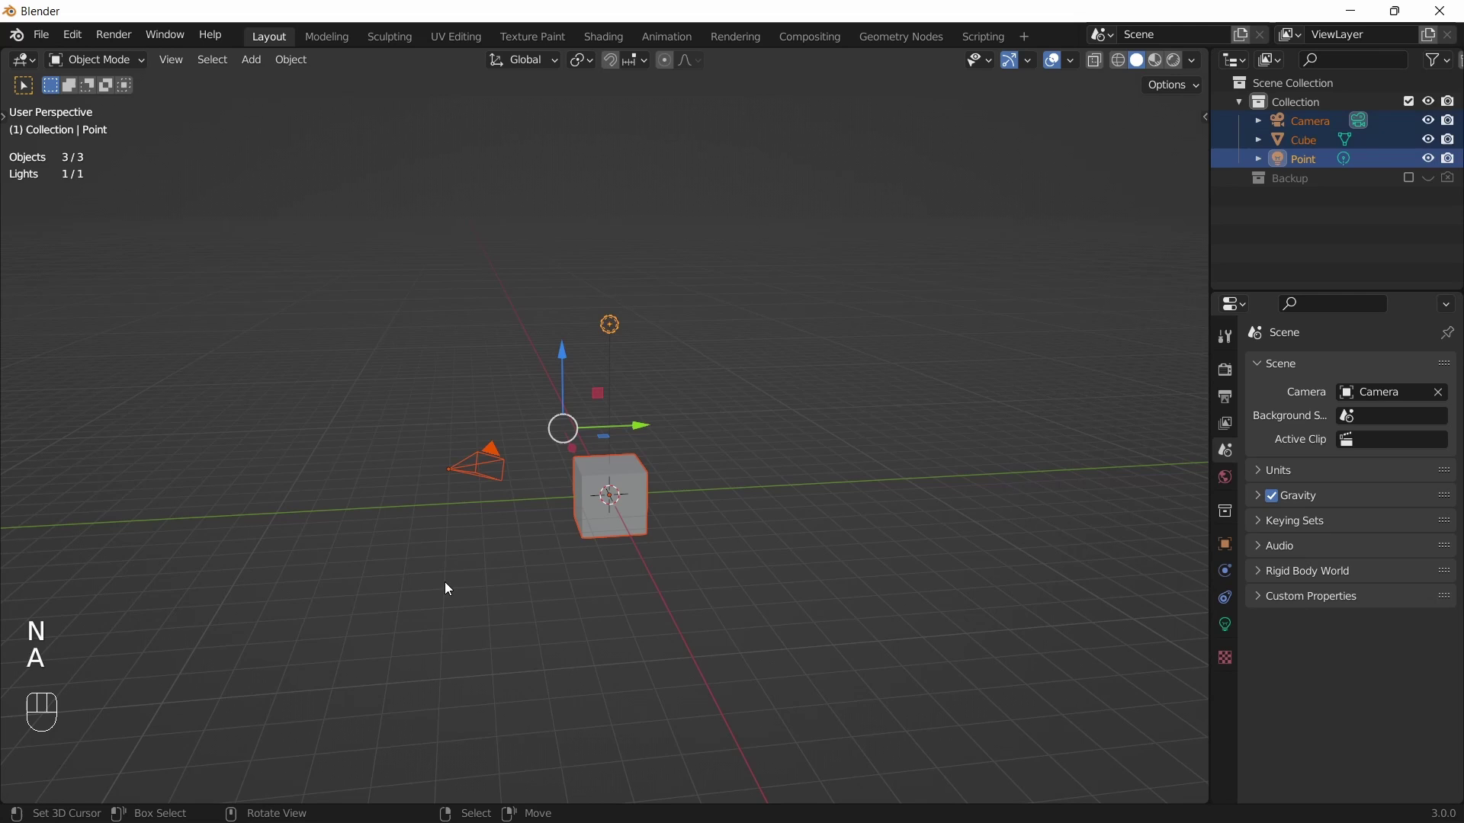
key("x")
left_click_drag(591, 584, 555, 593)
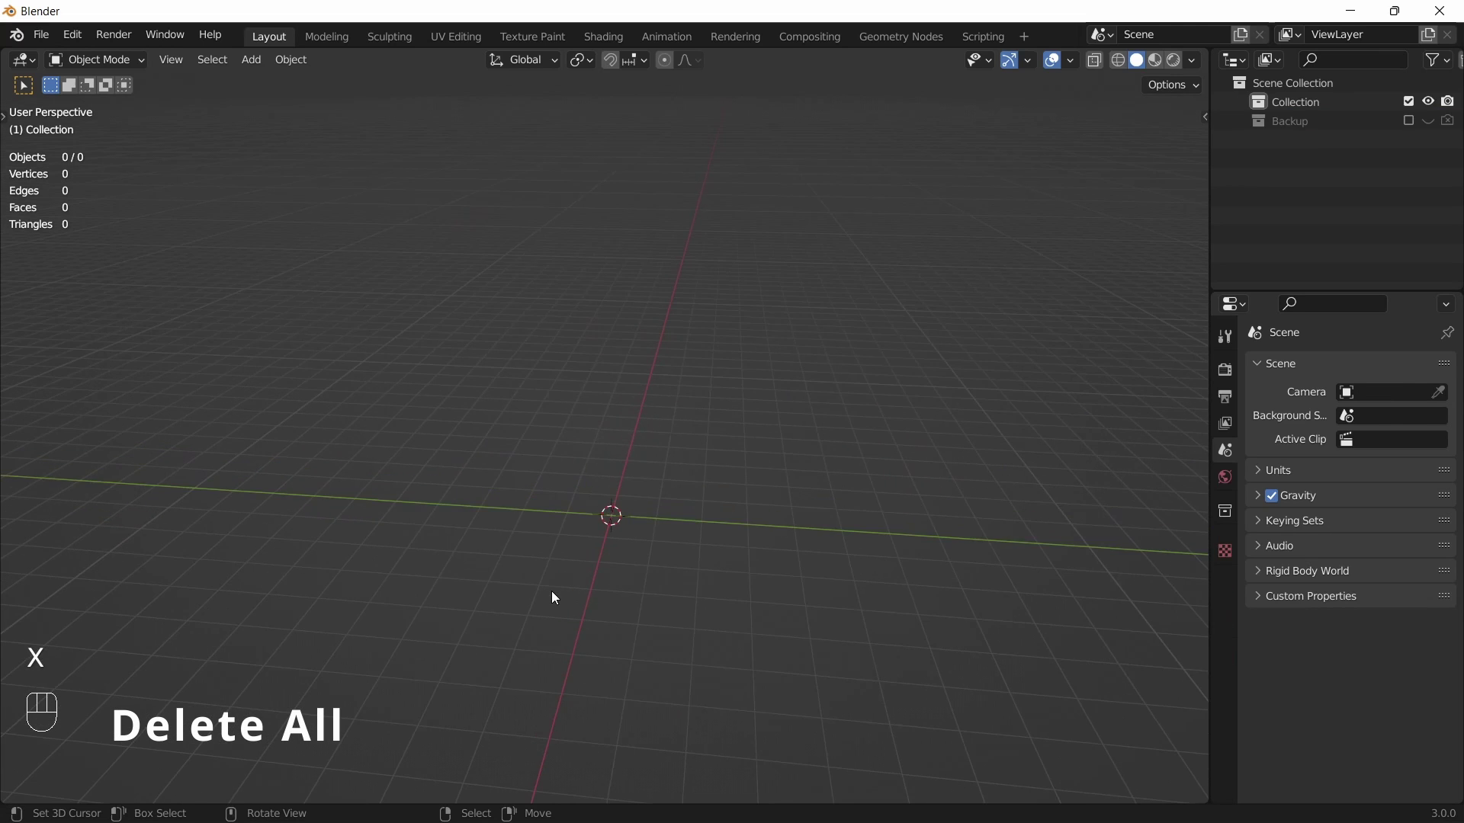
key("KP_1")
left_click(649, 579)
Add a cylinder, enter edit mode with X-ray on and raise the mesh 0.8 m onto the ground line
key("shift+a")
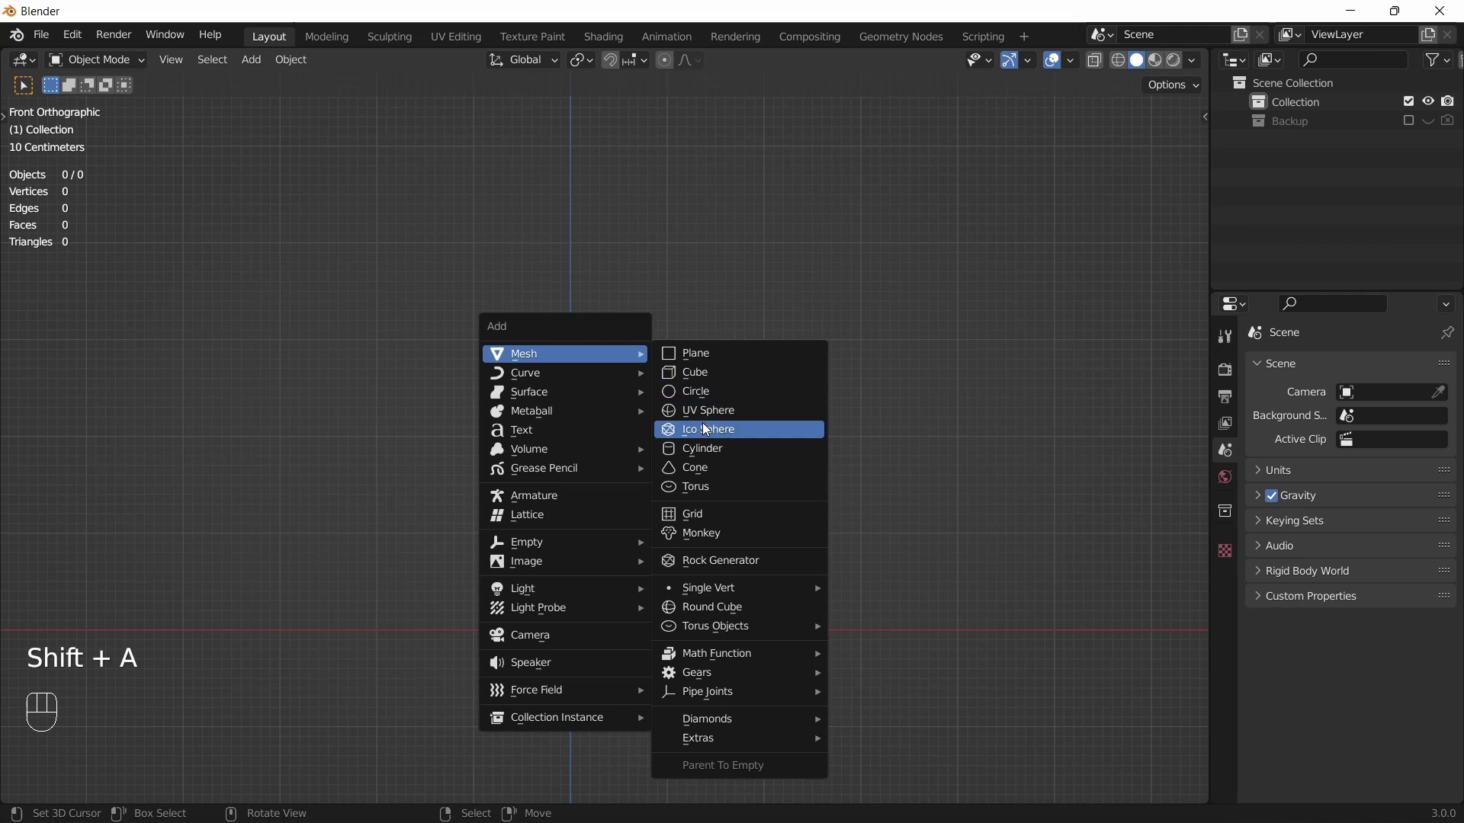
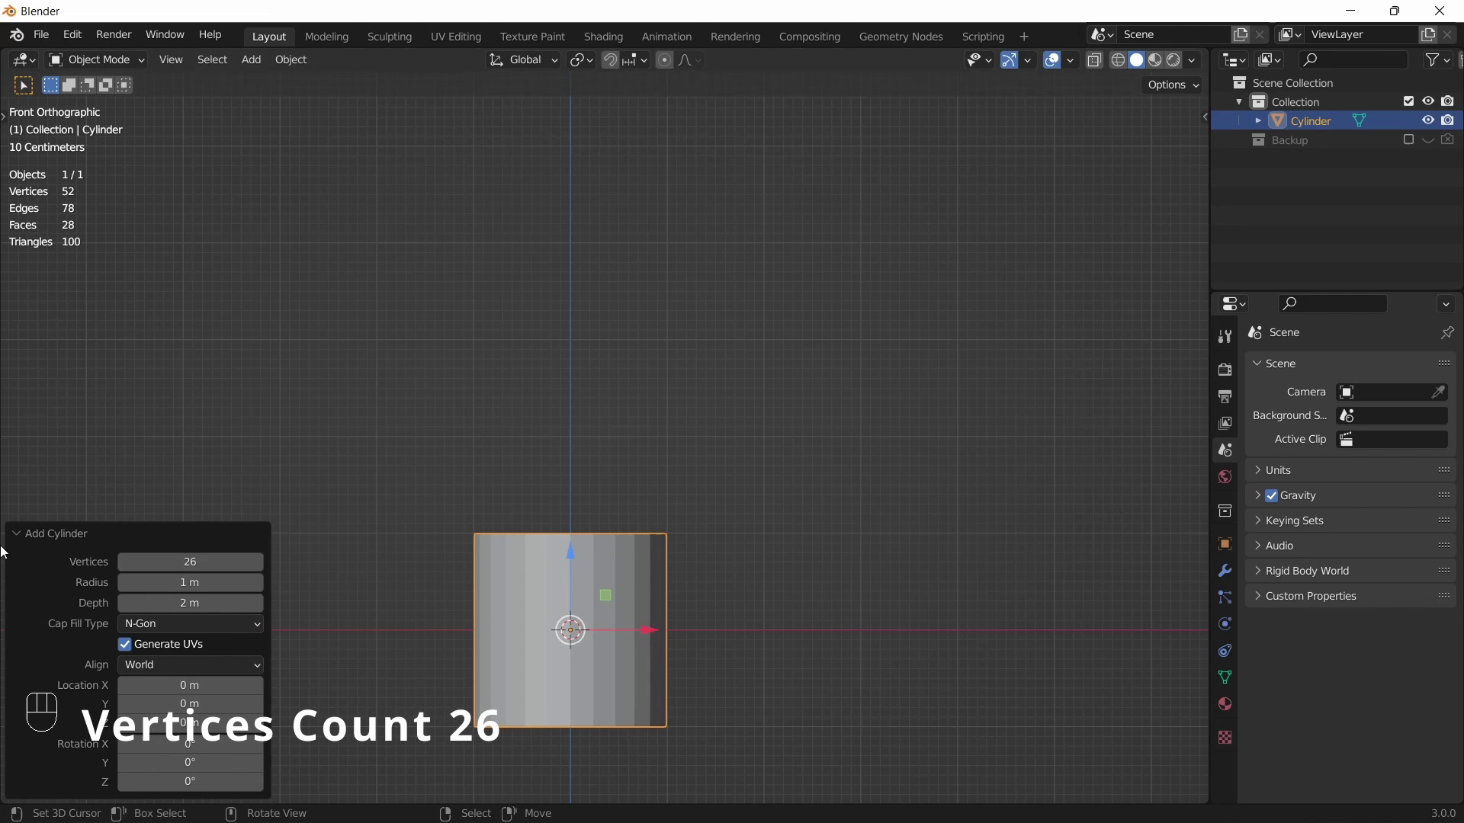
key("Tab")
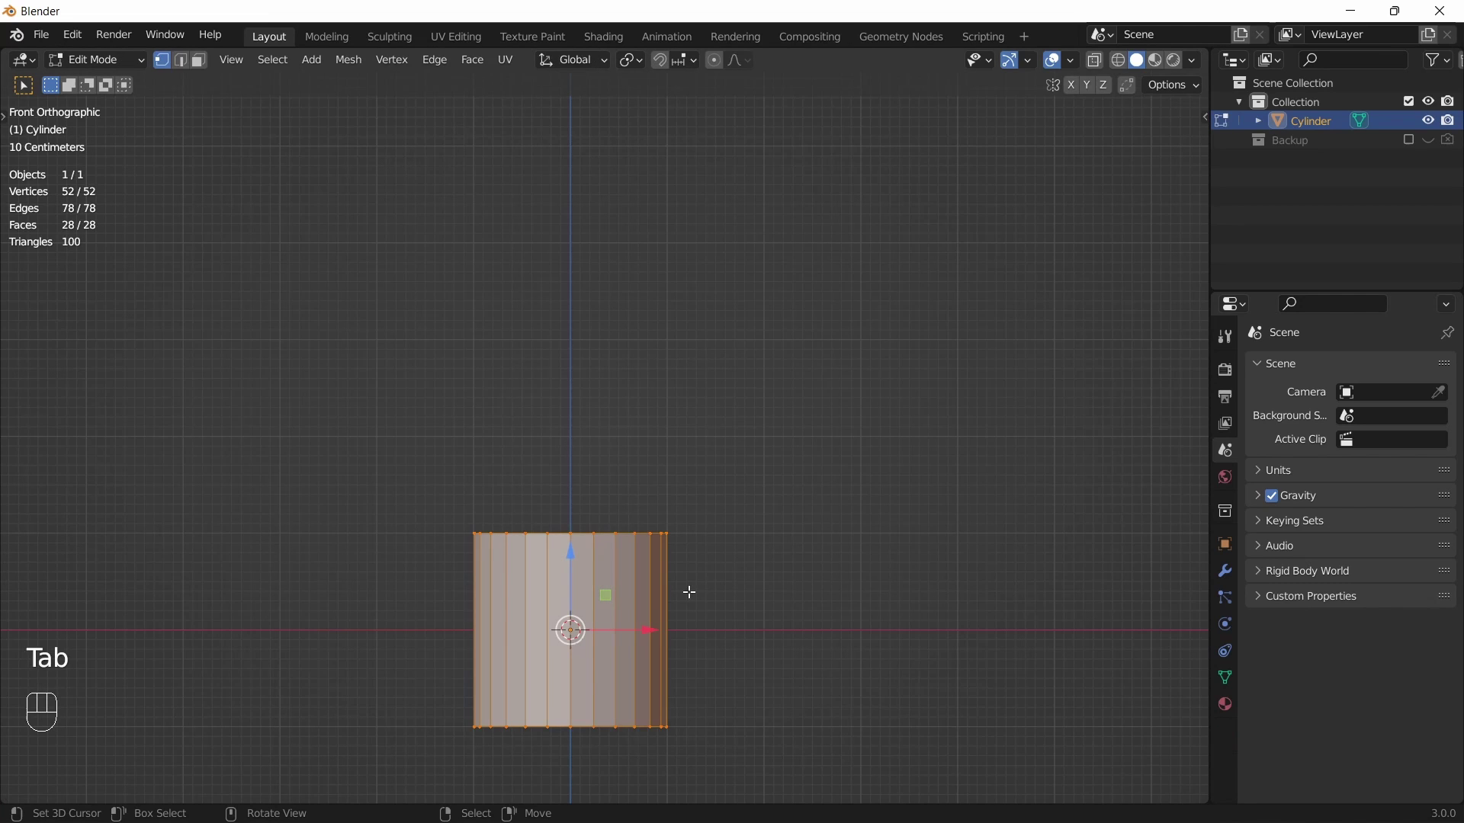
key("alt+z")
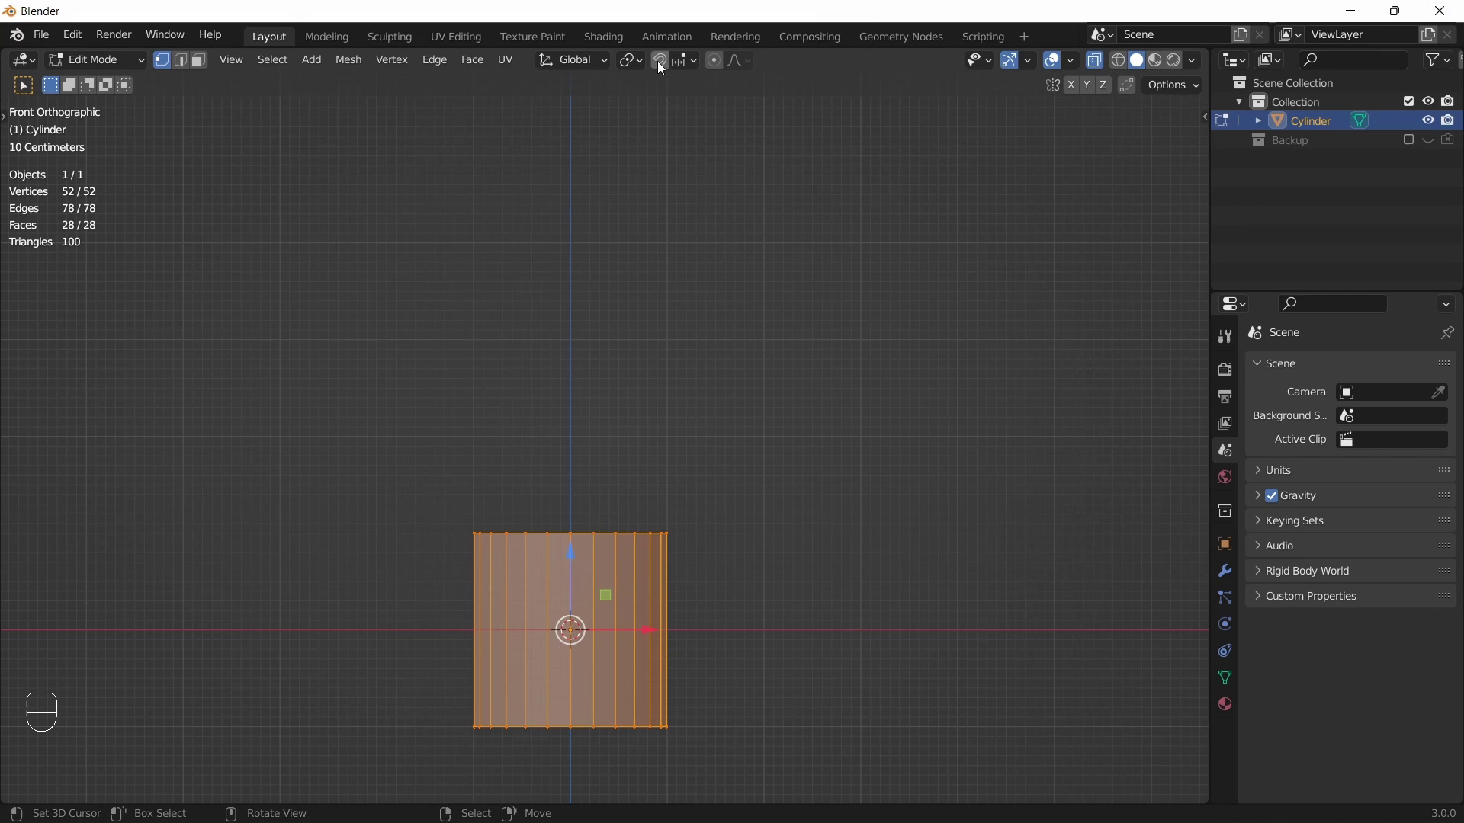
left_click_drag(569, 555, 586, 456)
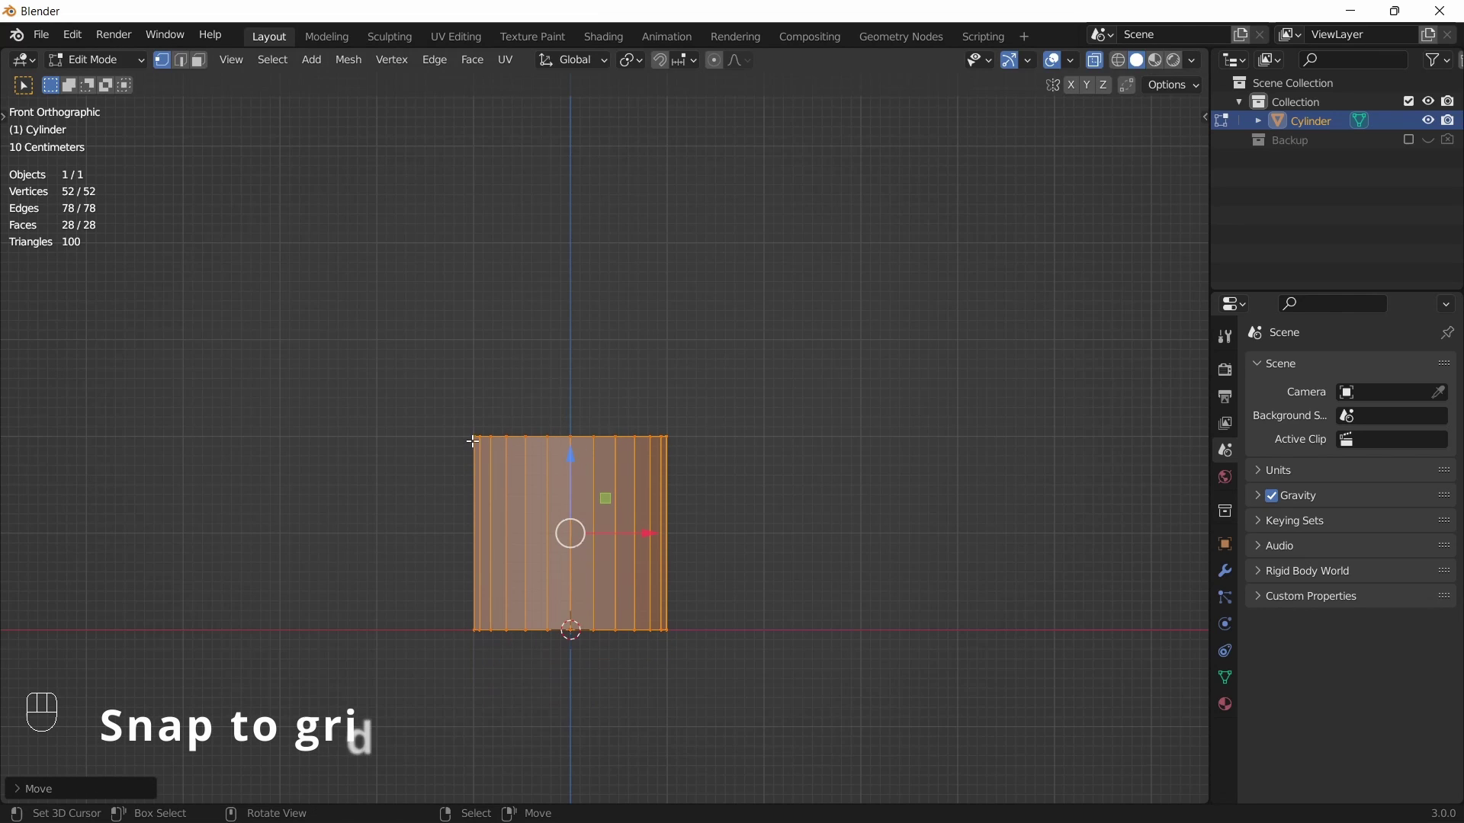
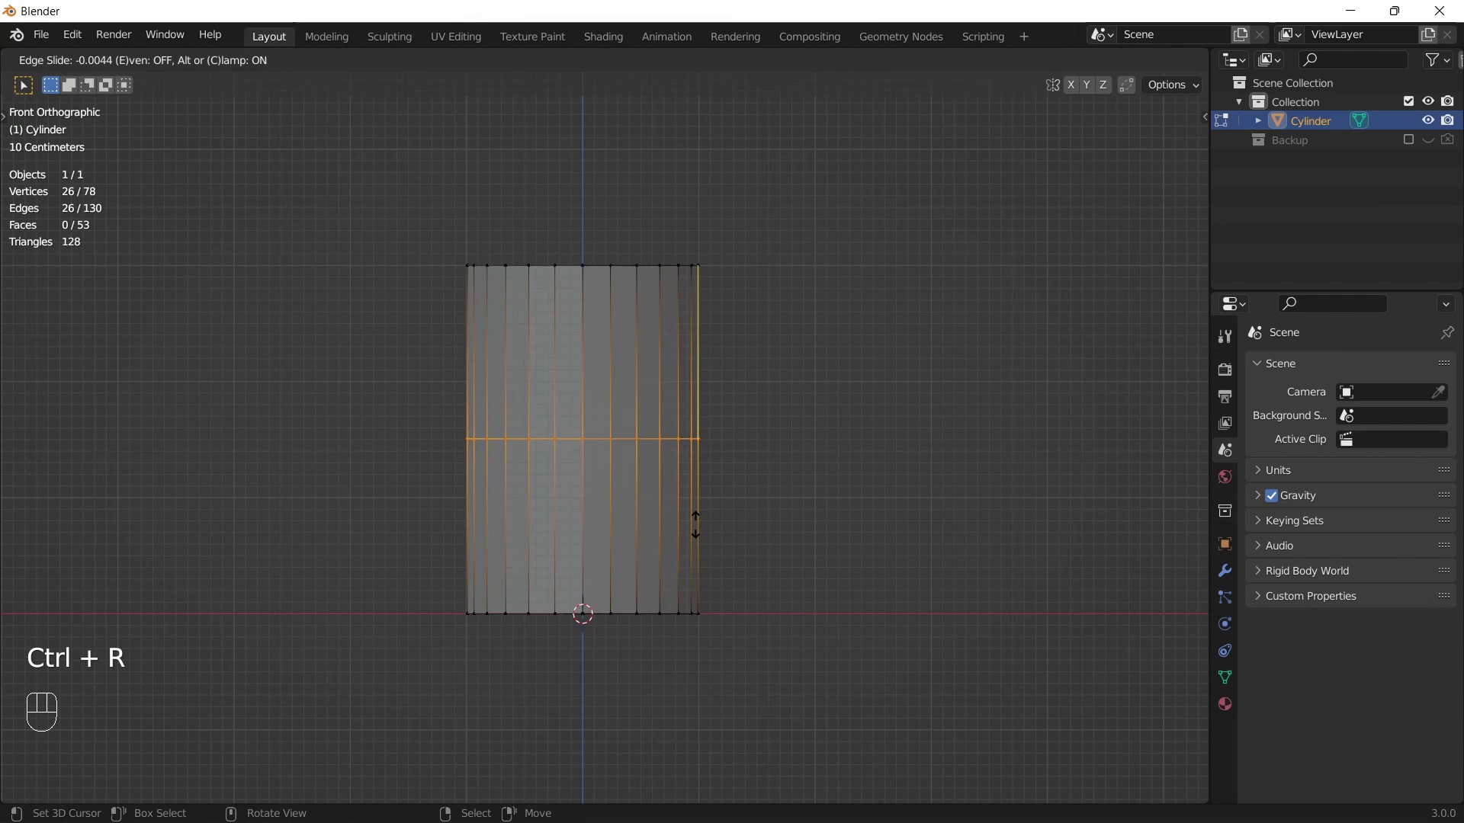
Add a loop cut near the base and push that edge band outward along normals as a rim
key("ctrl+r")
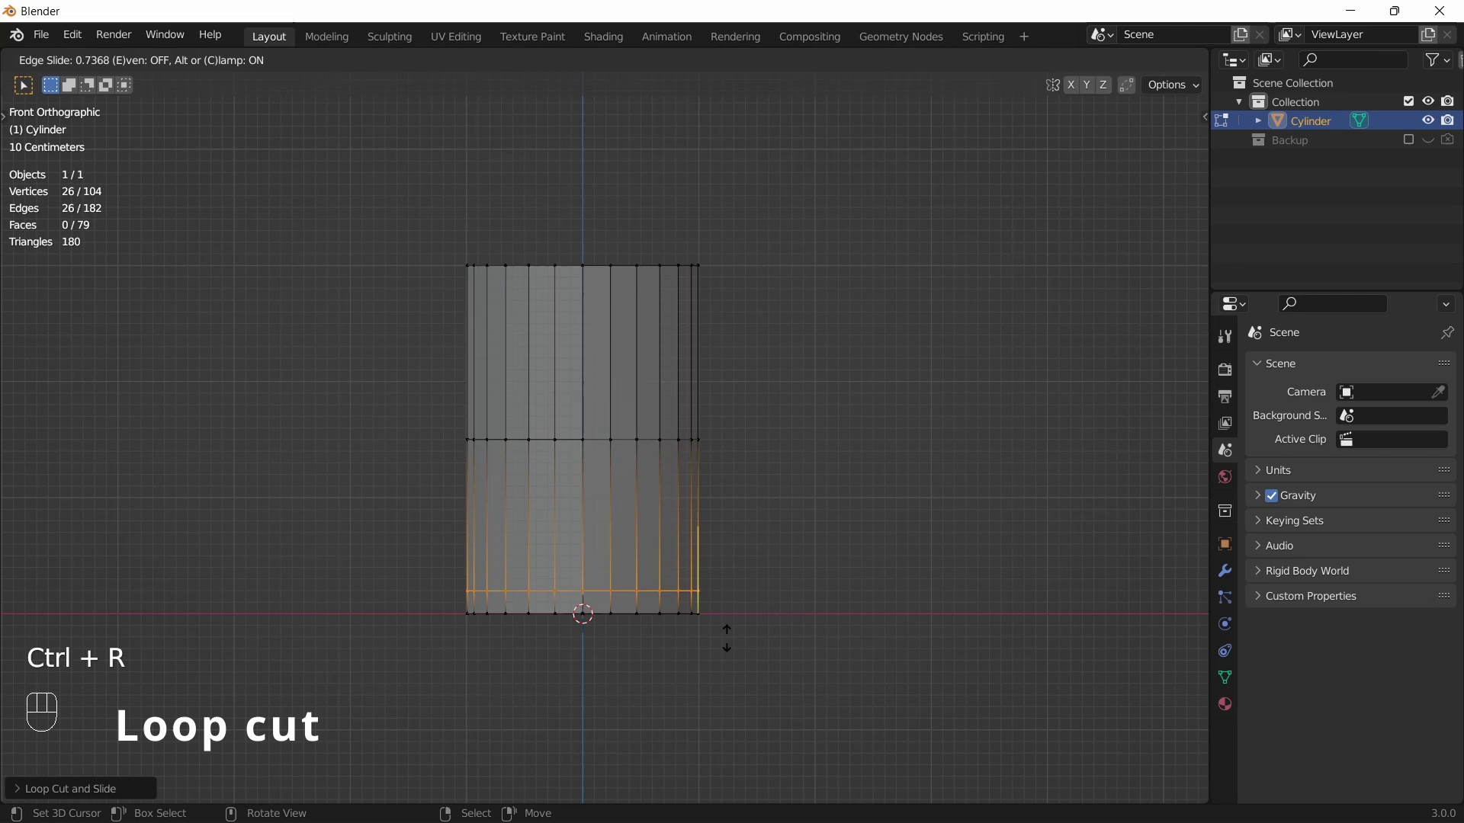
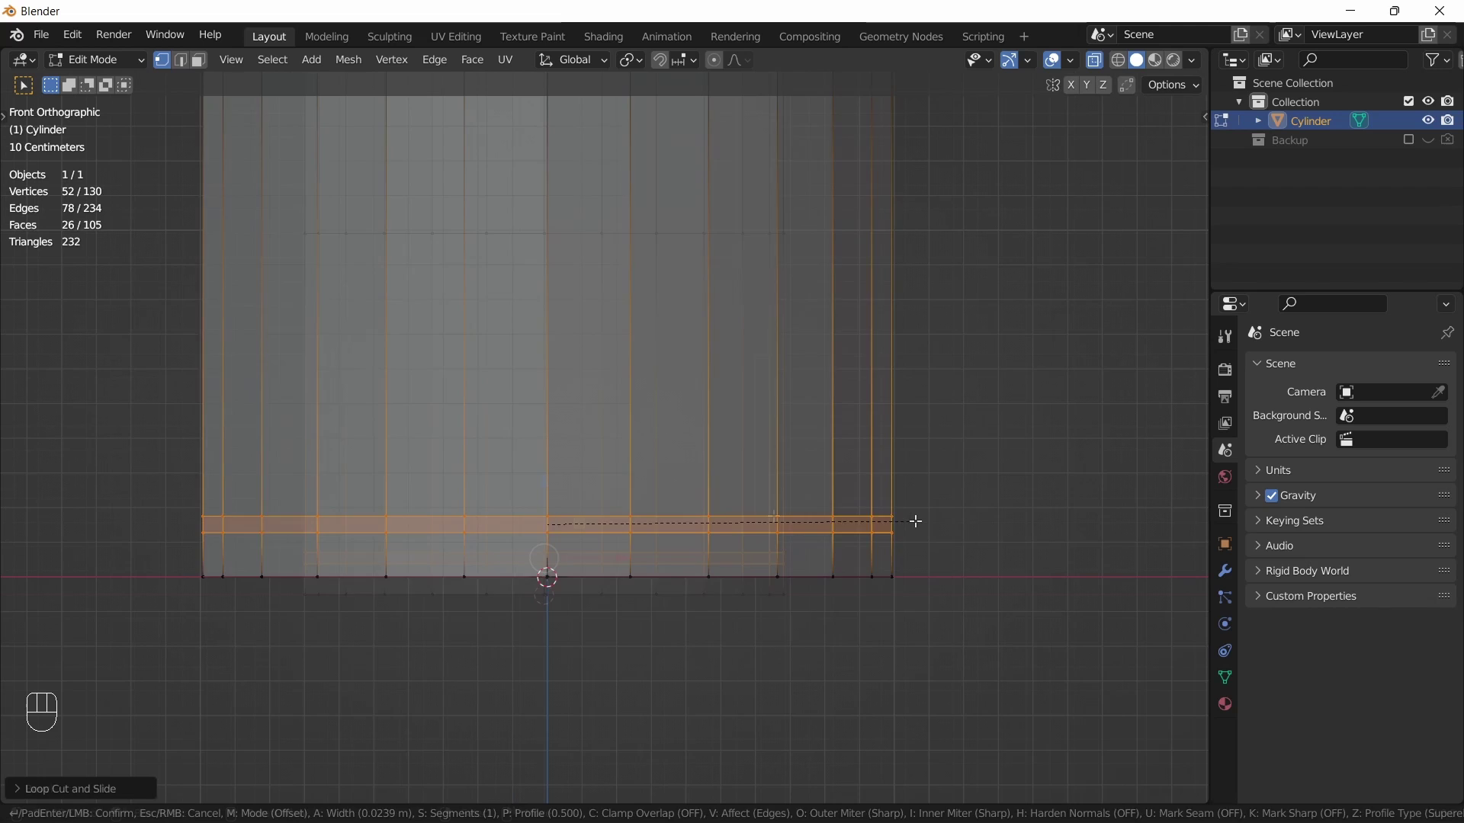
key("alt+e")
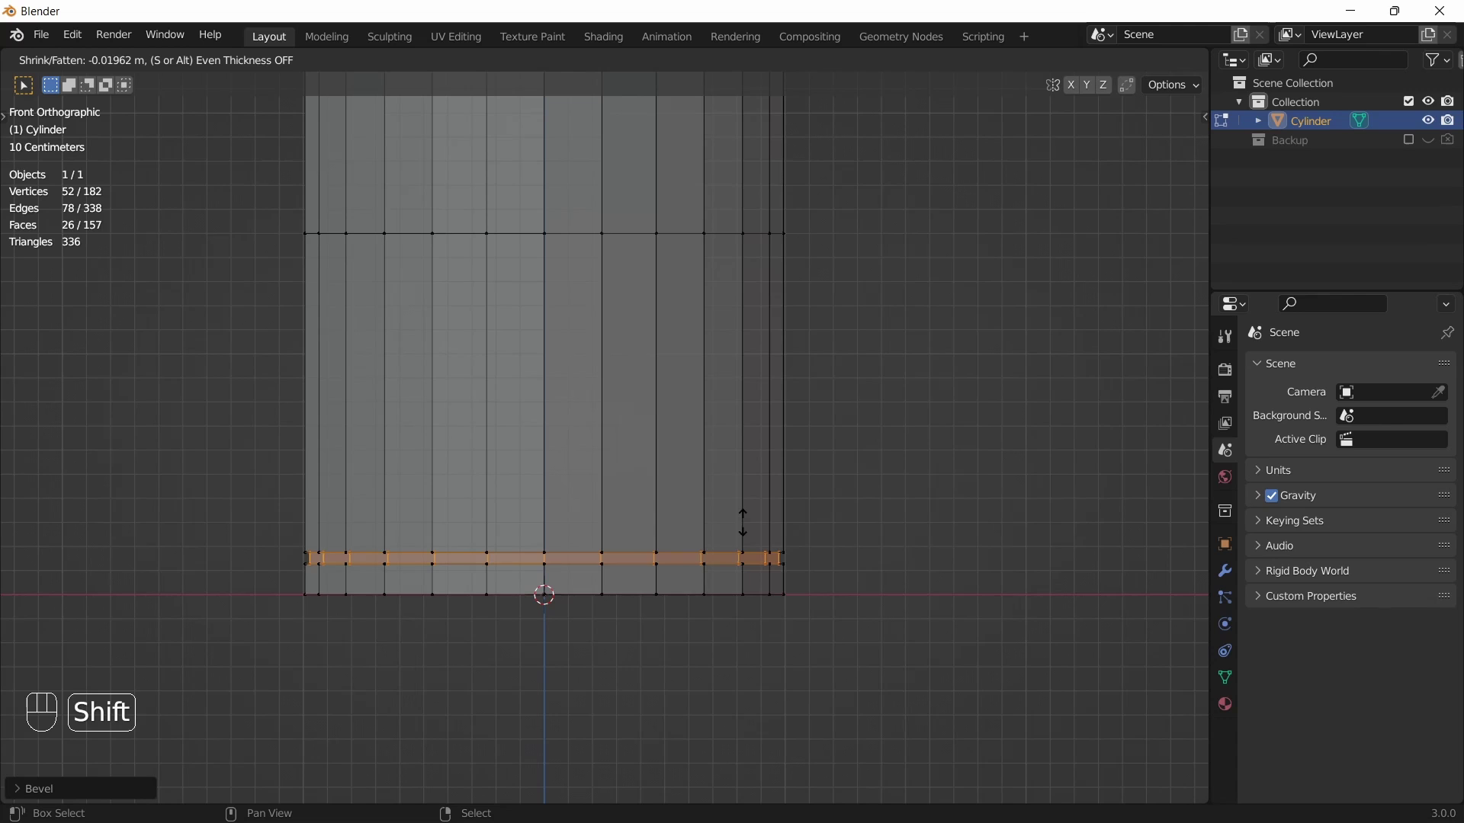
left_click(19, 785)
left_click(127, 766)
Inset the bottom face again and delete the inner face to leave an opening
left_click(16, 674)
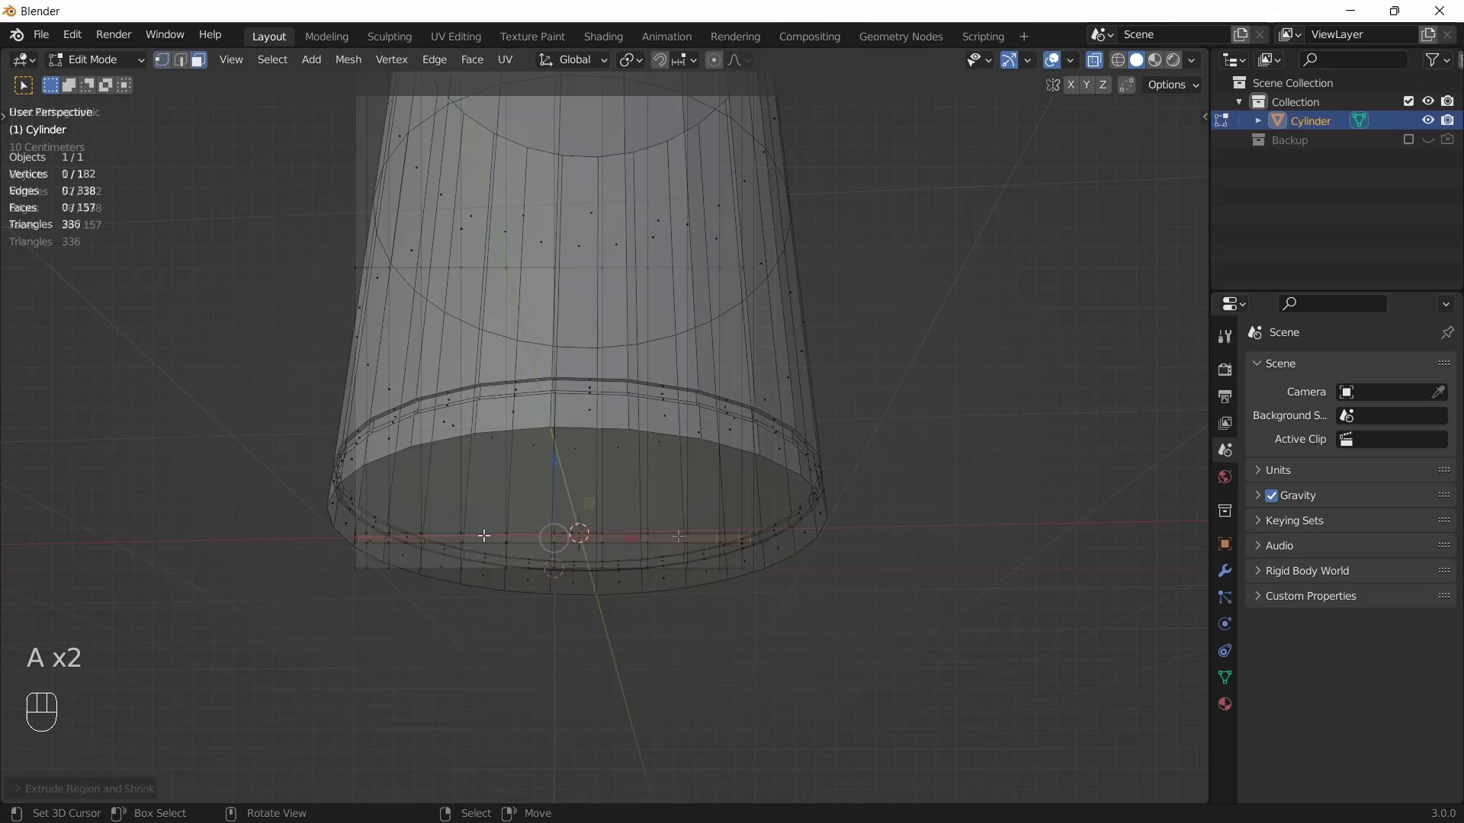
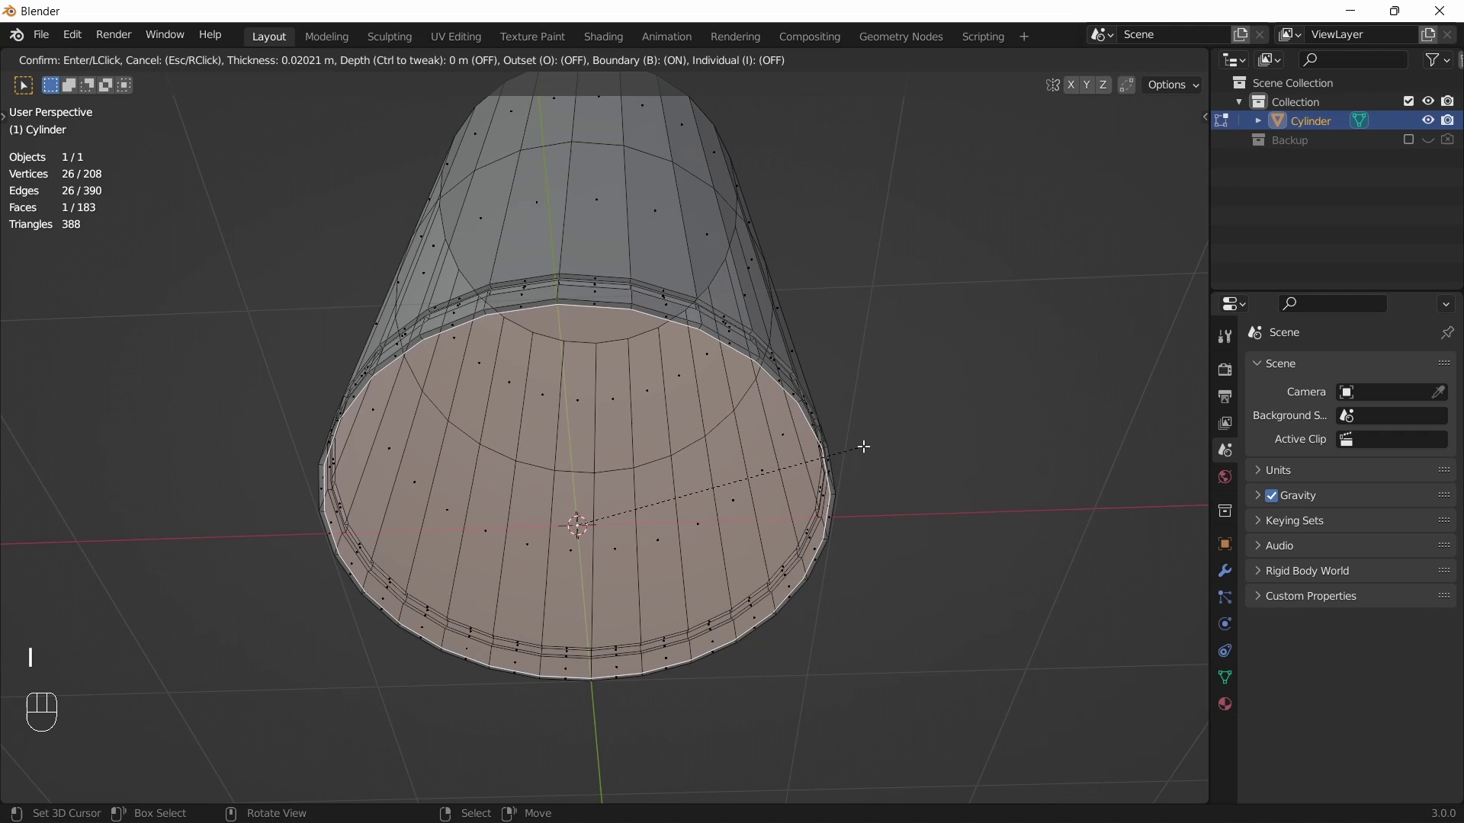
key("i")
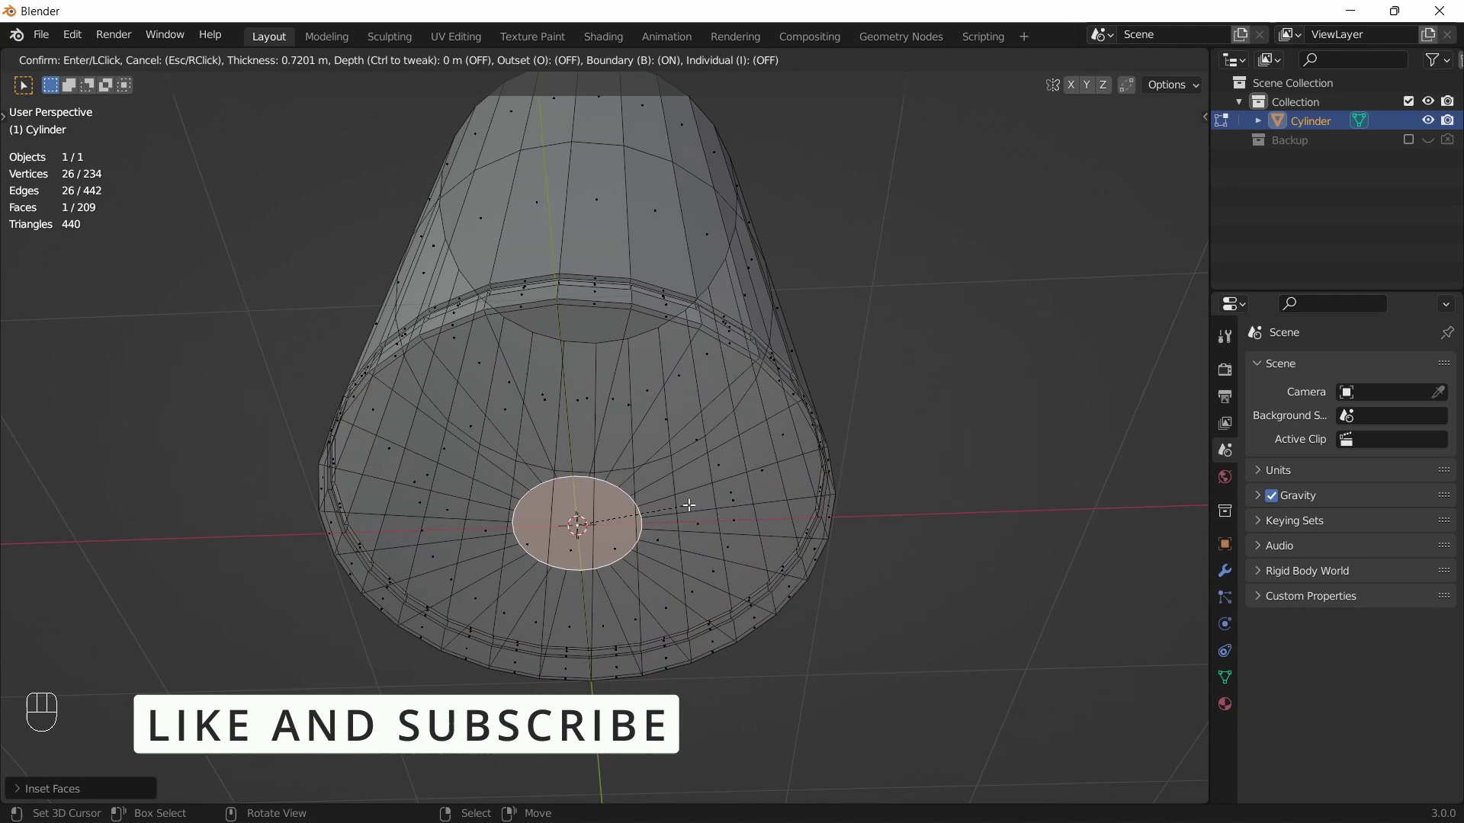
key("x")
key("alt+z")
key("1")
left_click(593, 506)
left_click(601, 502)
Grid-fill the bottom opening with 4 cuts and orbit to check the base
key("ctrl+f")
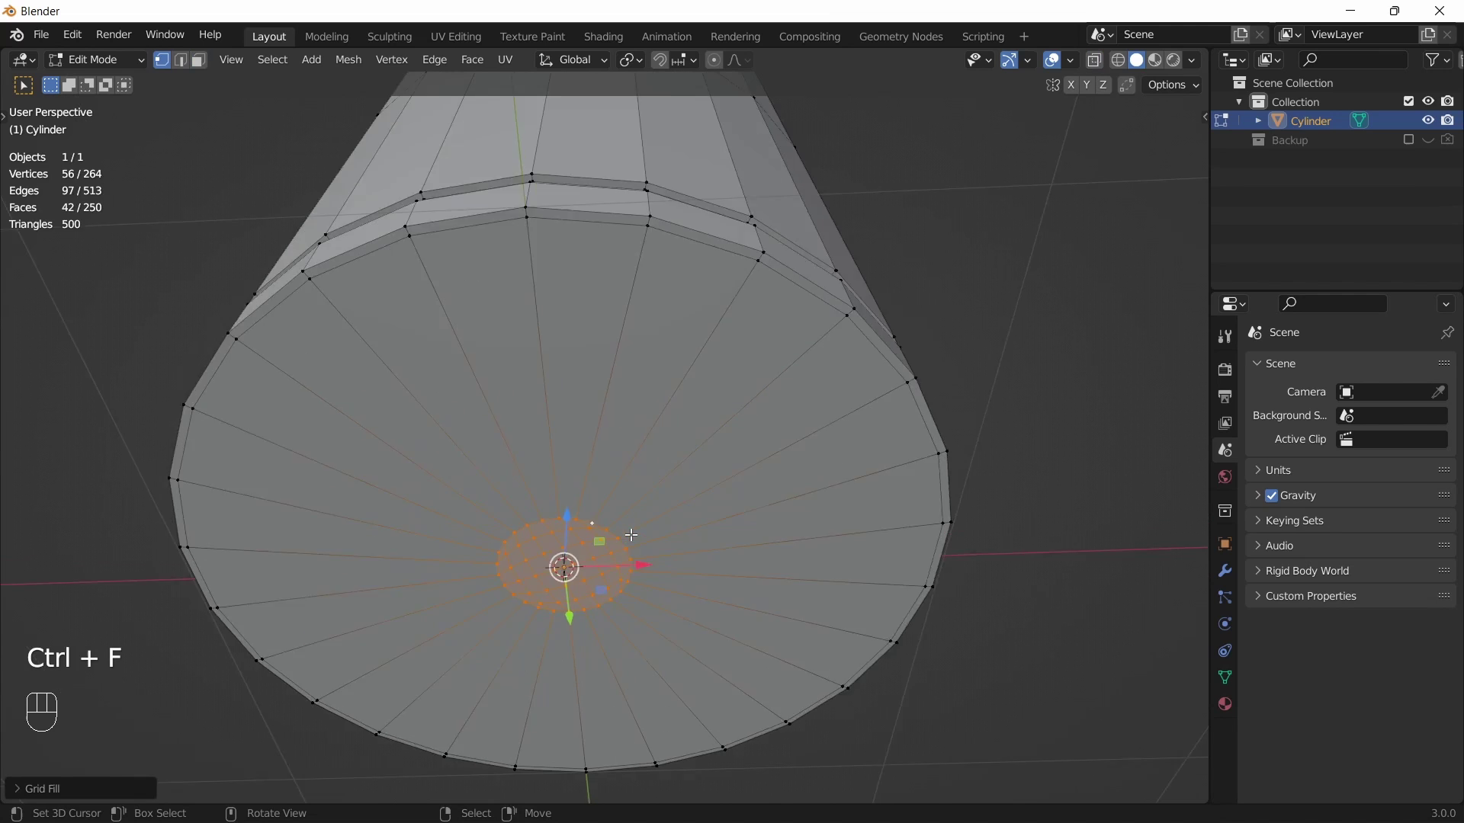
left_click_drag(617, 579, 623, 554)
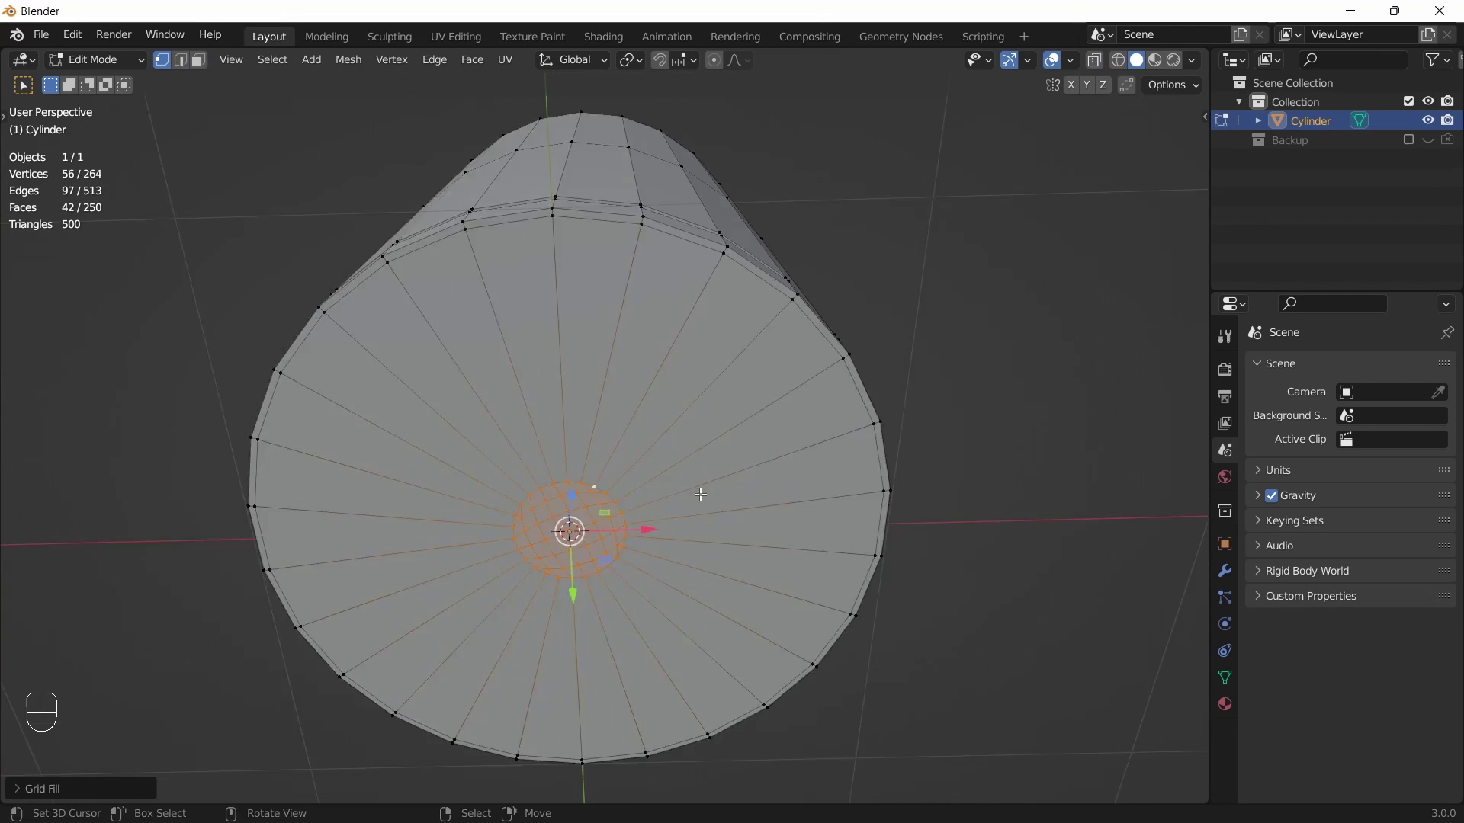
left_click_drag(725, 487, 726, 450)
Add an edge ring inside the base and scale the bottom band along its height
key("ctrl+r")
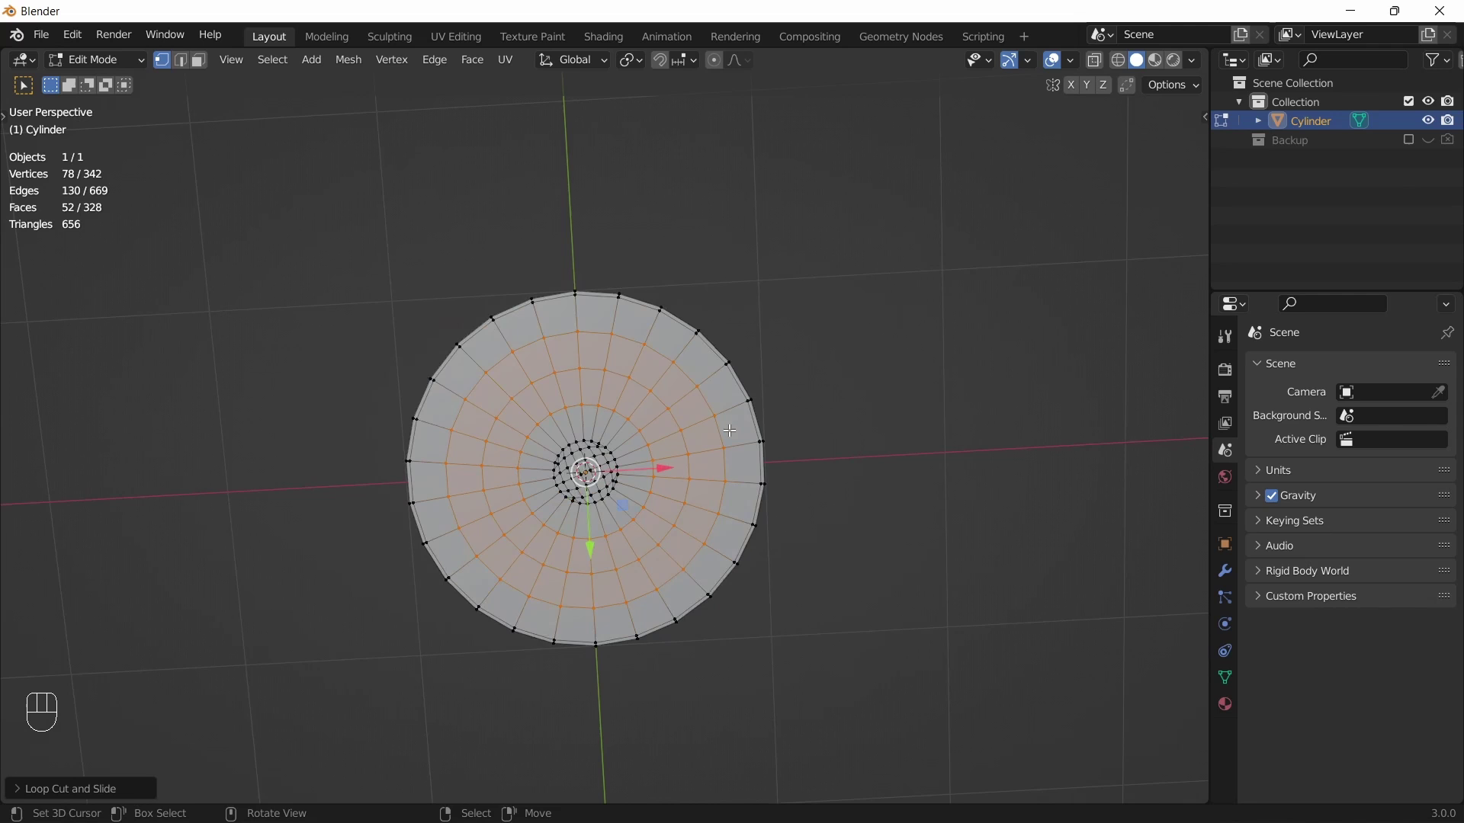
key("ctrl+s")
key("KP_1")
key("s")
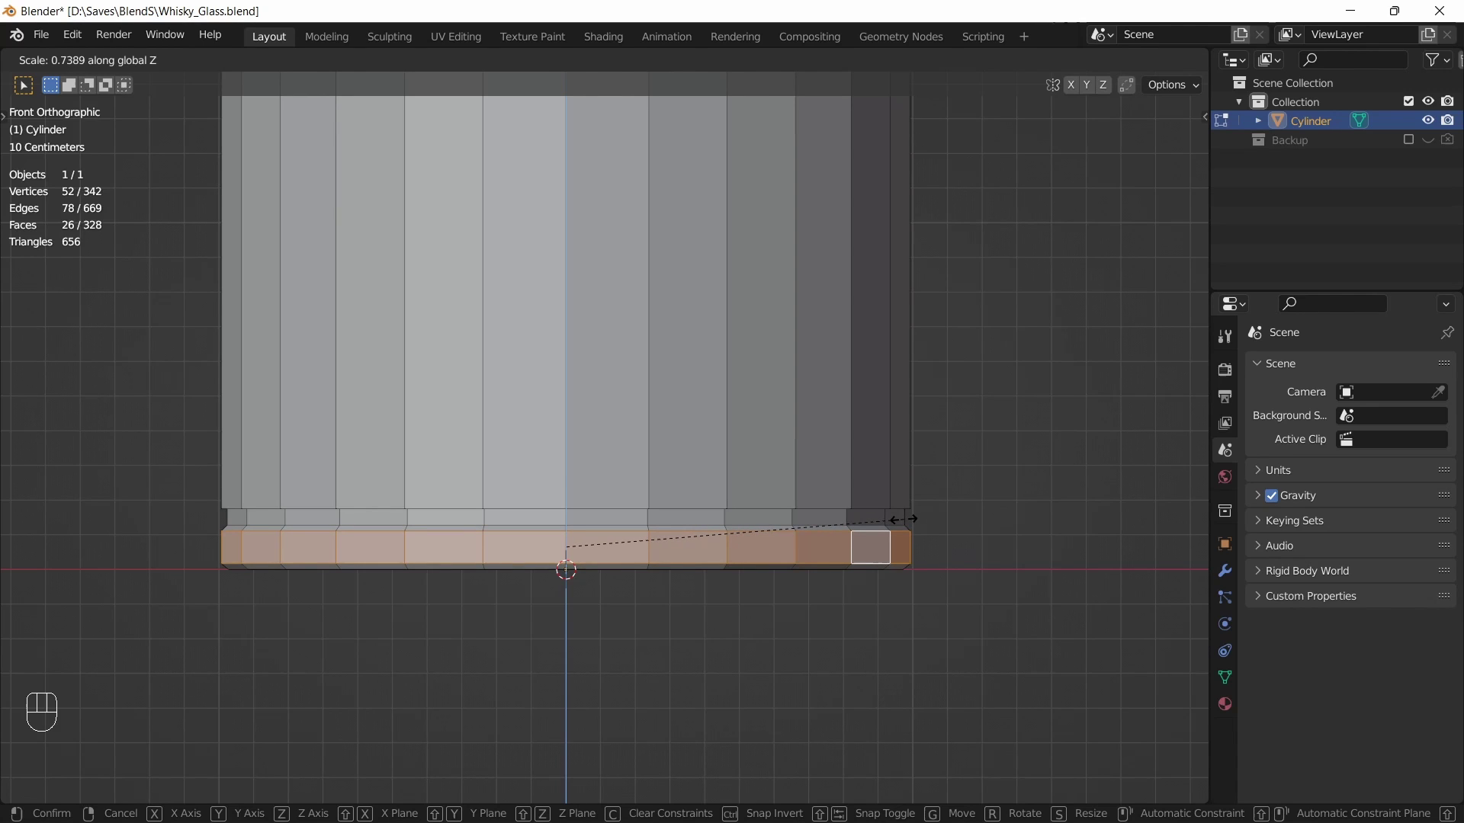
key("s")
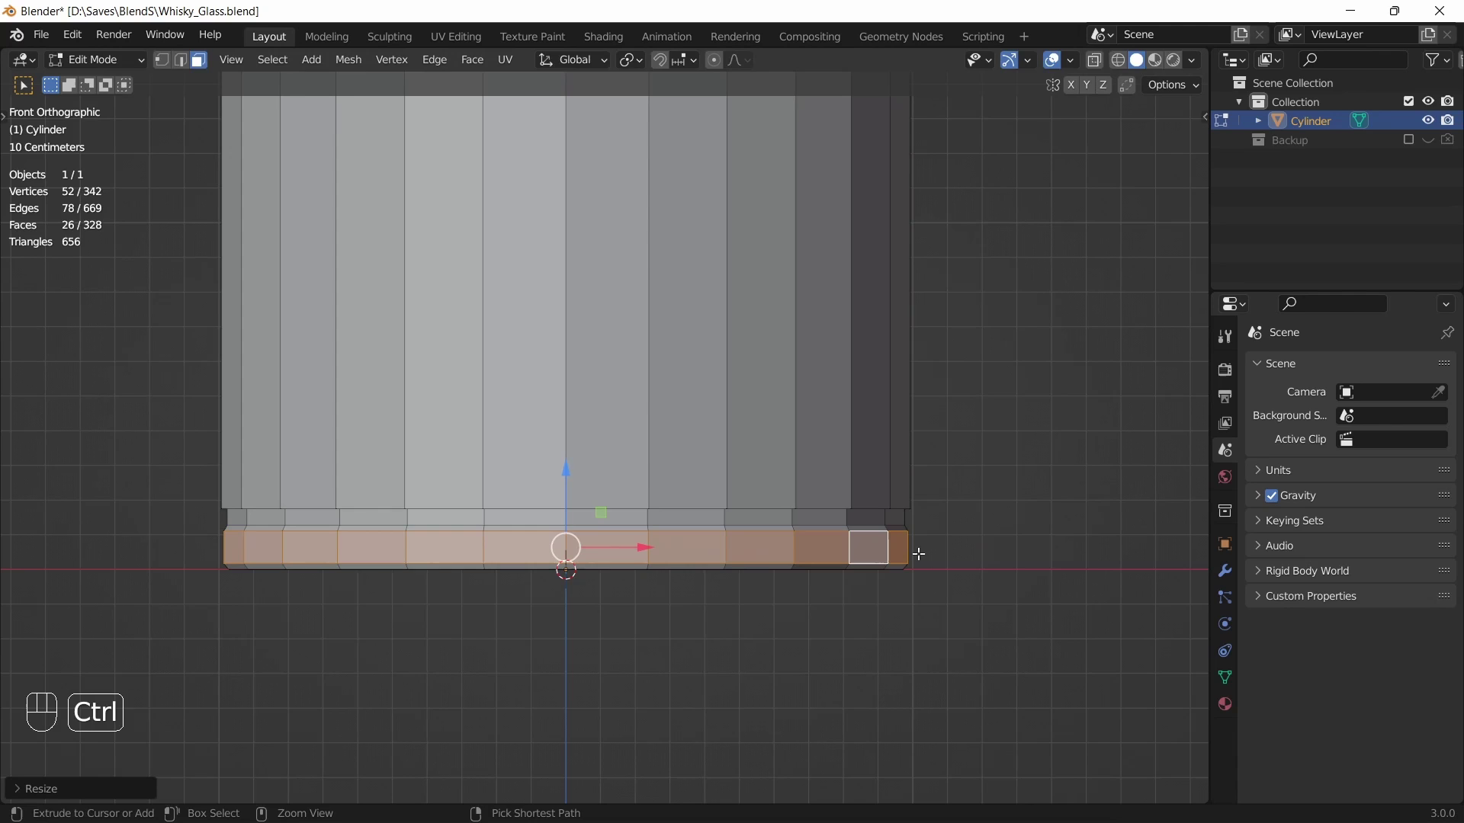
Add horizontal loop cuts up the glass wall near the base
key("ctrl+r")
key("s")
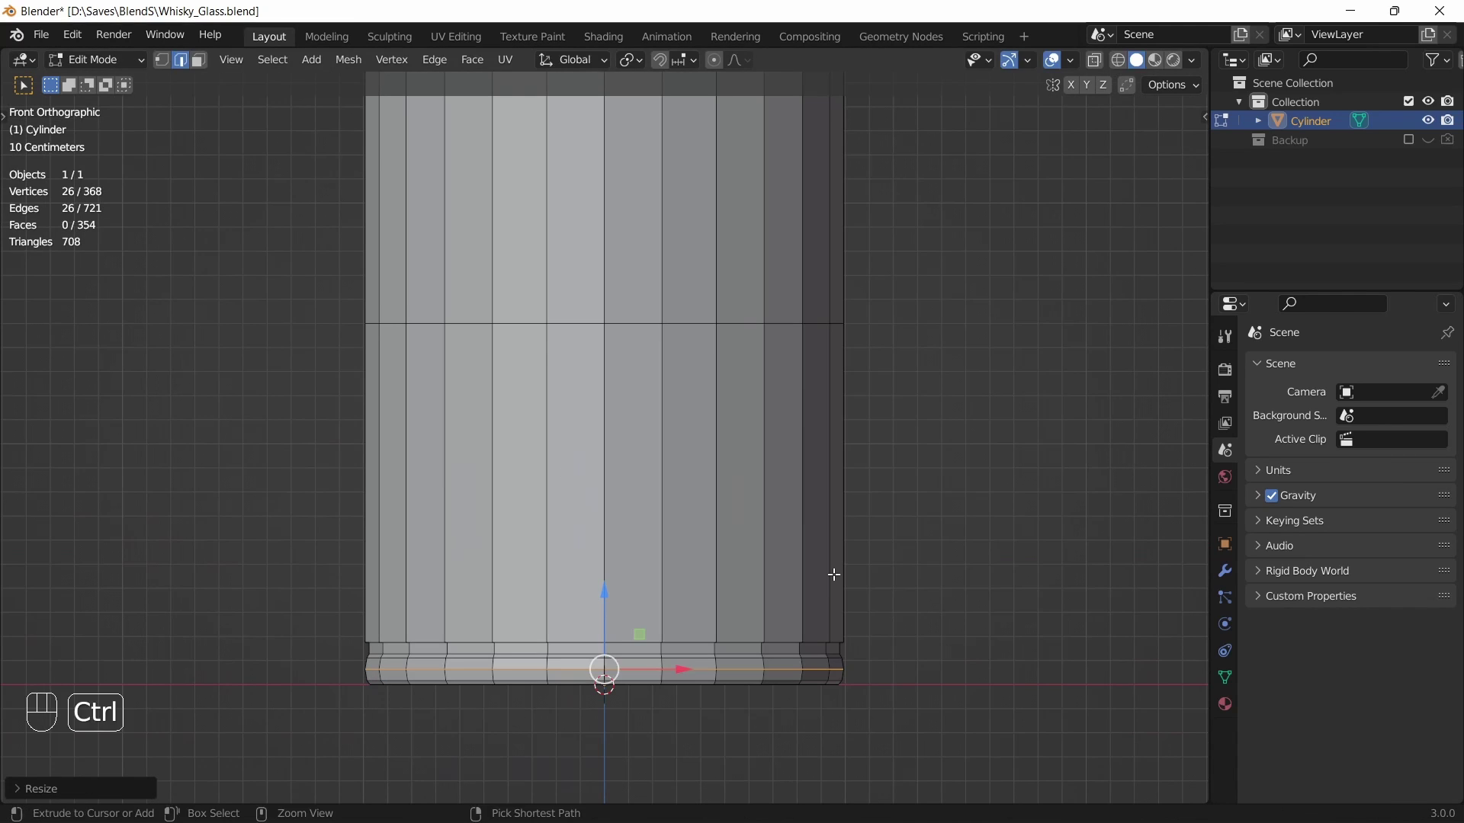
key("ctrl+r")
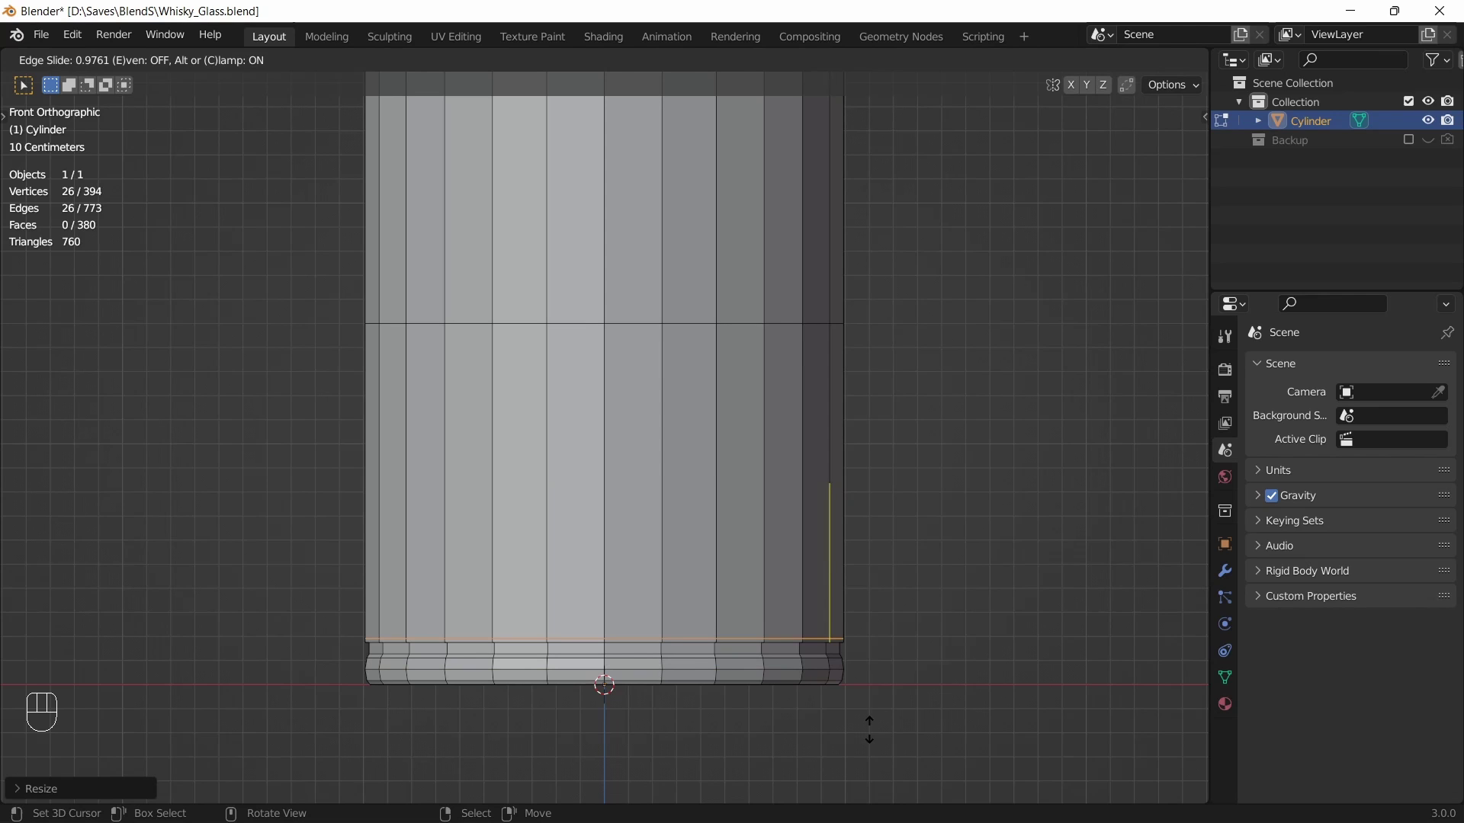
Add a loop higher on the wall and divide the lower wall with a five-cut loop
key("ctrl+r")
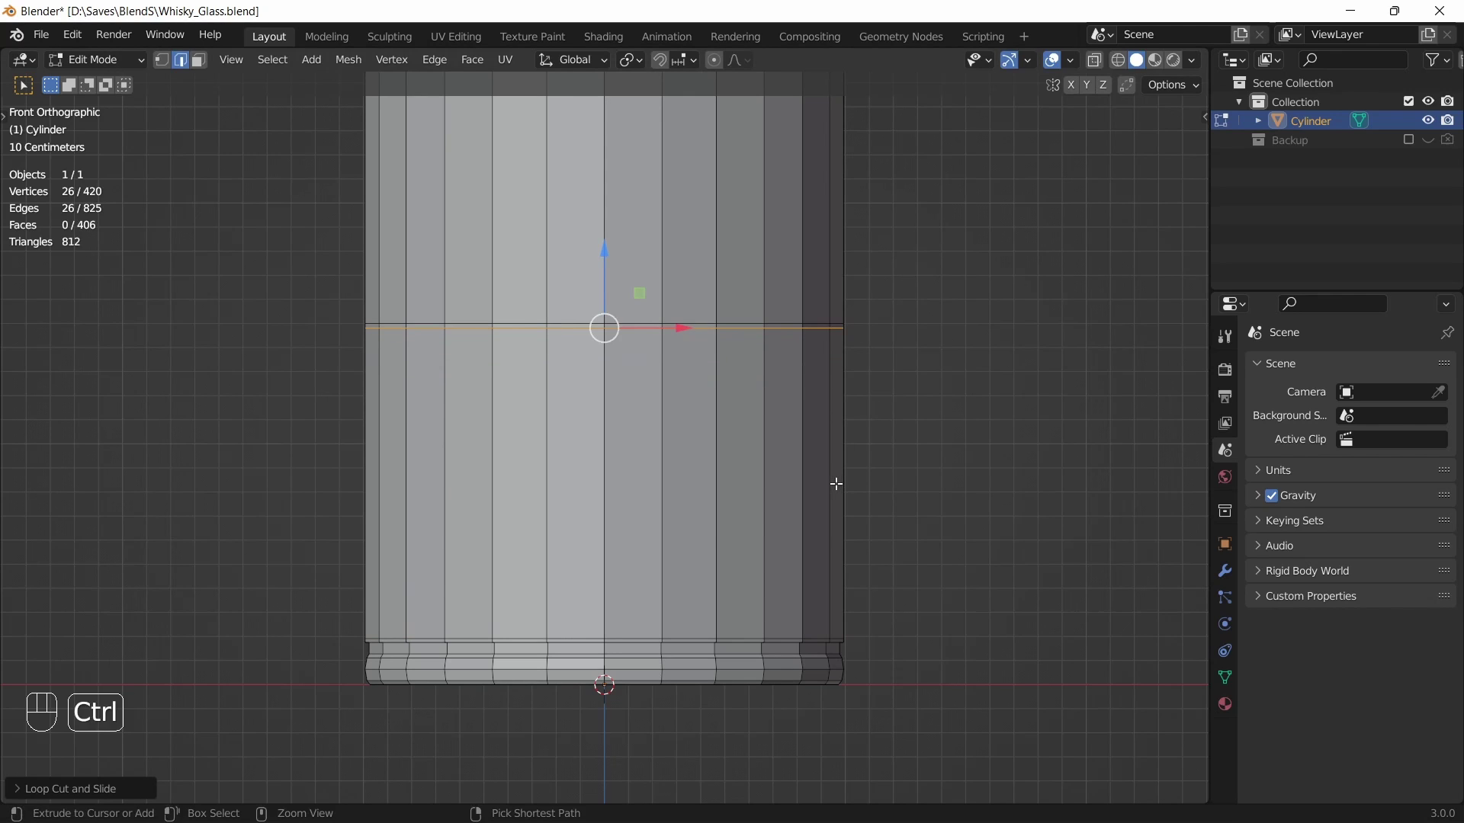
key("ctrl+r")
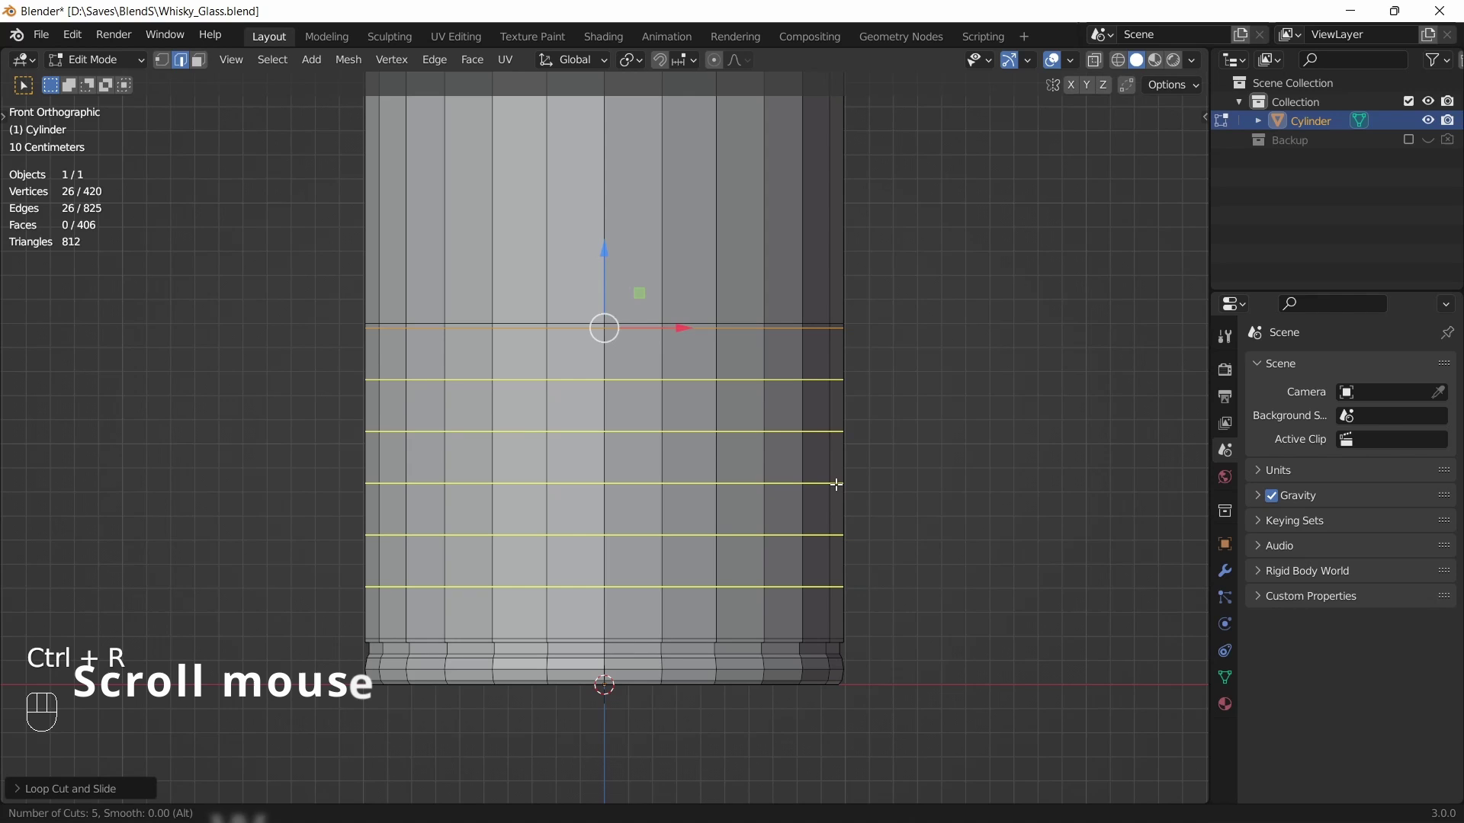
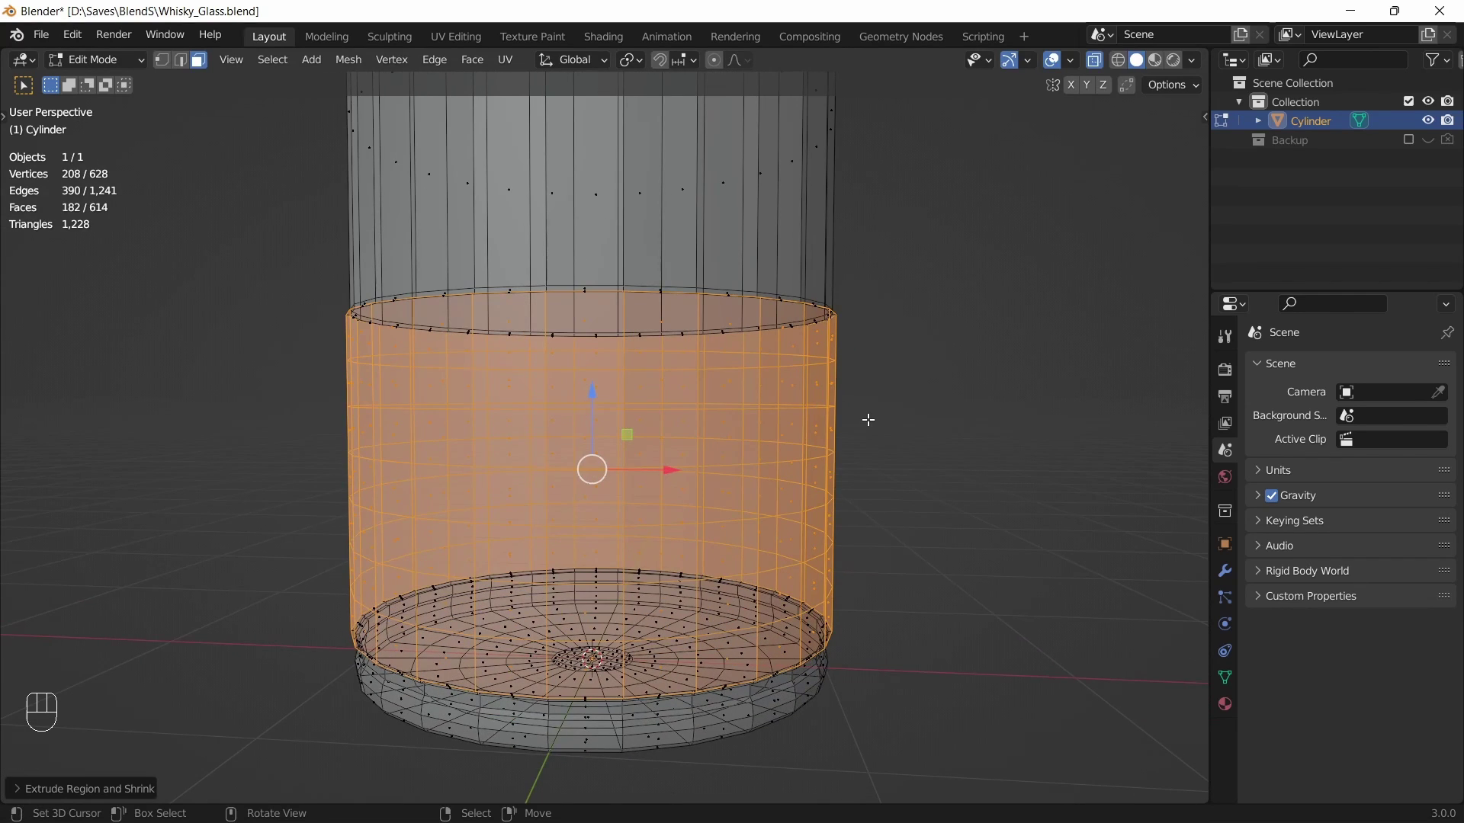
Inset each face of the lower band individually, then inset the stud faces once more
key("alt+z")
key("i")
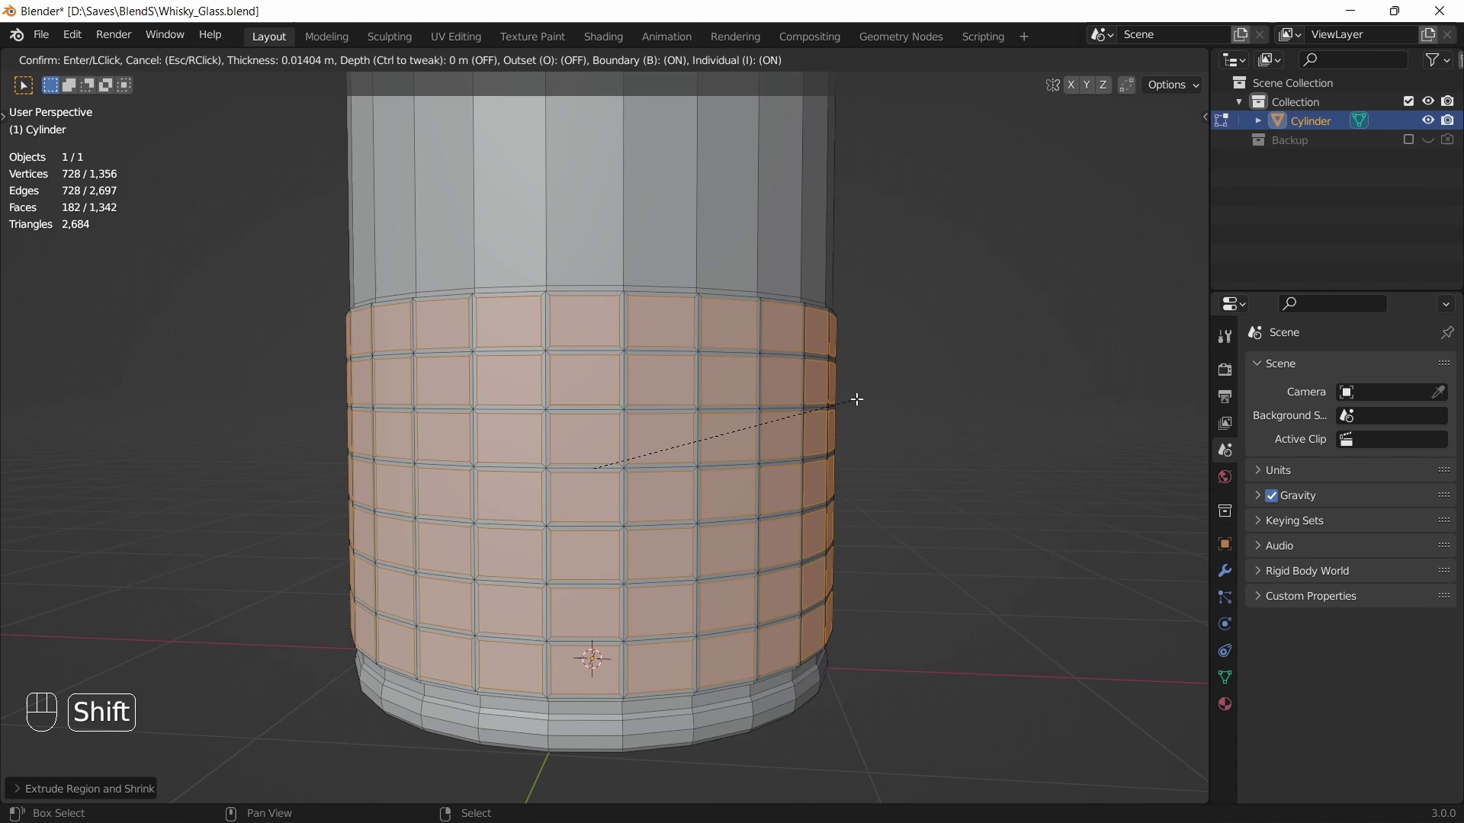
key("i")
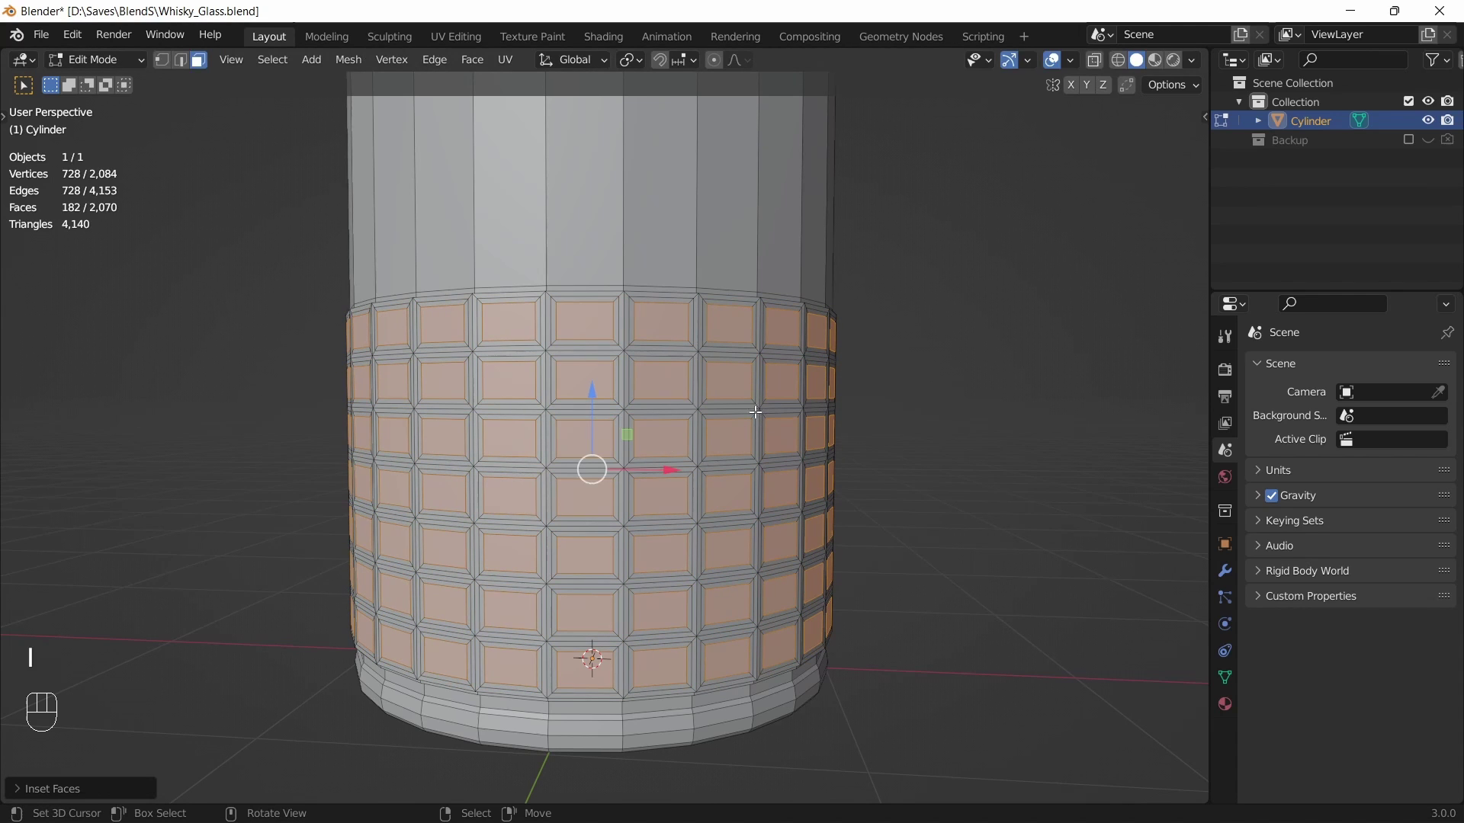
Poke the stud faces into pointed pyramid centres and grow the selection to surrounding faces
key("ctrl+f")
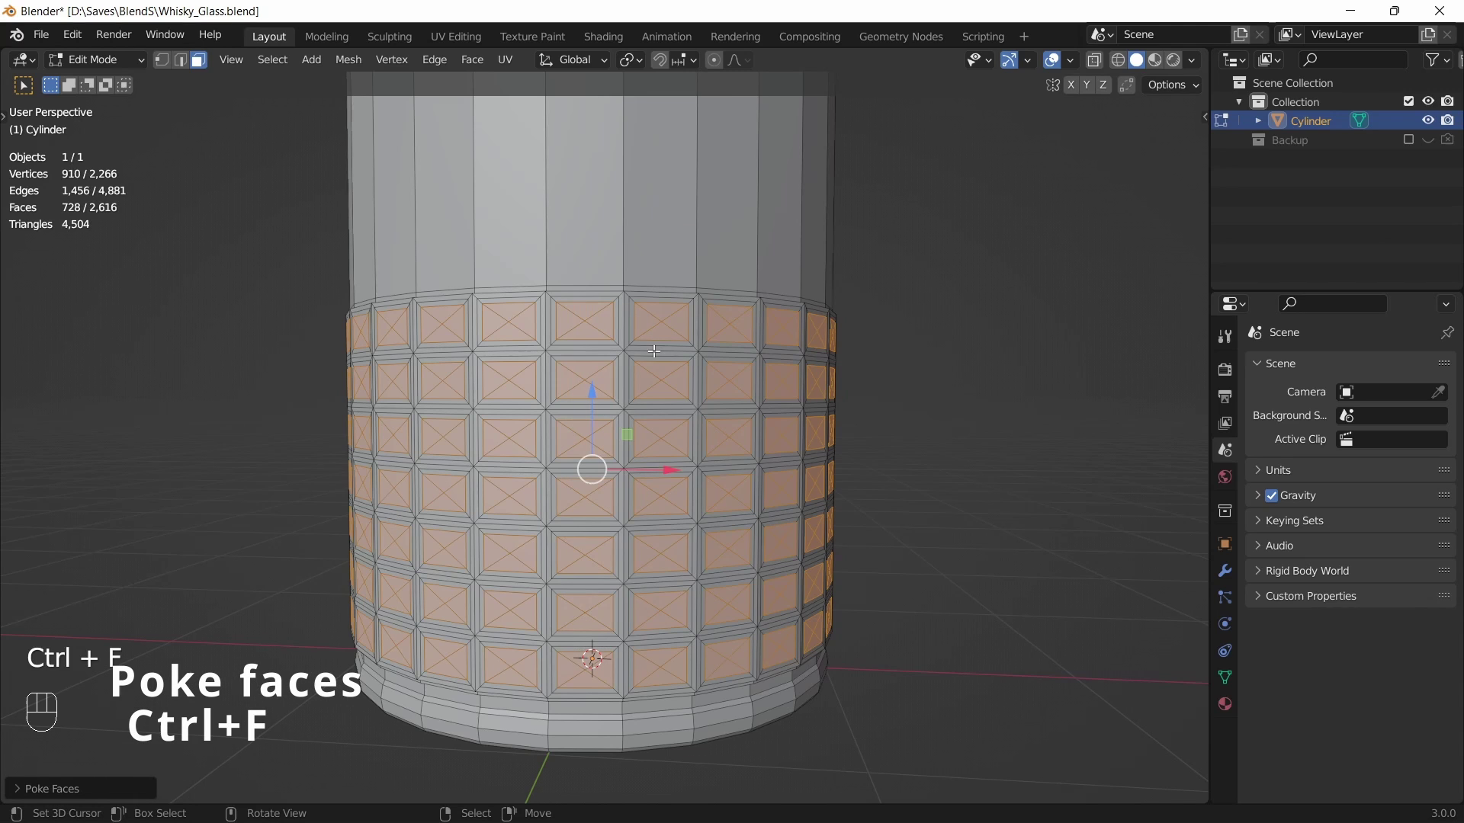
left_click(26, 792)
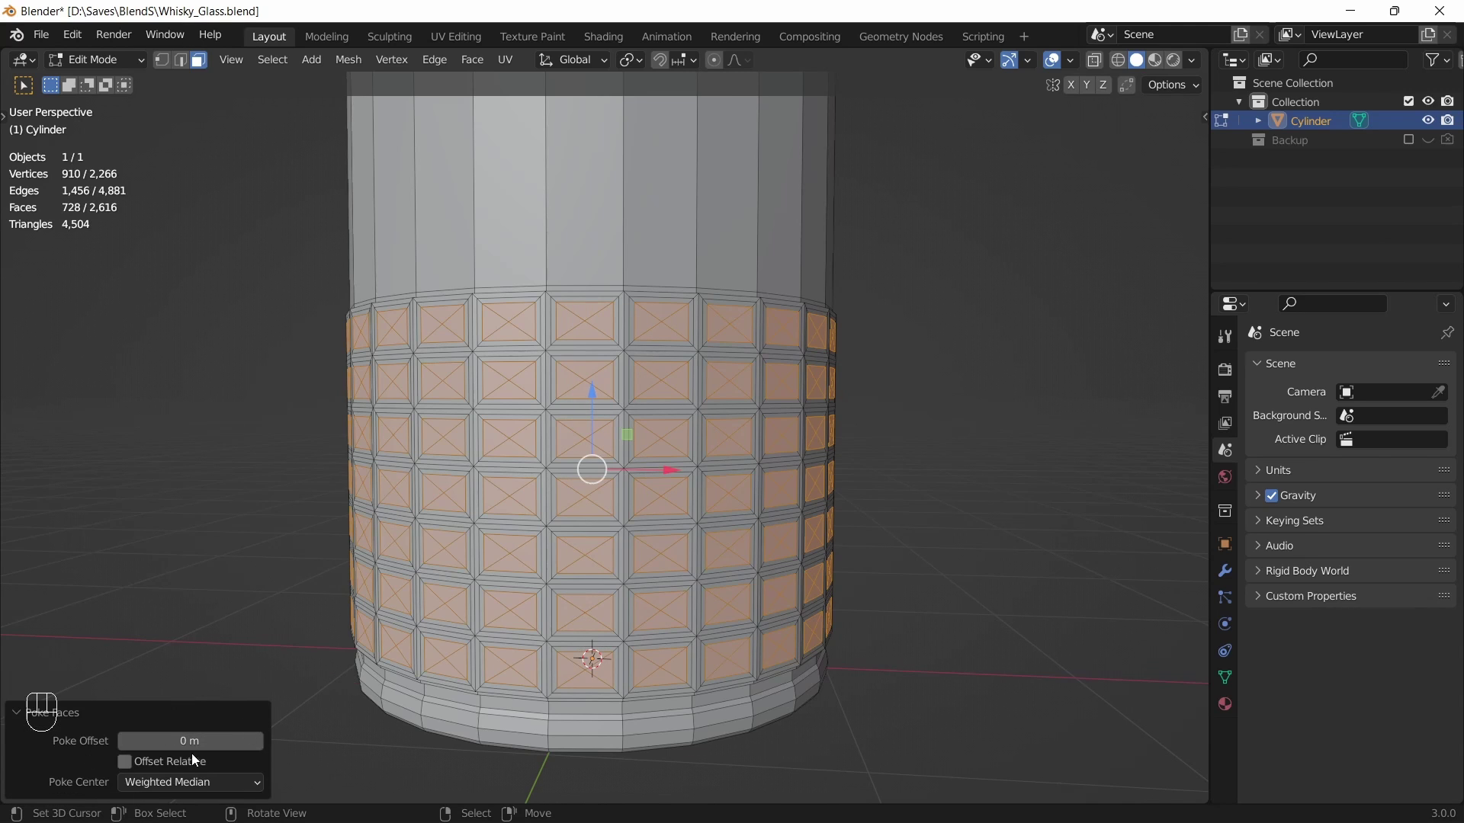
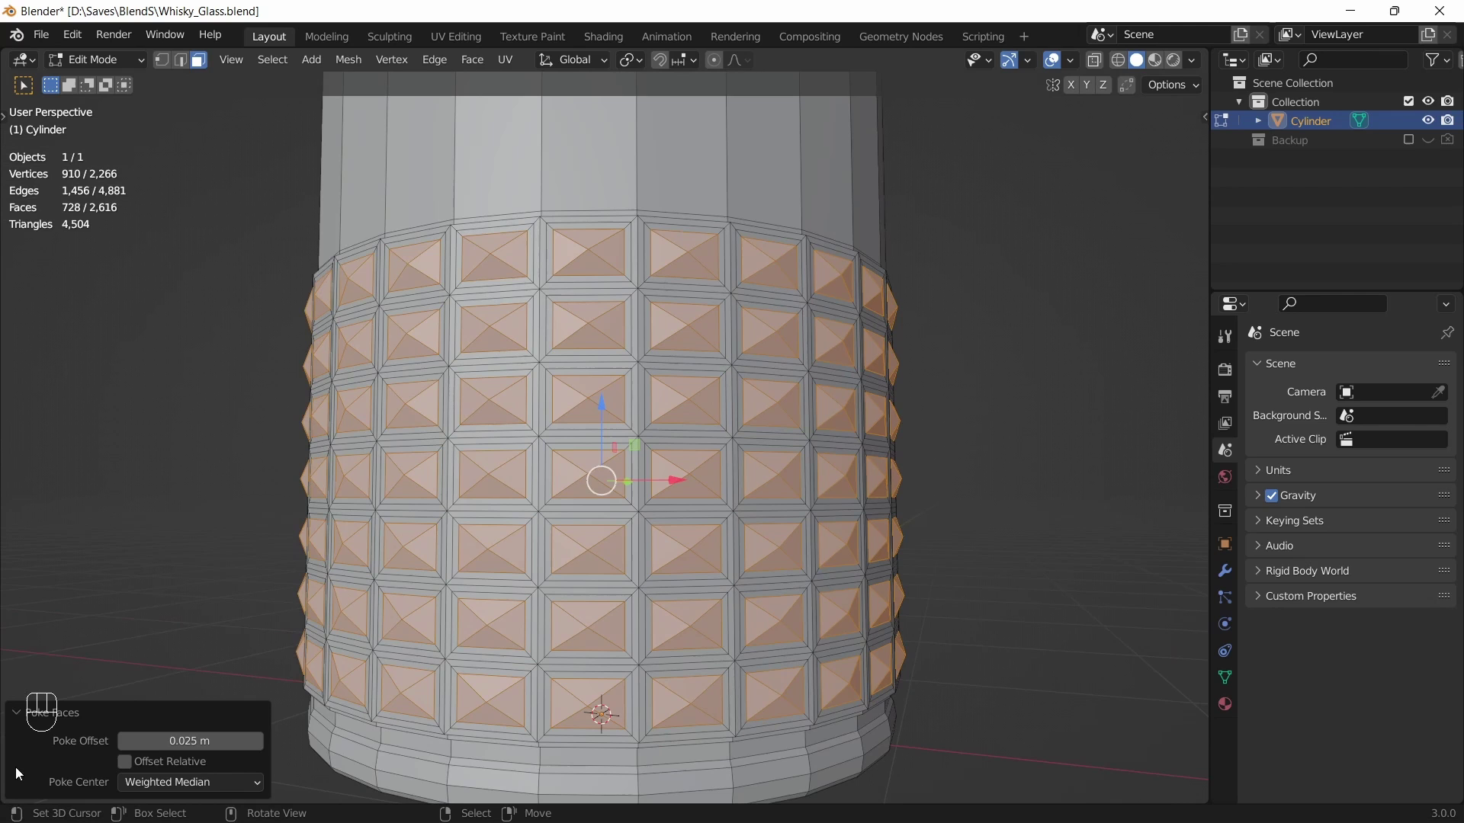
left_click(23, 724)
key("ctrl+KP_Add")
key("ctrl+KP_Add")
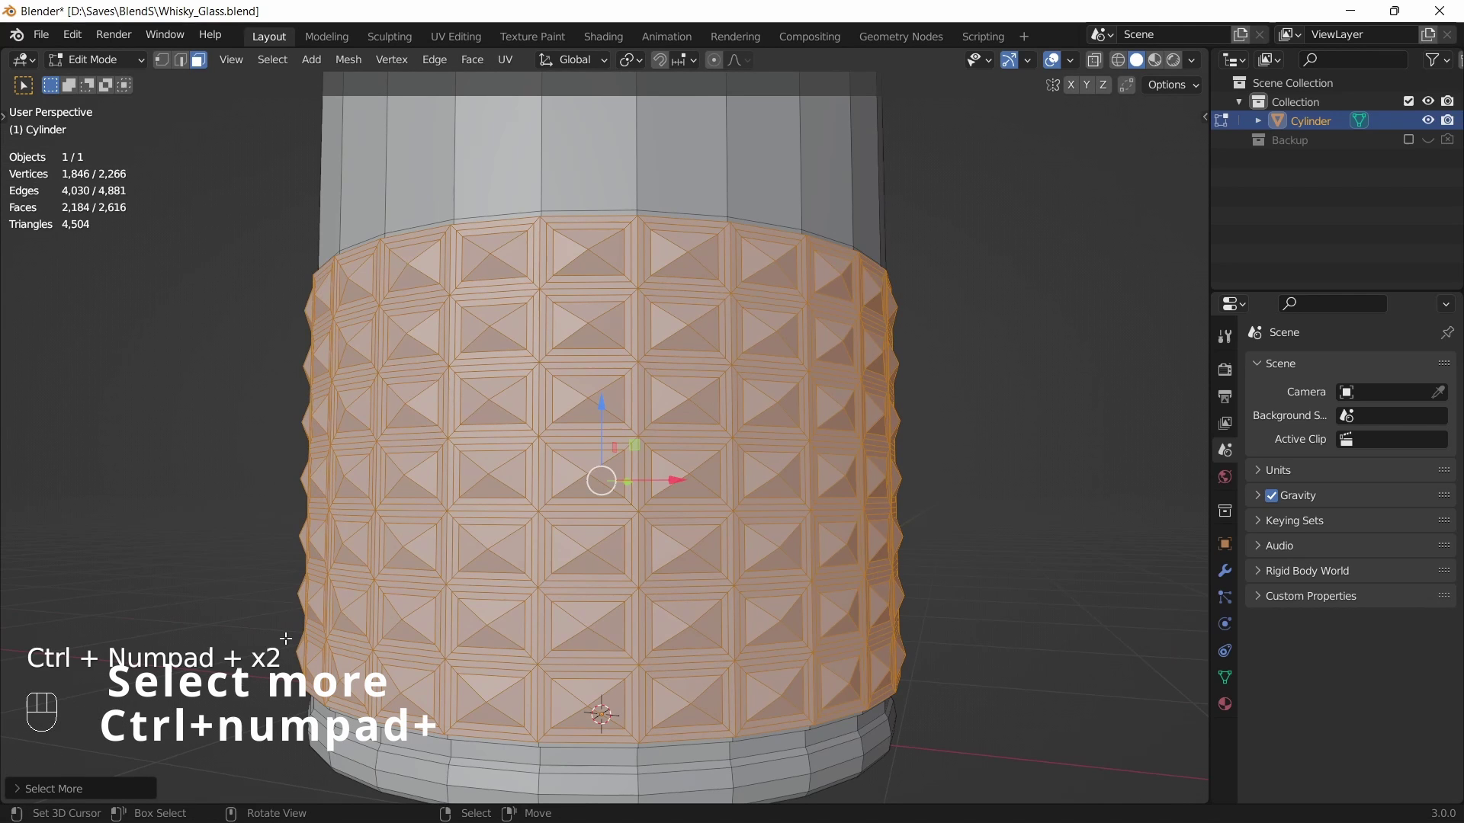
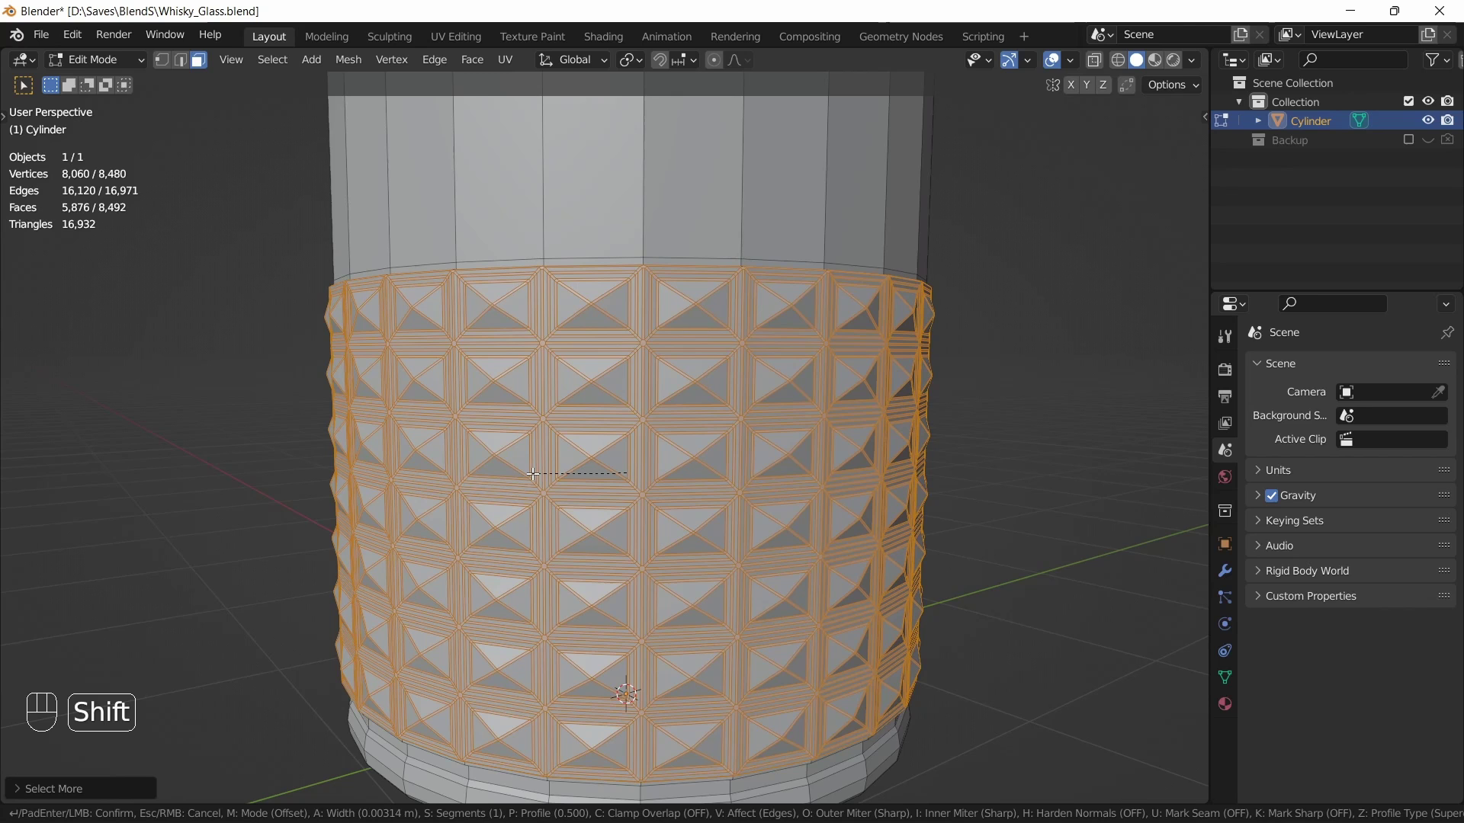
Bevel the studded pattern's edges narrowly and return to object mode
key("shift+Tab")
left_click(540, 484)
key("w")
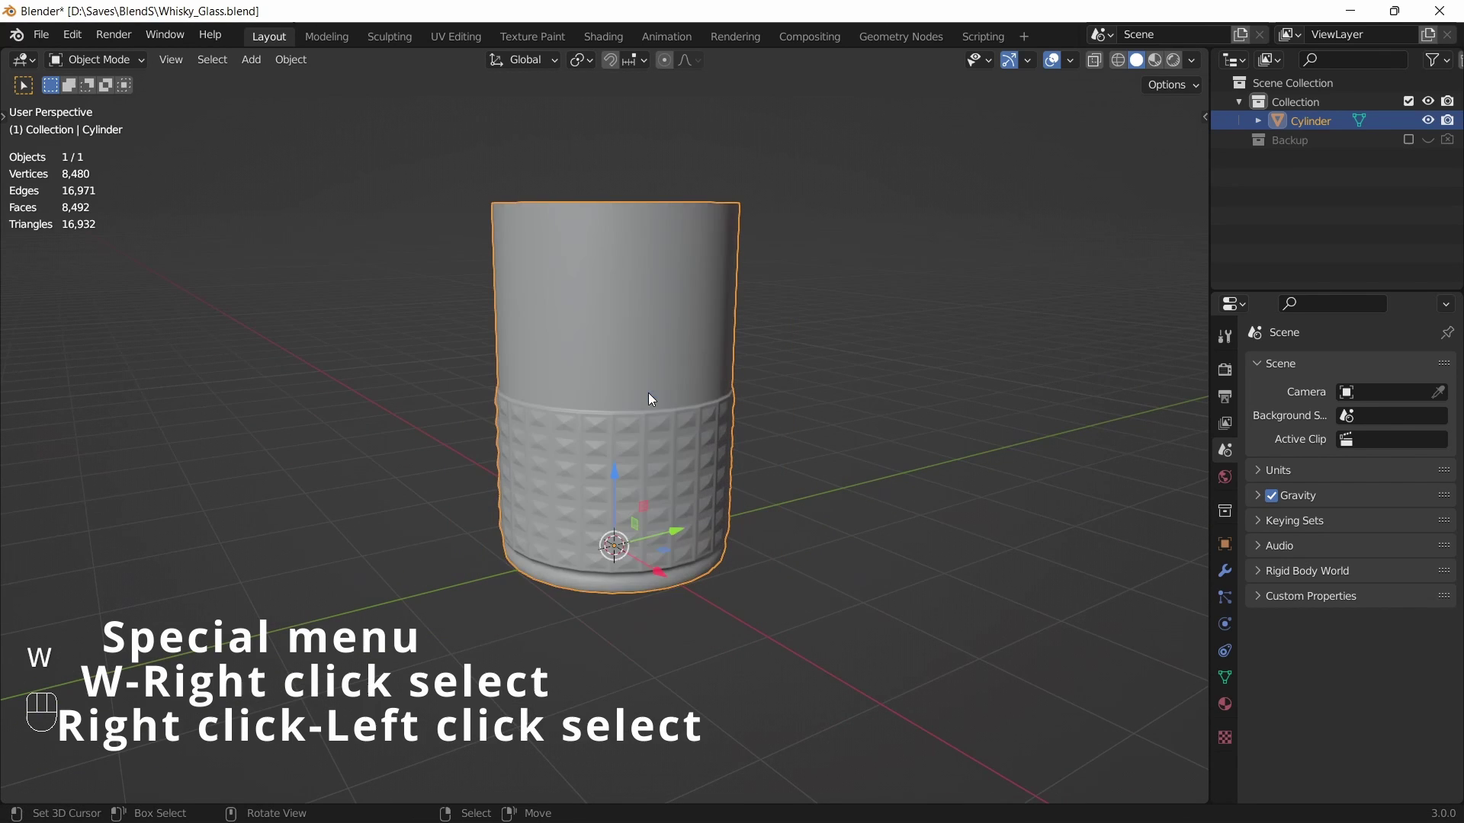
Enable Normals > Auto Smooth at 30° in the glass's mesh data and save the file
left_click_drag(706, 450, 683, 380)
key("q")
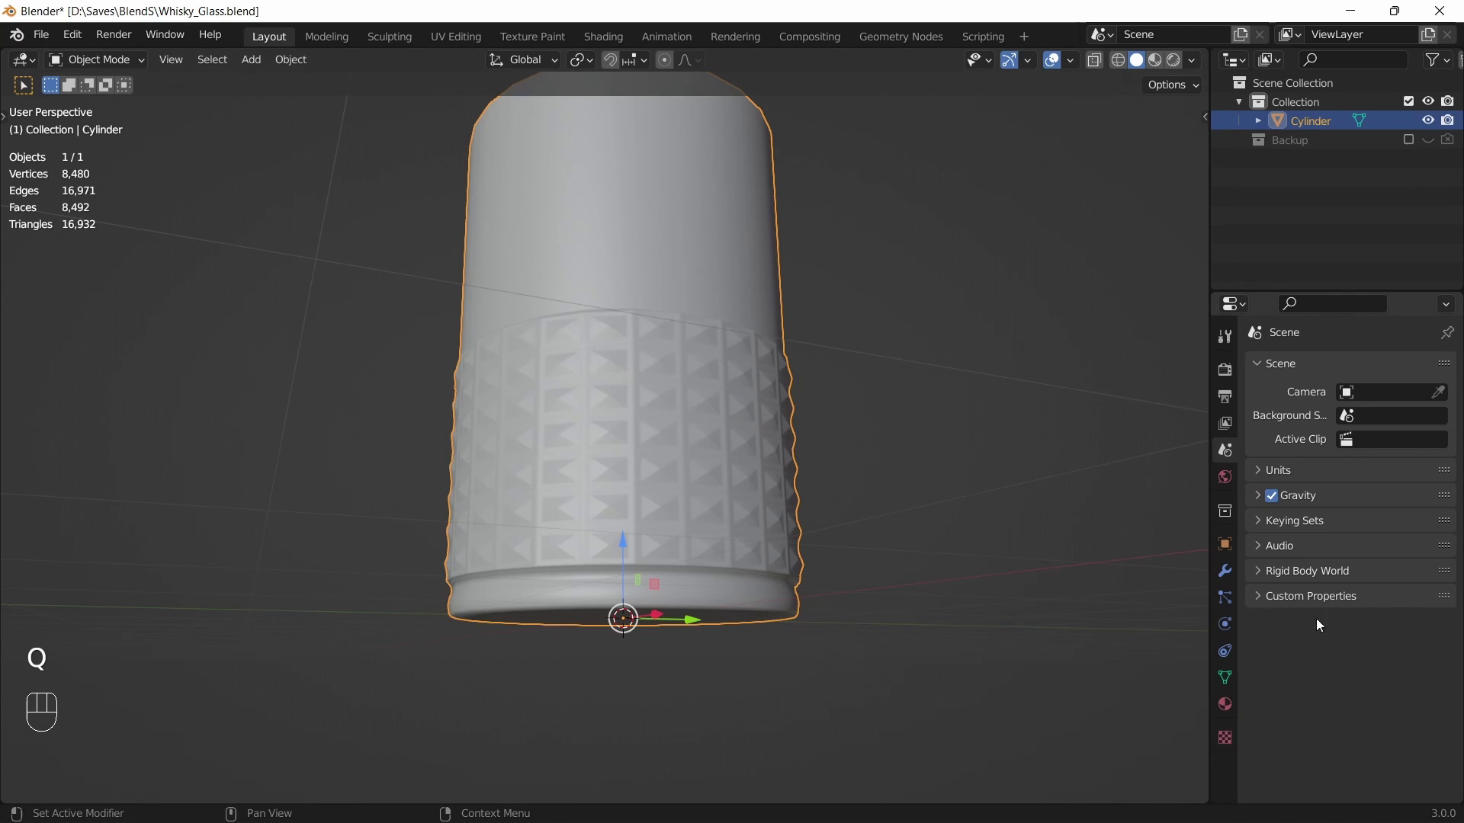
left_click(1222, 678)
left_click(1283, 689)
left_click(1338, 689)
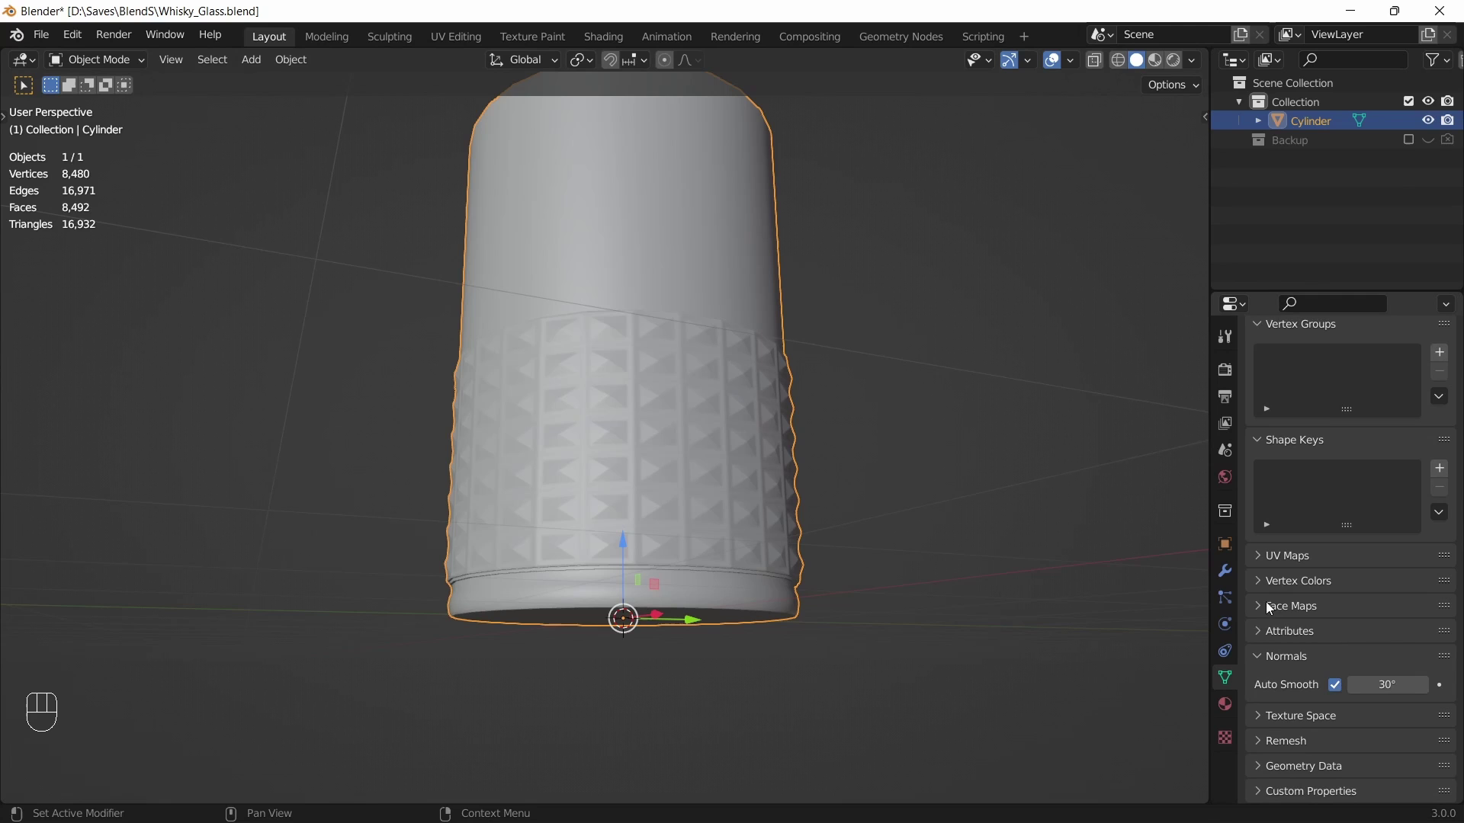
key("q")
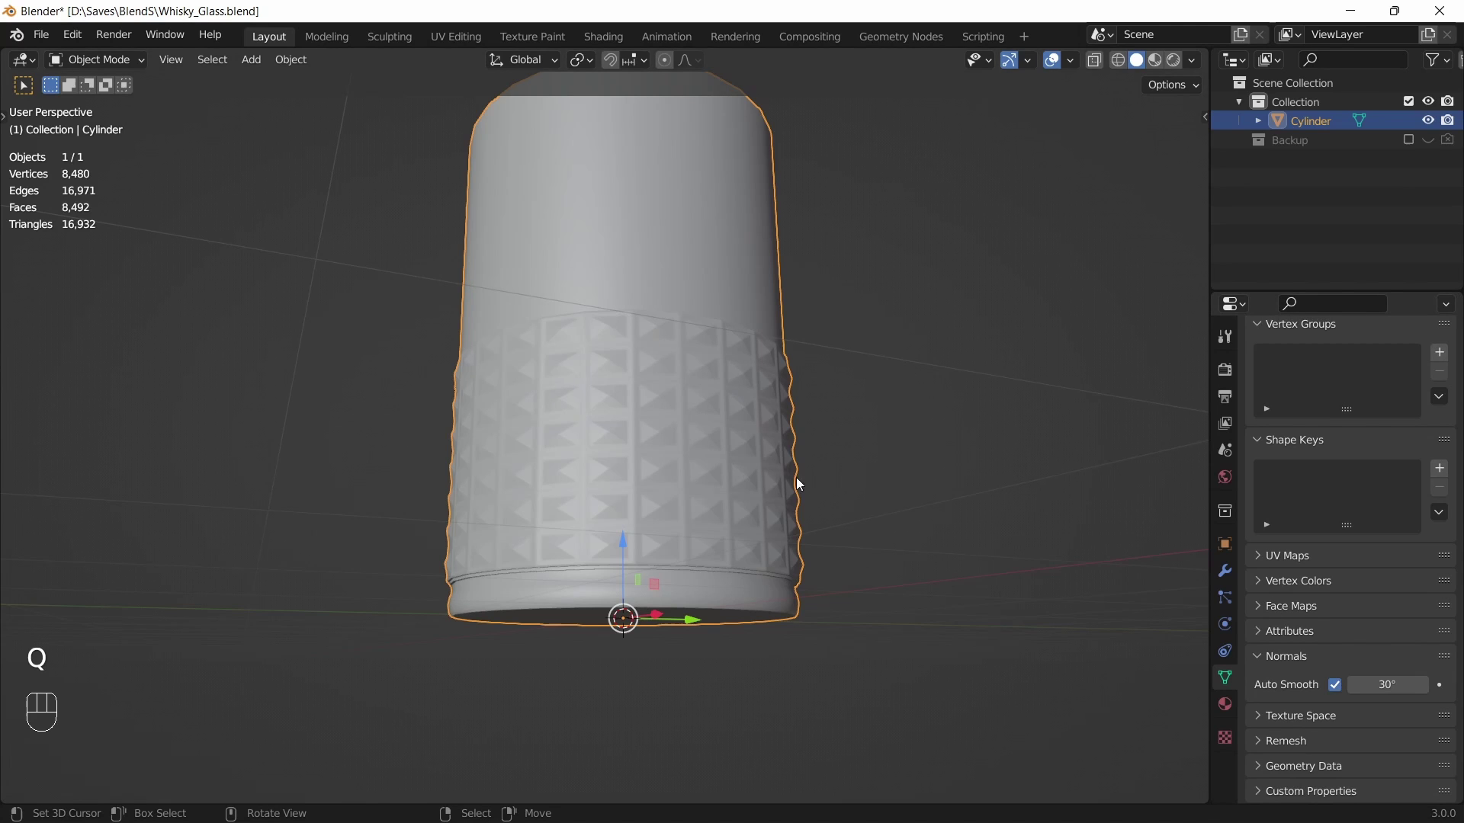
key("ctrl+s")
Inspect the glass from several angles and add a Subdivision Surface modifier with Ctrl+1
key("a")
key("a")
left_click_drag(723, 393, 731, 483)
left_click_drag(716, 532, 697, 470)
middle_click(702, 526)
middle_click(709, 541)
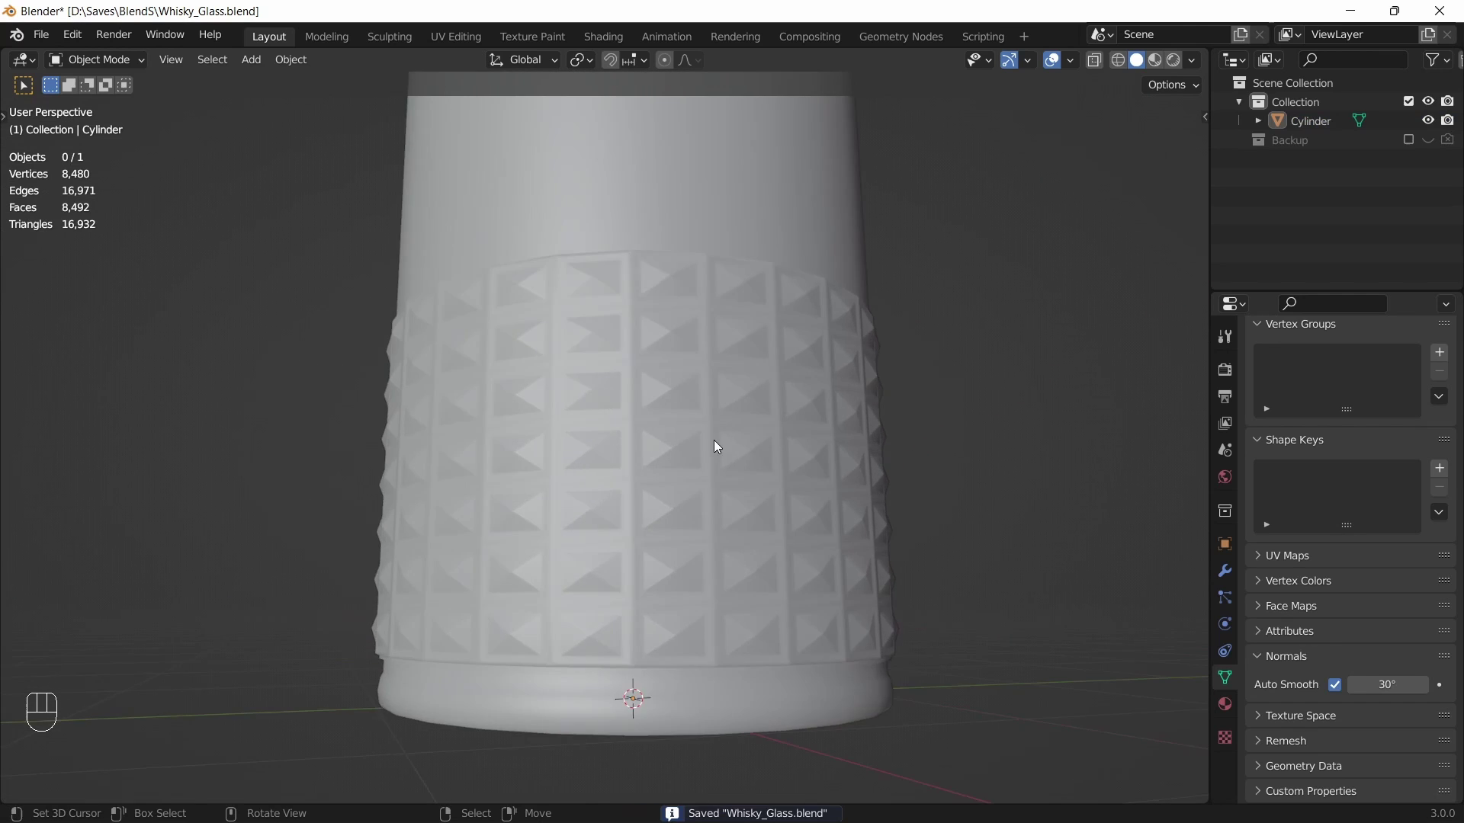
key("ctrl+1")
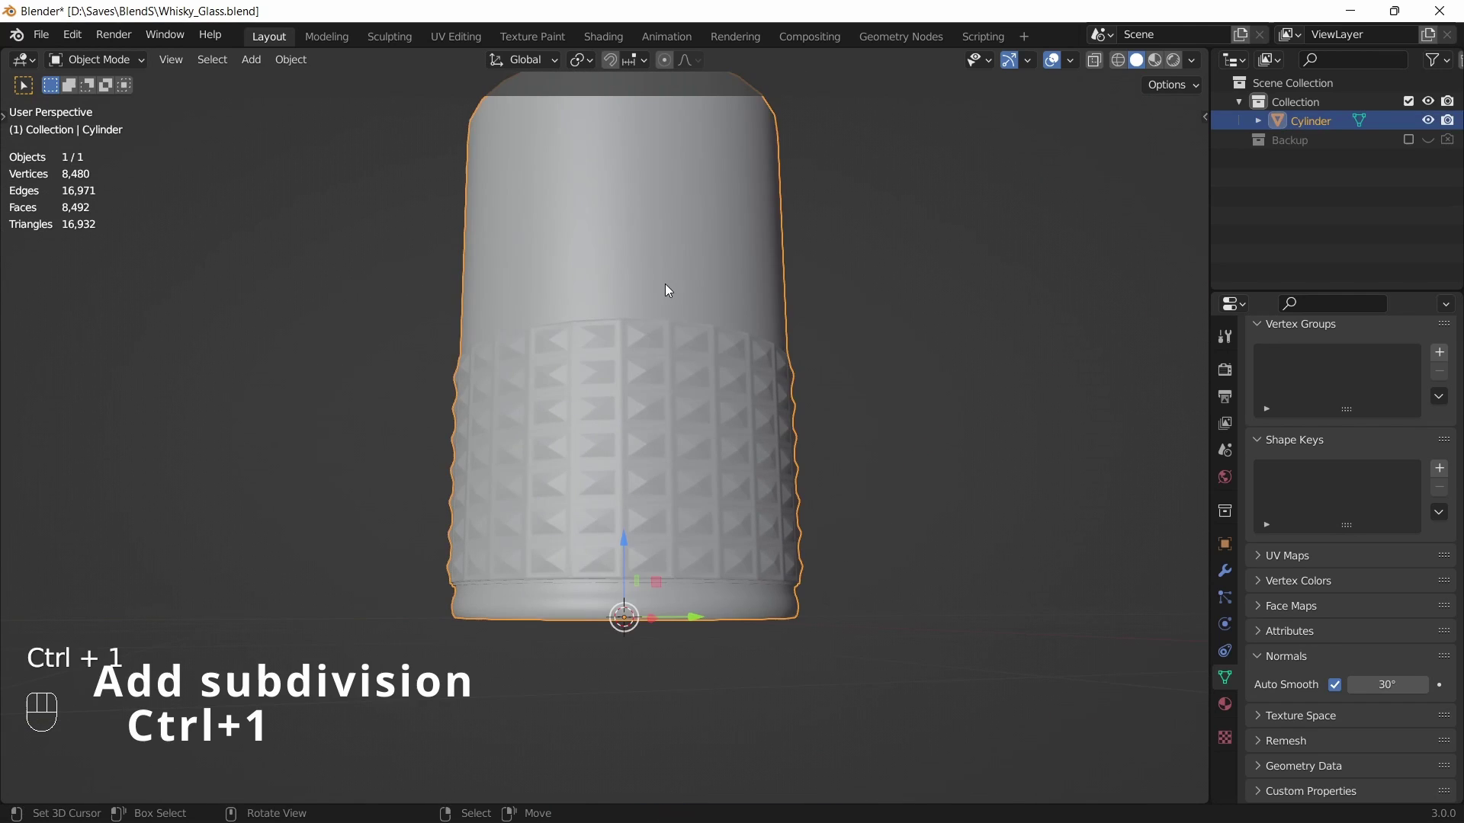
key("ctrl+1")
Set the Subdivision modifier's viewport level and collapse its settings
left_click_drag(654, 293, 656, 362)
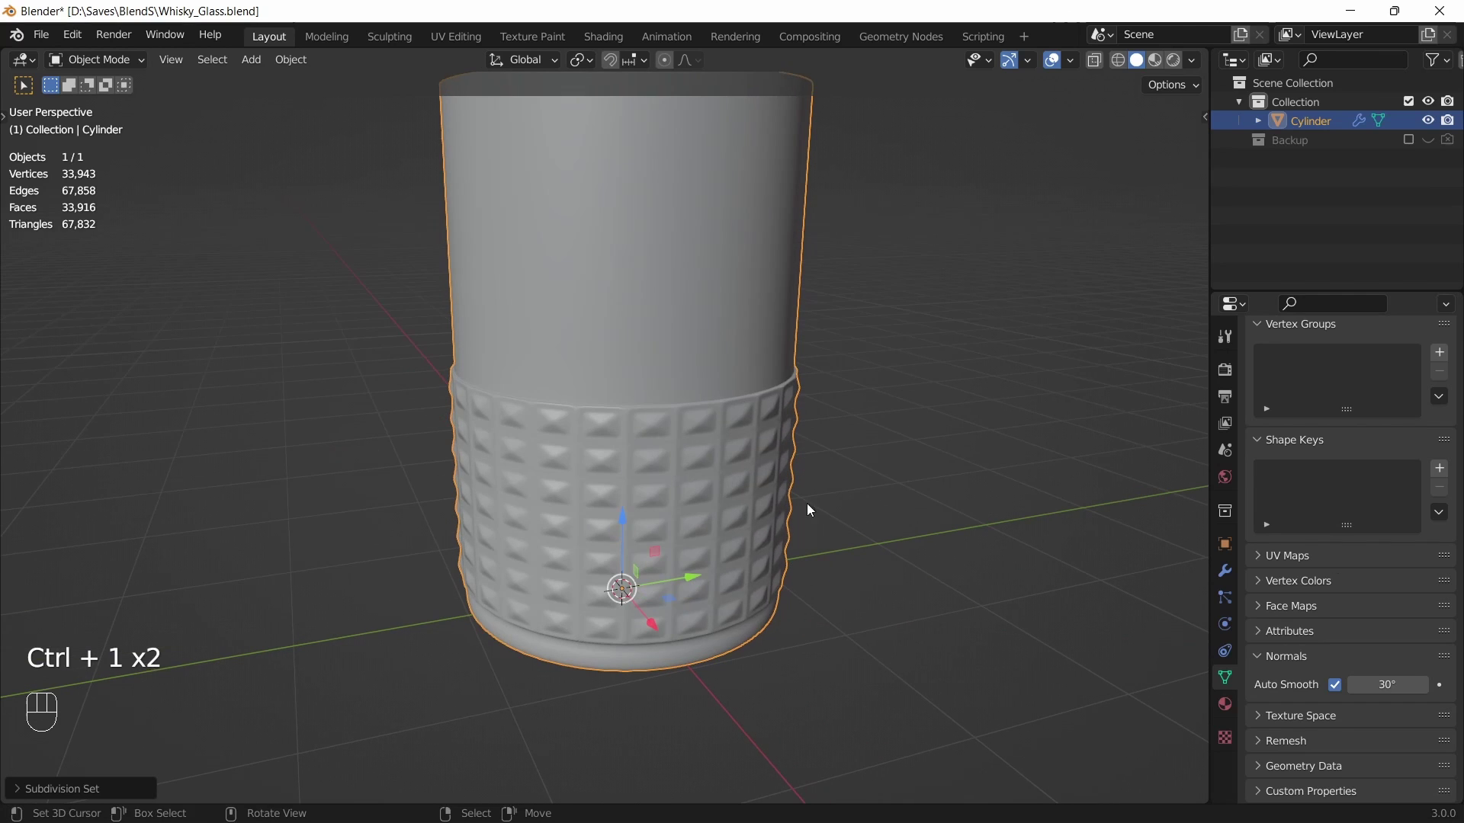
left_click(1231, 571)
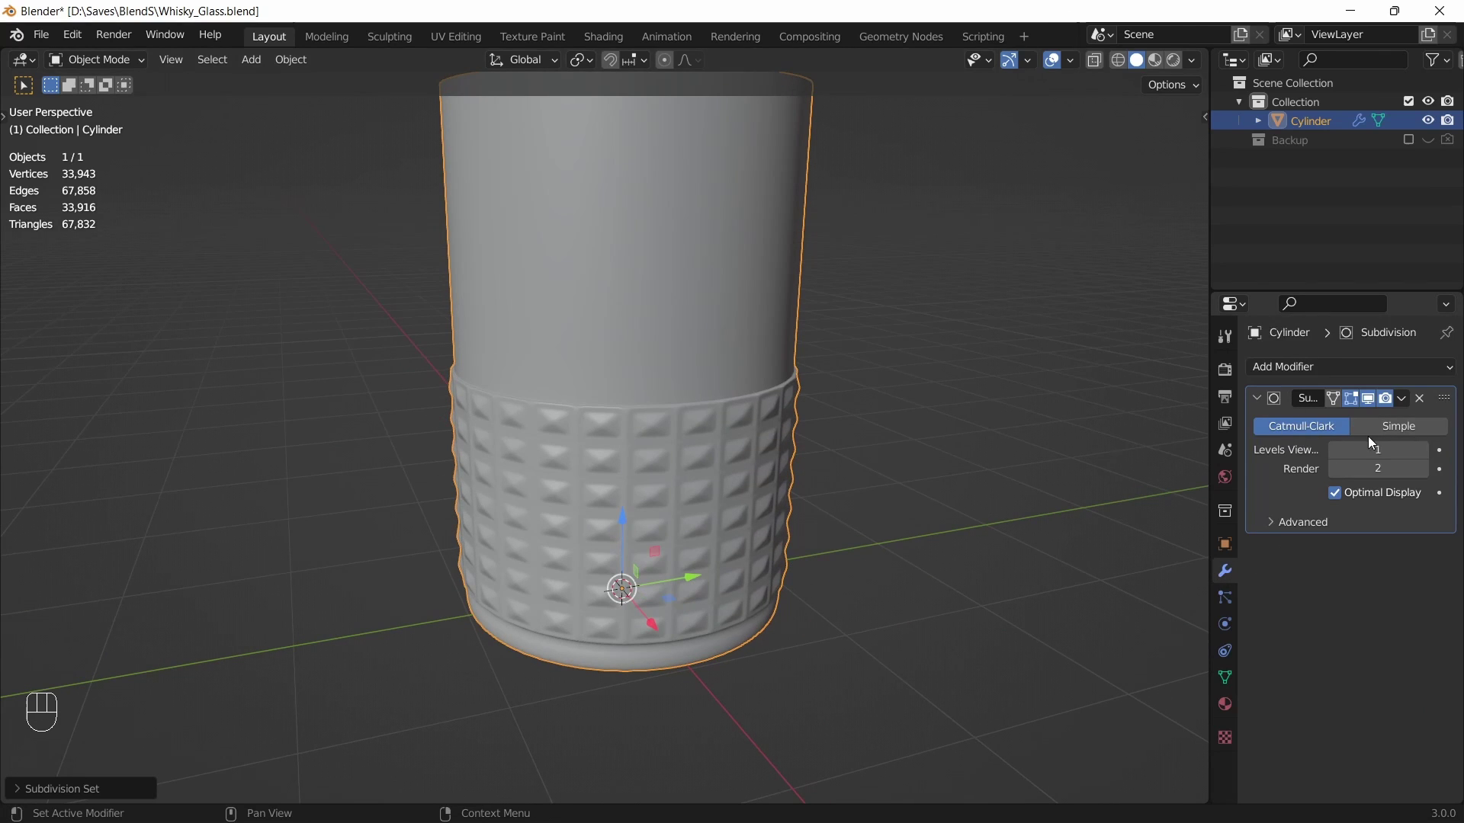
left_click(1254, 398)
left_click_drag(833, 462, 825, 448)
left_click(756, 446)
Add a holding edge loop above the studded band and check the subdivided shape
key("KP_1")
key("Tab")
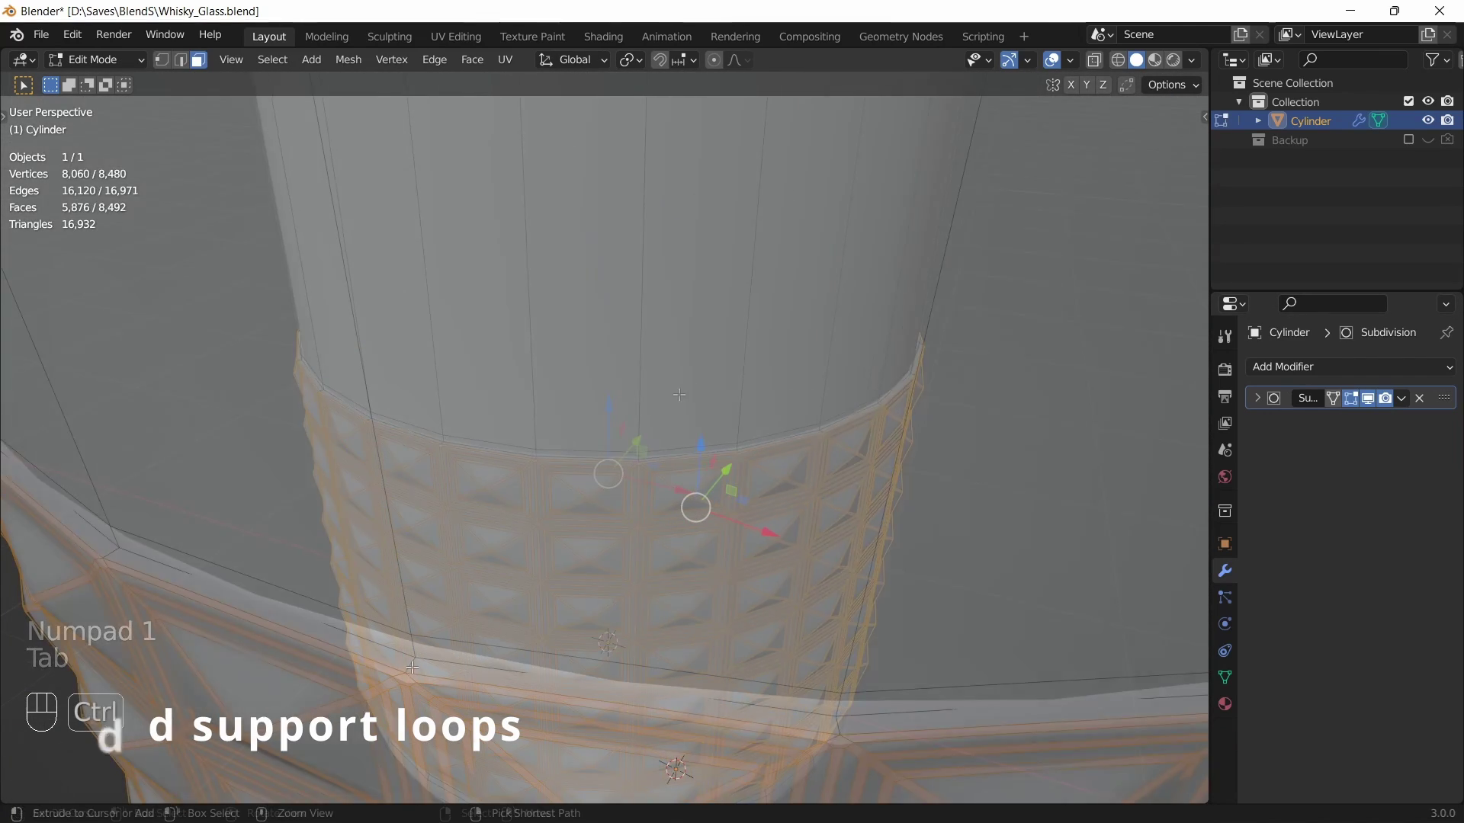
key("ctrl+r")
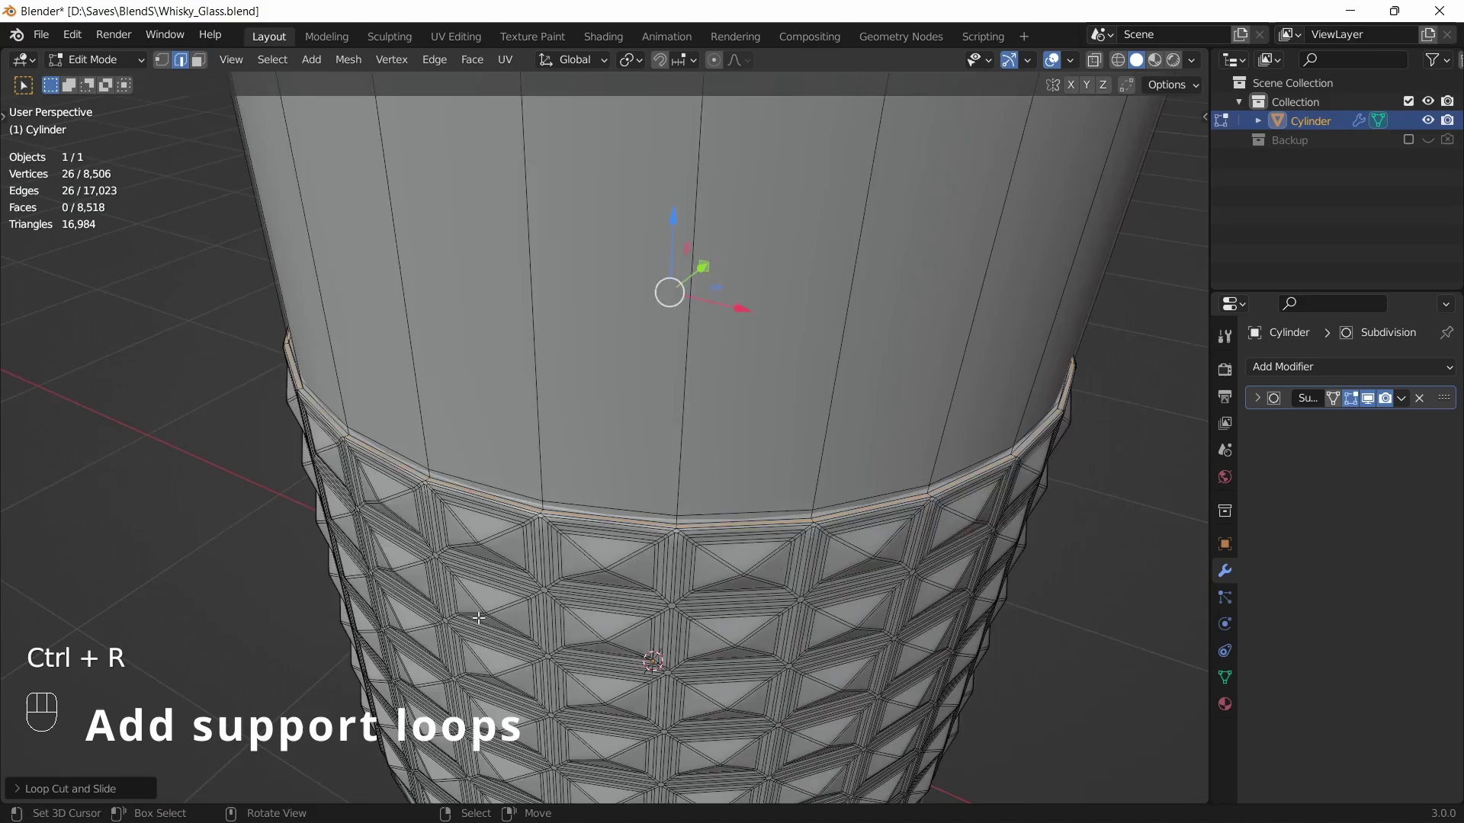
left_click(535, 523)
key("Tab")
middle_click(618, 520)
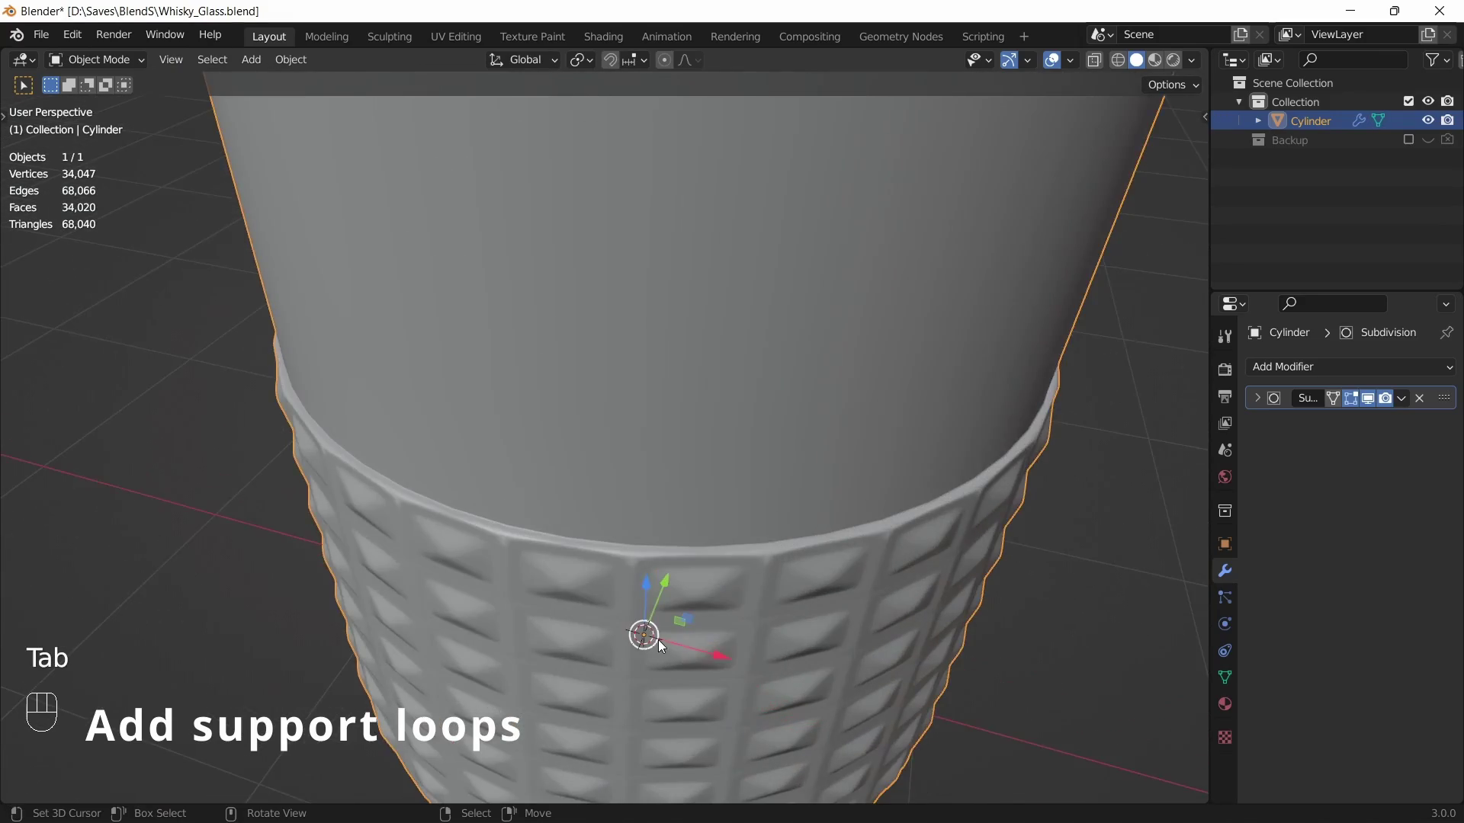
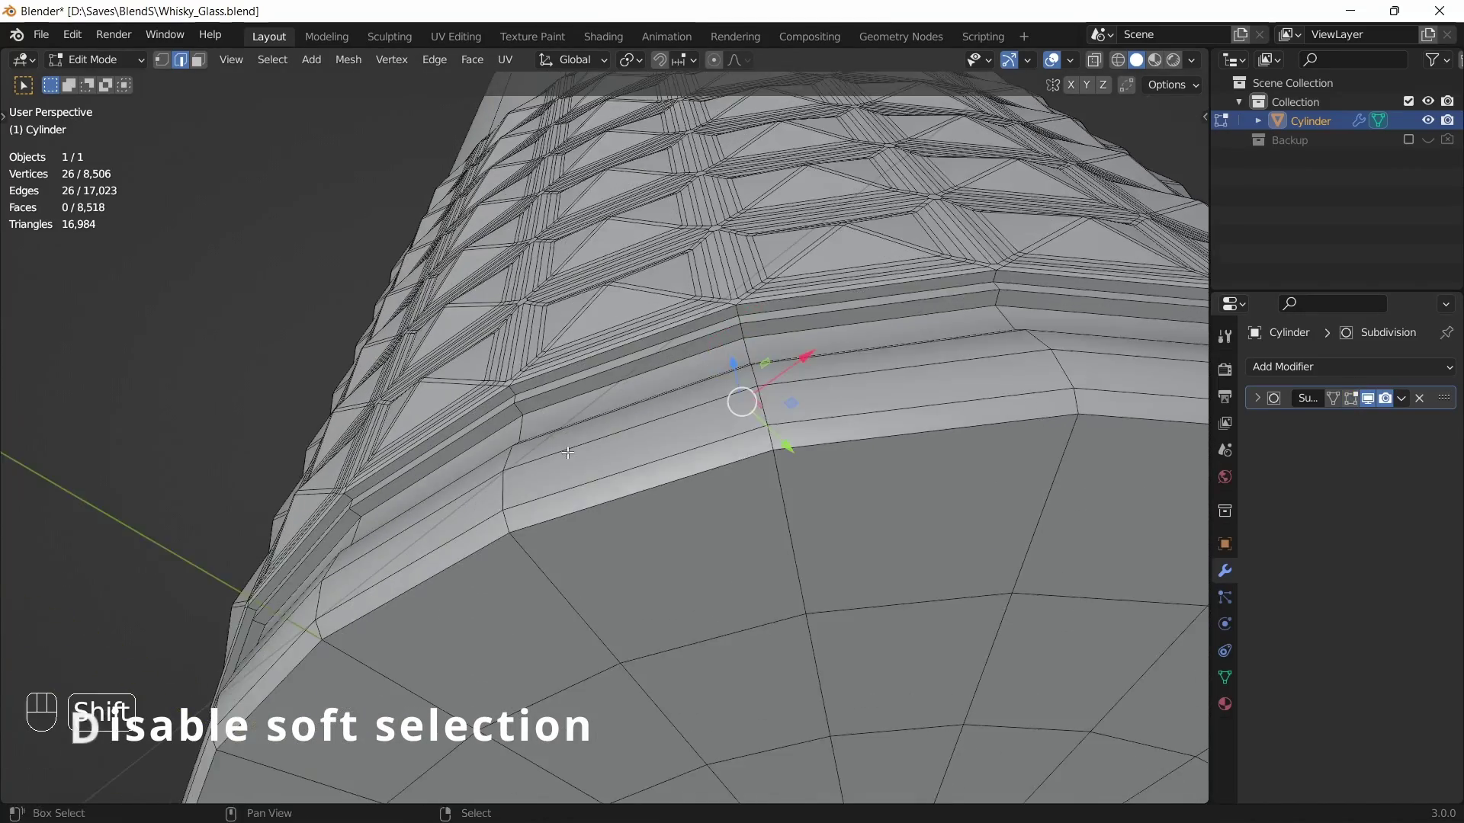
Add and bevel holding edge loops below the studded band and near the base, then return to front view
left_click_drag(570, 452, 547, 495)
left_click_drag(520, 491, 568, 388)
middle_click(560, 420)
left_click_drag(487, 475, 509, 441)
middle_click(449, 487)
key("ctrl+r")
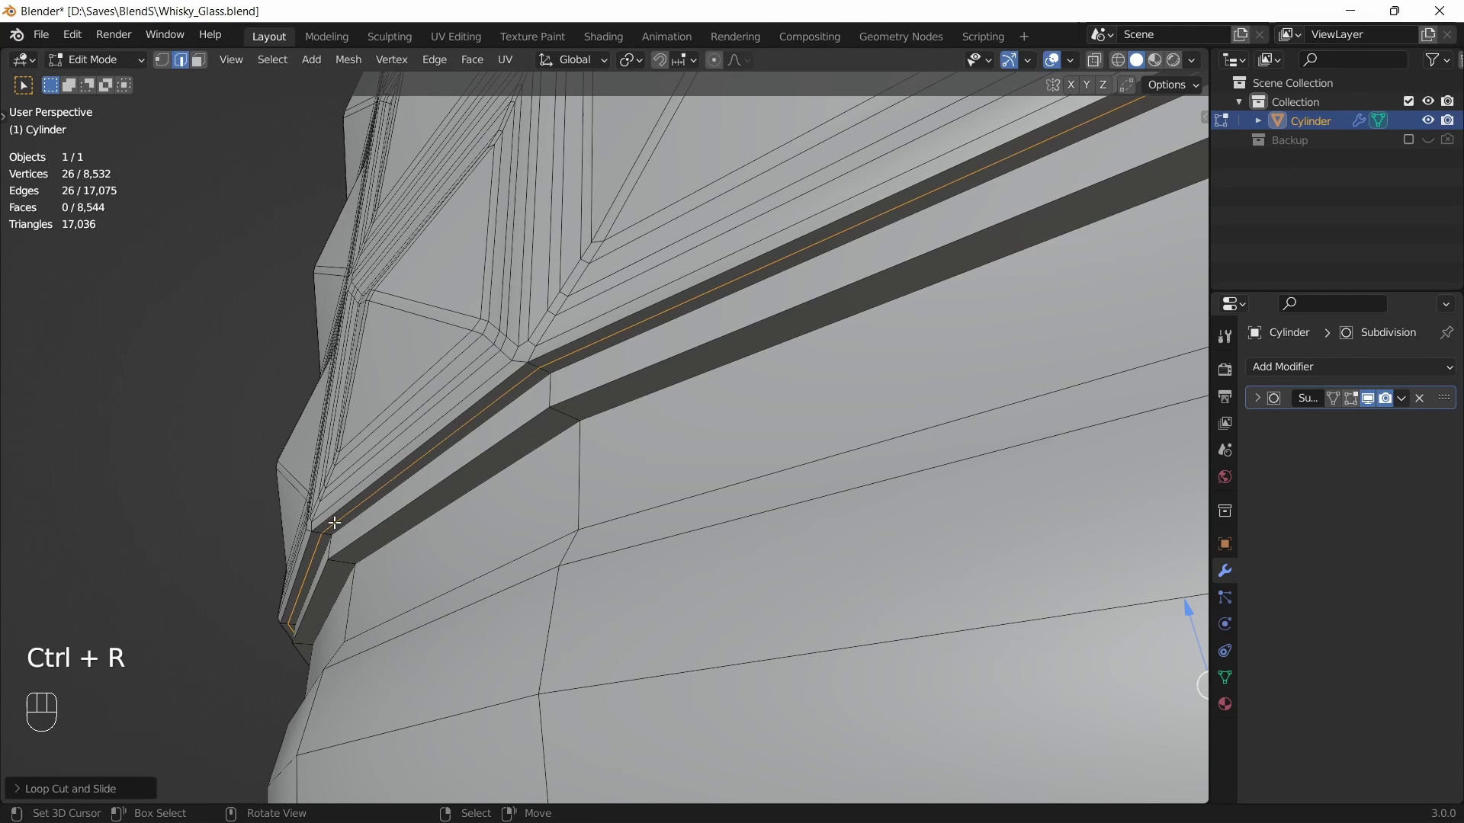
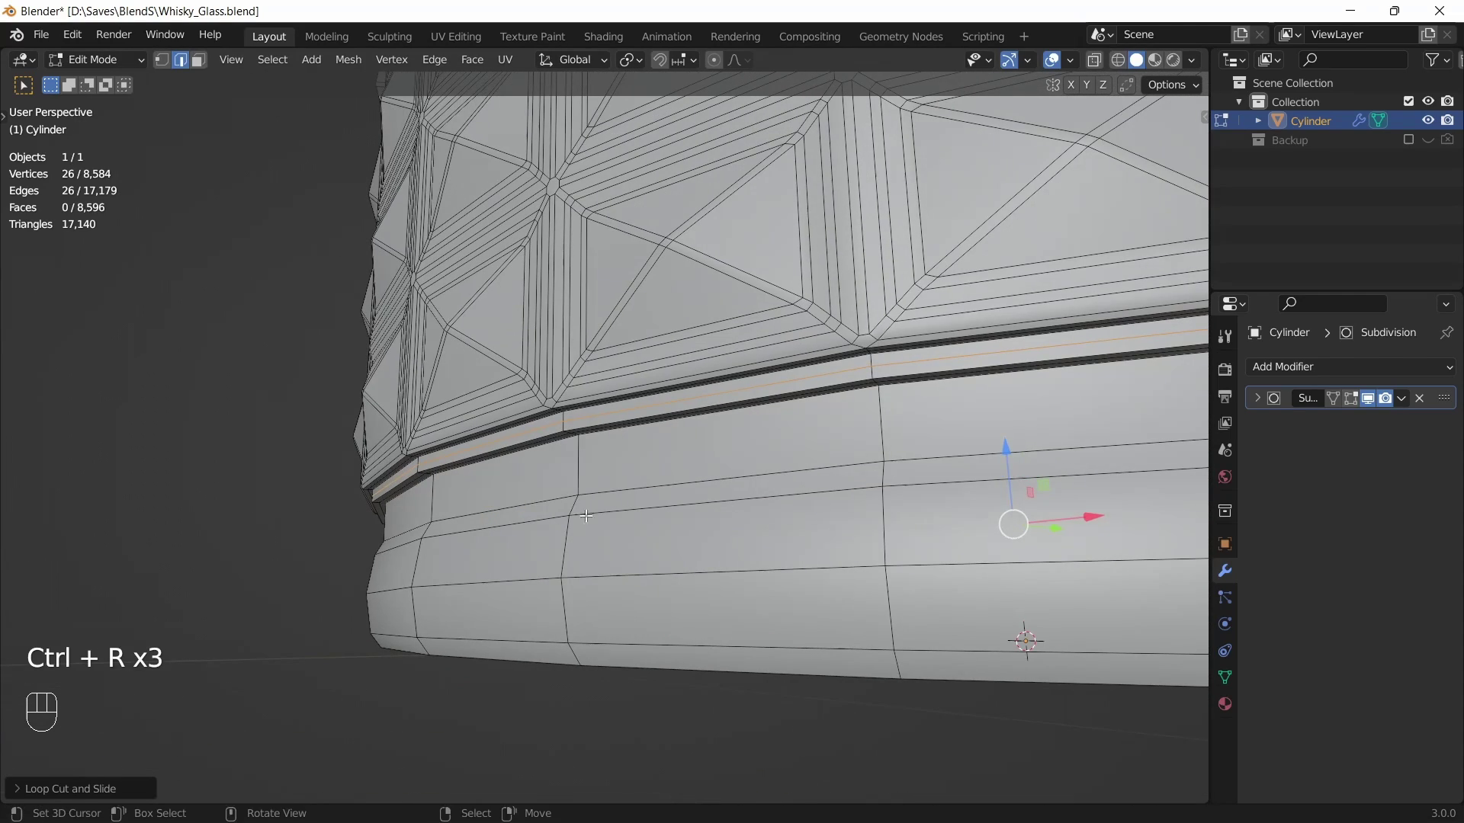
key("ctrl+r")
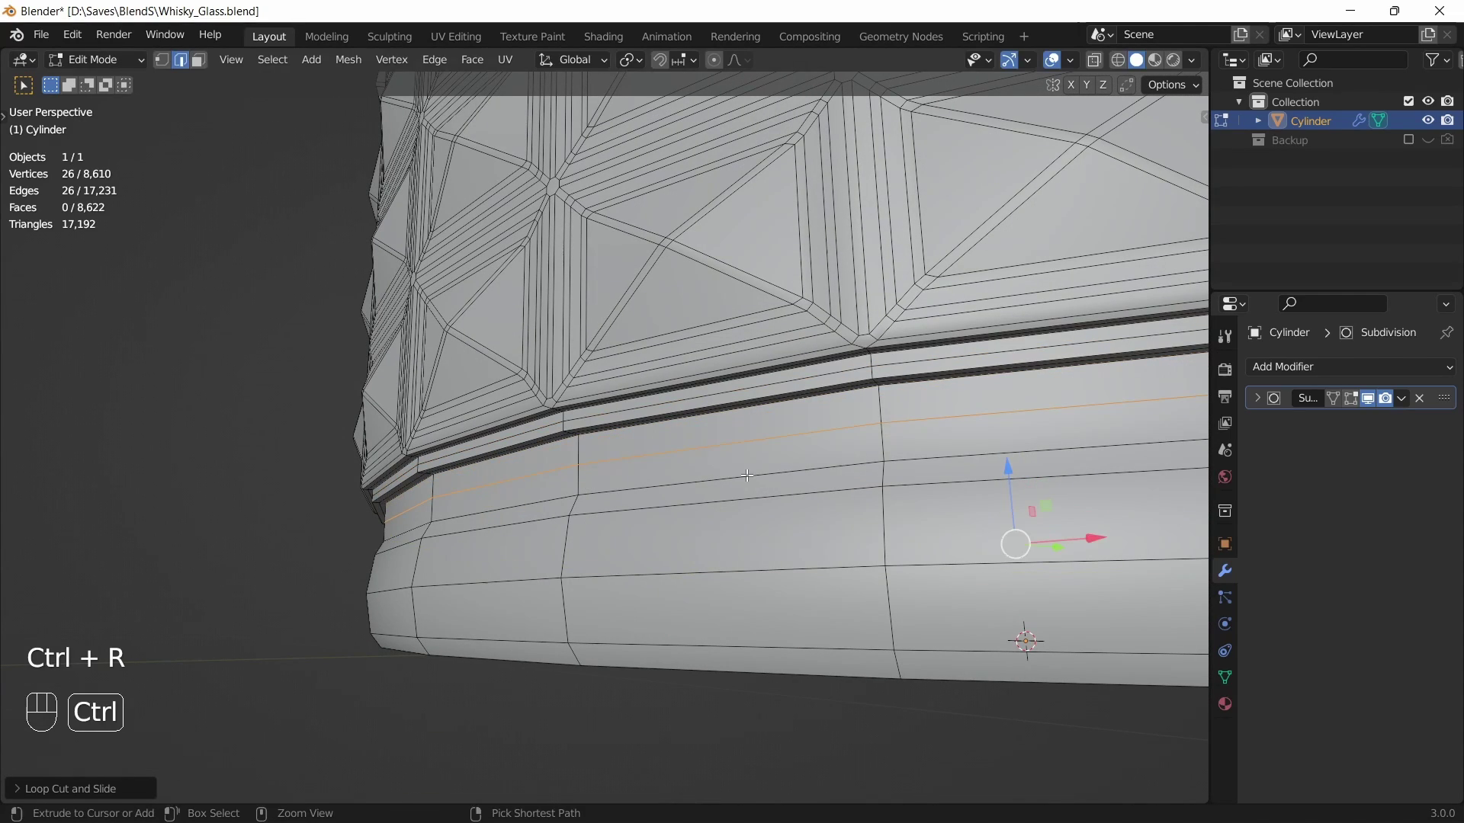
key("ctrl+b")
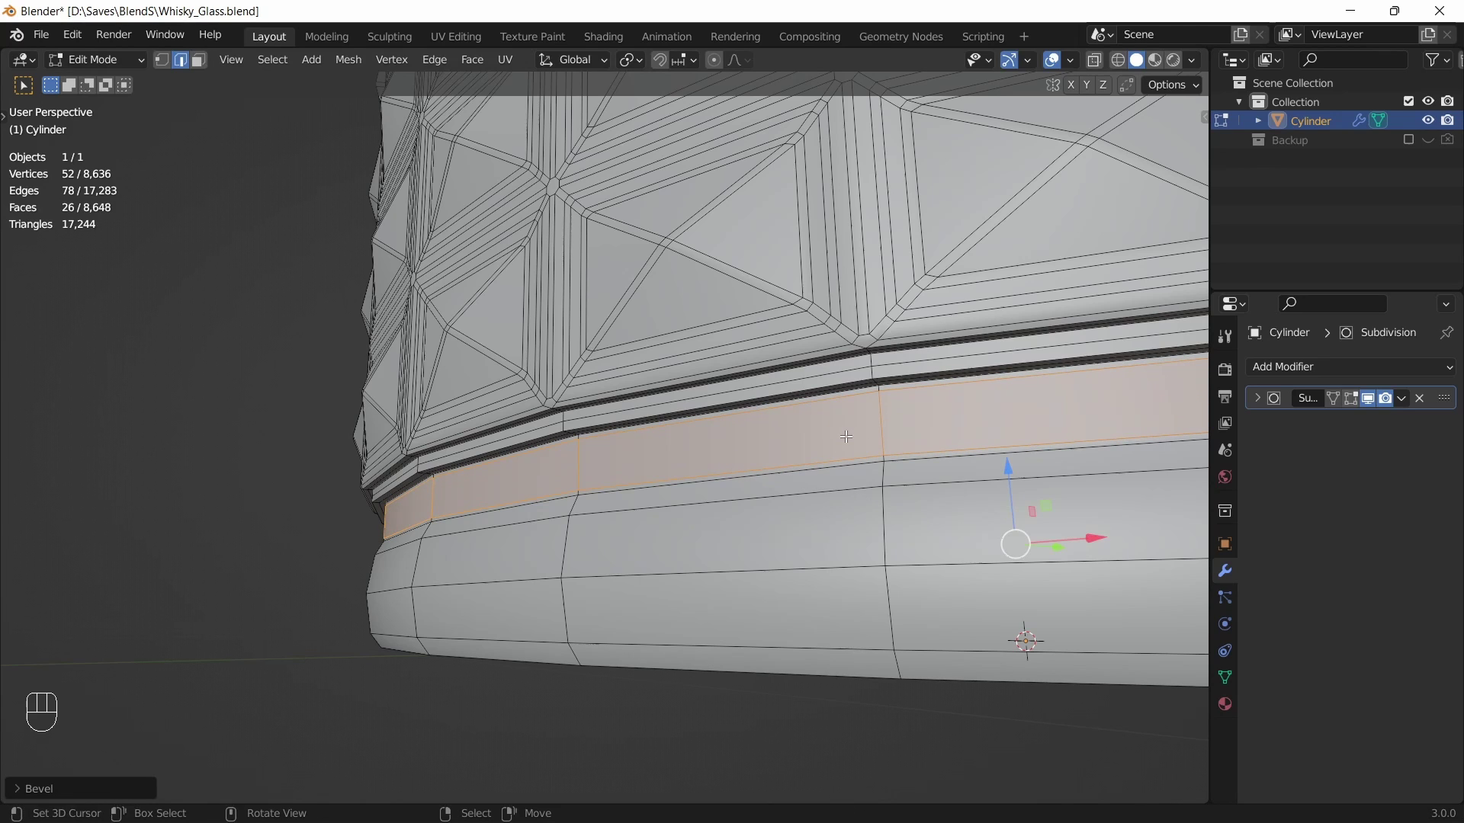
key("ctrl+r")
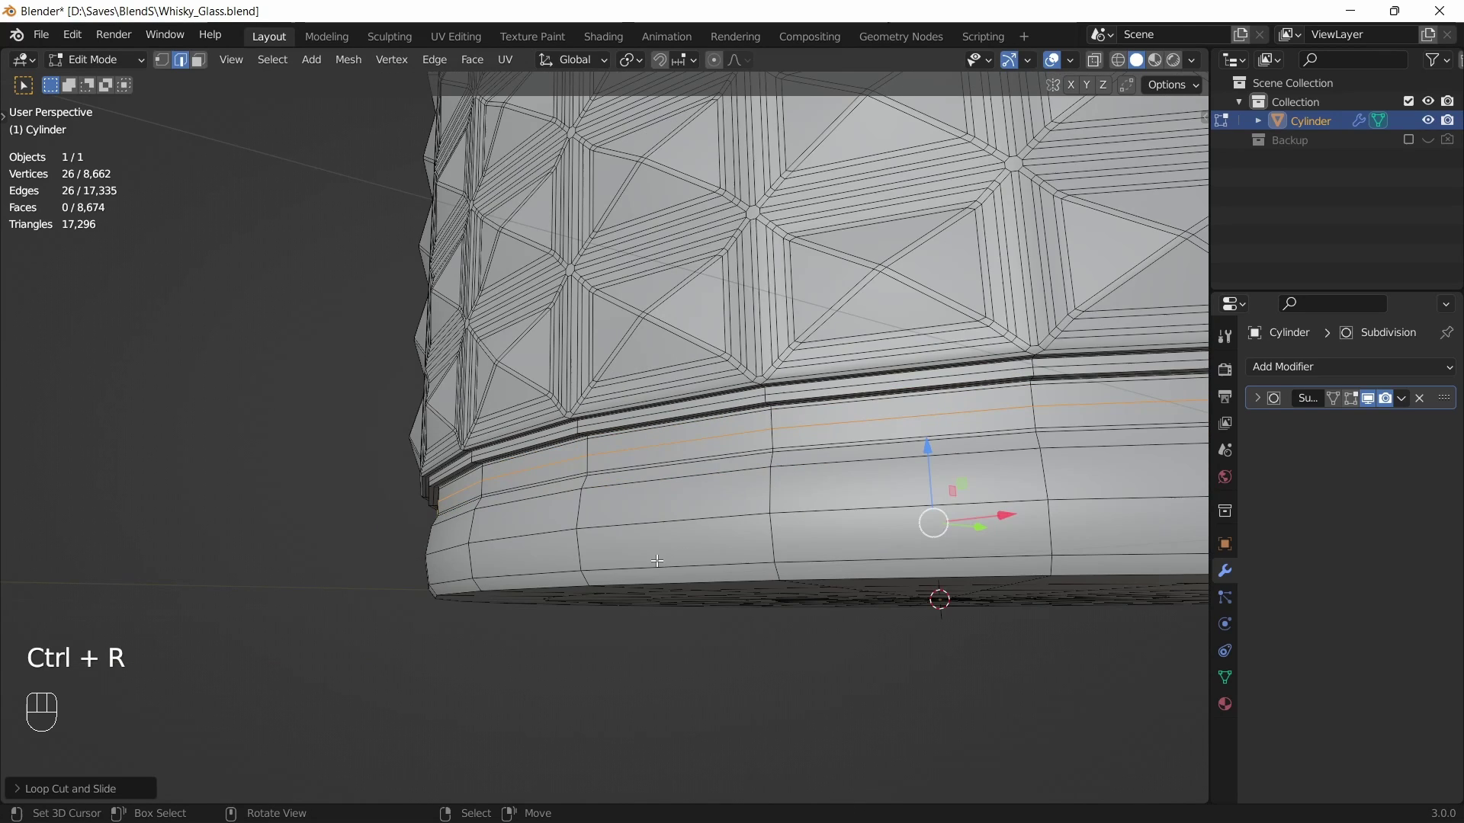
key("1")
key("alt+z")
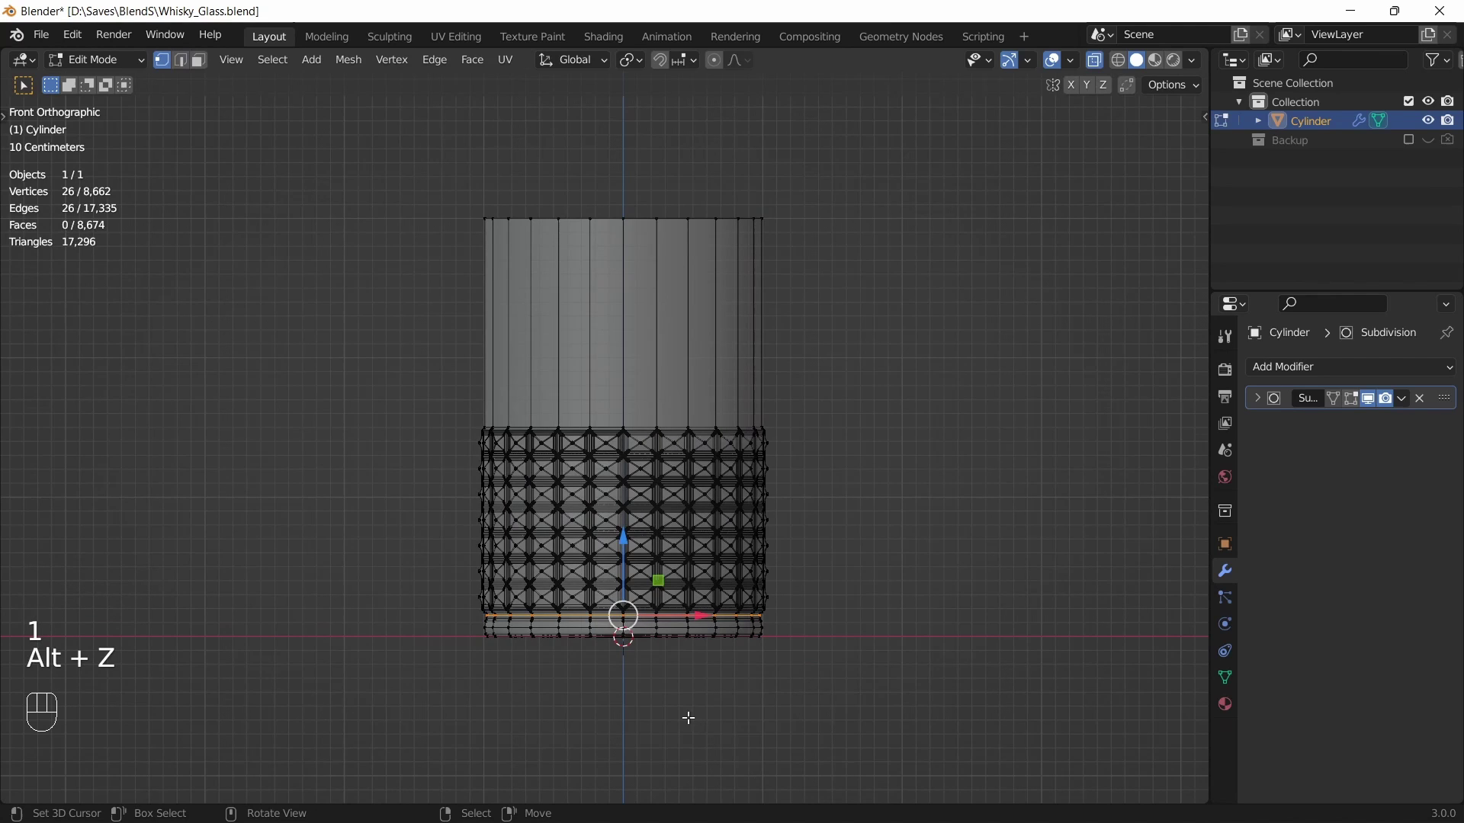
Scale the whole glass around the 3D cursor to about 80% height
key("a")
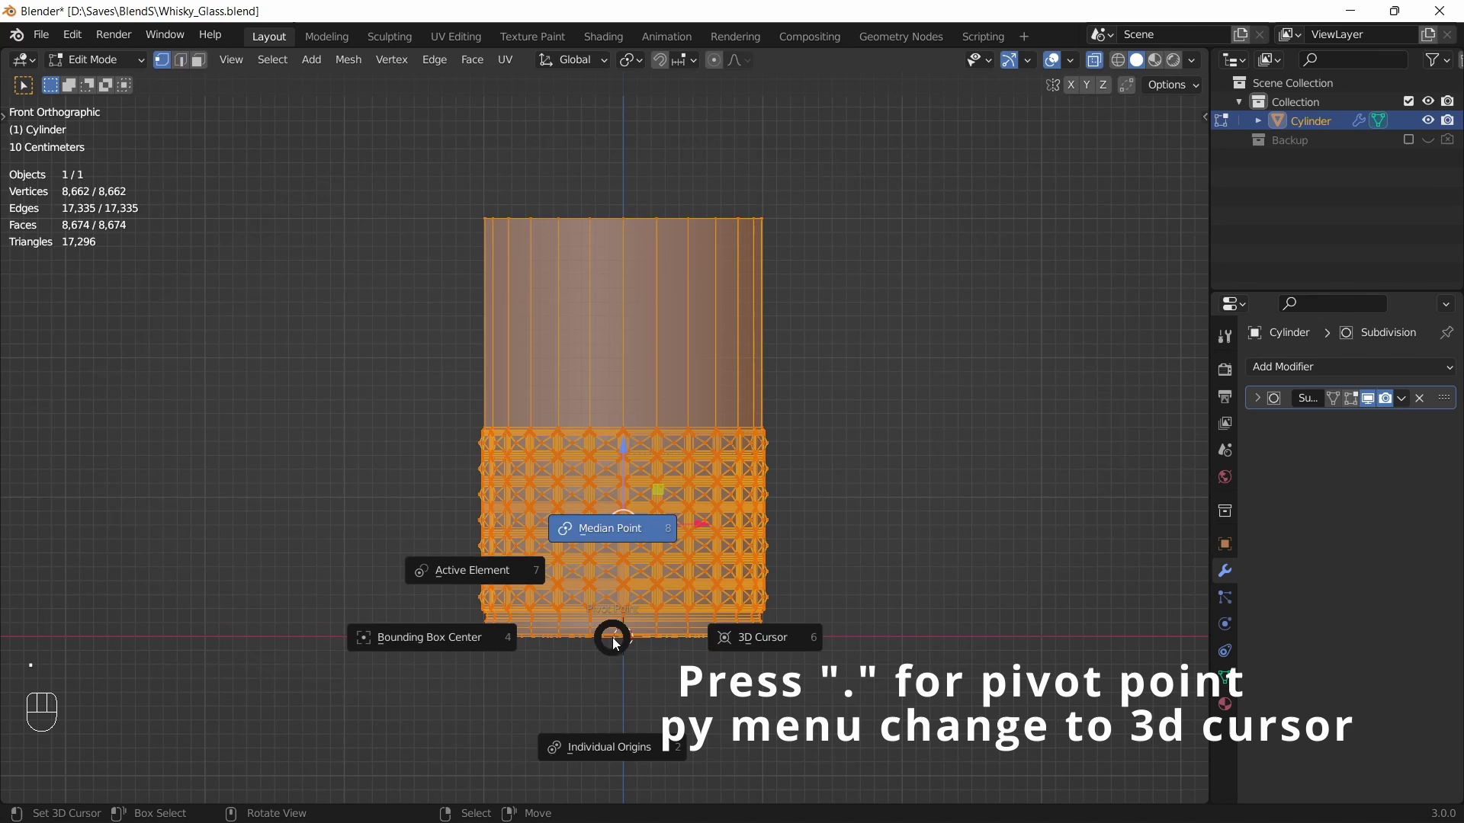
key("s")
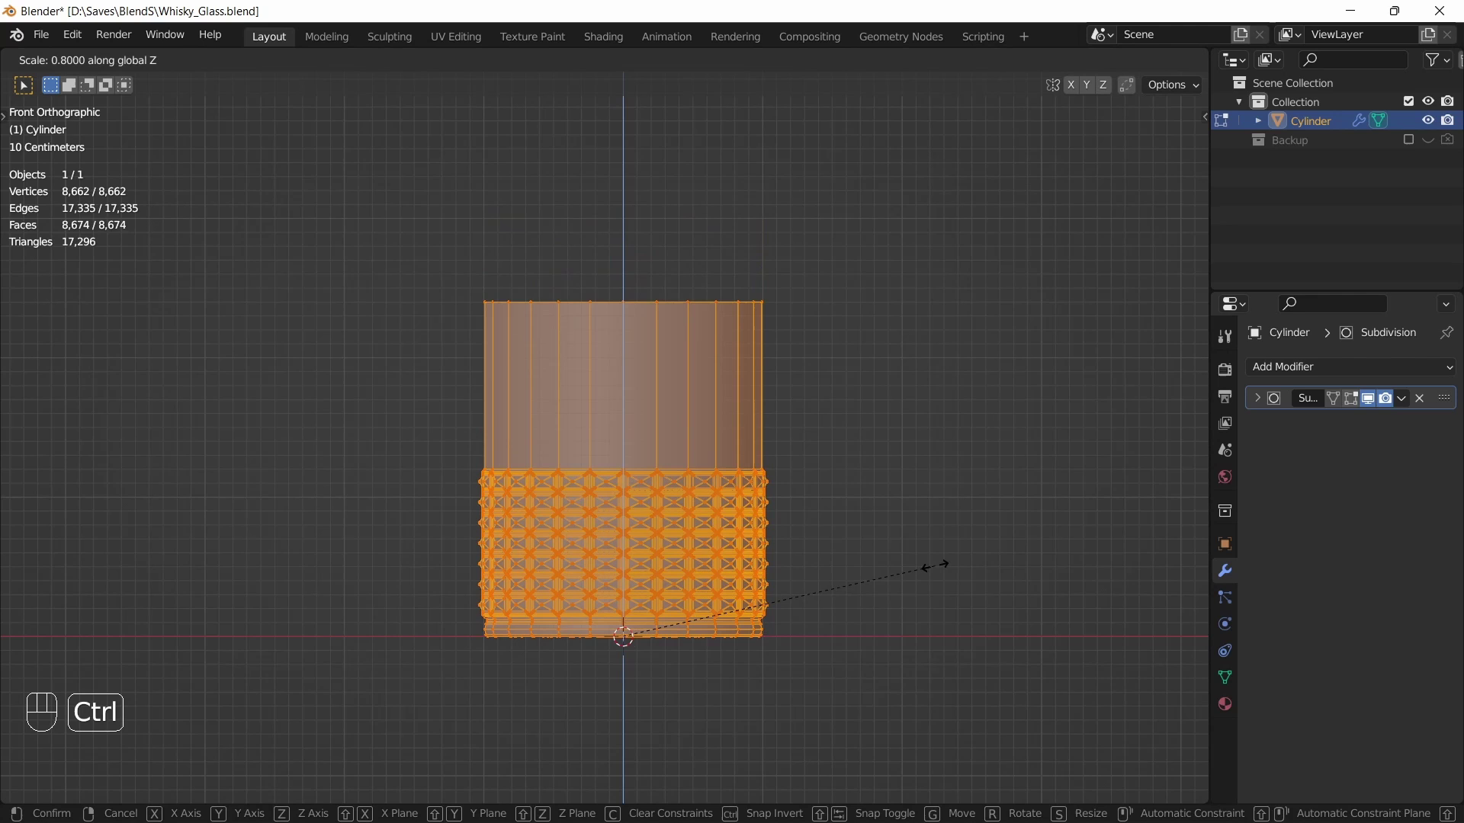
key("Tab")
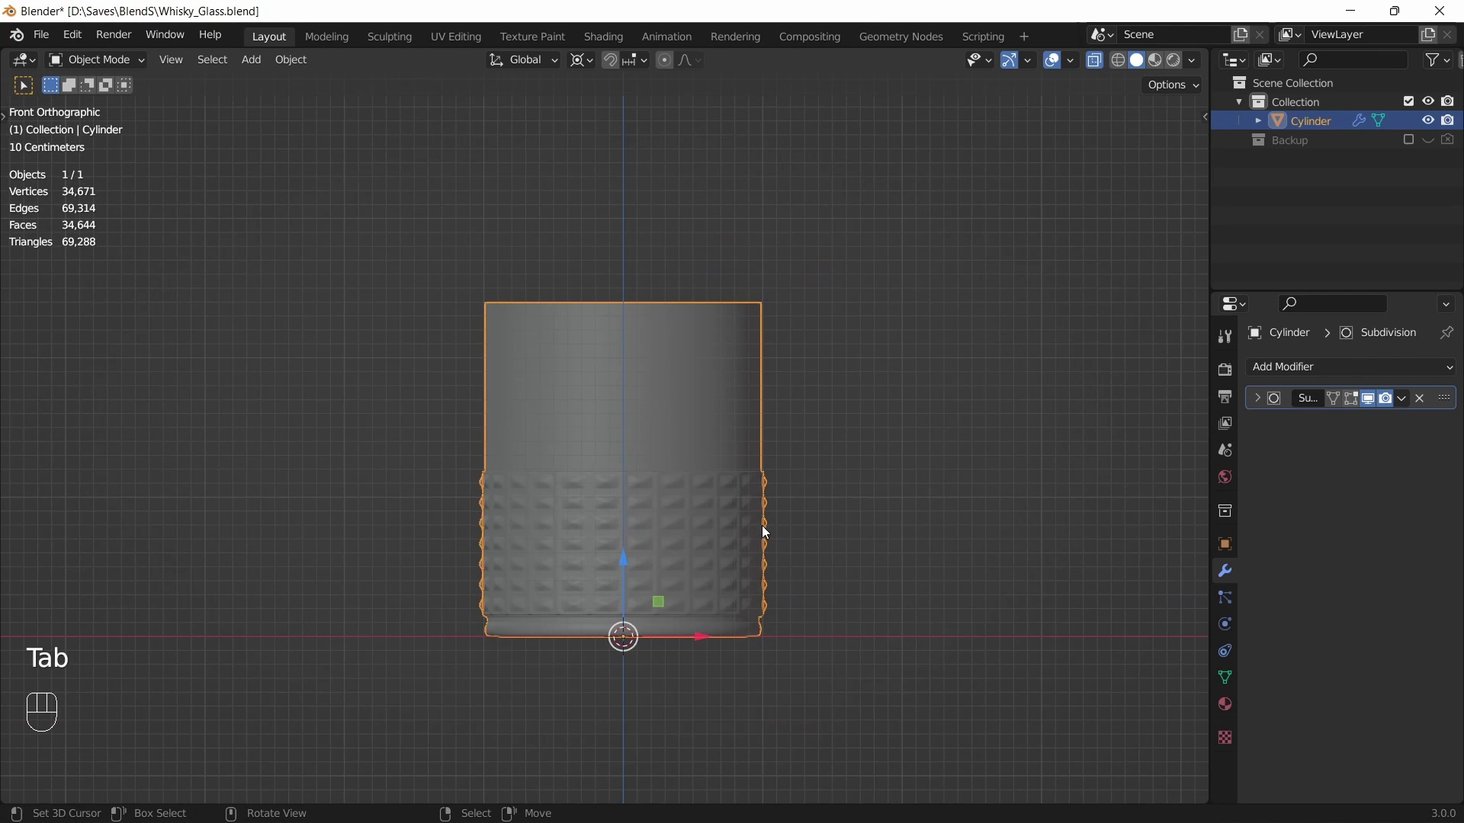
key("Tab")
key("Tab")
Narrow the glass to about 65% width while keeping its height fixed
key("alt+z")
key("Tab")
key("Tab")
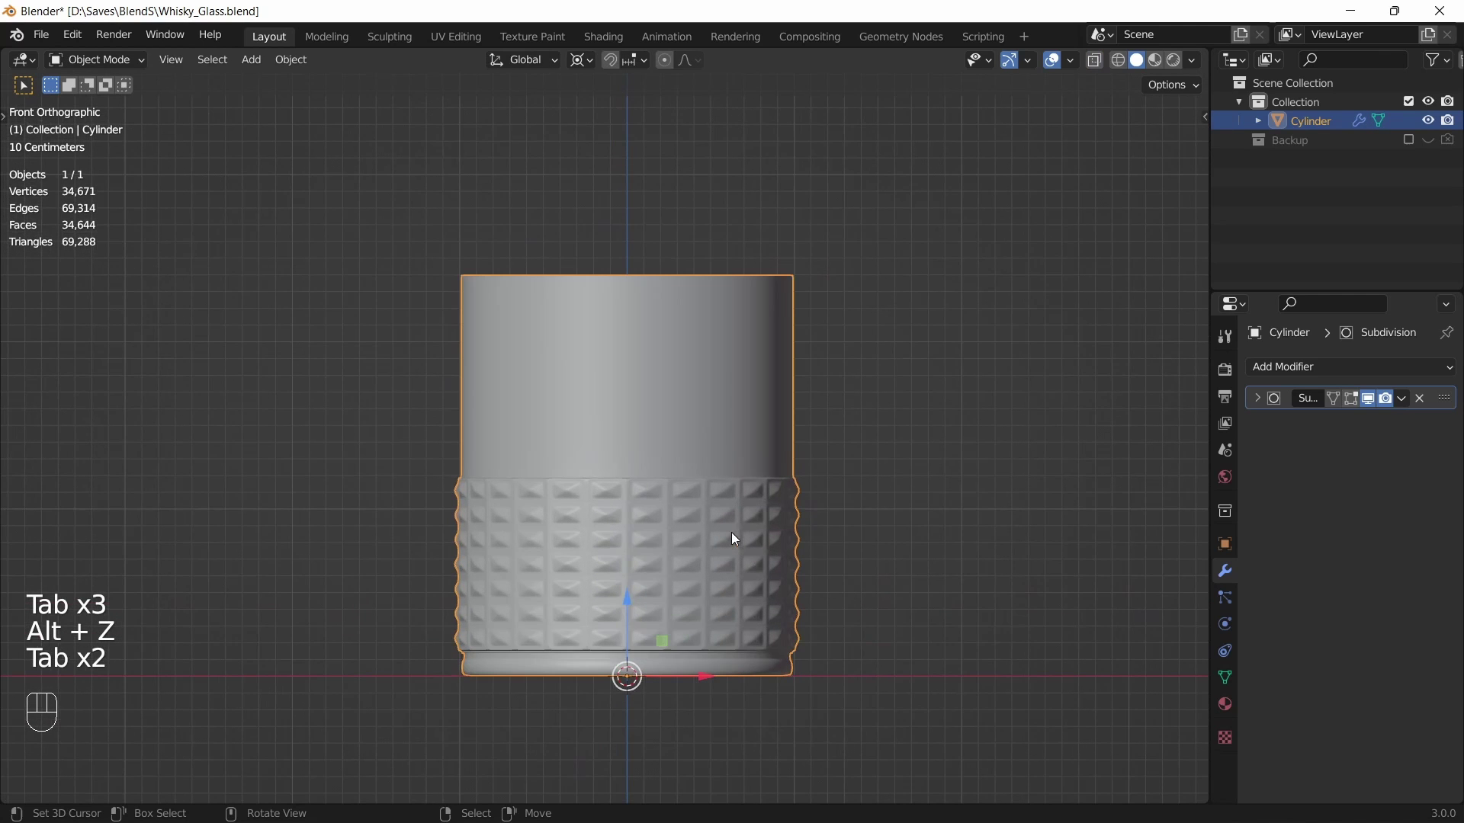
left_click(775, 392)
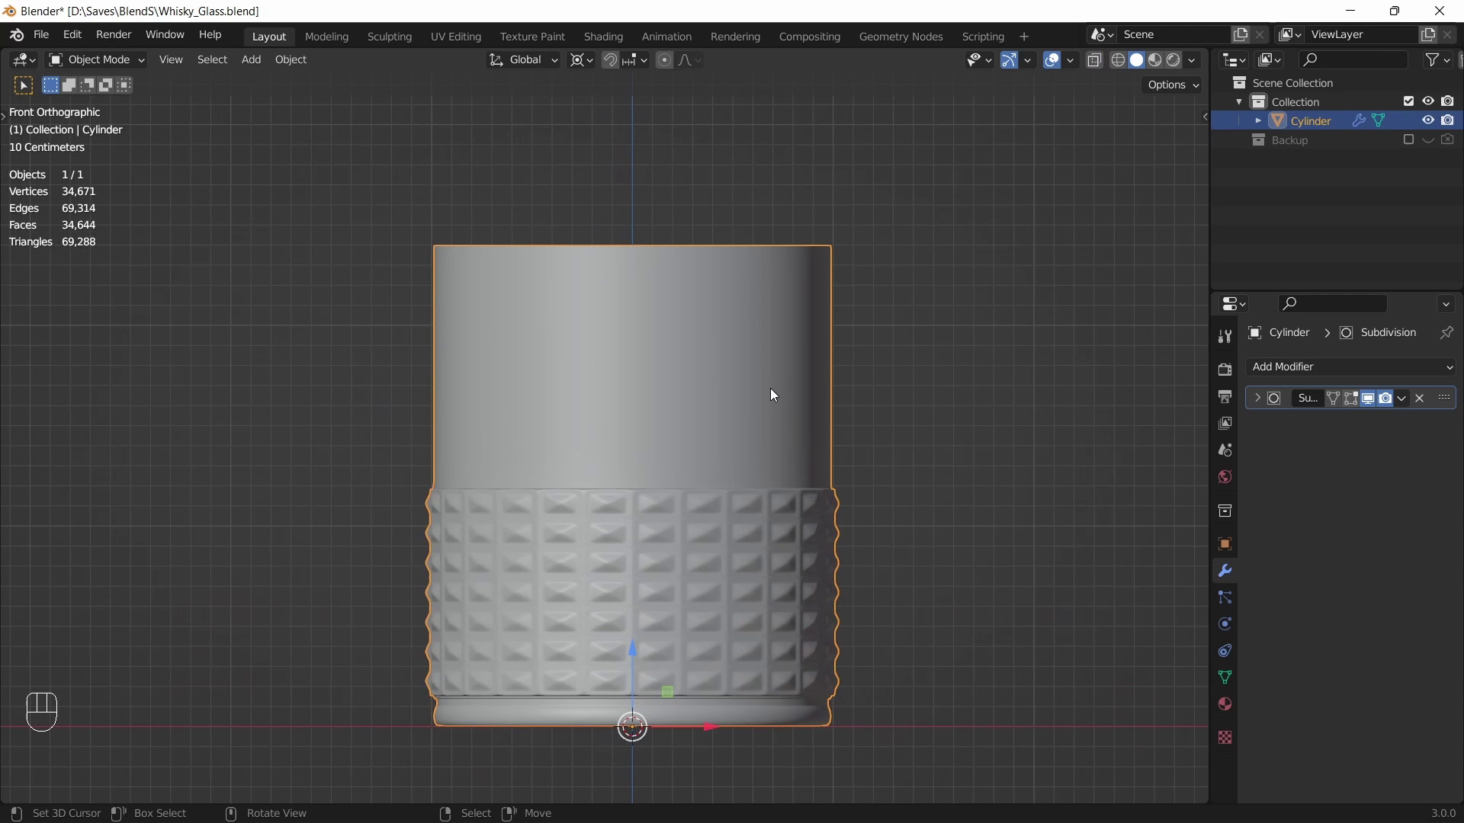
key("Tab")
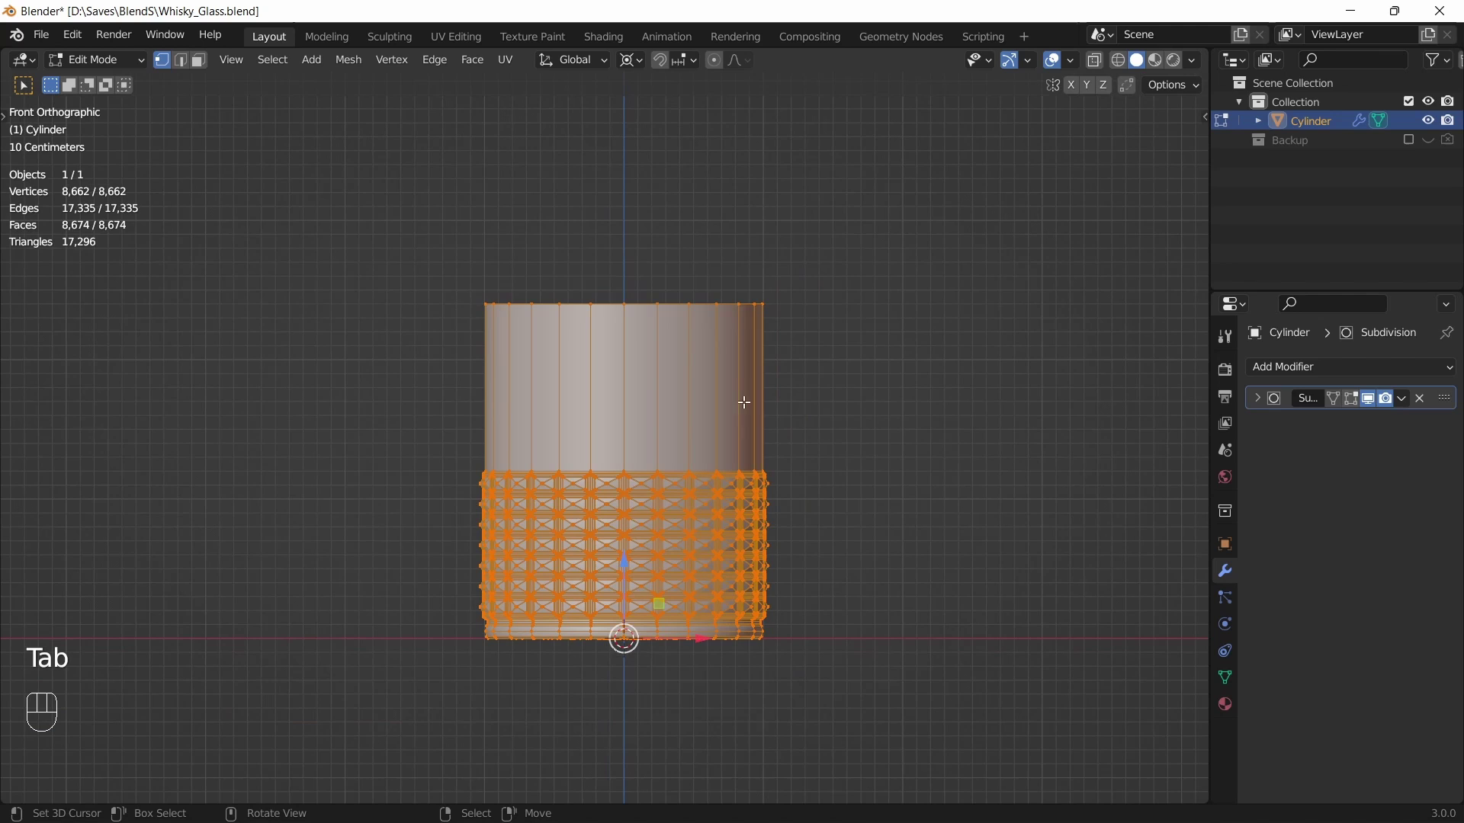
key("s")
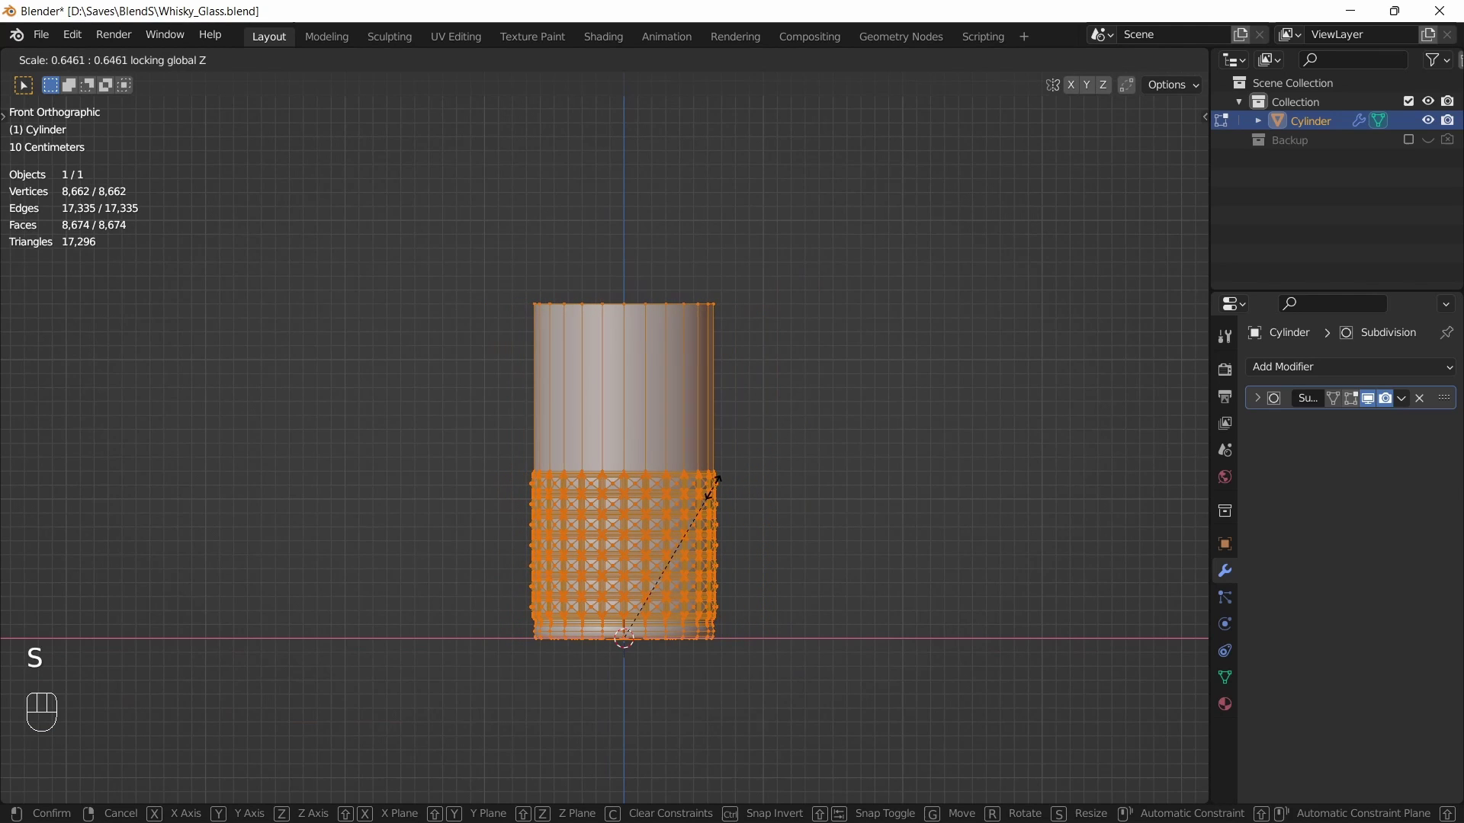
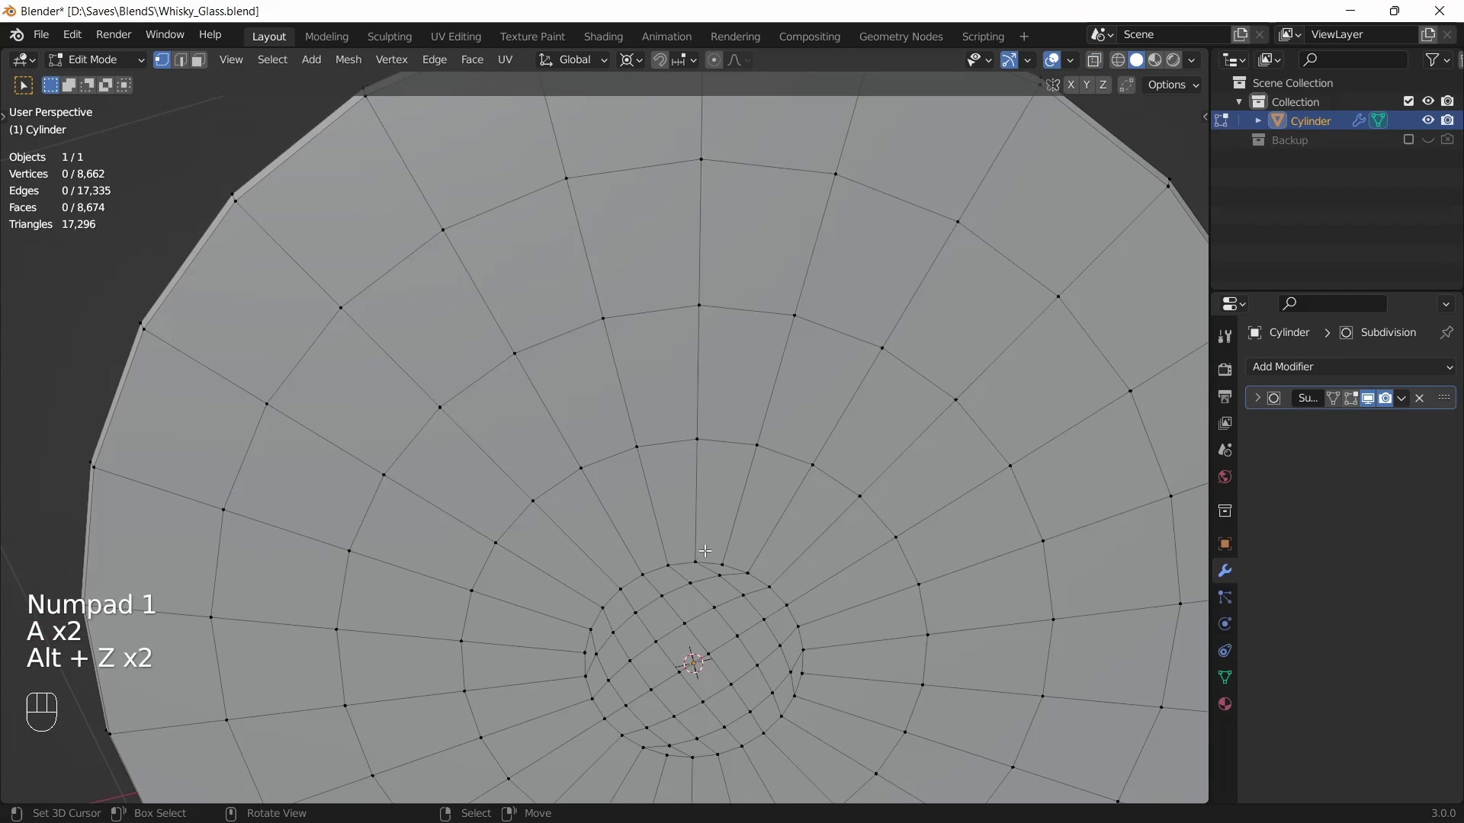
View the glass base from below in edge select mode
key("ctrl+KP_7")
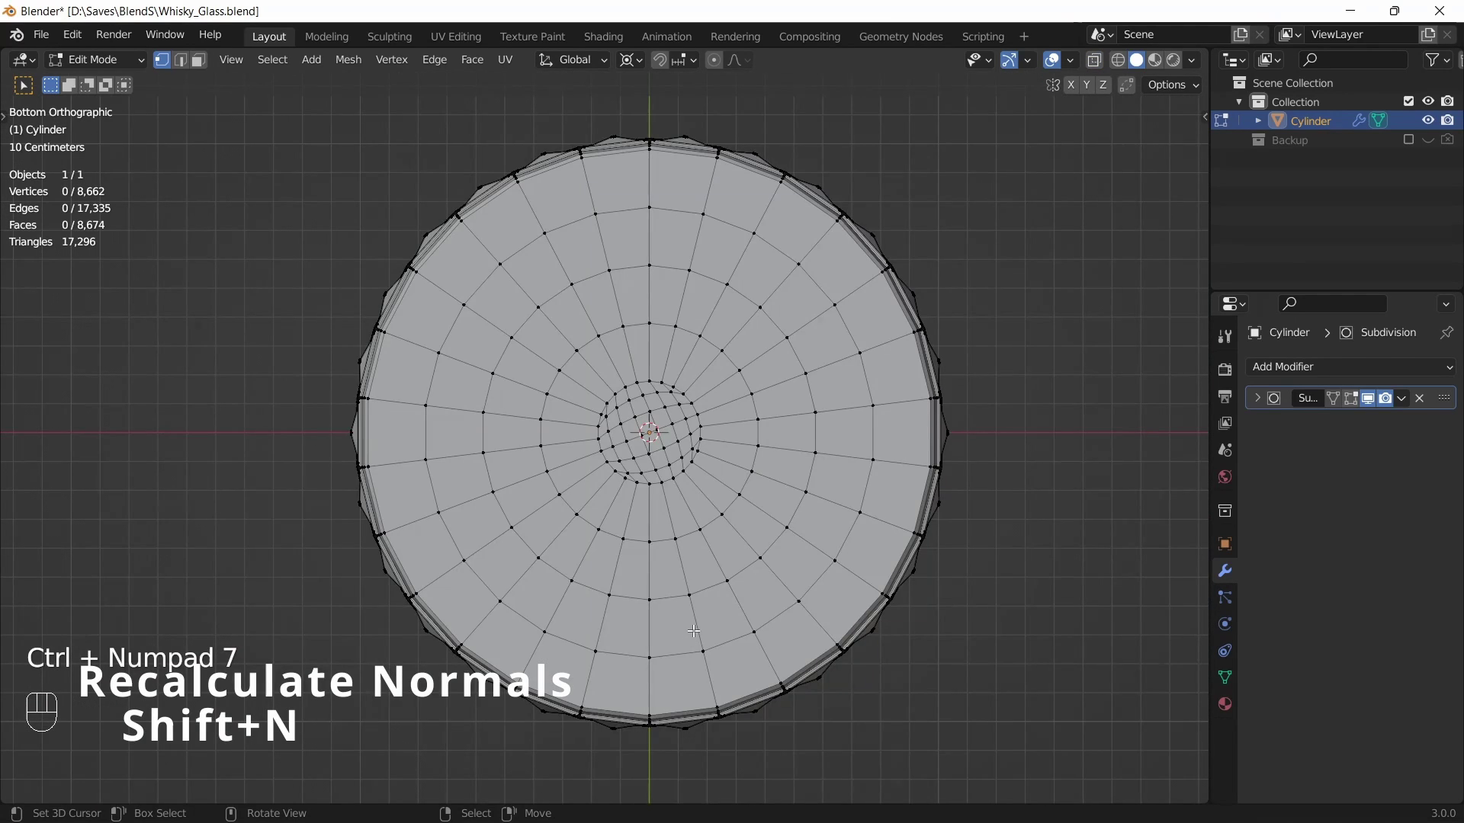
key("2")
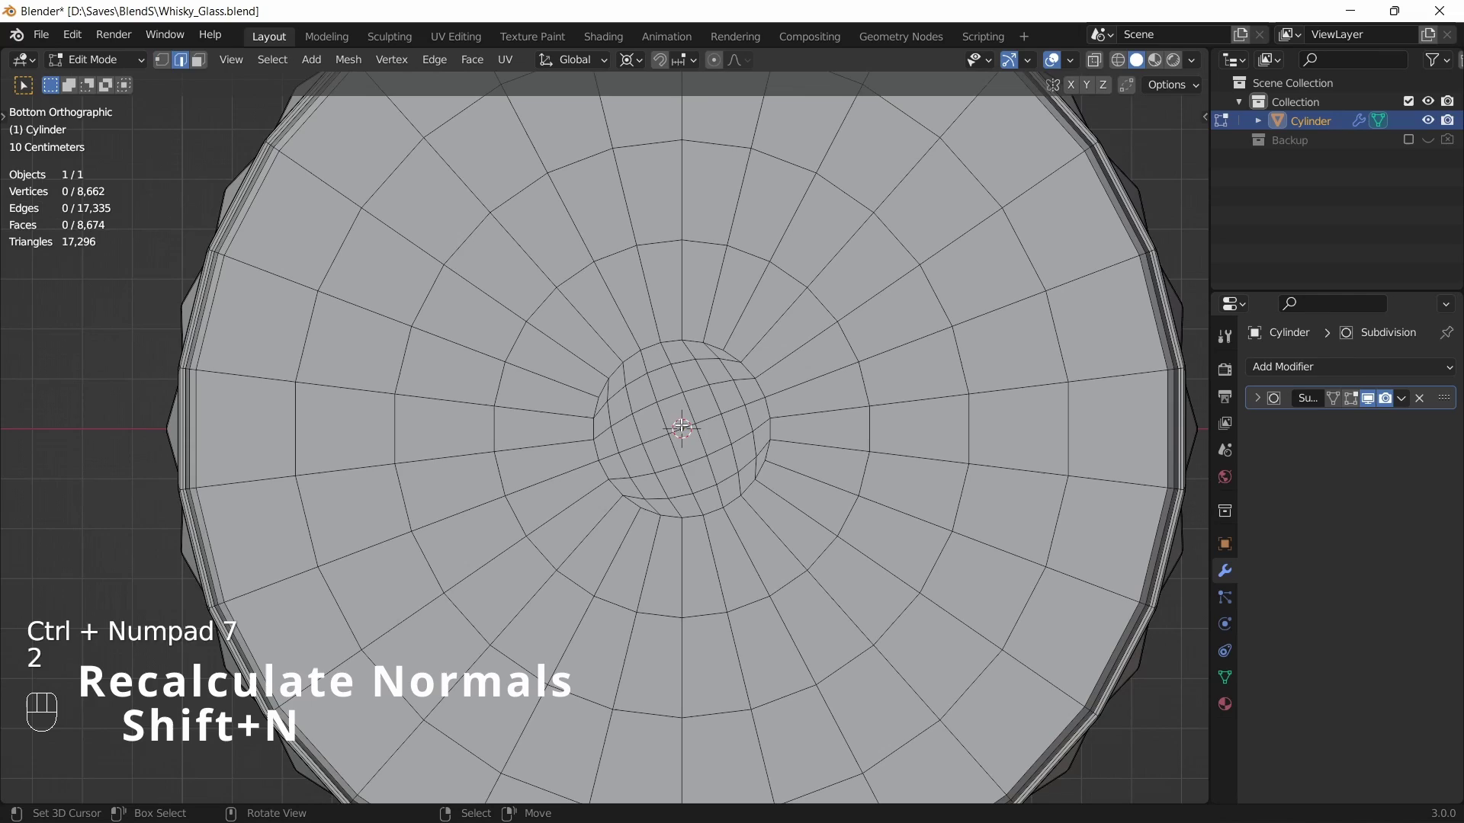
left_click_drag(724, 442, 707, 601)
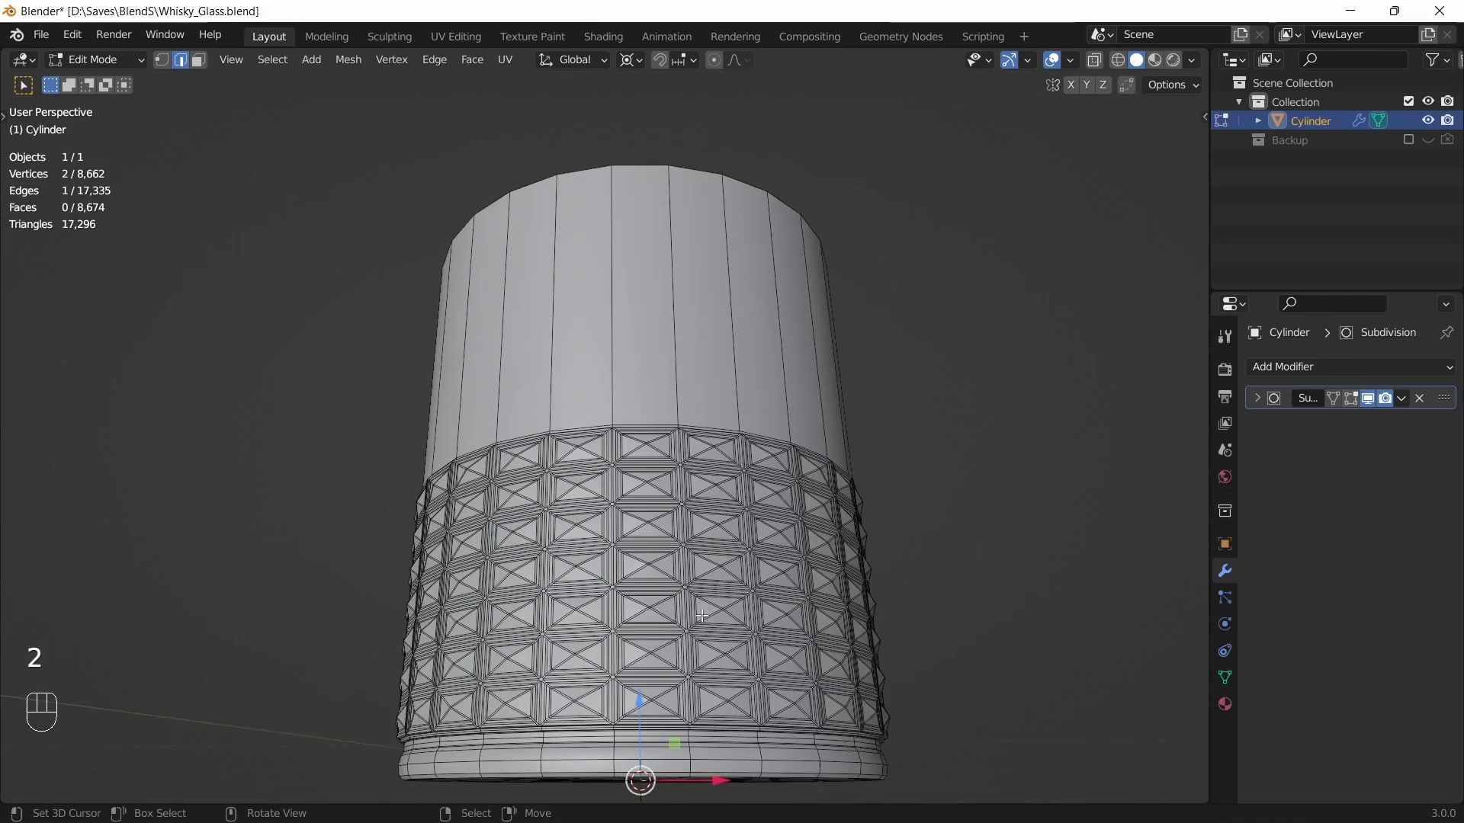
left_click_drag(696, 508, 706, 424)
middle_click(705, 517)
Raise the base centre about 8.6 cm along Z with sphere-falloff proportional editing
left_click(718, 62)
left_click_drag(736, 58, 548, 152)
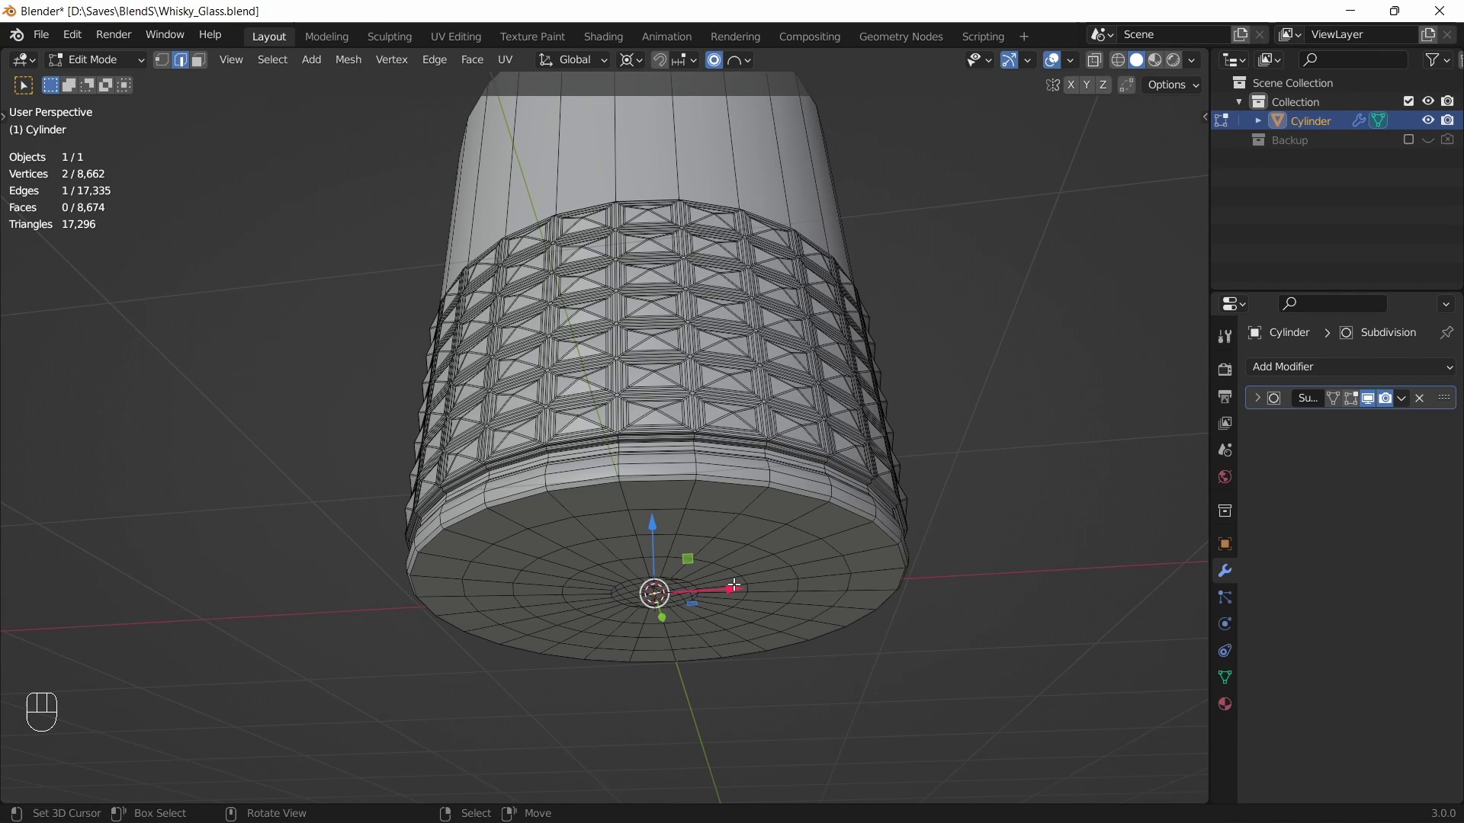
key("g")
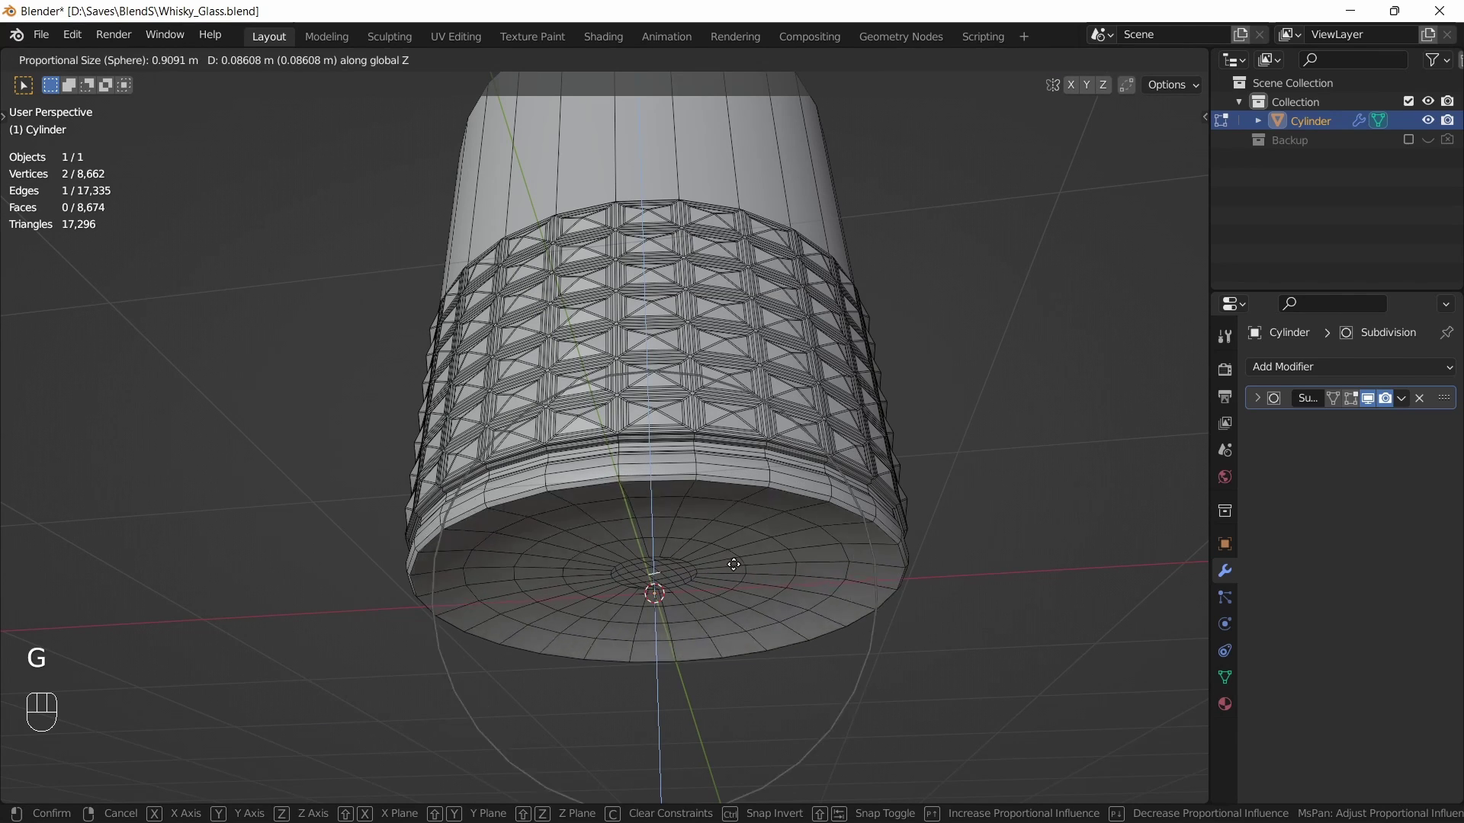
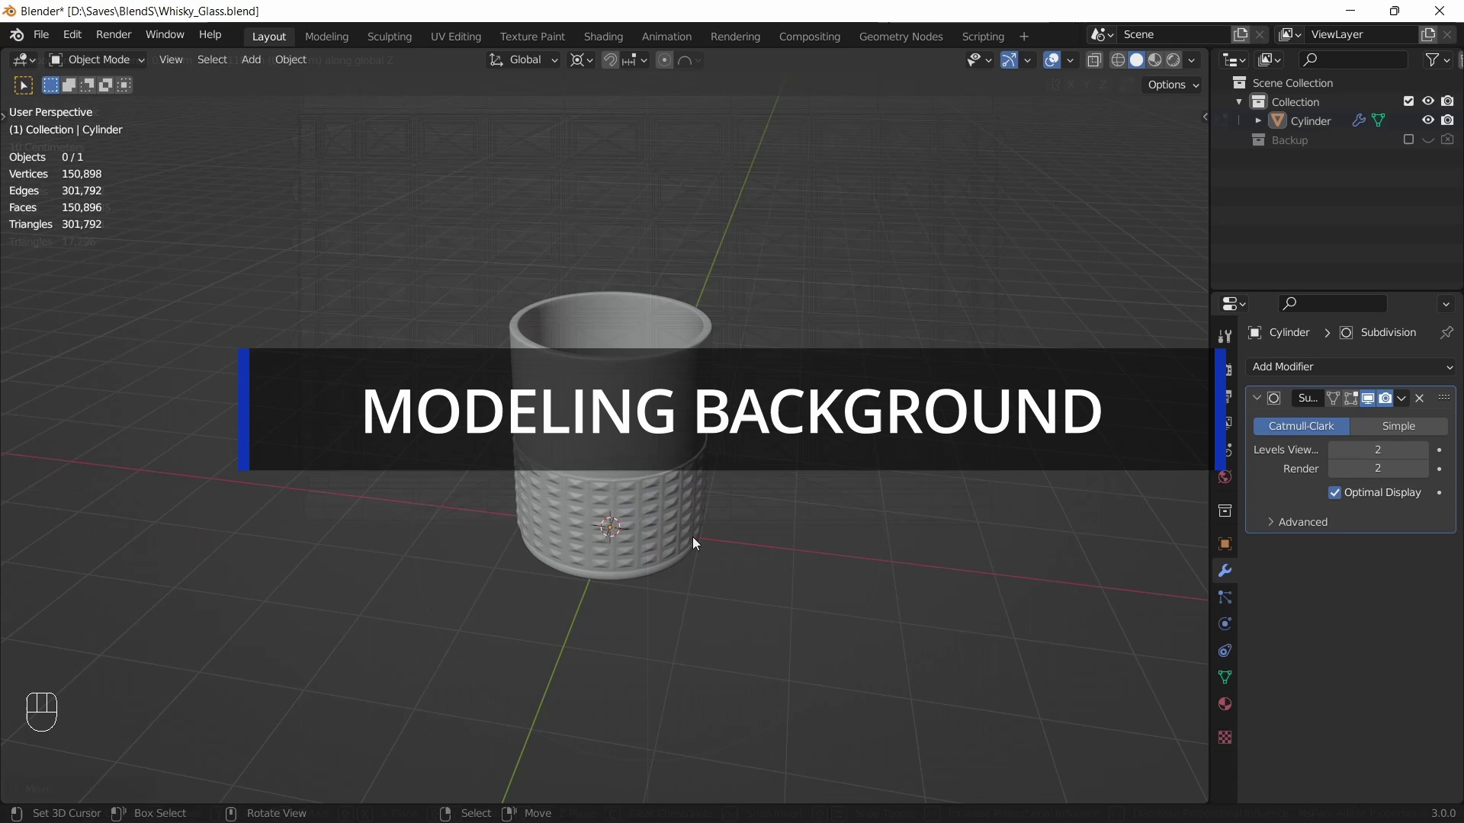
Add a plane under the glass and scale it into a large floor
key("shift+a")
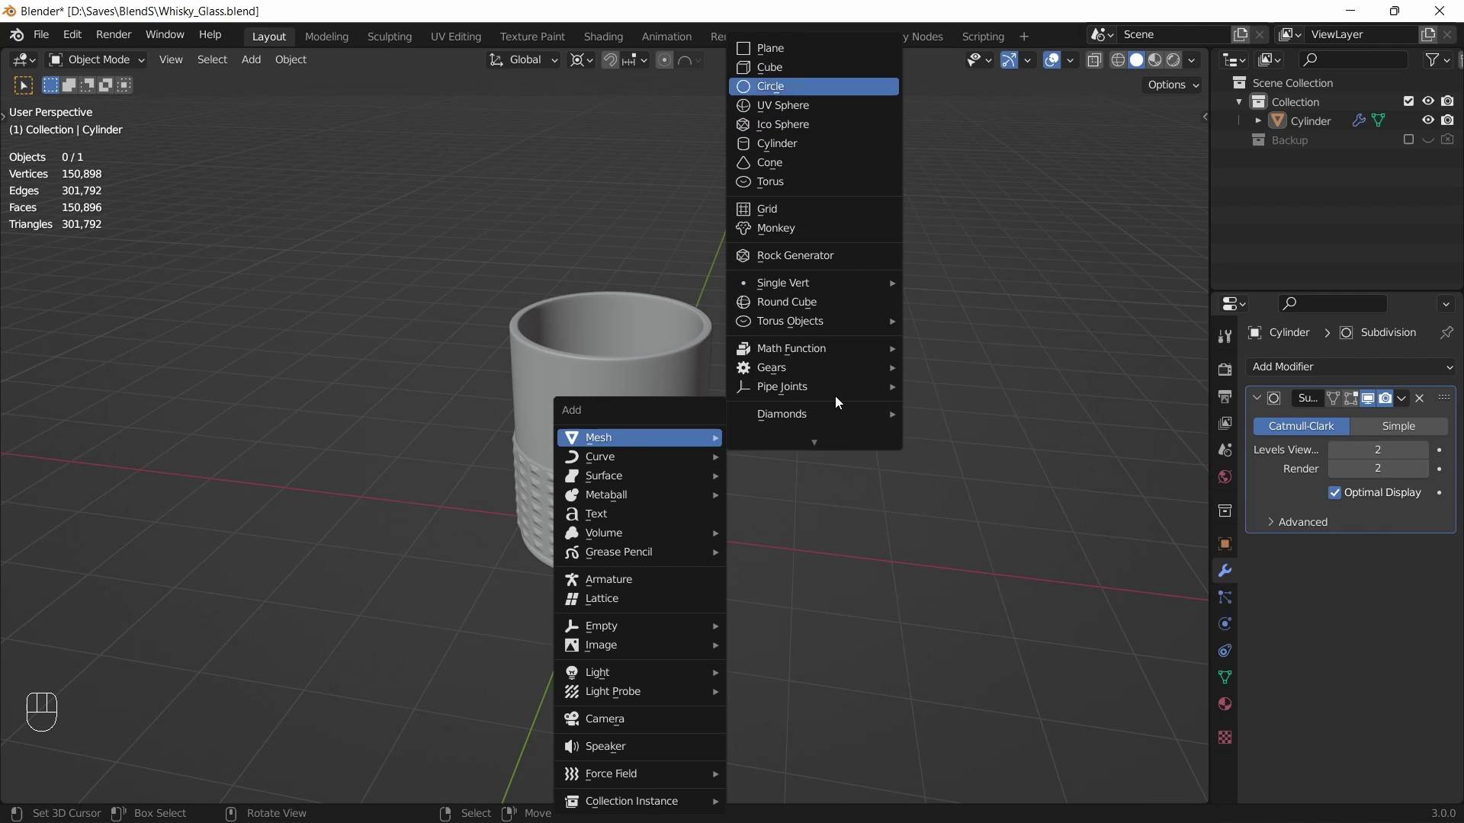
key("Tab")
key("s")
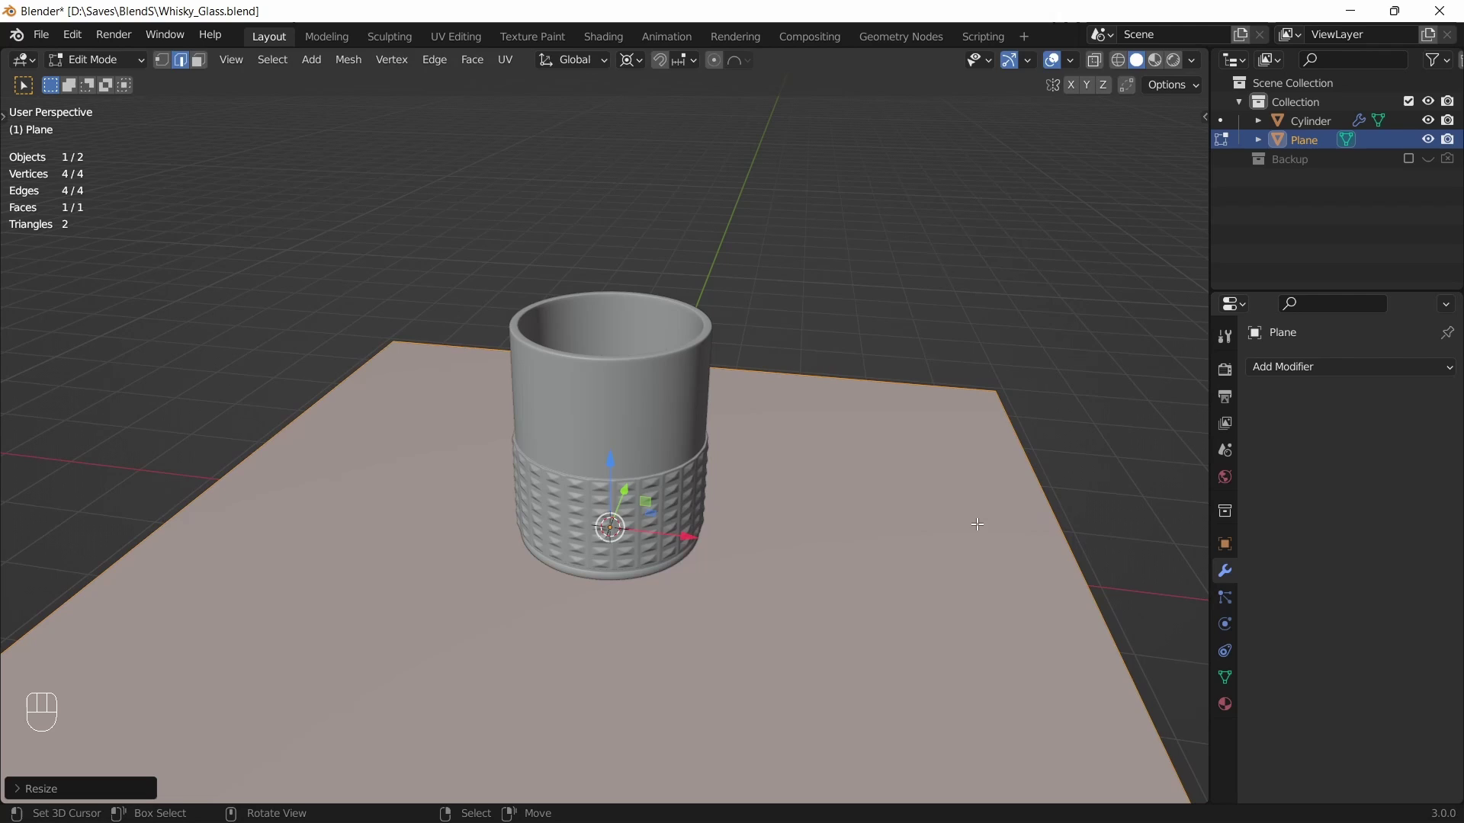
key("s")
Extrude the floor edges up into two walls and bevel their corners round
key("2")
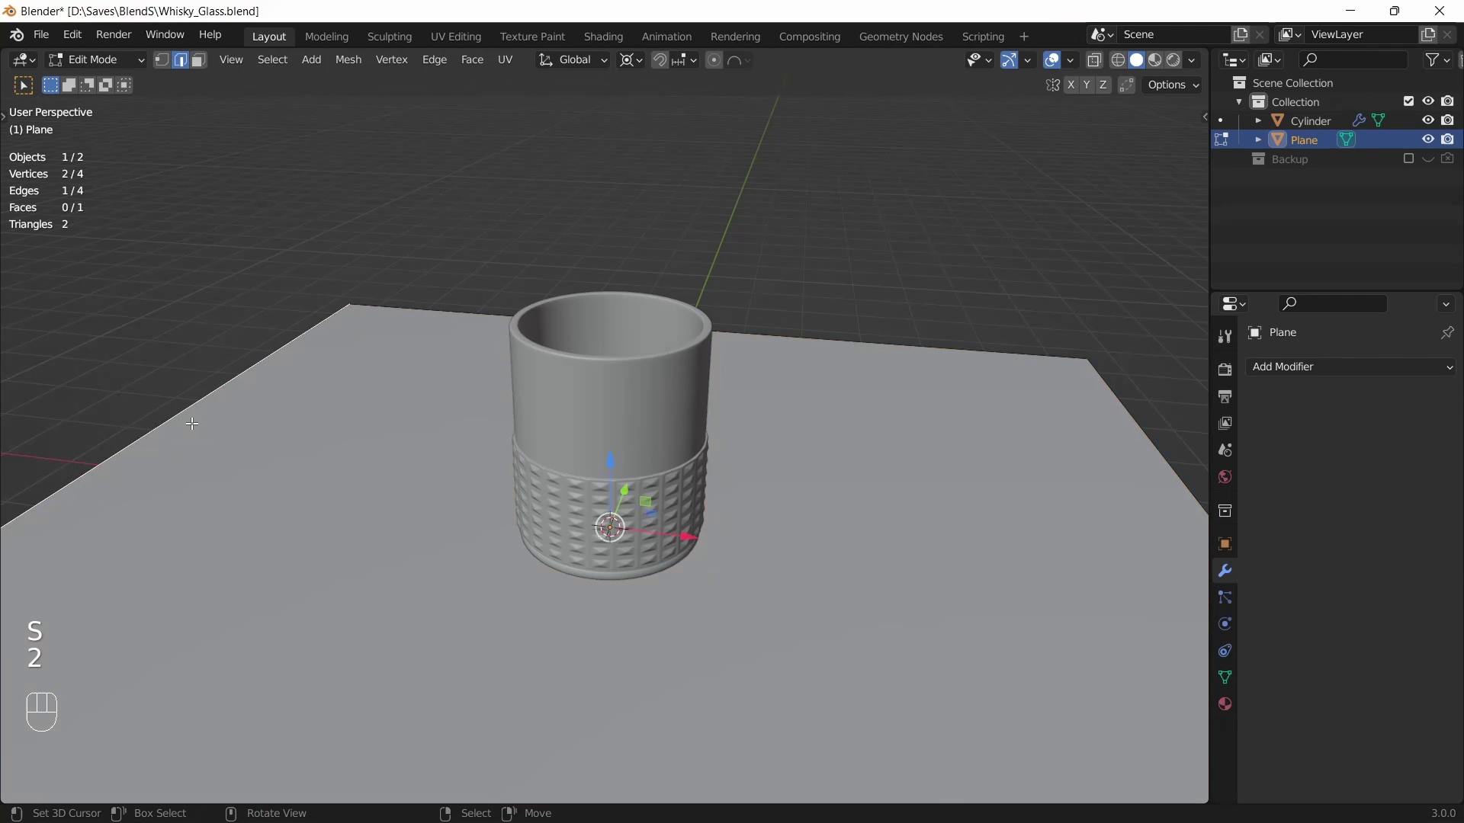
key("e")
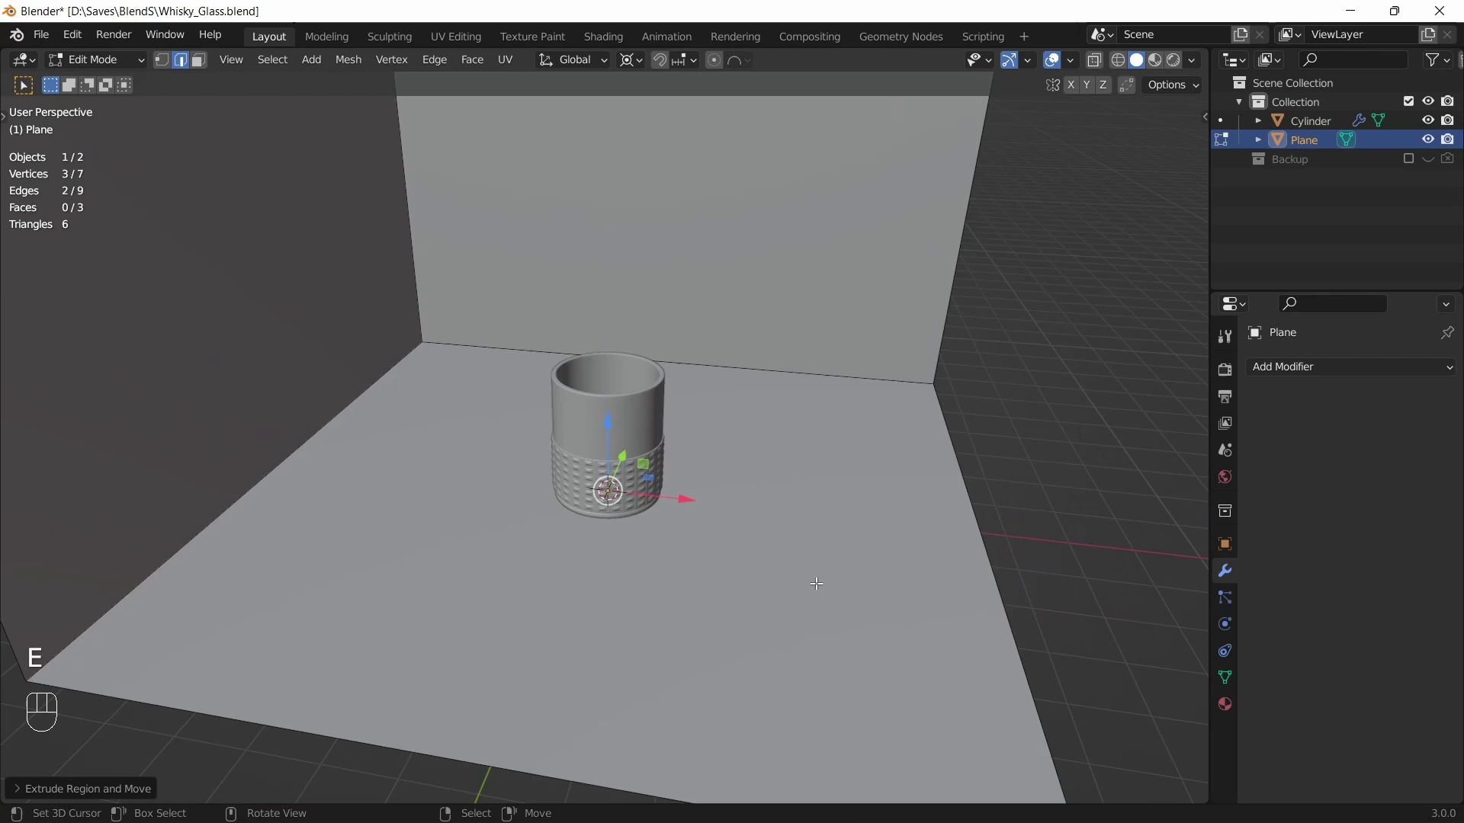
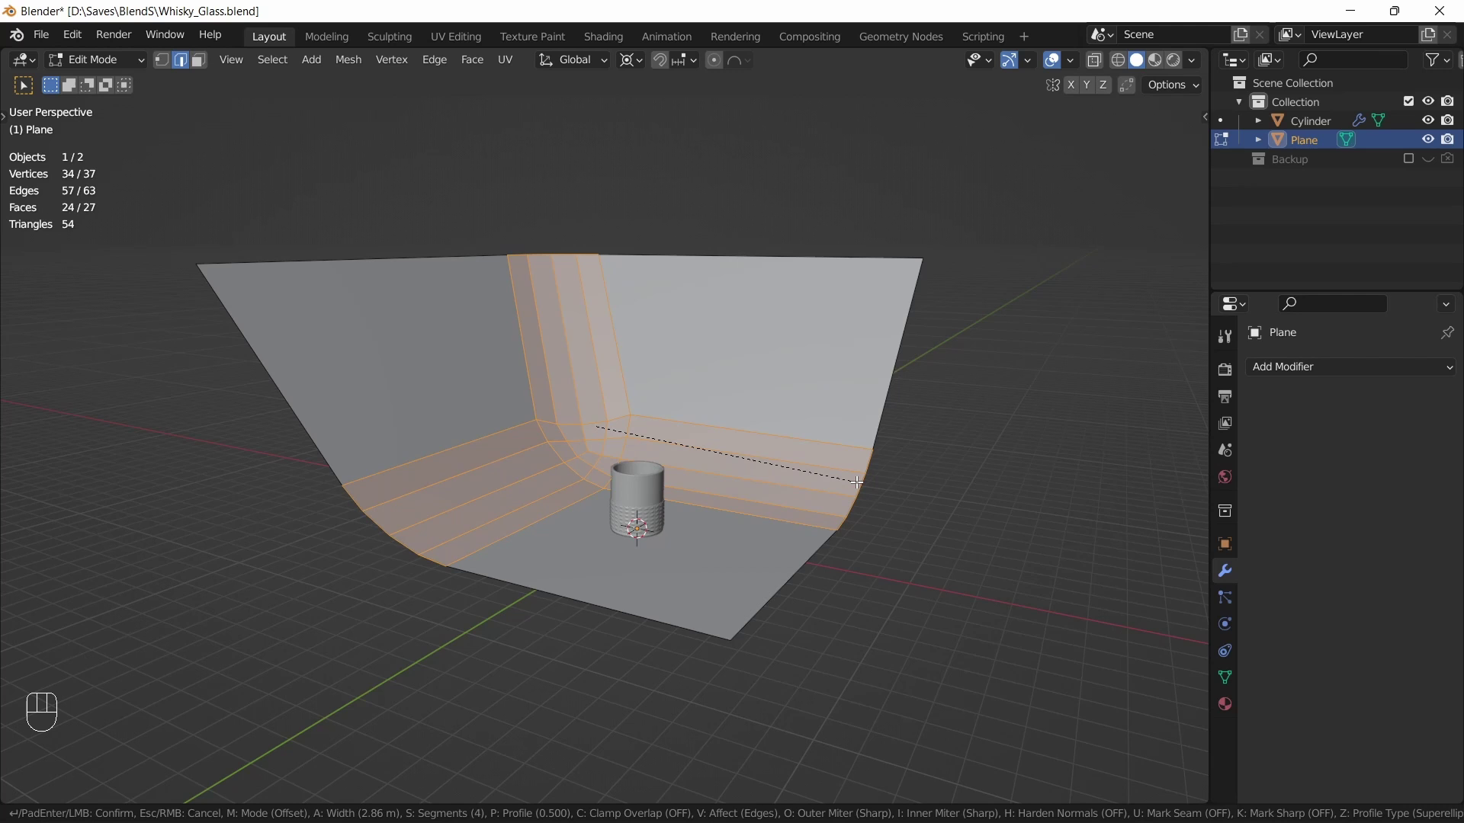
left_click(878, 445)
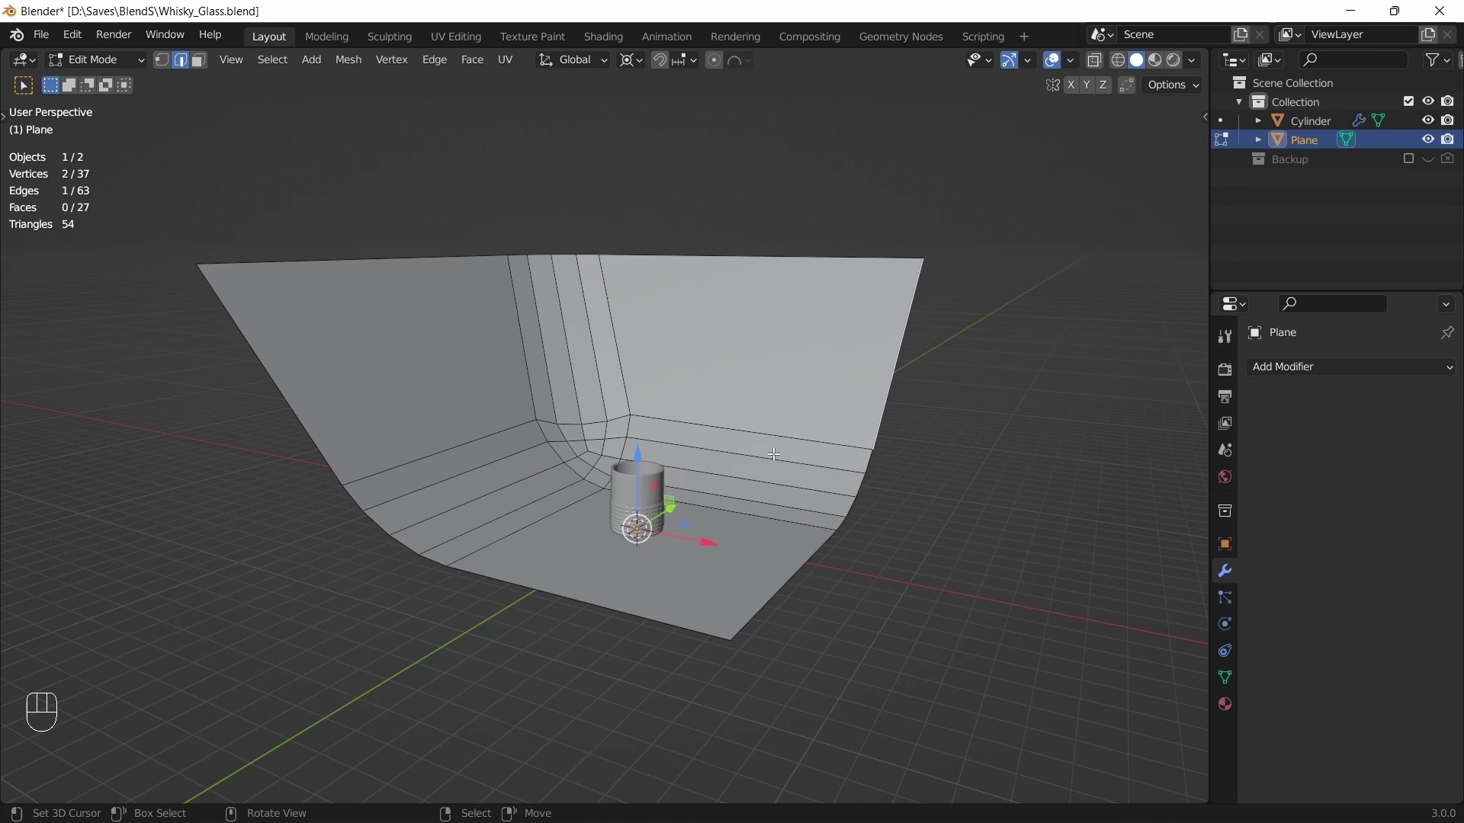
Shade the backdrop smooth in object mode and inspect it
key("Tab")
key("w")
left_click_drag(789, 467, 706, 510)
left_click_drag(687, 520, 653, 484)
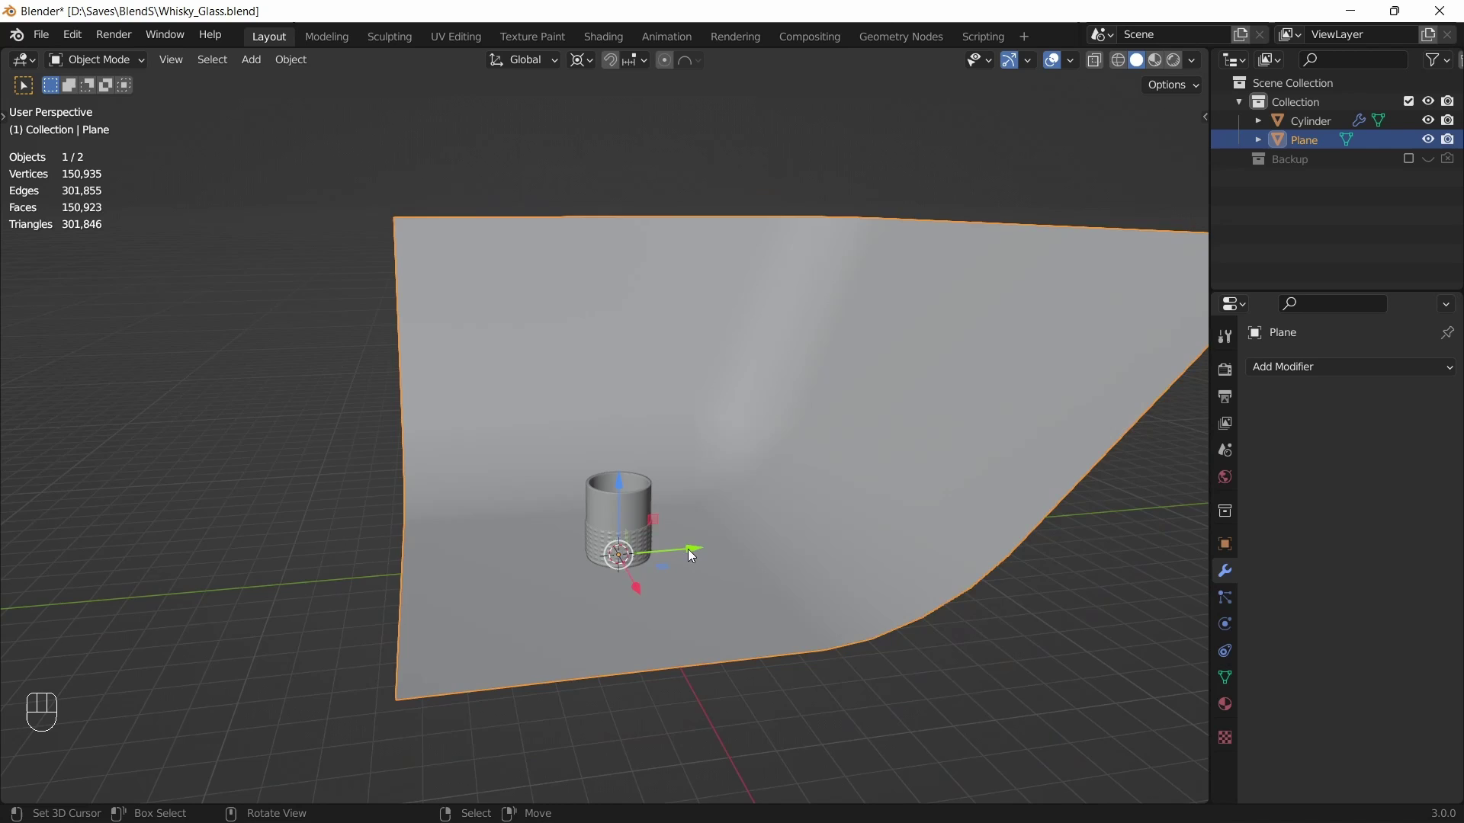
Scale all the backdrop geometry up and move it back behind the glass
key("Tab")
key("a")
key("s")
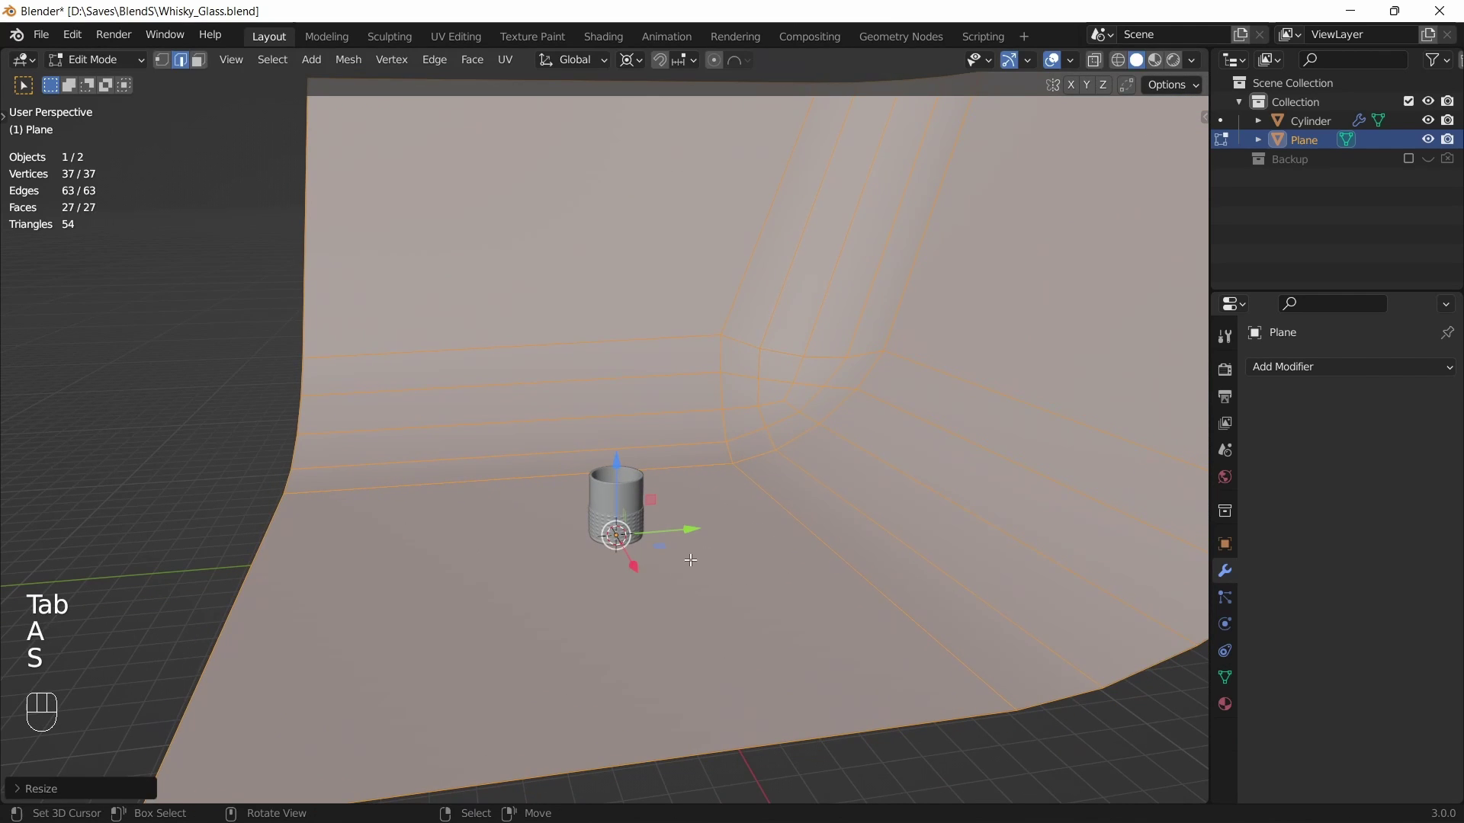
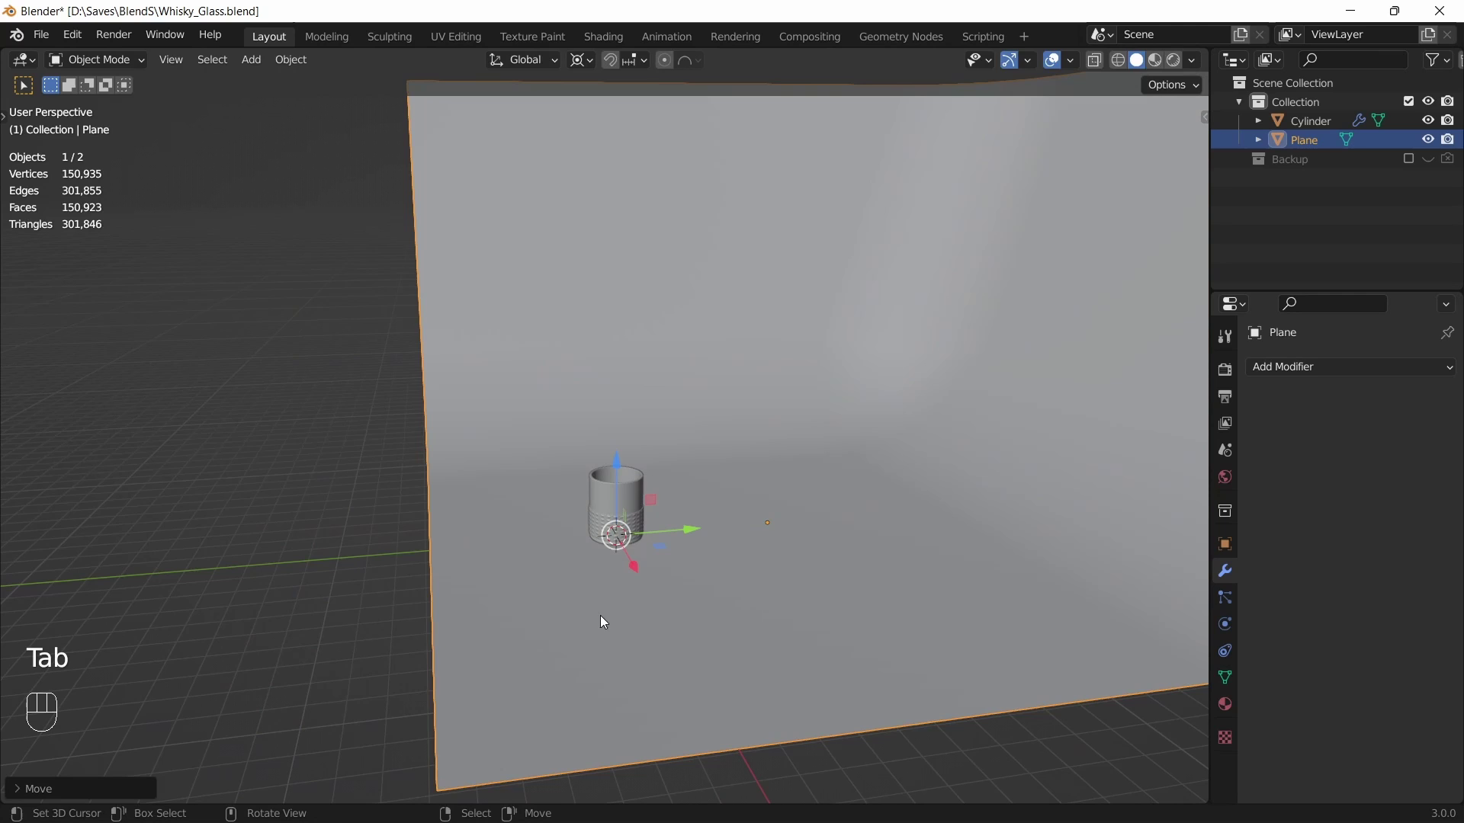
left_click(644, 571)
left_click_drag(641, 614, 695, 573)
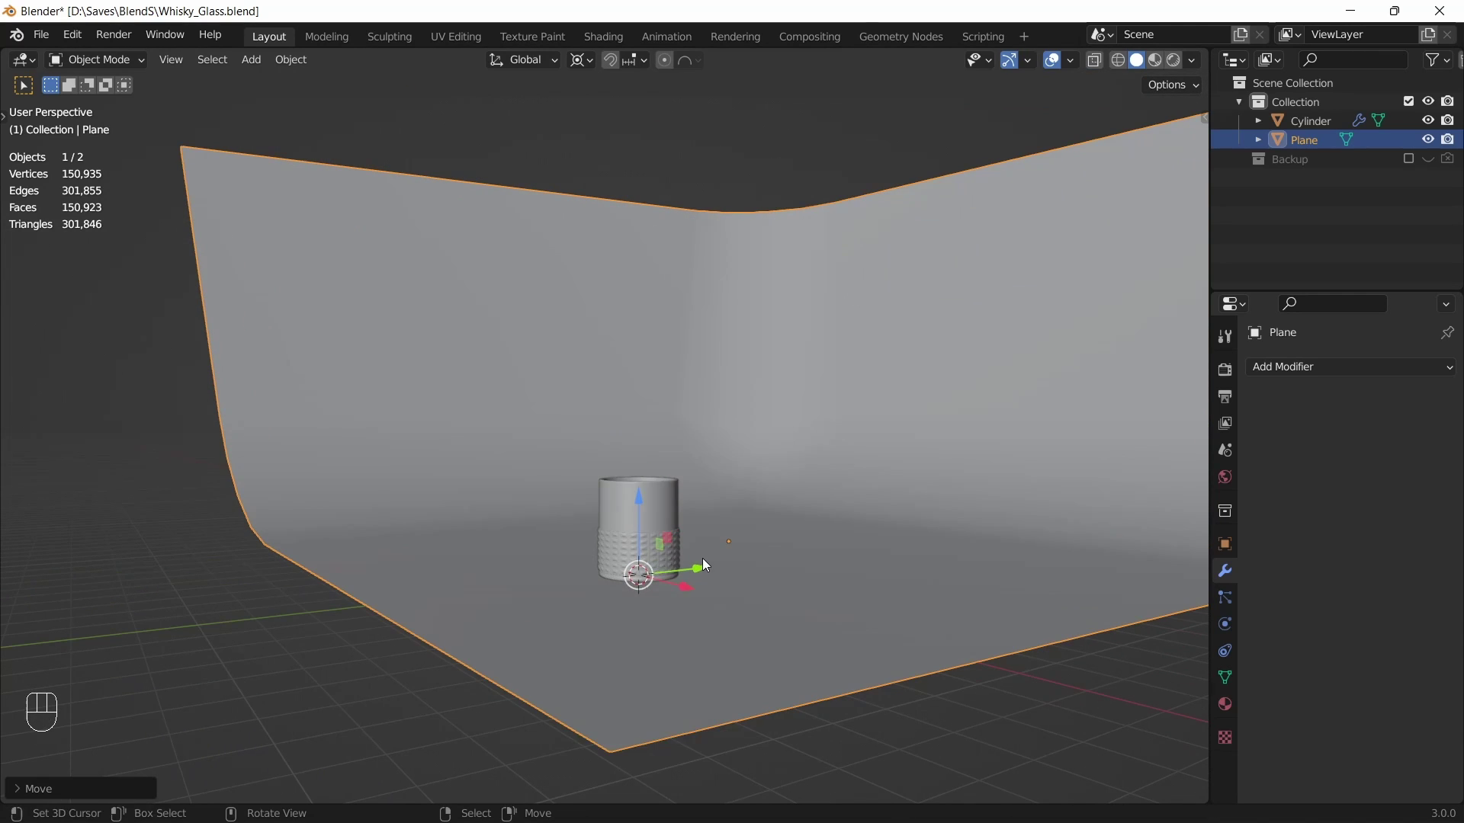
key("shift+a")
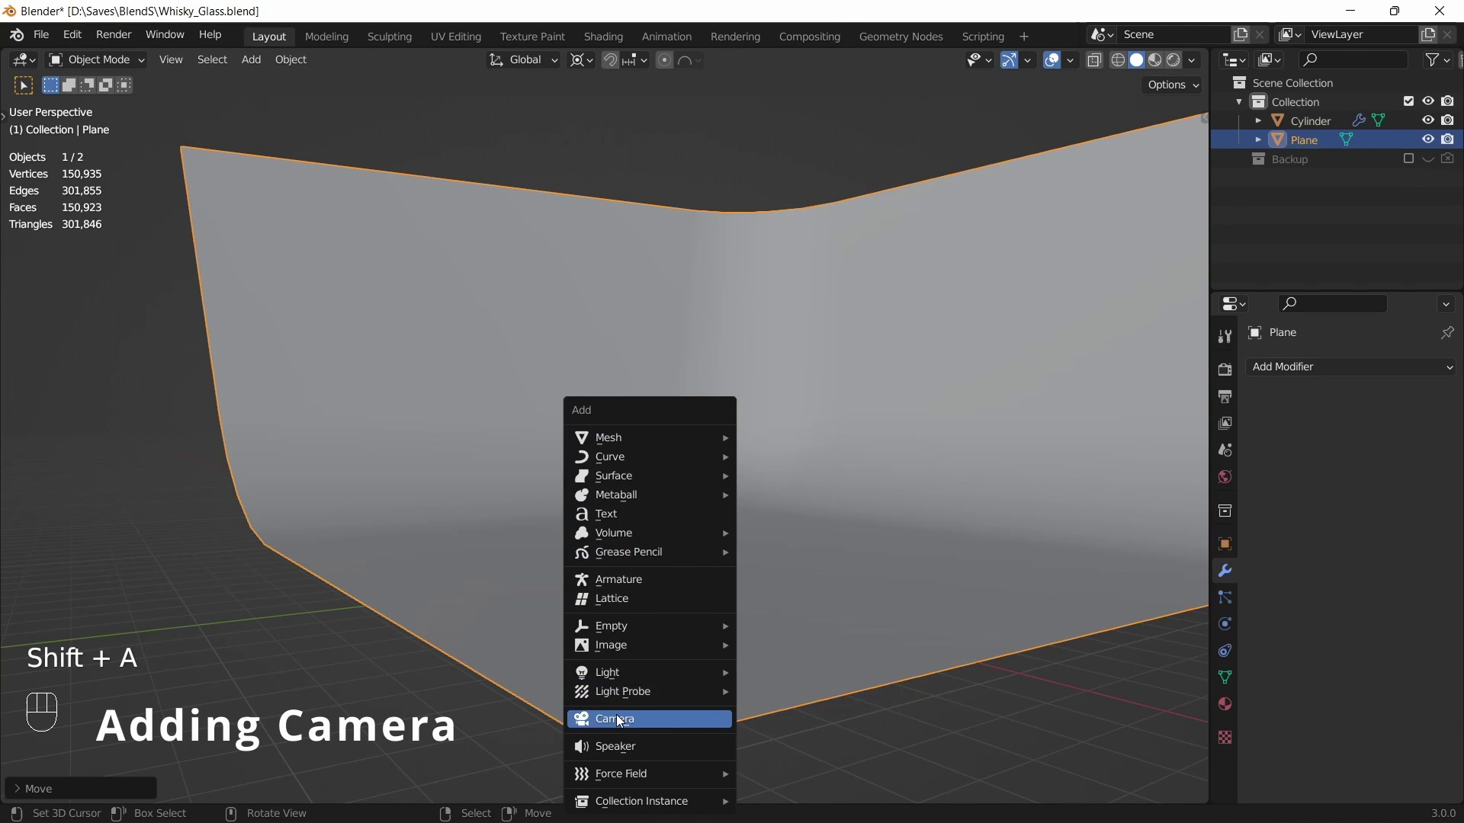
Add a camera aligned to the current view with a 30 mm focal length
left_click_drag(713, 661, 760, 661)
left_click_drag(750, 640, 727, 621)
middle_click(729, 629)
key("ctrl+alt+KP_0")
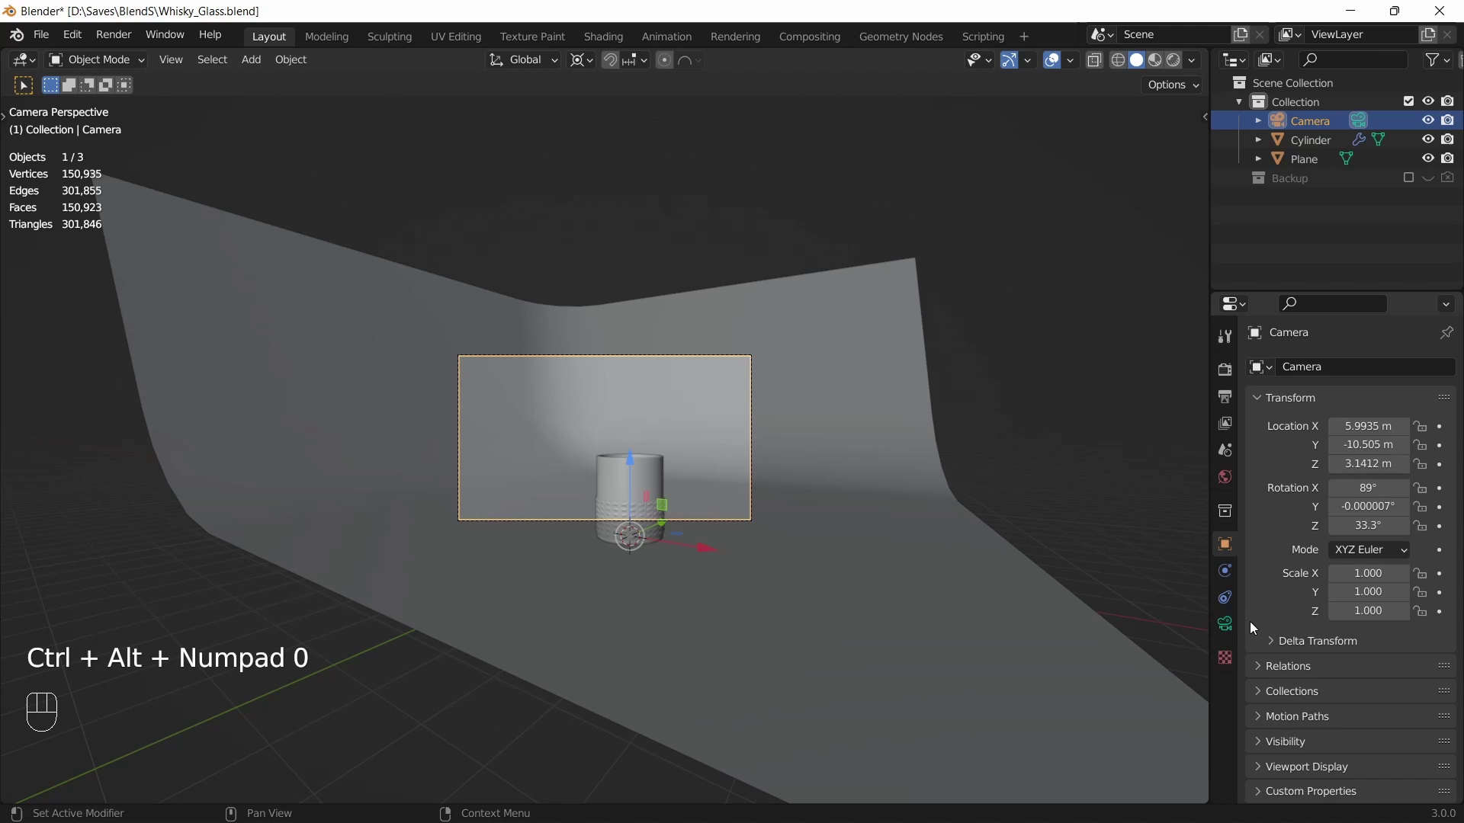
left_click(1226, 629)
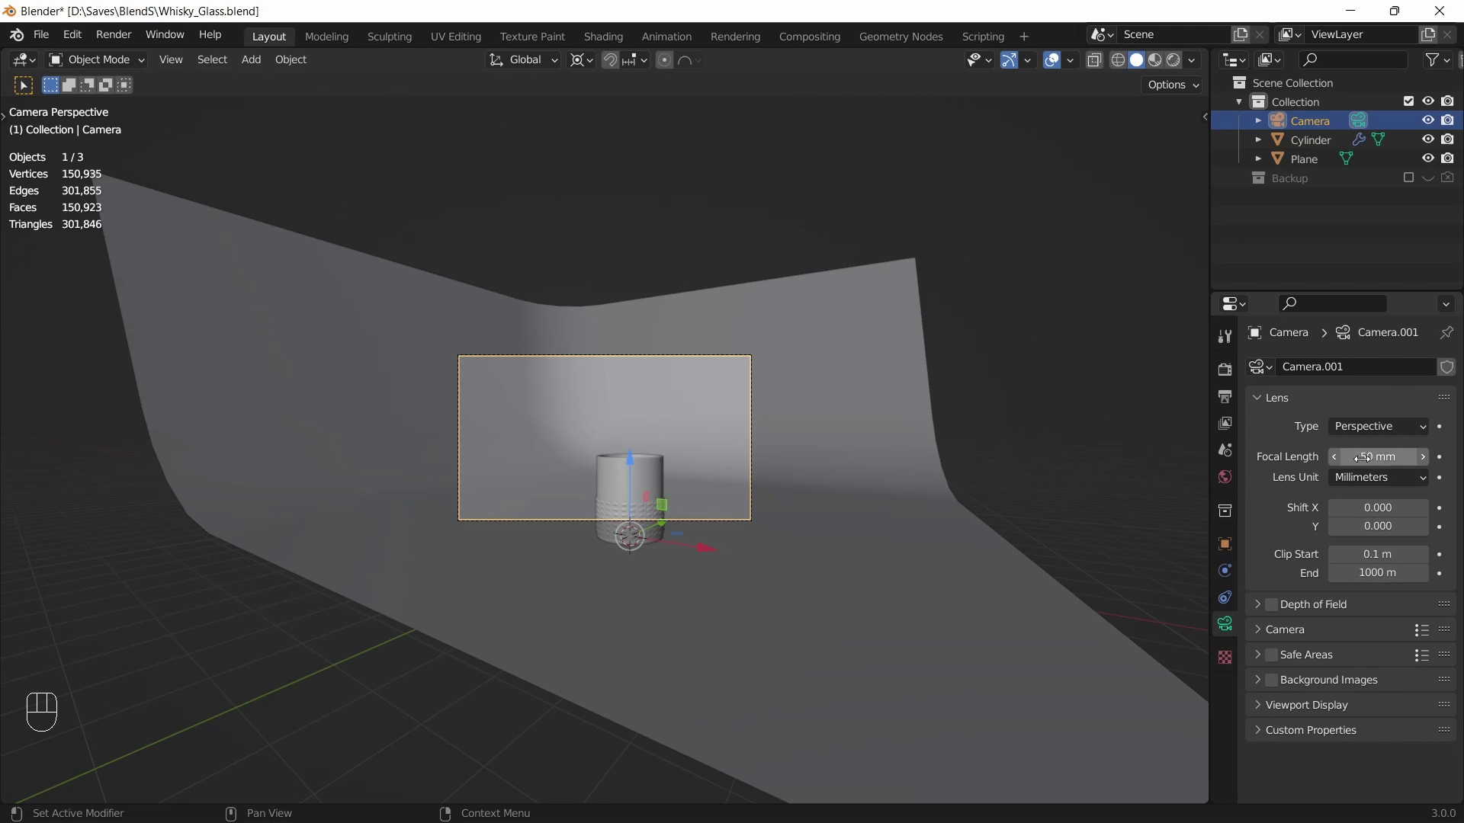
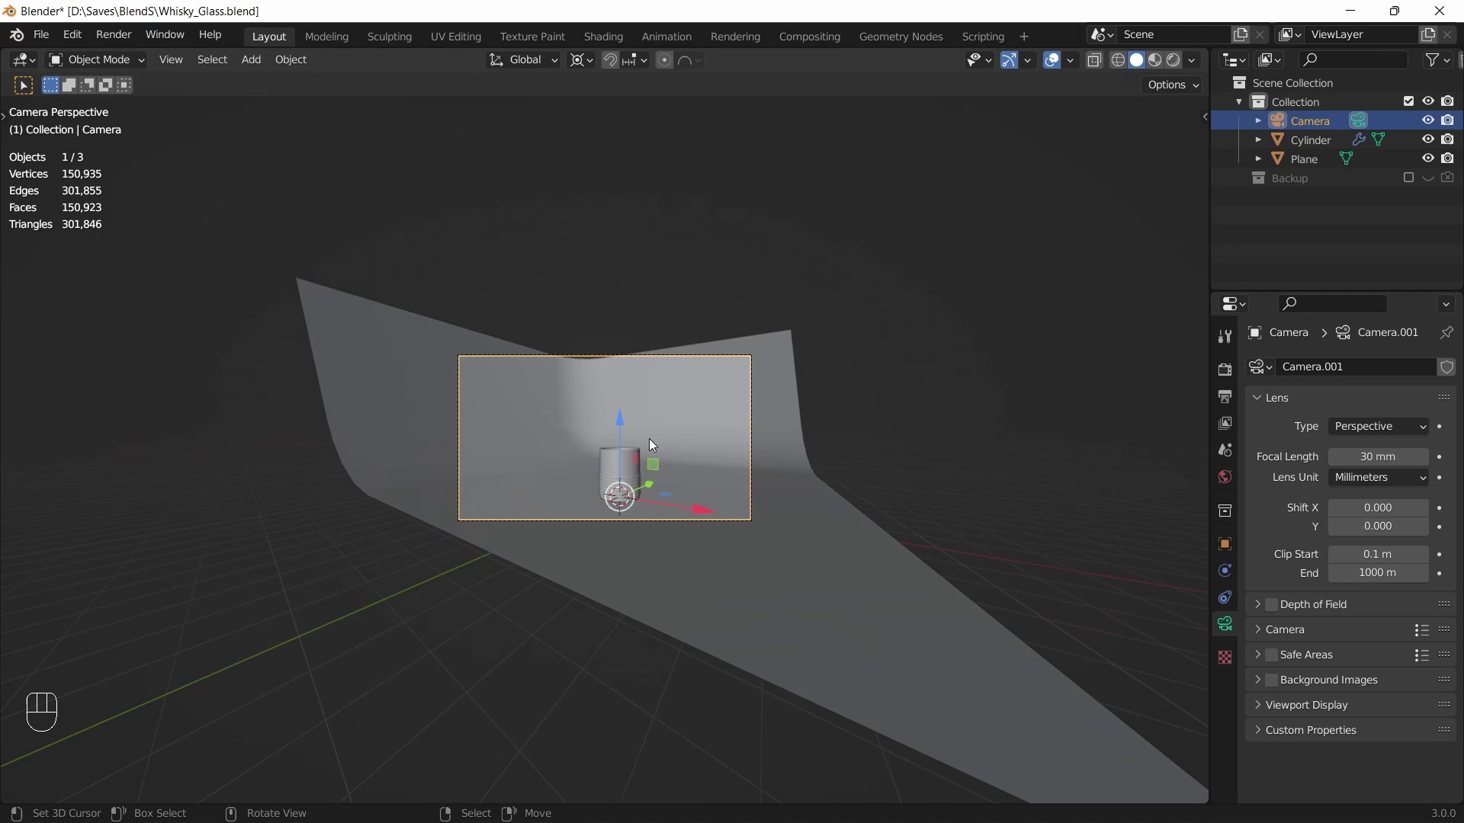
Enable Lock Camera to View in the sidebar's View settings
key("q")
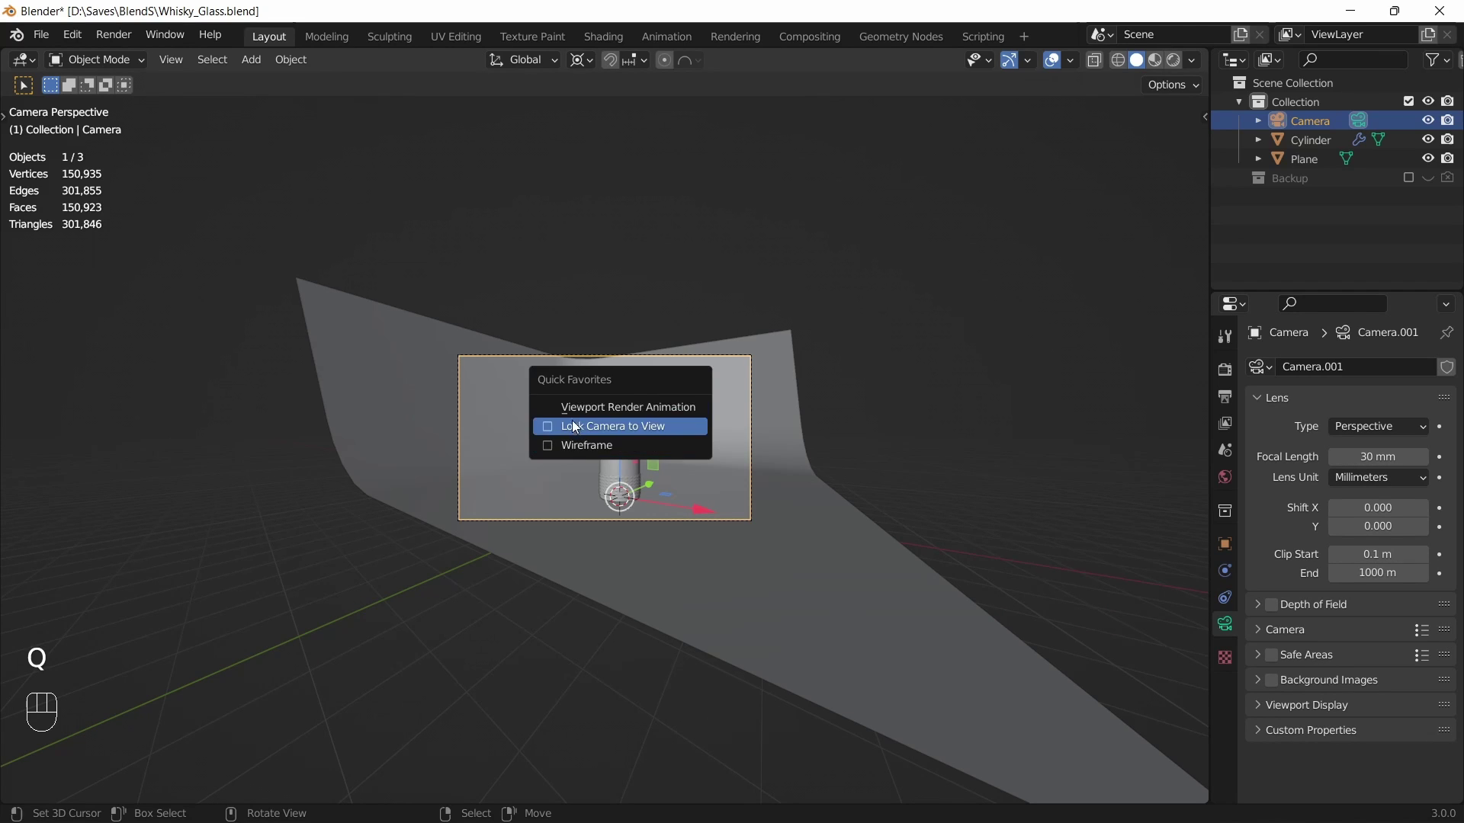
key("n")
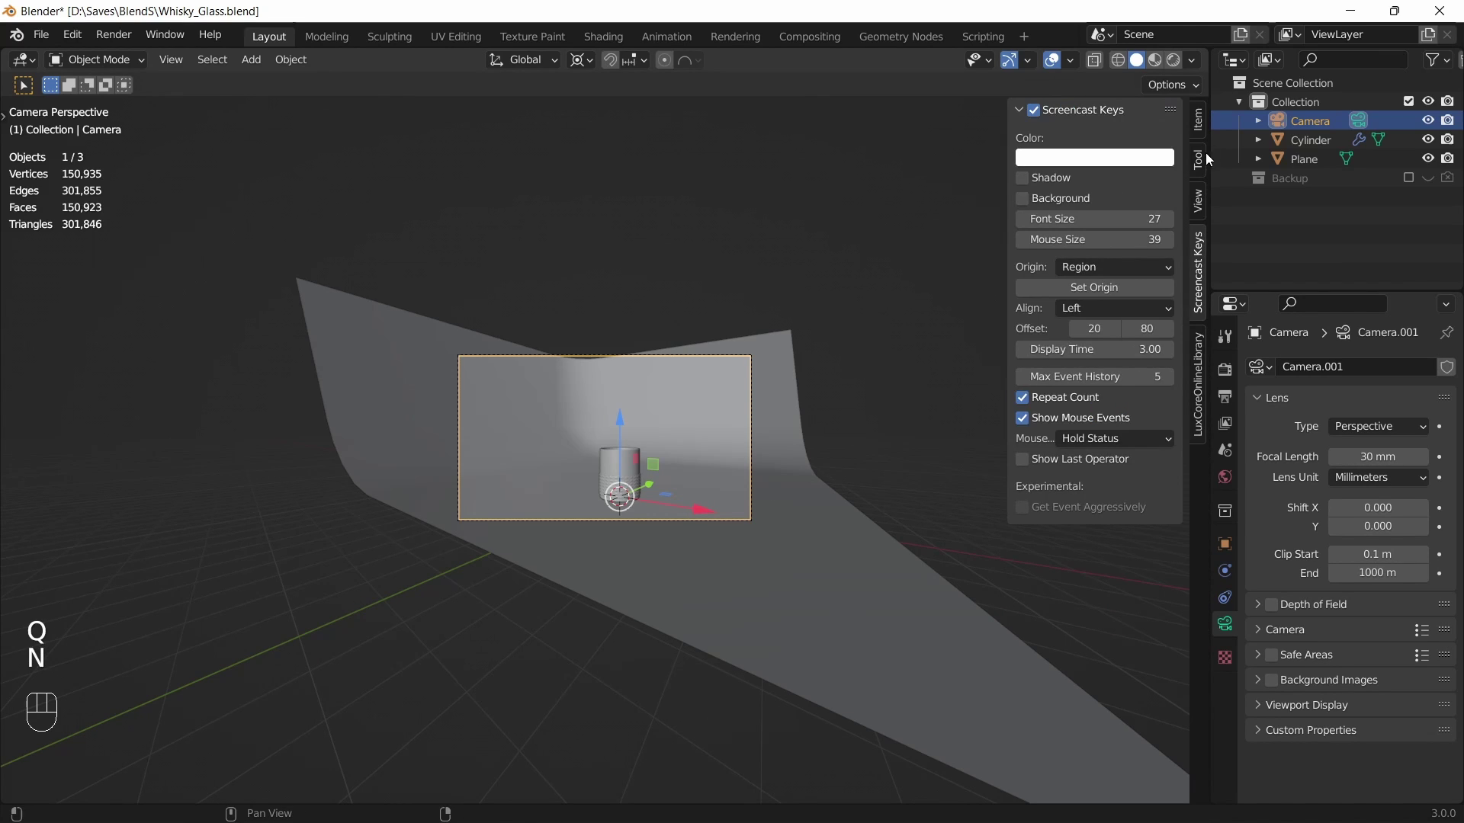
left_click(1197, 200)
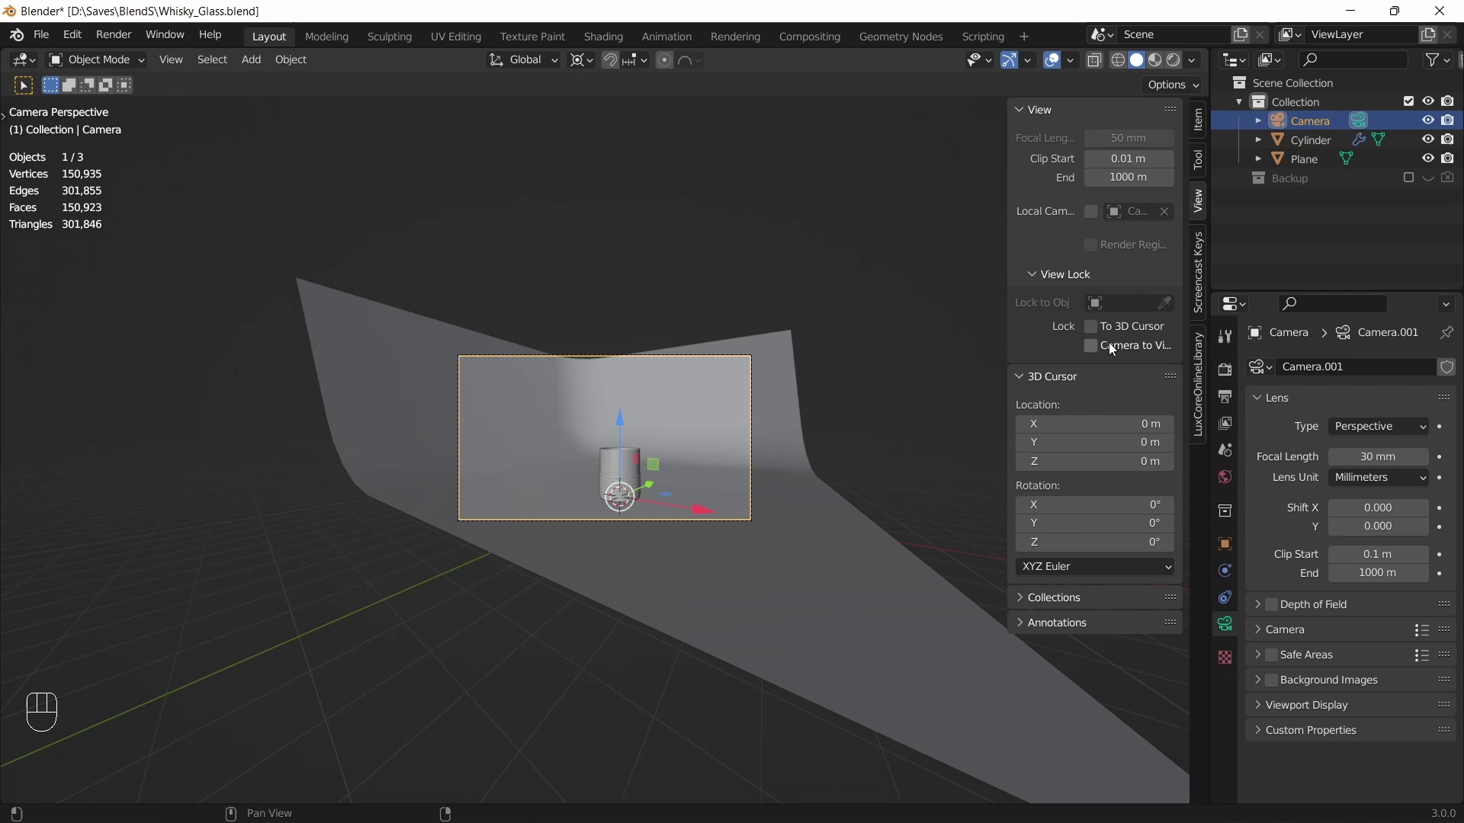
left_click(1094, 348)
key("q")
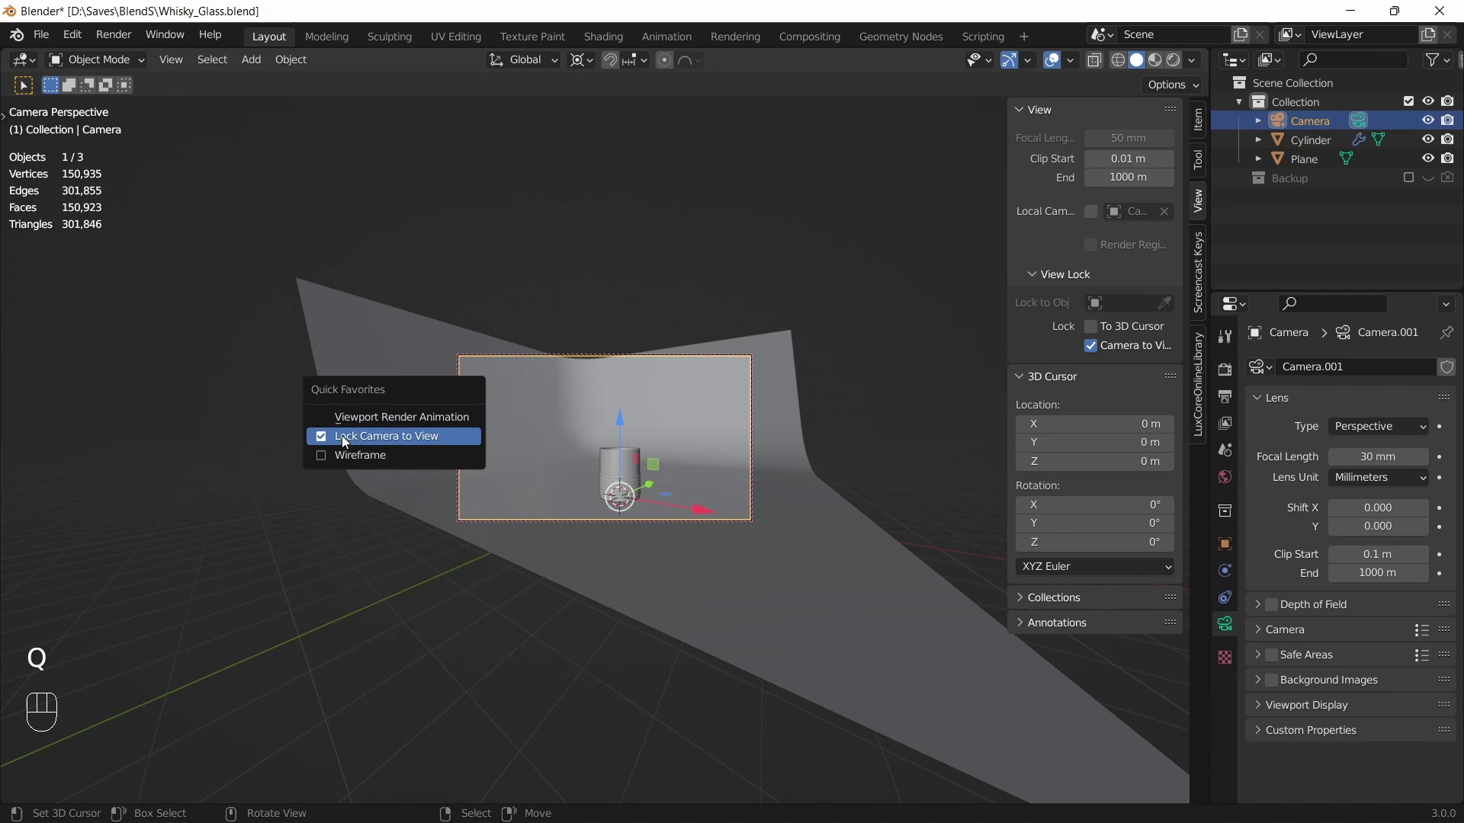
Navigate the locked camera to reframe the shot around the glass
left_click_drag(598, 465, 568, 449)
left_click_drag(593, 449, 608, 412)
left_click(605, 436)
left_click_drag(594, 442, 609, 418)
left_click(615, 424)
left_click(602, 437)
key("n")
left_click(611, 441)
left_click(614, 429)
left_click(613, 442)
left_click_drag(637, 457, 634, 405)
left_click_drag(622, 414, 611, 442)
left_click(609, 439)
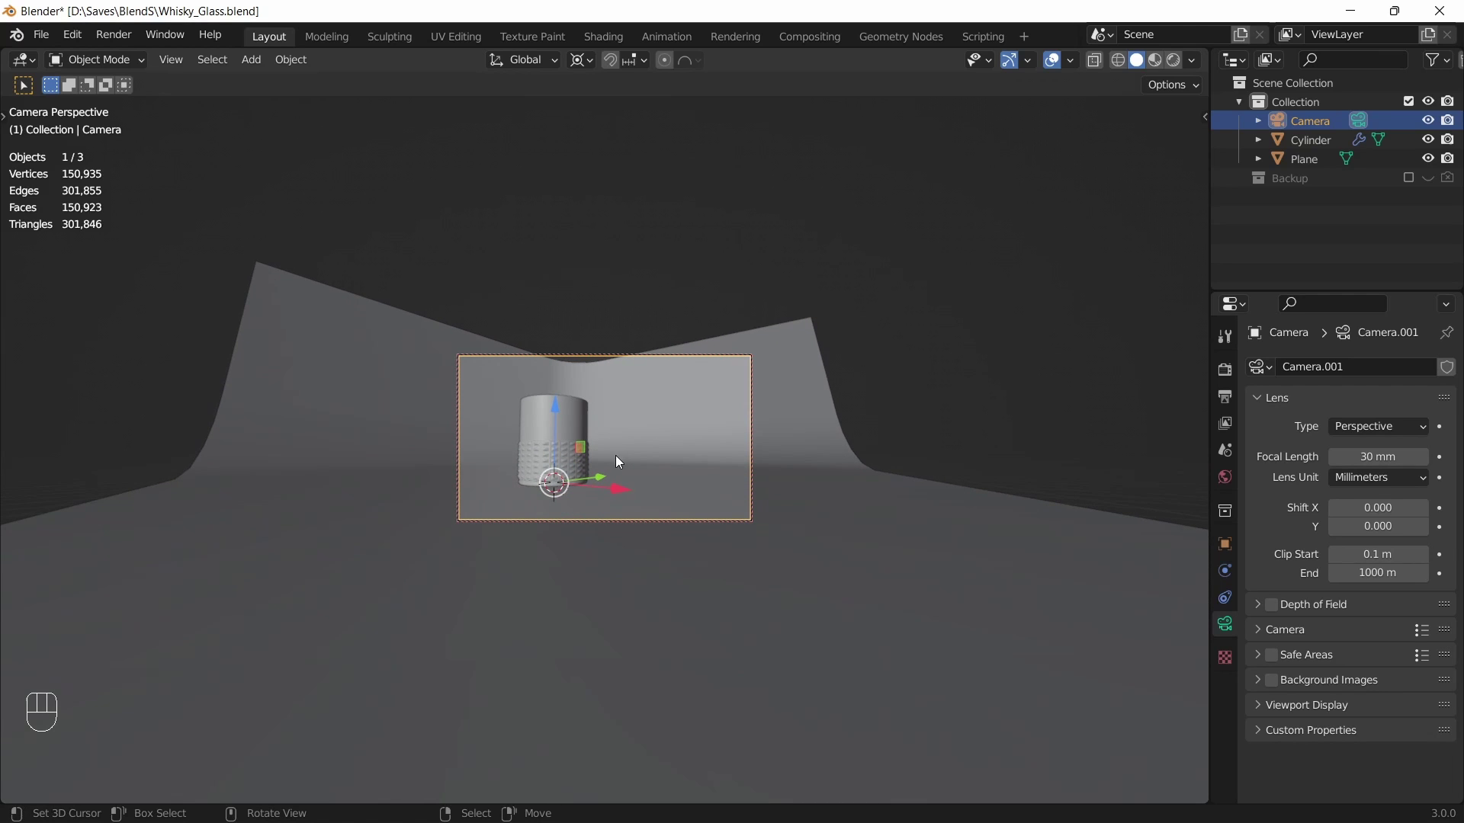
Fine-tune the camera so the glass sits centred against the backdrop
left_click_drag(618, 457, 623, 439)
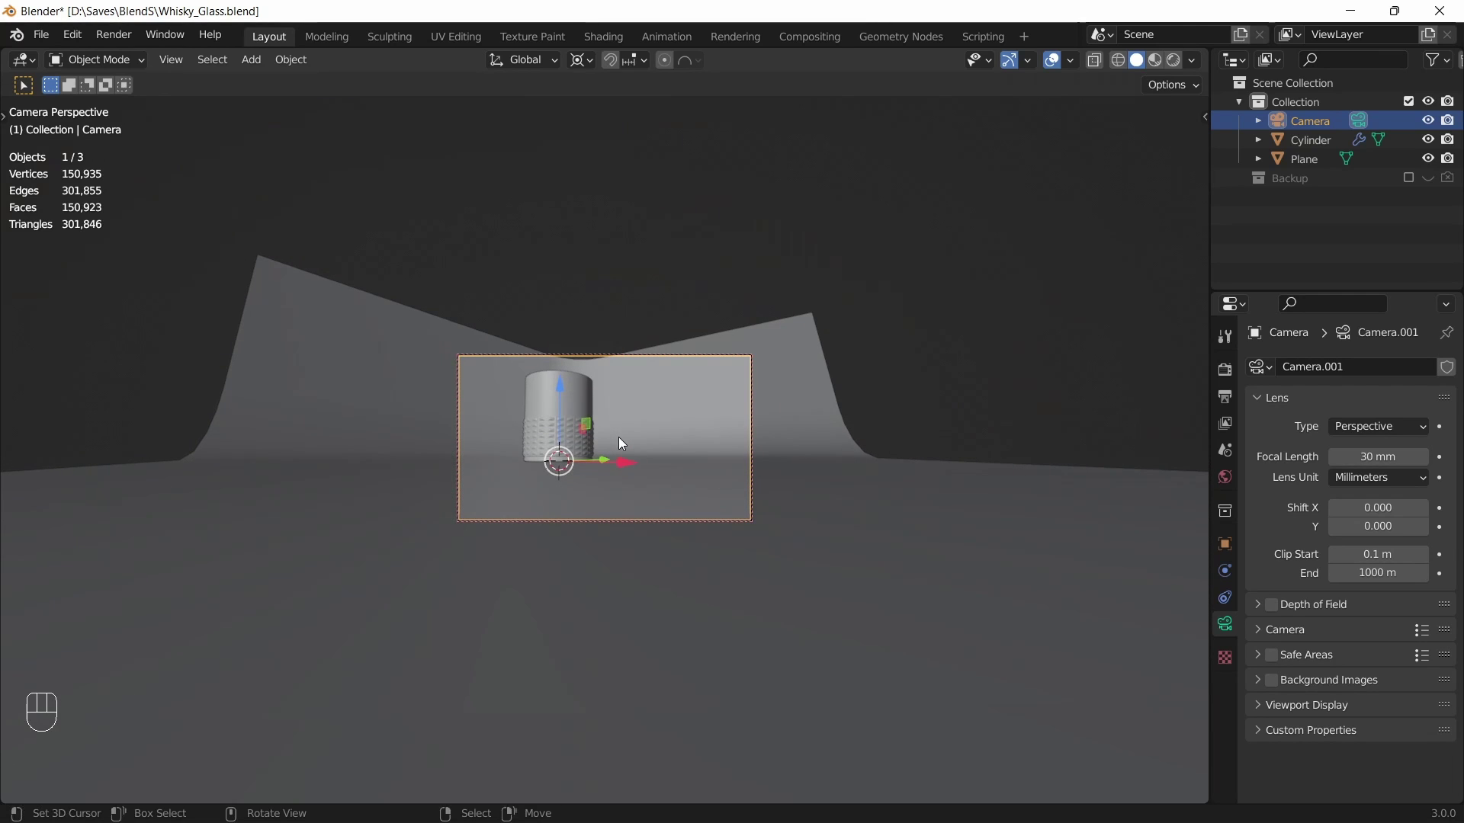
left_click_drag(620, 430, 622, 403)
left_click_drag(621, 414, 636, 444)
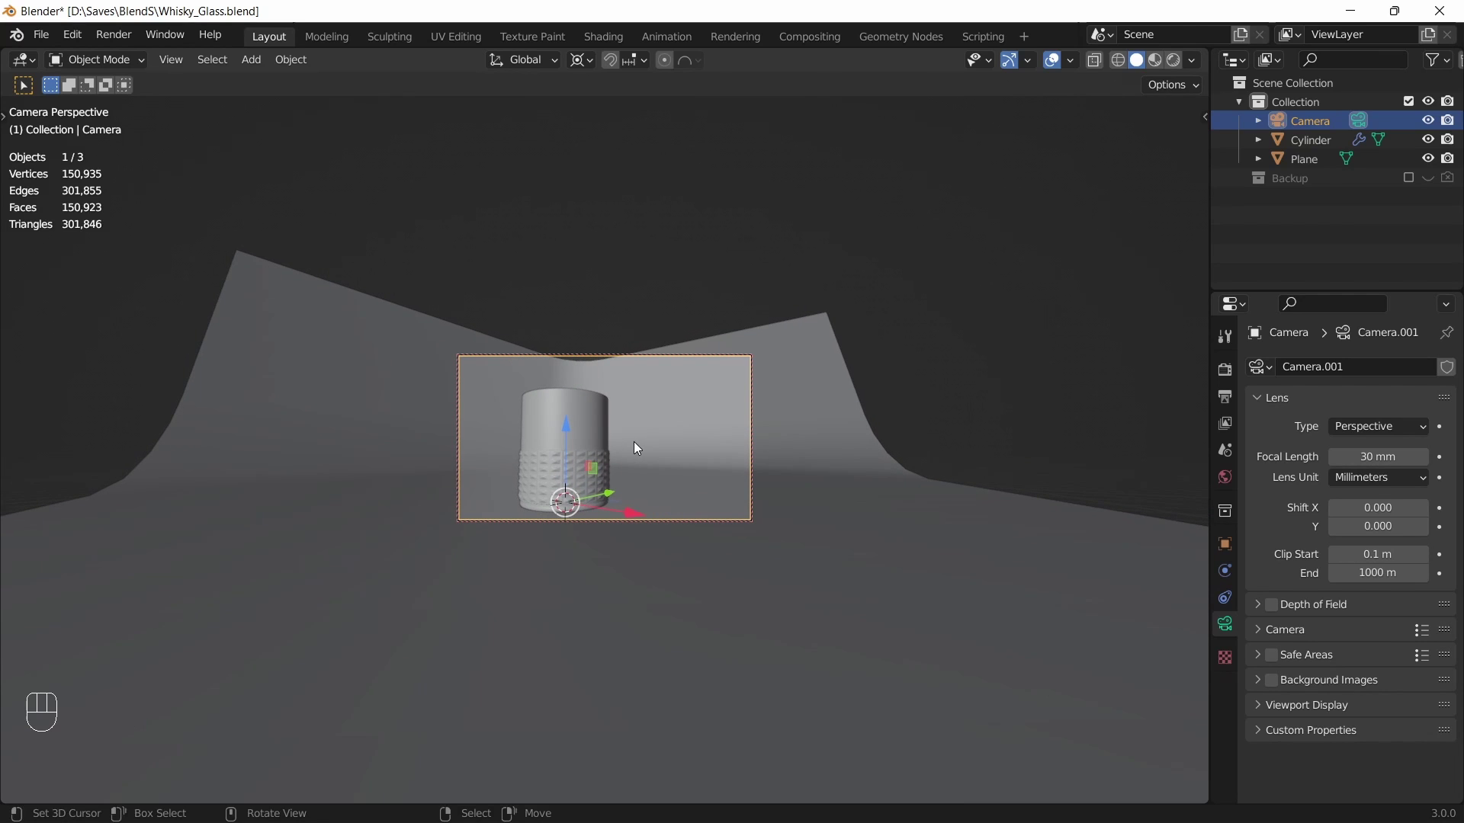
middle_click(638, 444)
middle_click(633, 443)
left_click(629, 434)
left_click(638, 429)
left_click(630, 434)
left_click(630, 437)
Save the blend file and deselect everything
key("ctrl+s")
key("q")
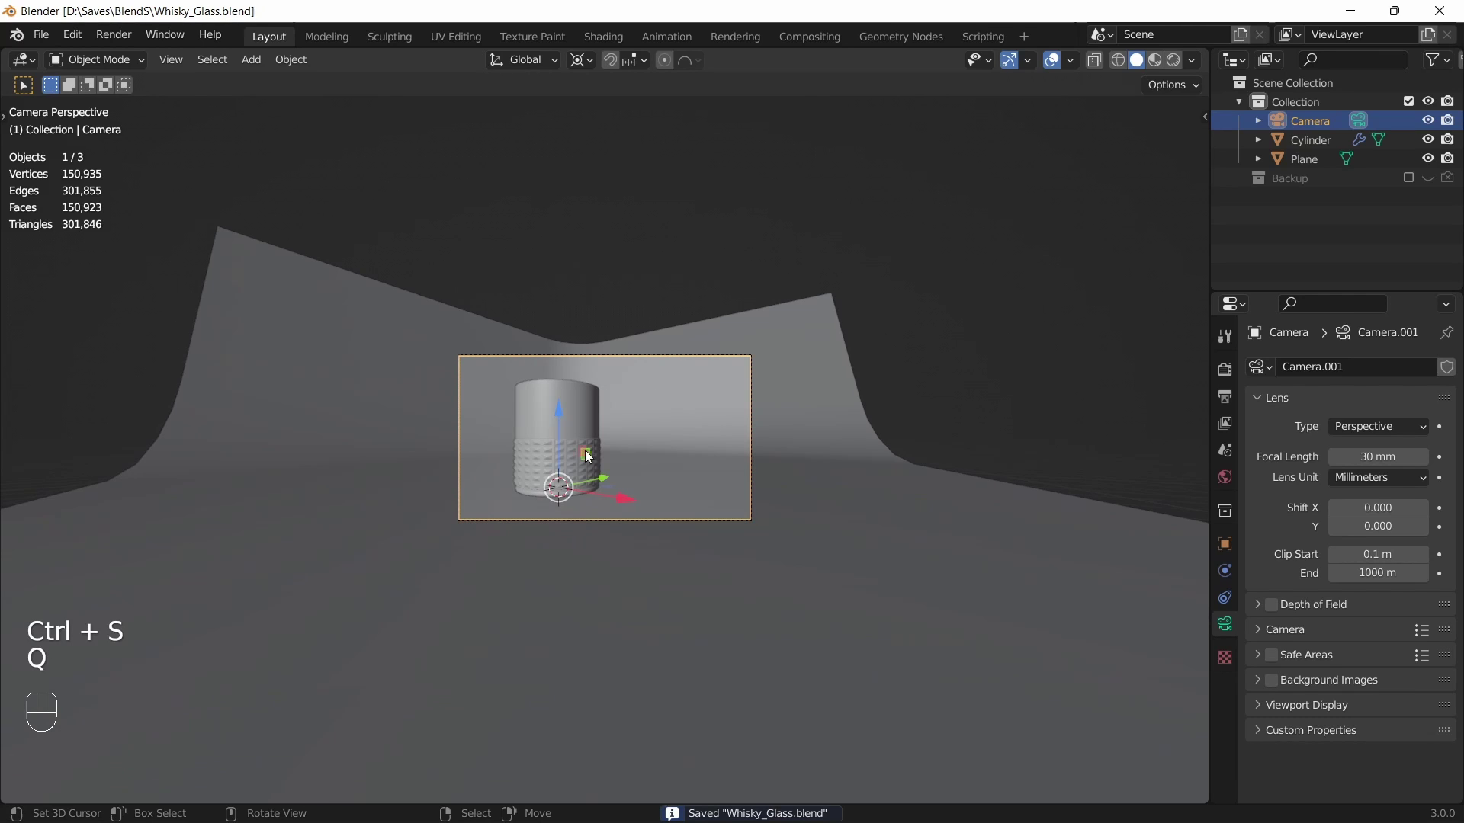
key("ctrl+s")
key("a")
key("a")
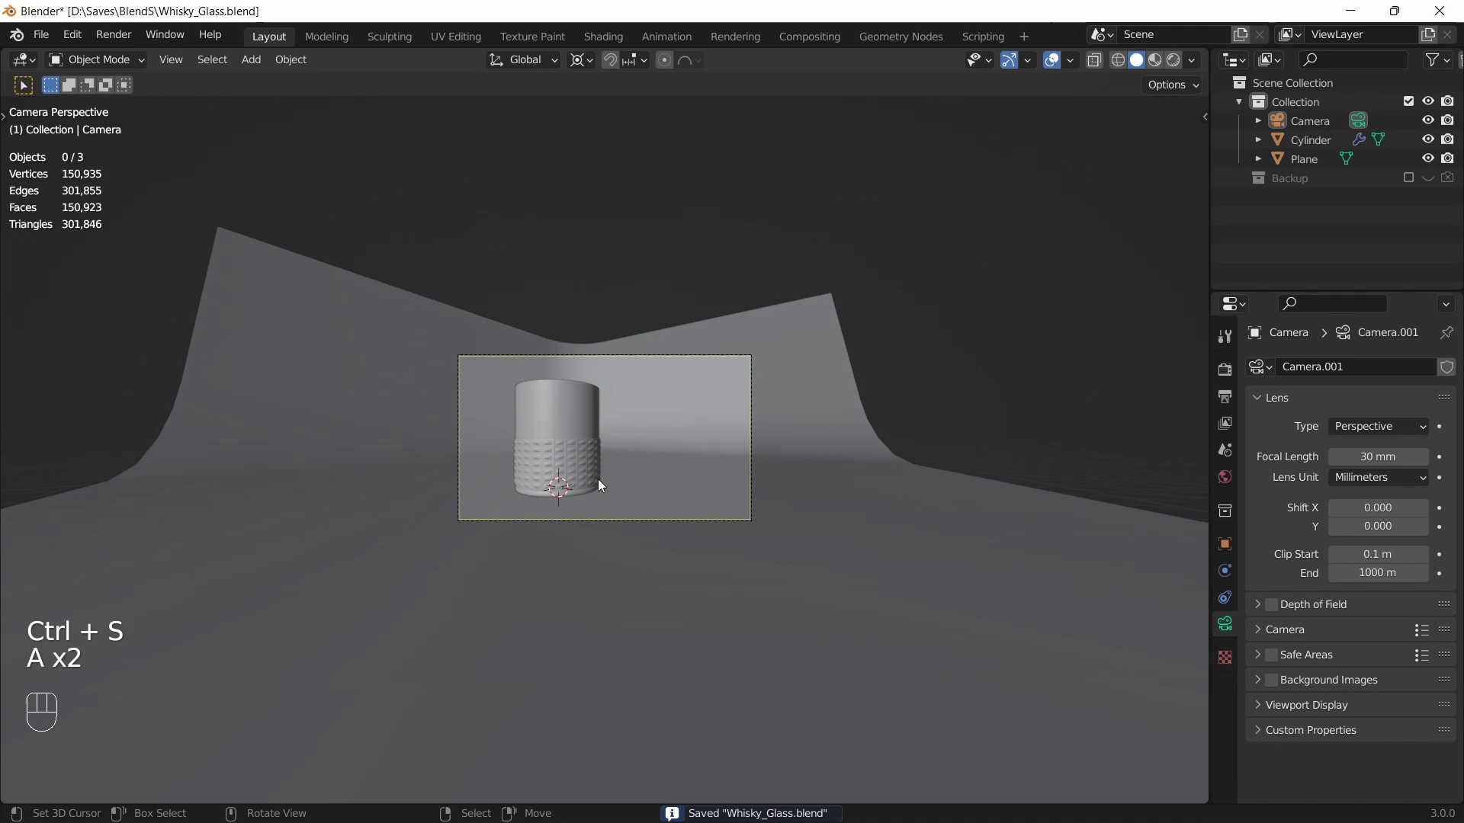
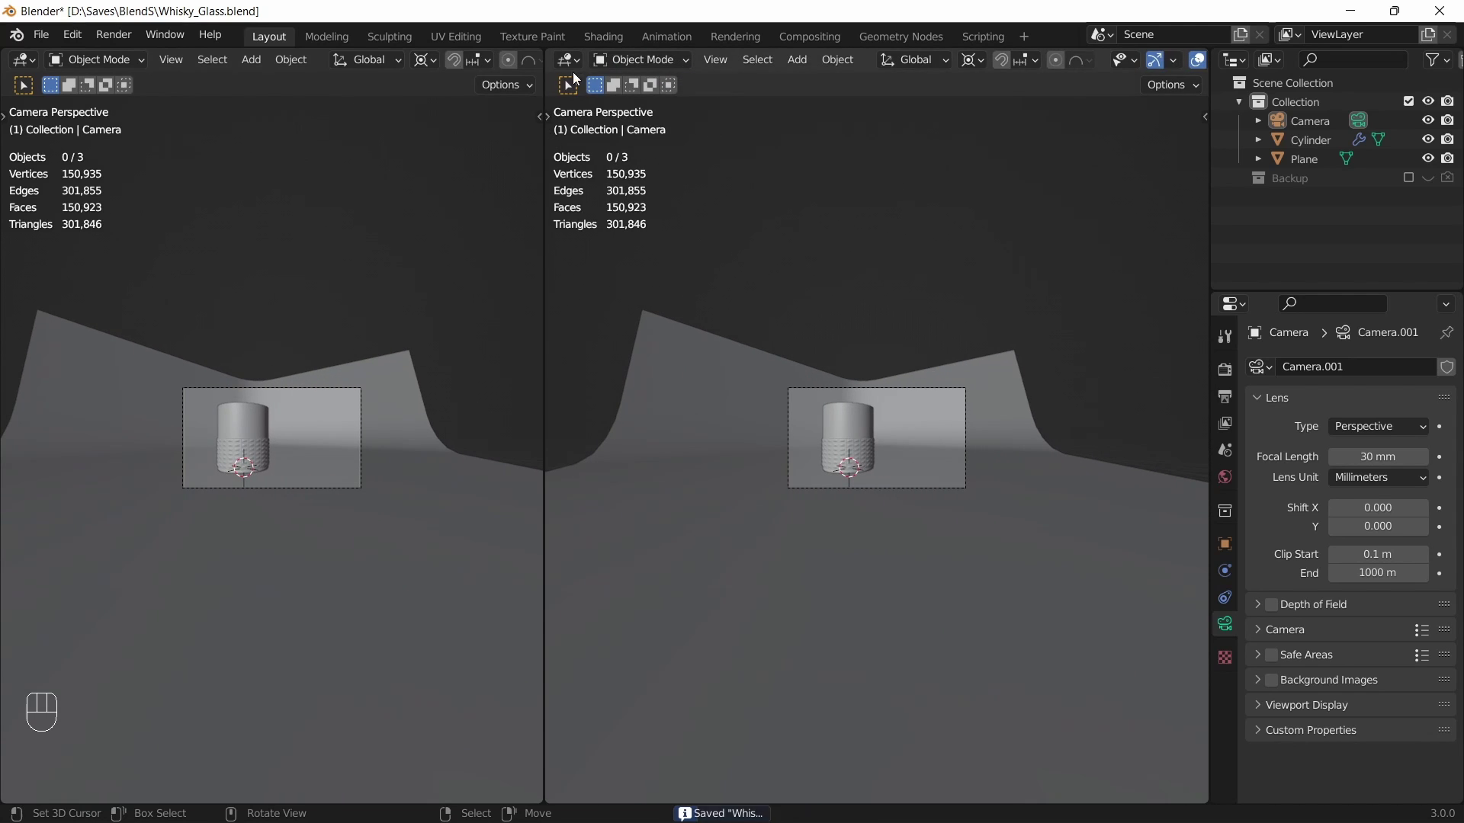
Leave camera view in the second viewport and raise the area light above the glass
left_click_drag(577, 67, 649, 152)
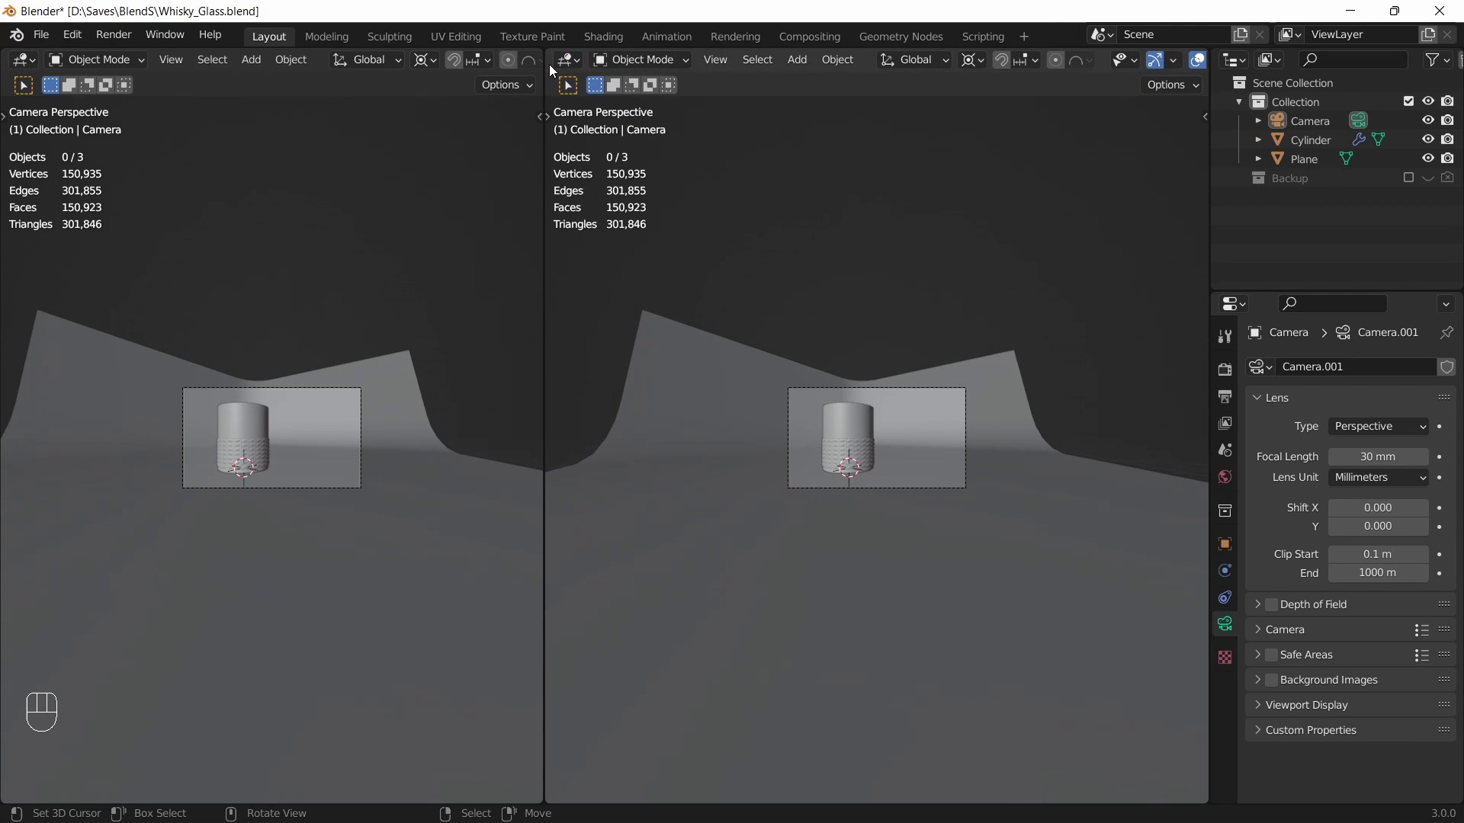
middle_click(852, 445)
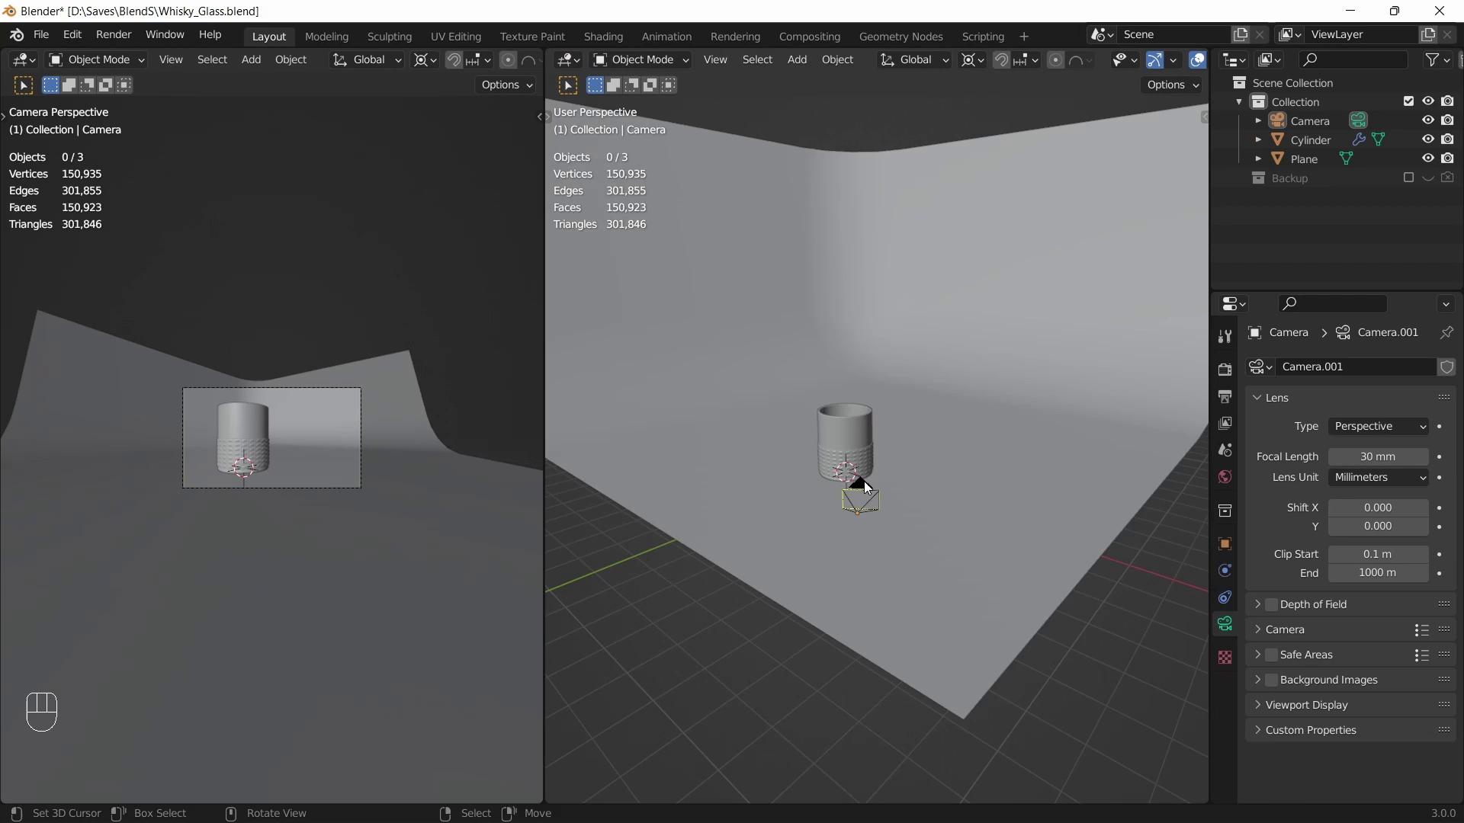
key("shift+a")
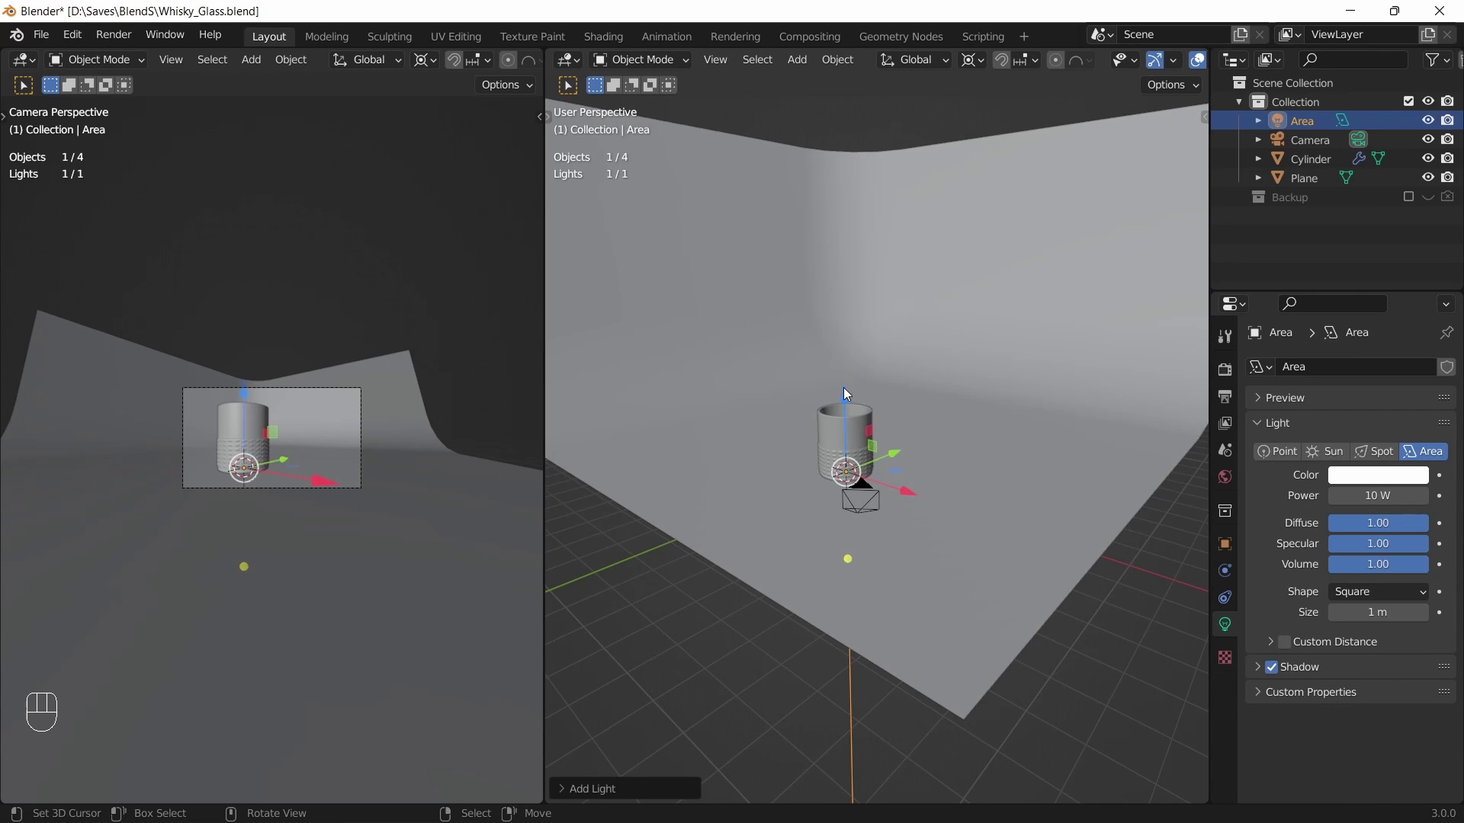
left_click(851, 395)
key("s")
Enlarge the area light and set its power to 100 W
key(".")
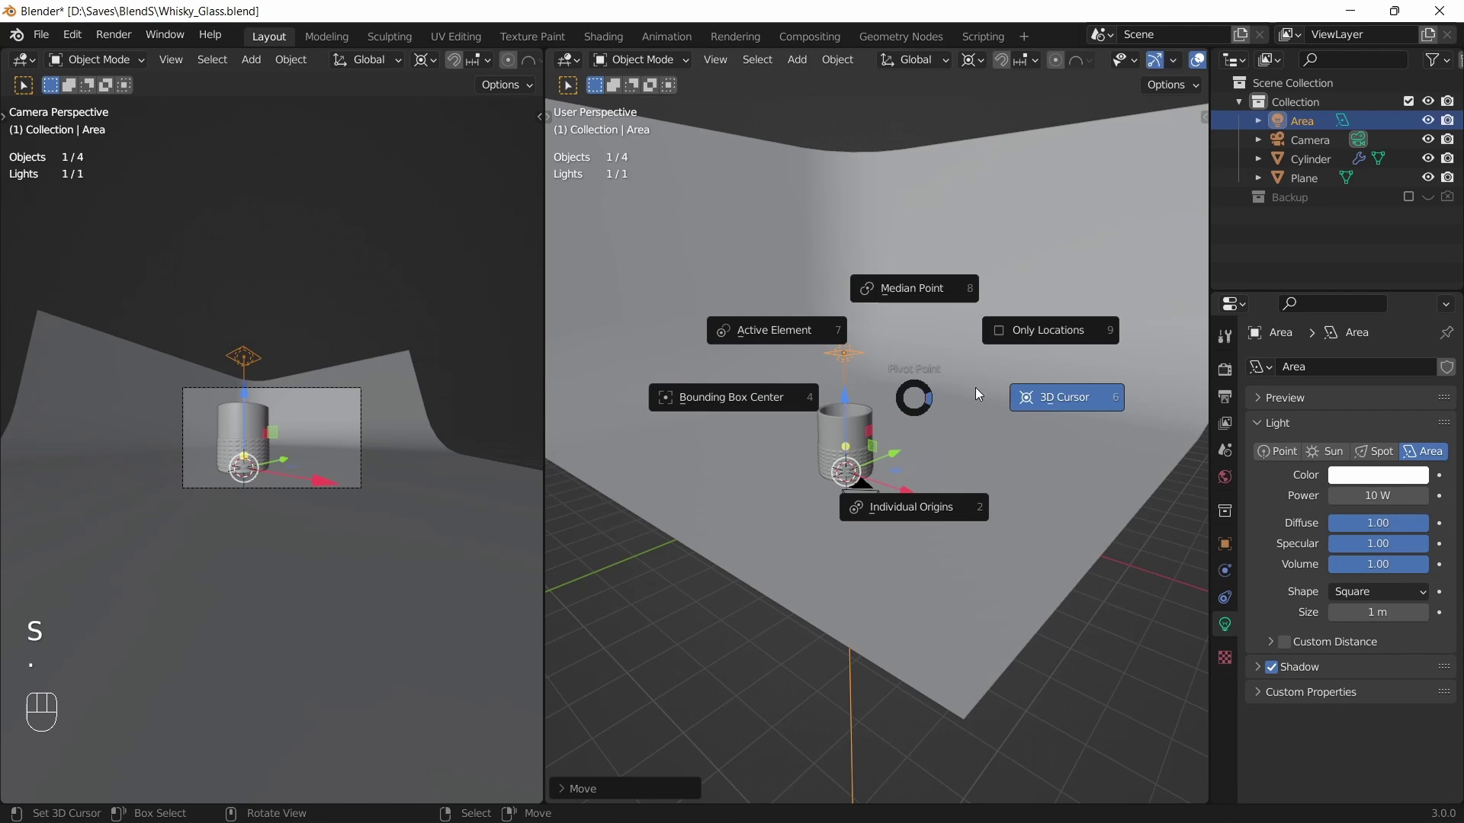
key("s")
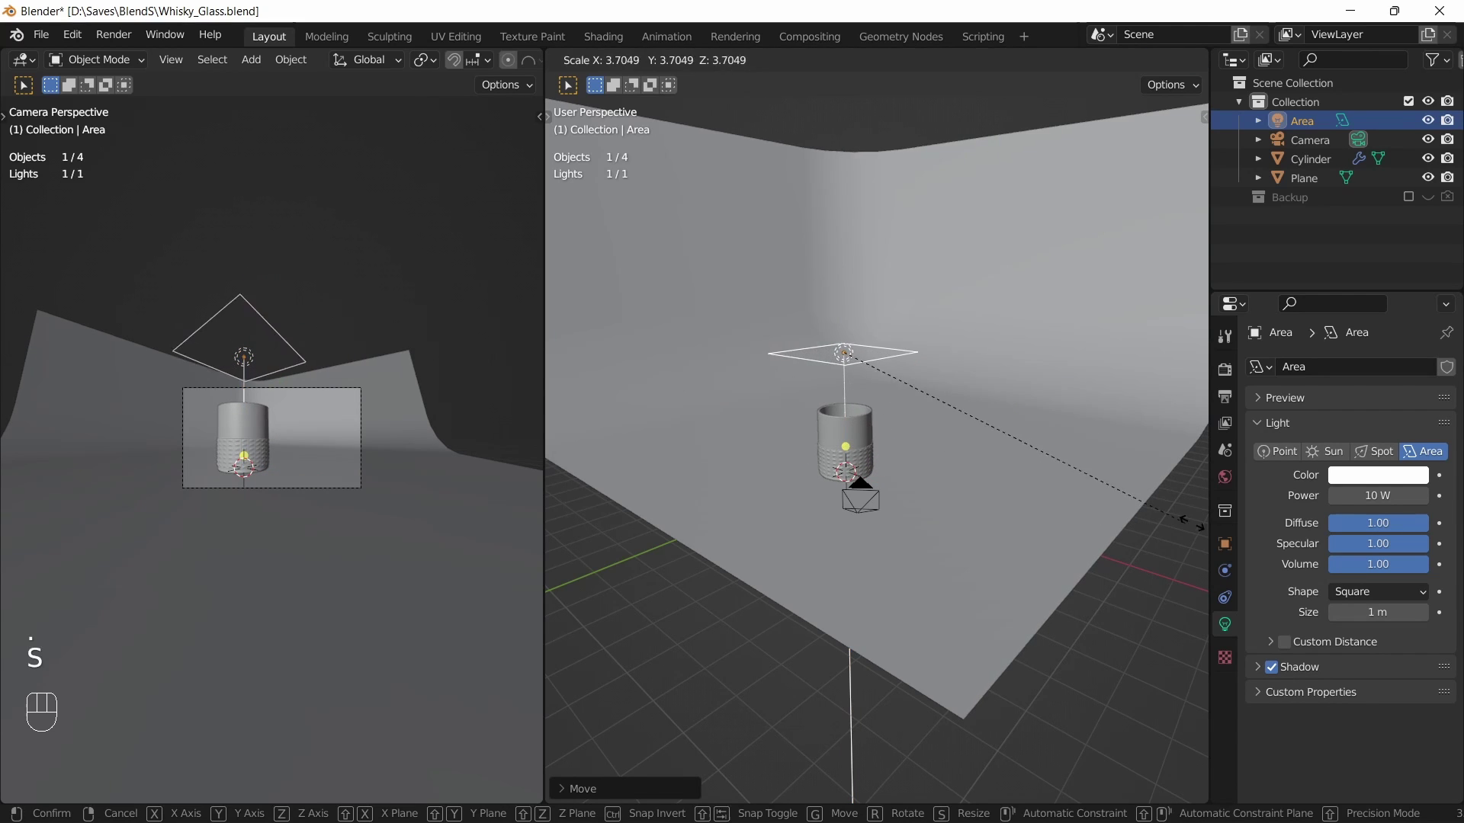
key("s")
key("s")
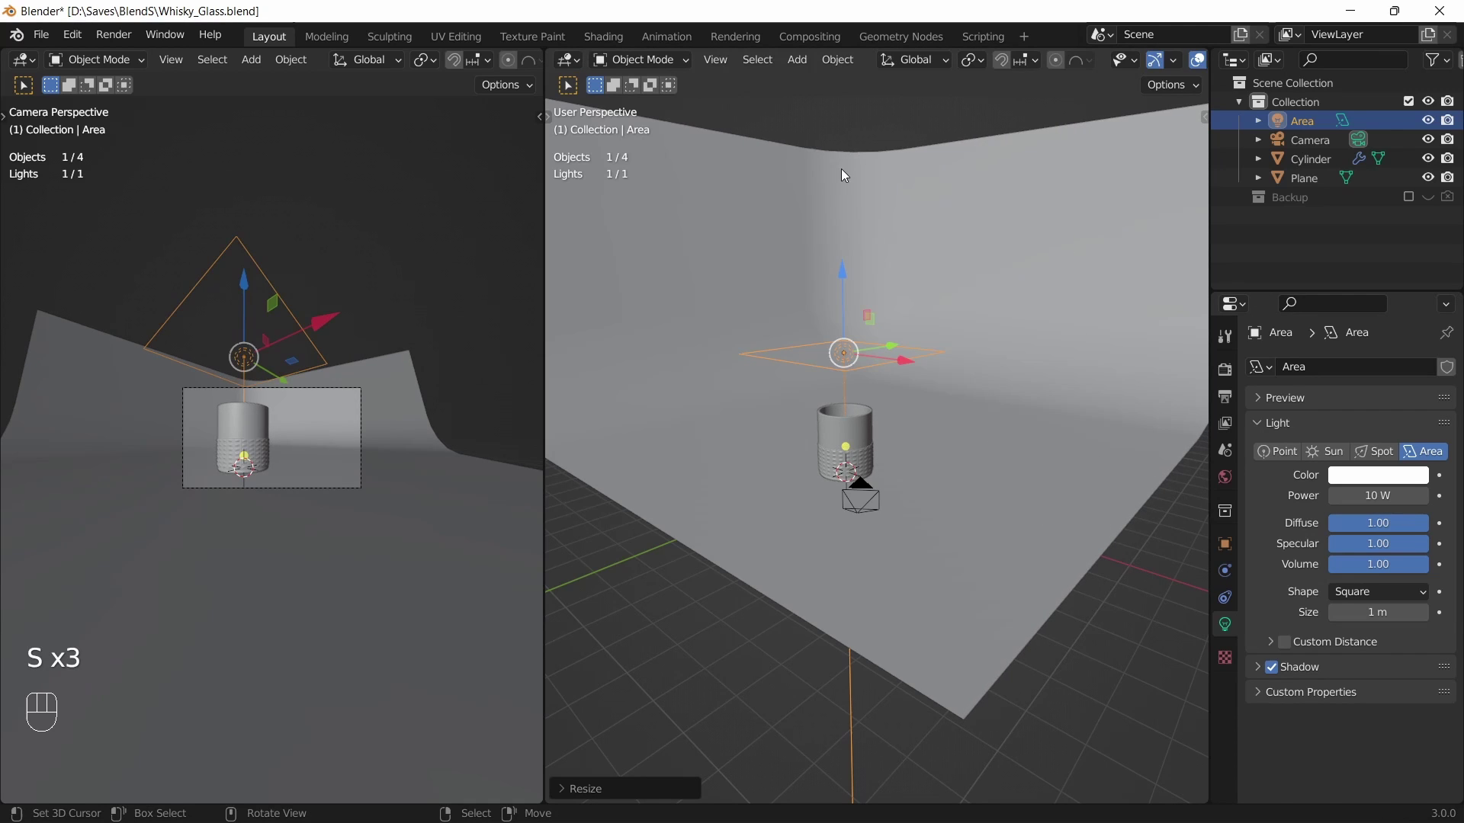
left_click_drag(974, 65, 986, 60)
left_click(982, 58)
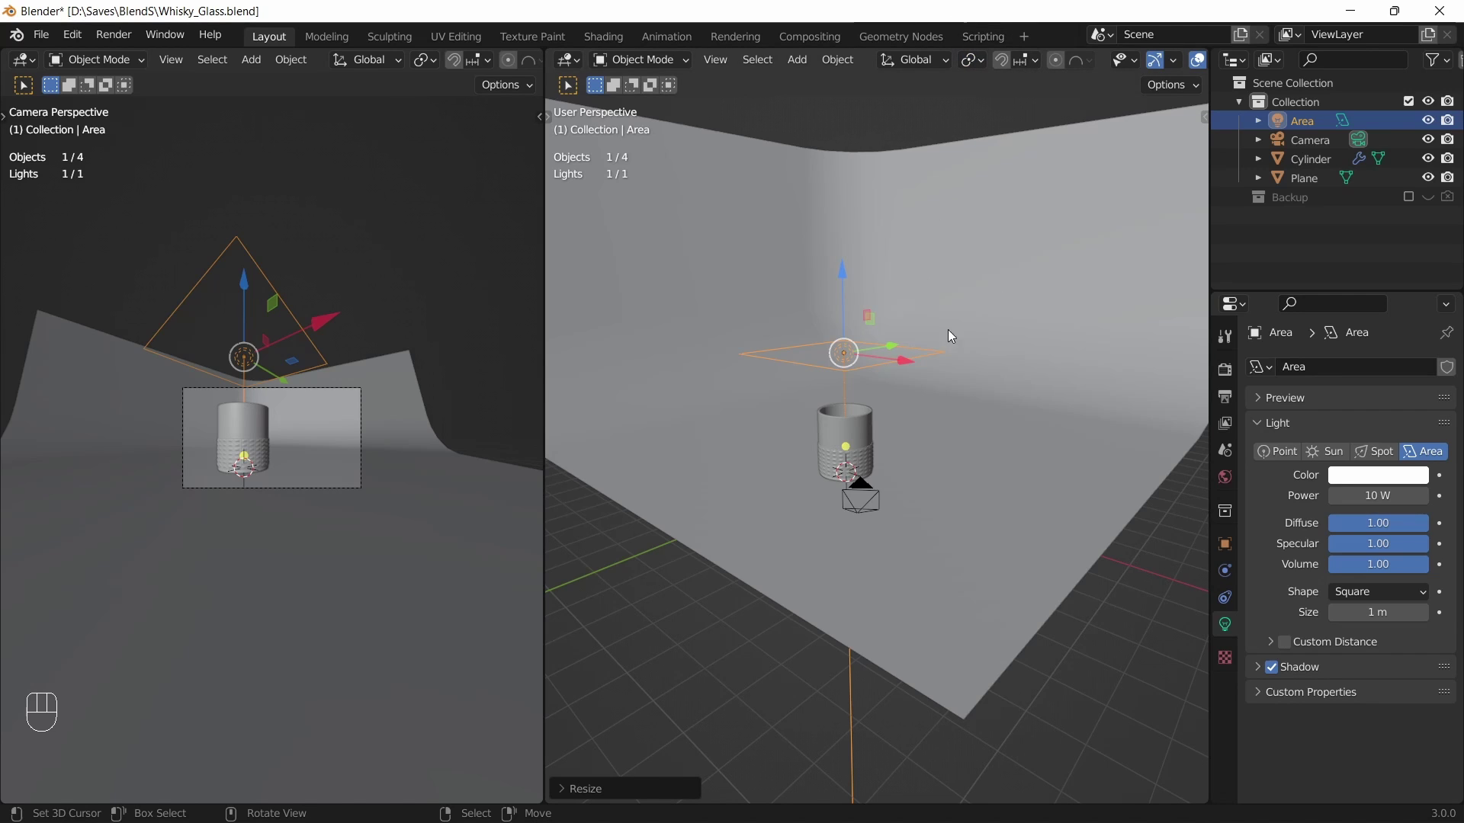
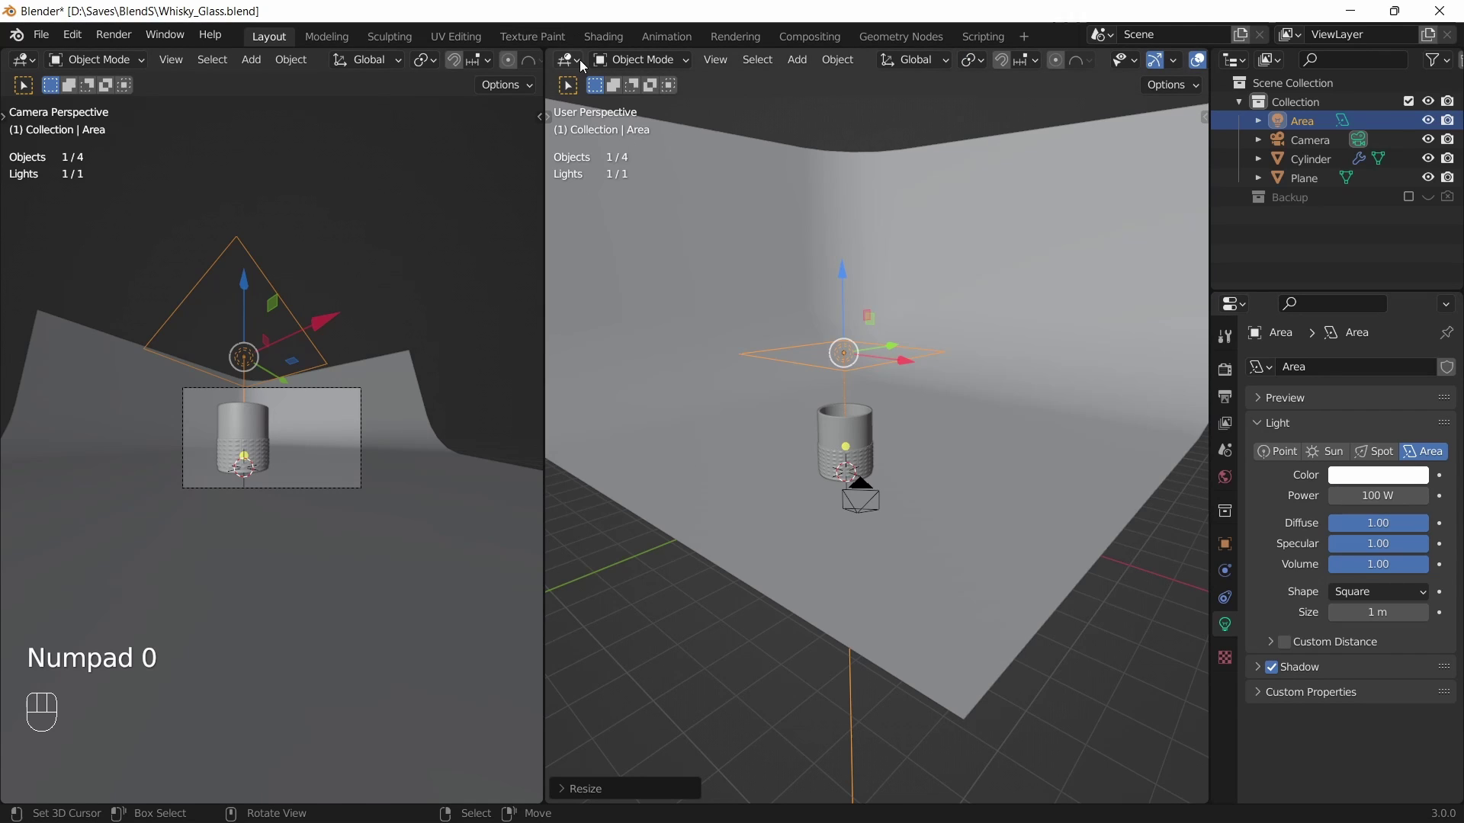
left_click(584, 62)
Show the cylinder's Glass material in the Shader Editor and enable Render Region in Output properties
key("n")
left_click(277, 453)
left_click(292, 438)
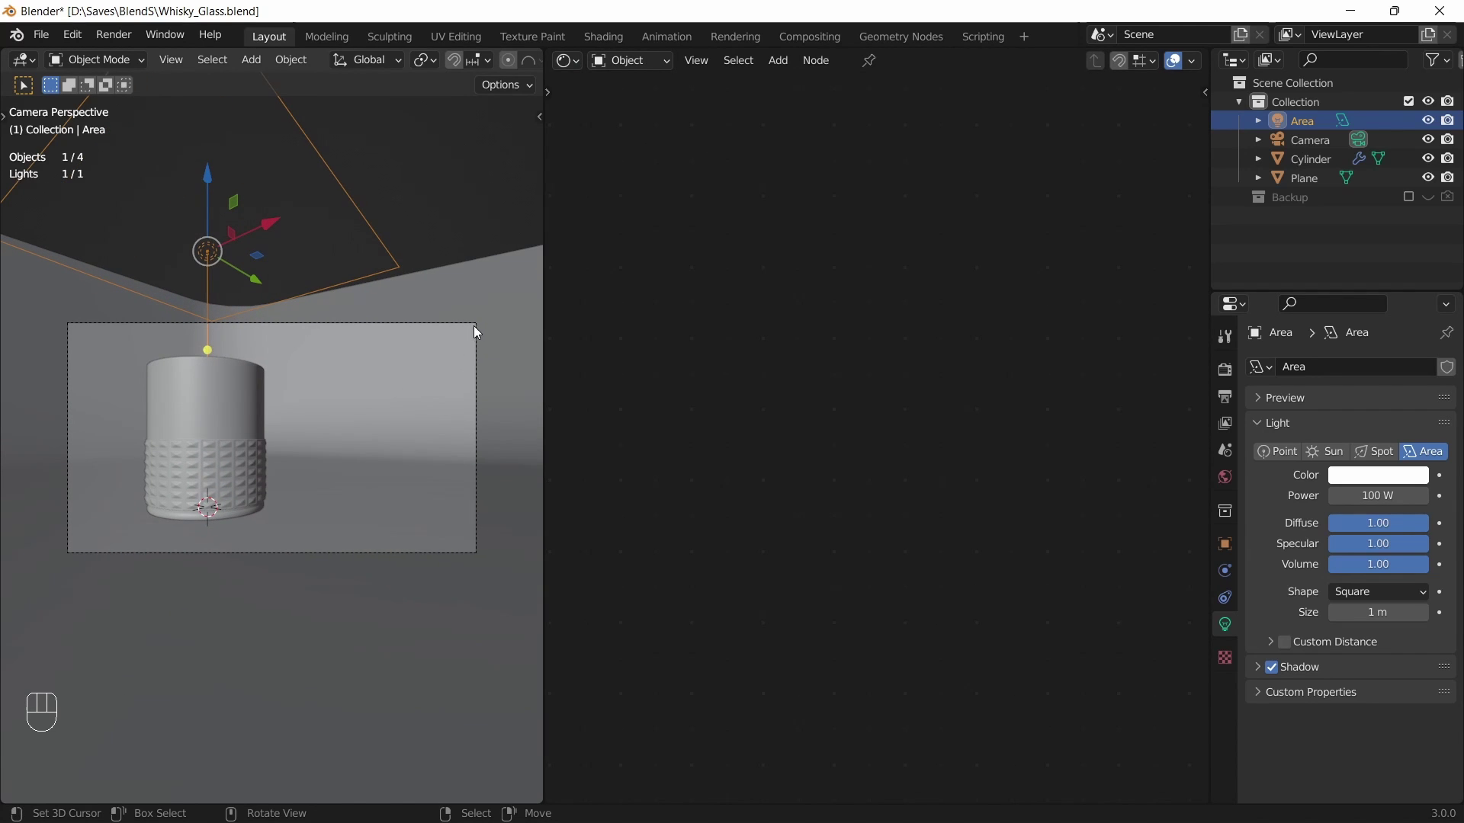
left_click(1224, 374)
left_click(1226, 399)
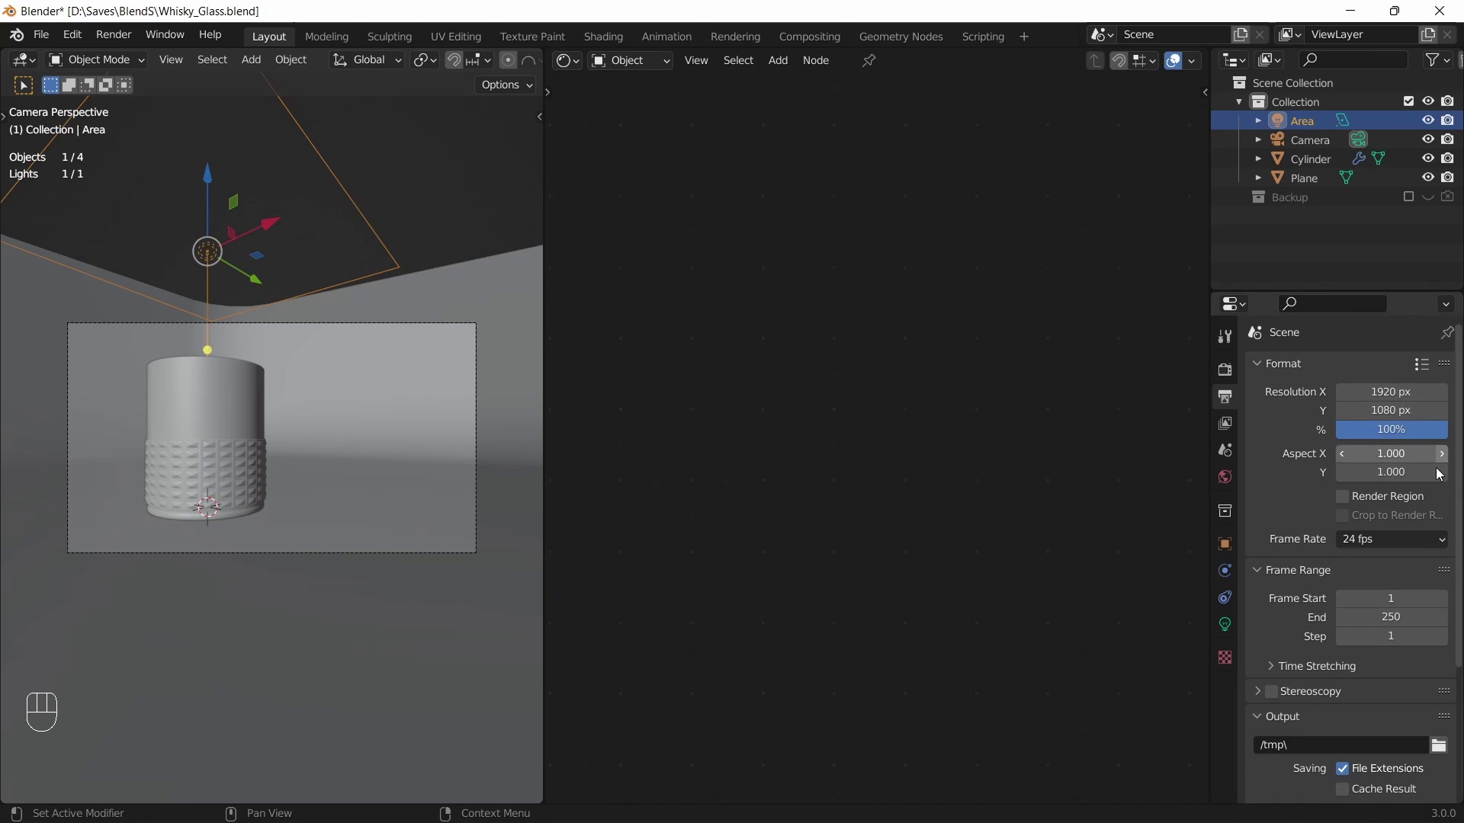
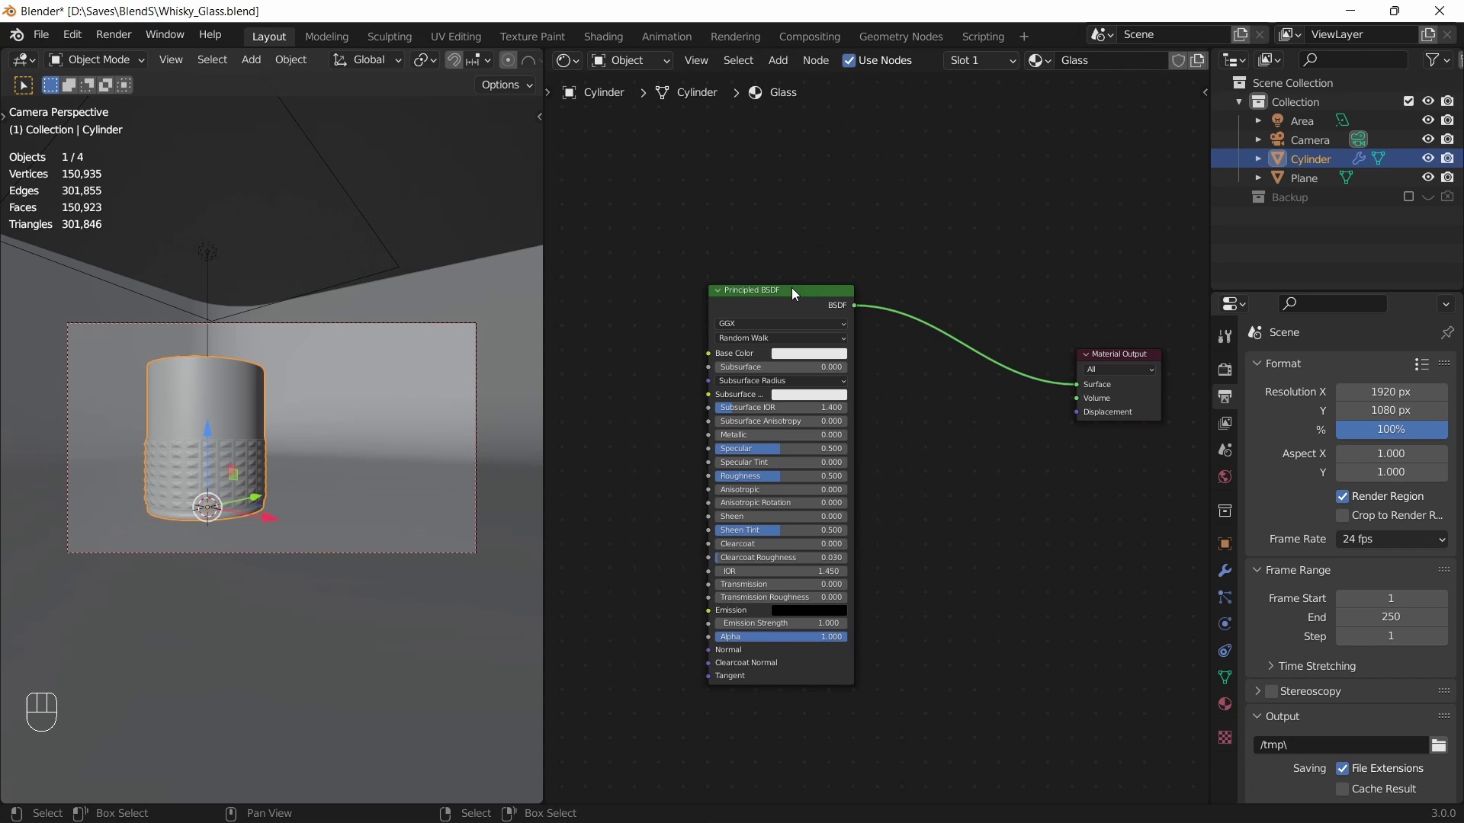
Swap the Principled BSDF for a Glass BSDF feeding the material output
left_click(791, 296)
key("shift+s")
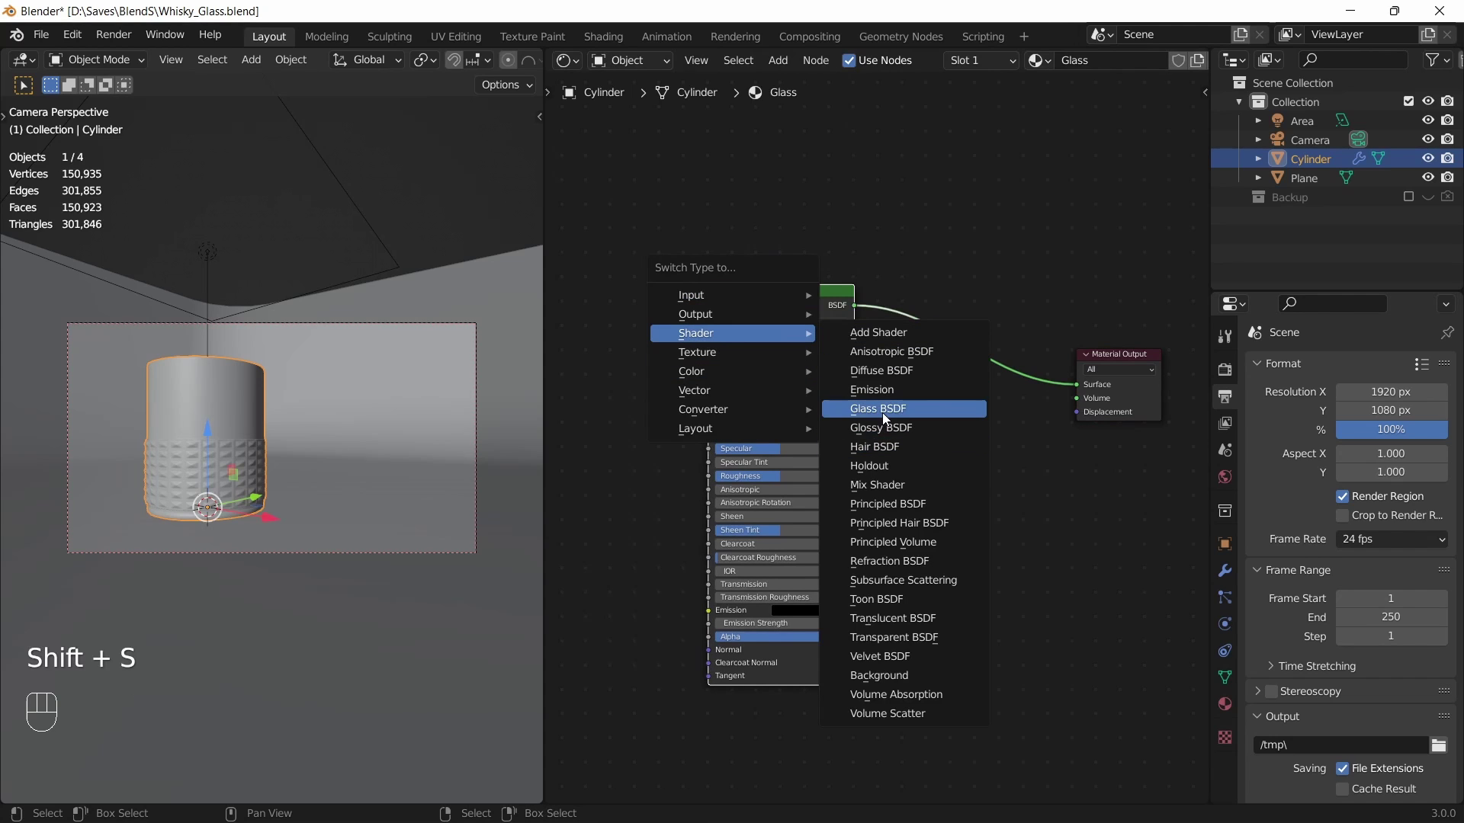
middle_click(840, 375)
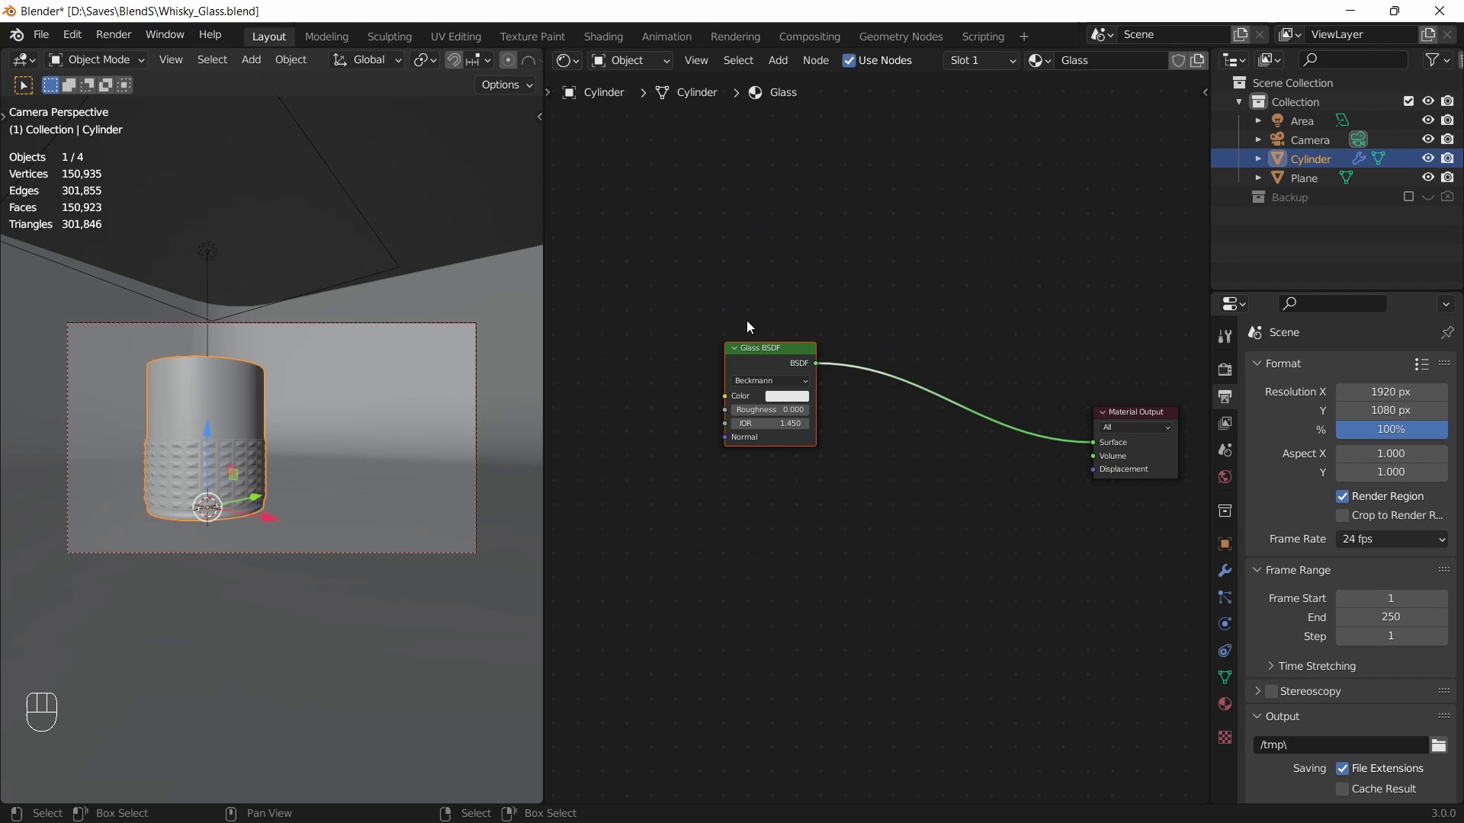
left_click(826, 376)
left_click(788, 355)
middle_click(936, 405)
Switch the render engine to Cycles and save the file
left_click(1220, 375)
left_click_drag(1363, 371, 1374, 423)
key("ctrl+s")
key("a")
key("a")
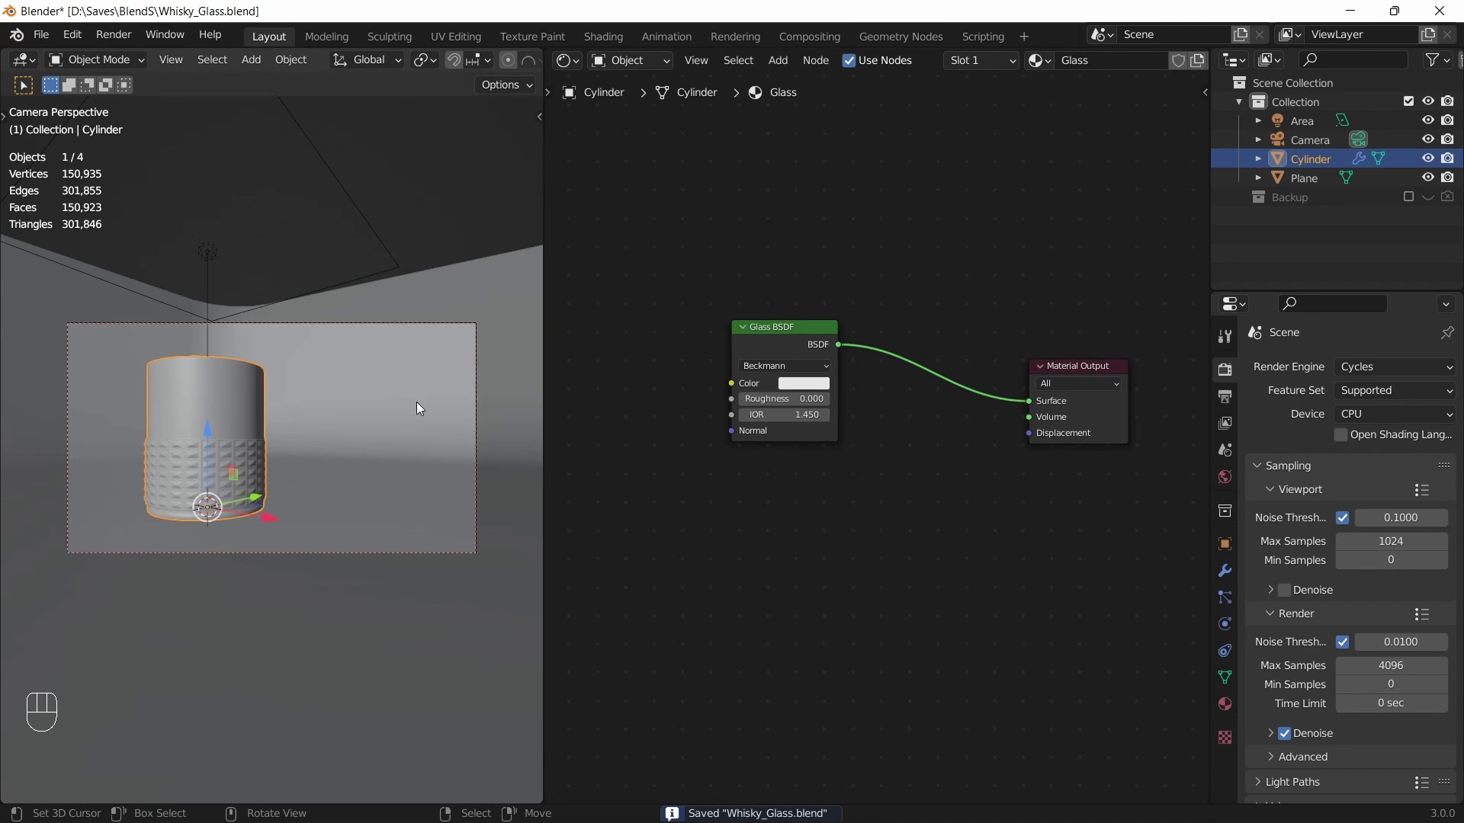
Create a Bg material on the plane with a Noise Texture of scale 18.1 previewed
left_click(424, 406)
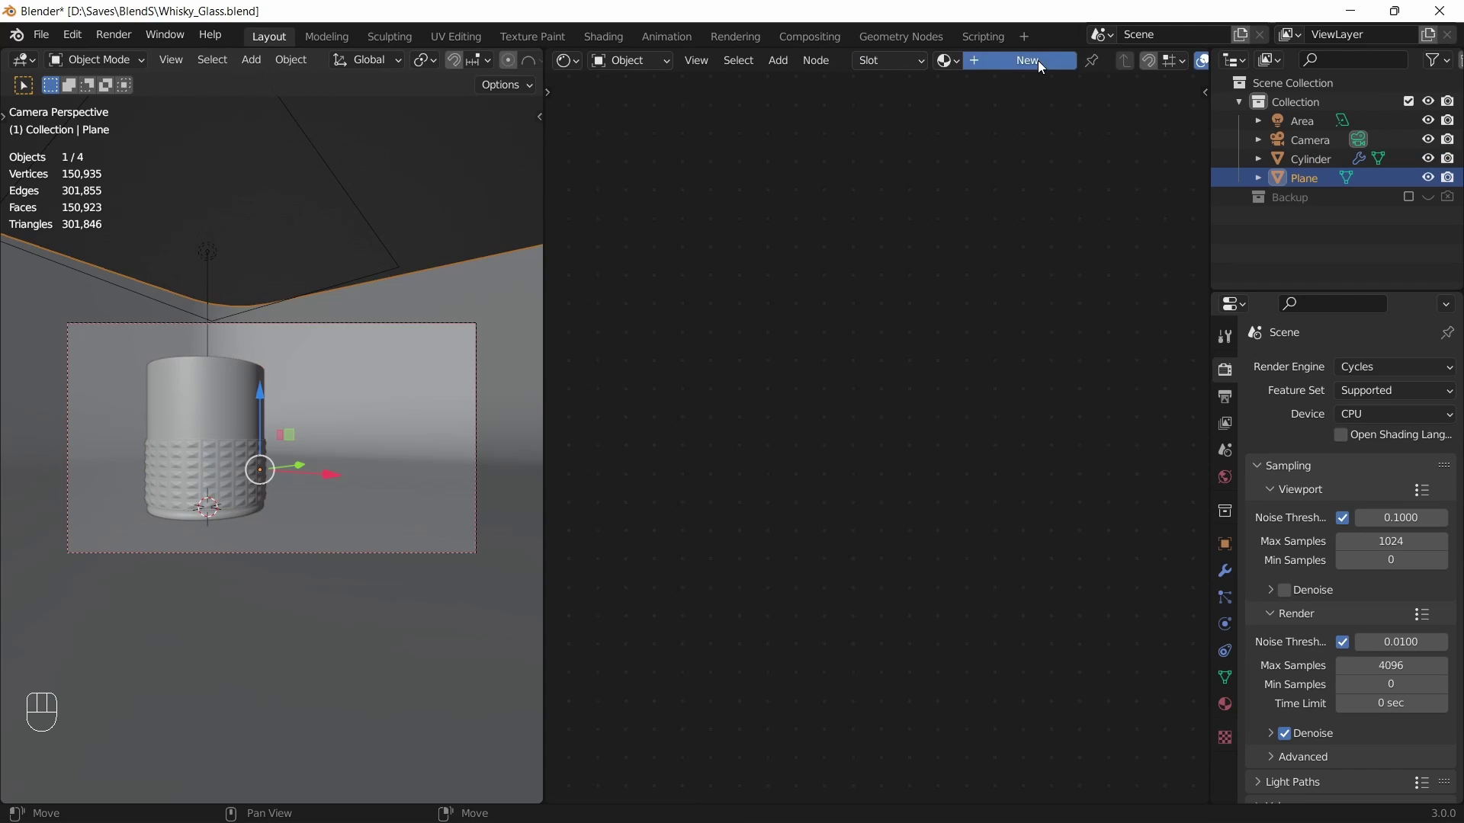
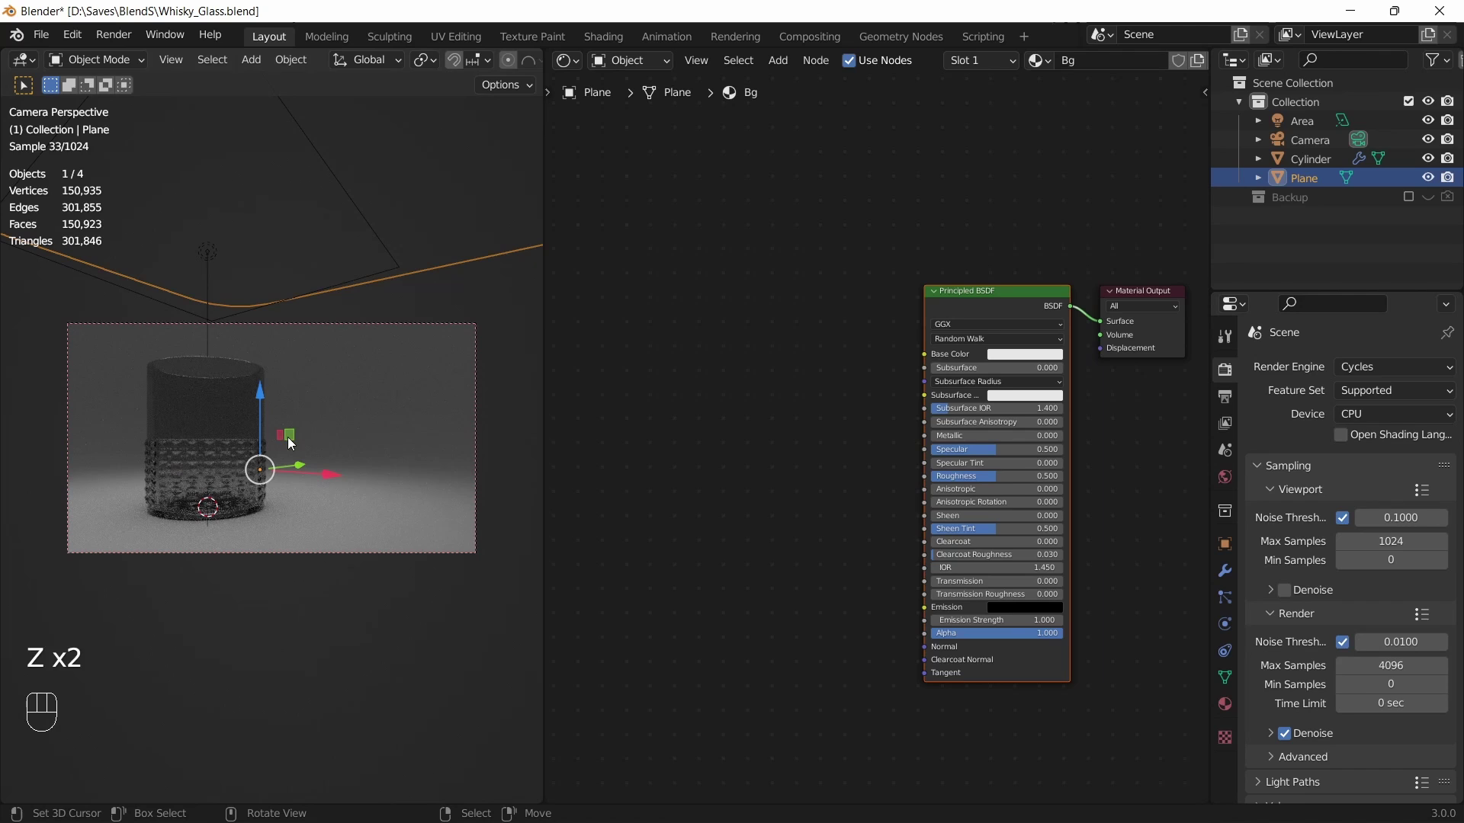
key("shift+a")
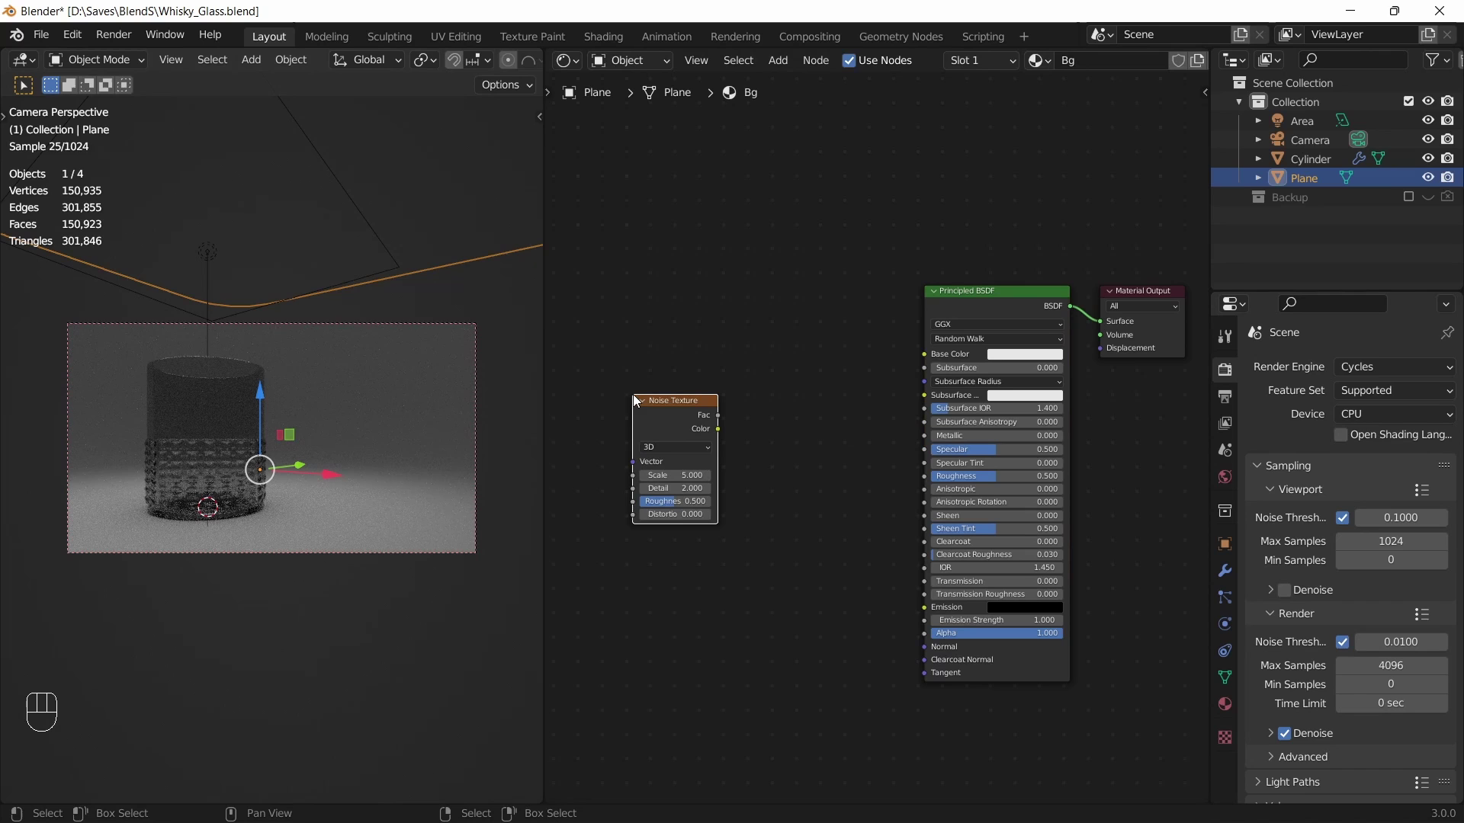
left_click_drag(674, 406, 682, 390)
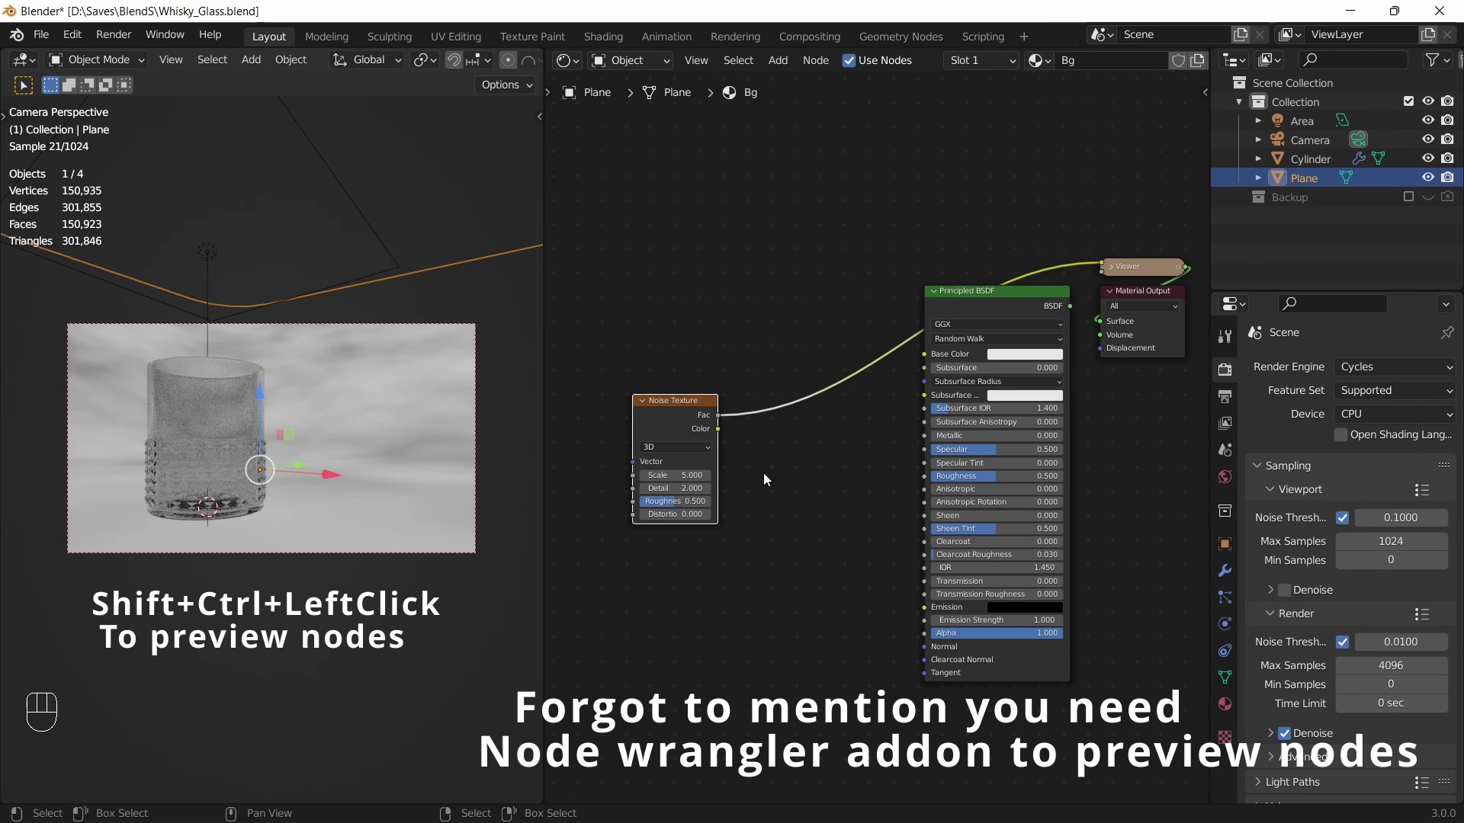
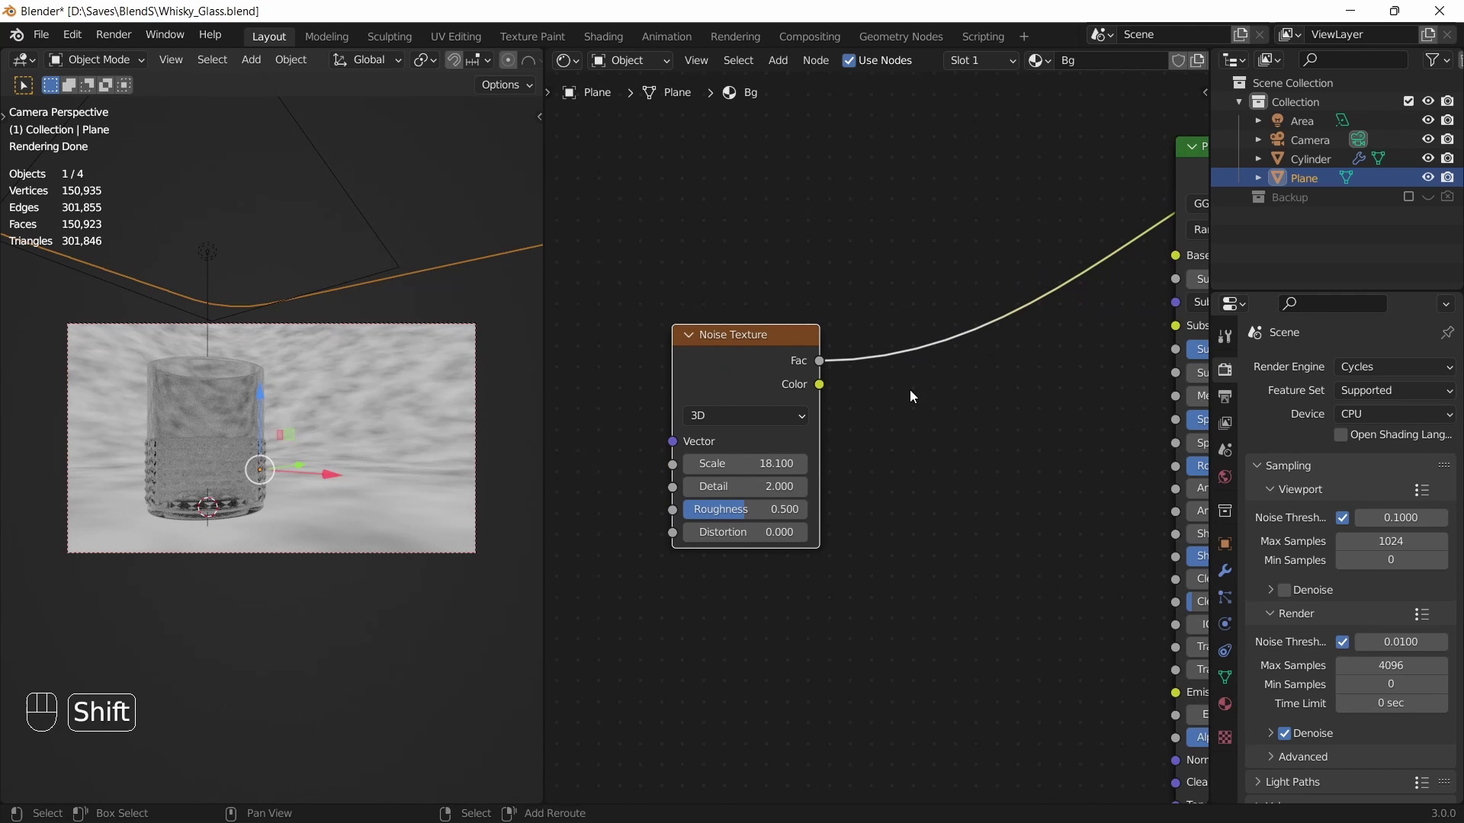
Add a ColorRamp between the Noise Fac and the Principled Roughness and slide its stops for contrast
key("shift+a")
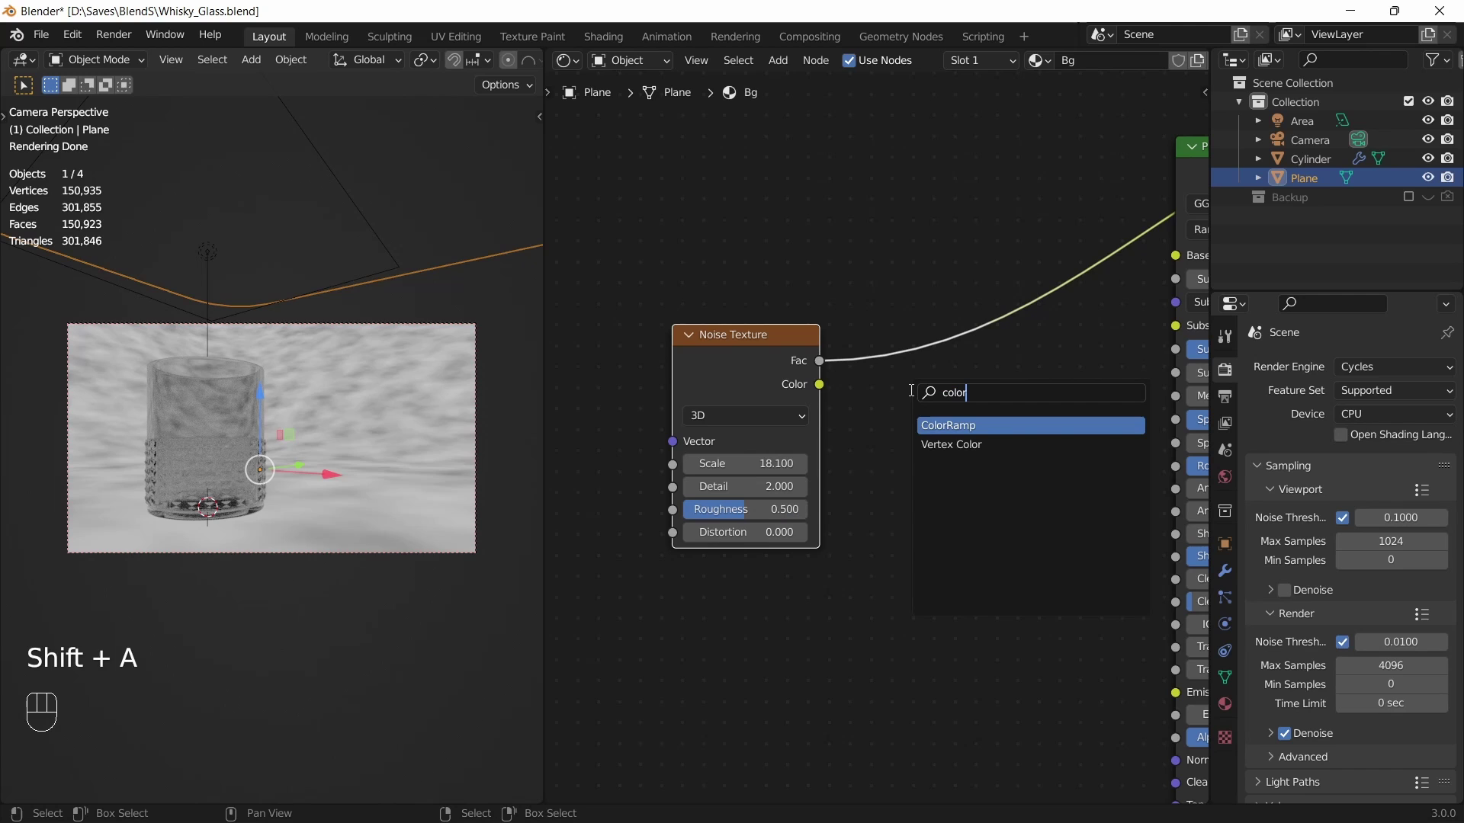
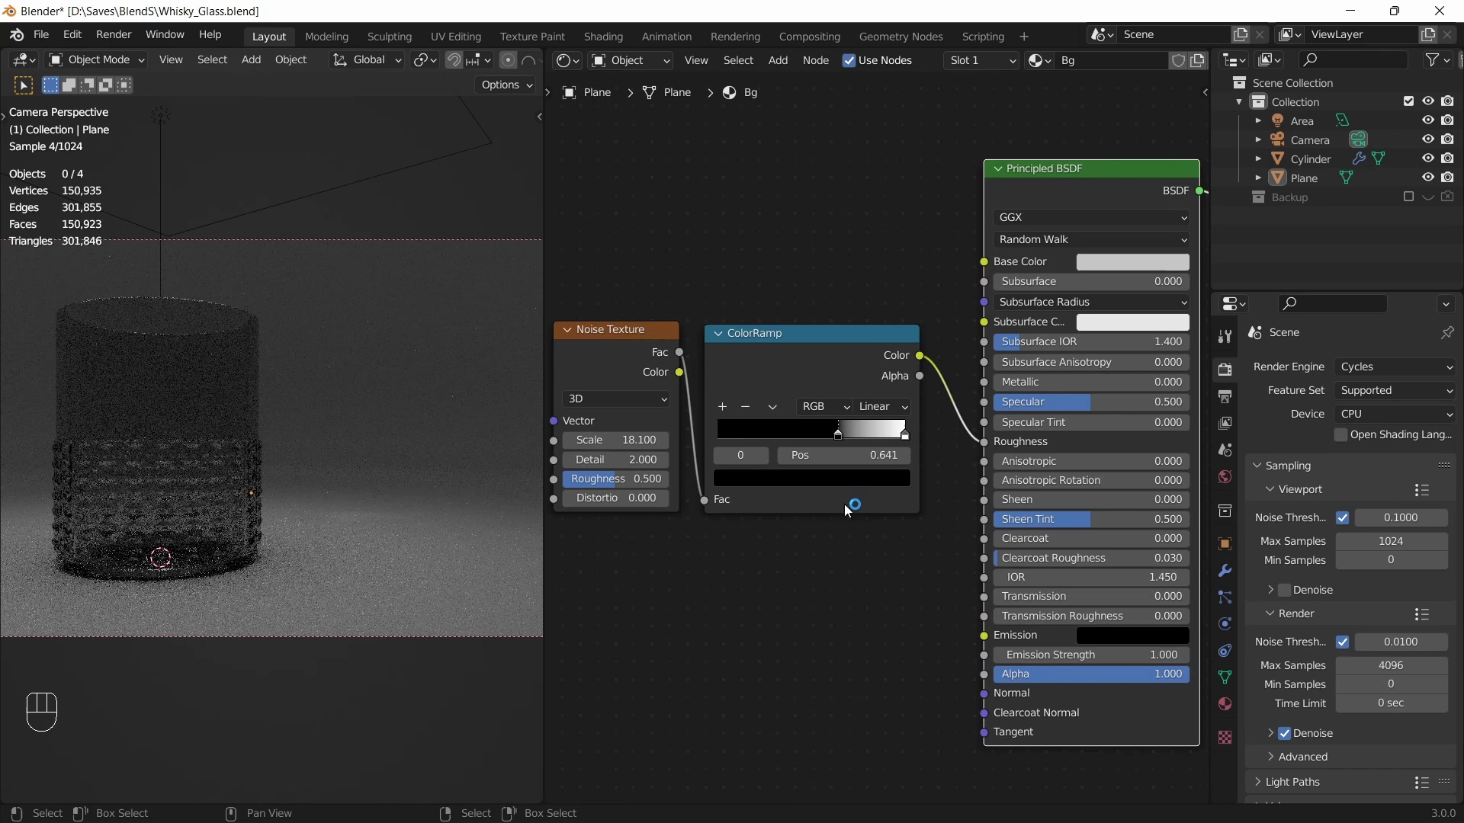
left_click_drag(902, 443, 850, 426)
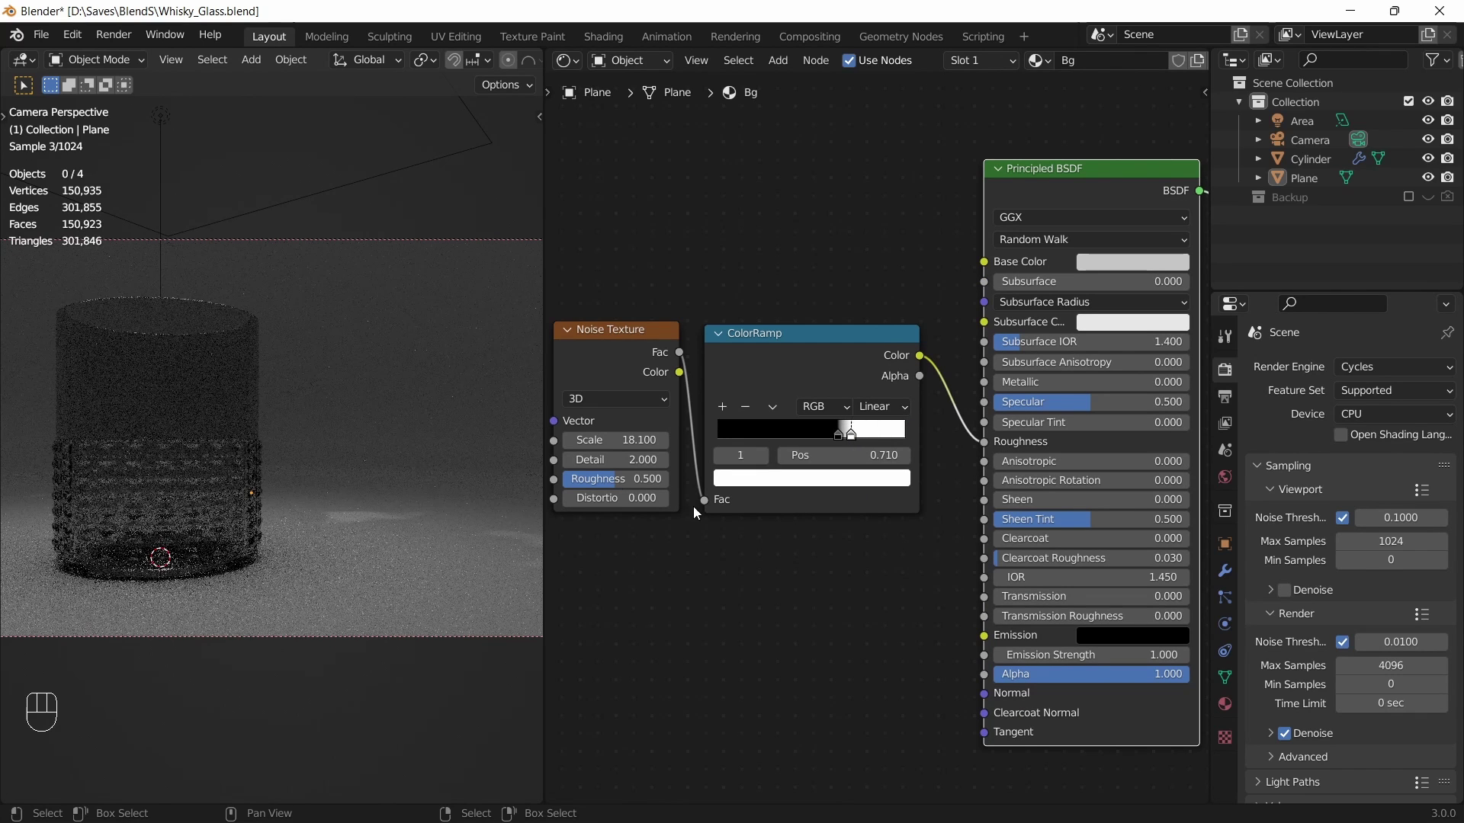
left_click_drag(839, 433, 851, 440)
left_click(852, 440)
left_click_drag(828, 437, 824, 346)
left_click(821, 333)
Flip the ramp so white comes before black and tune the dark stop's position
left_click_drag(773, 438, 725, 437)
left_click_drag(725, 435, 799, 437)
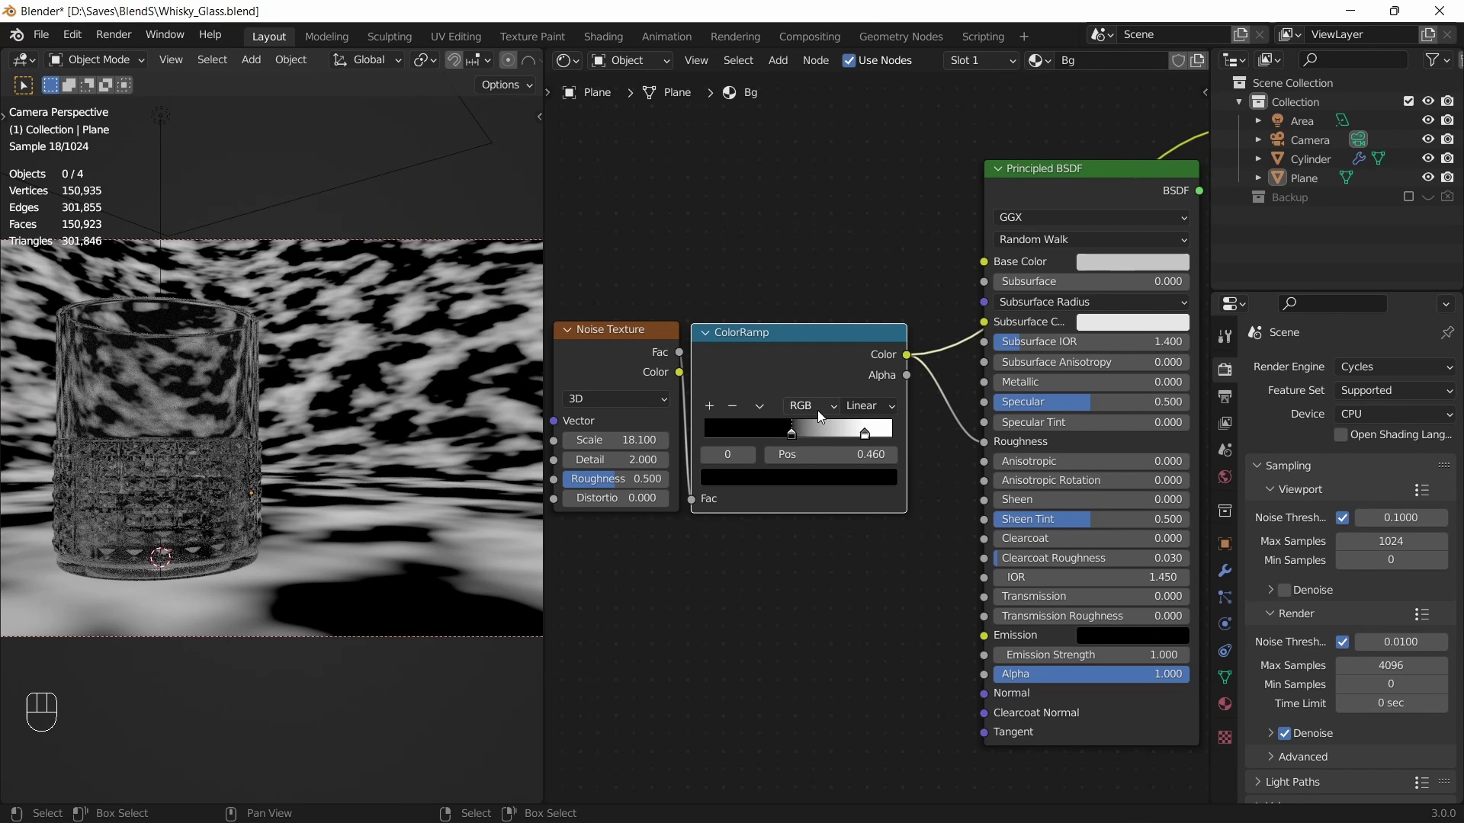
left_click_drag(765, 406, 778, 427)
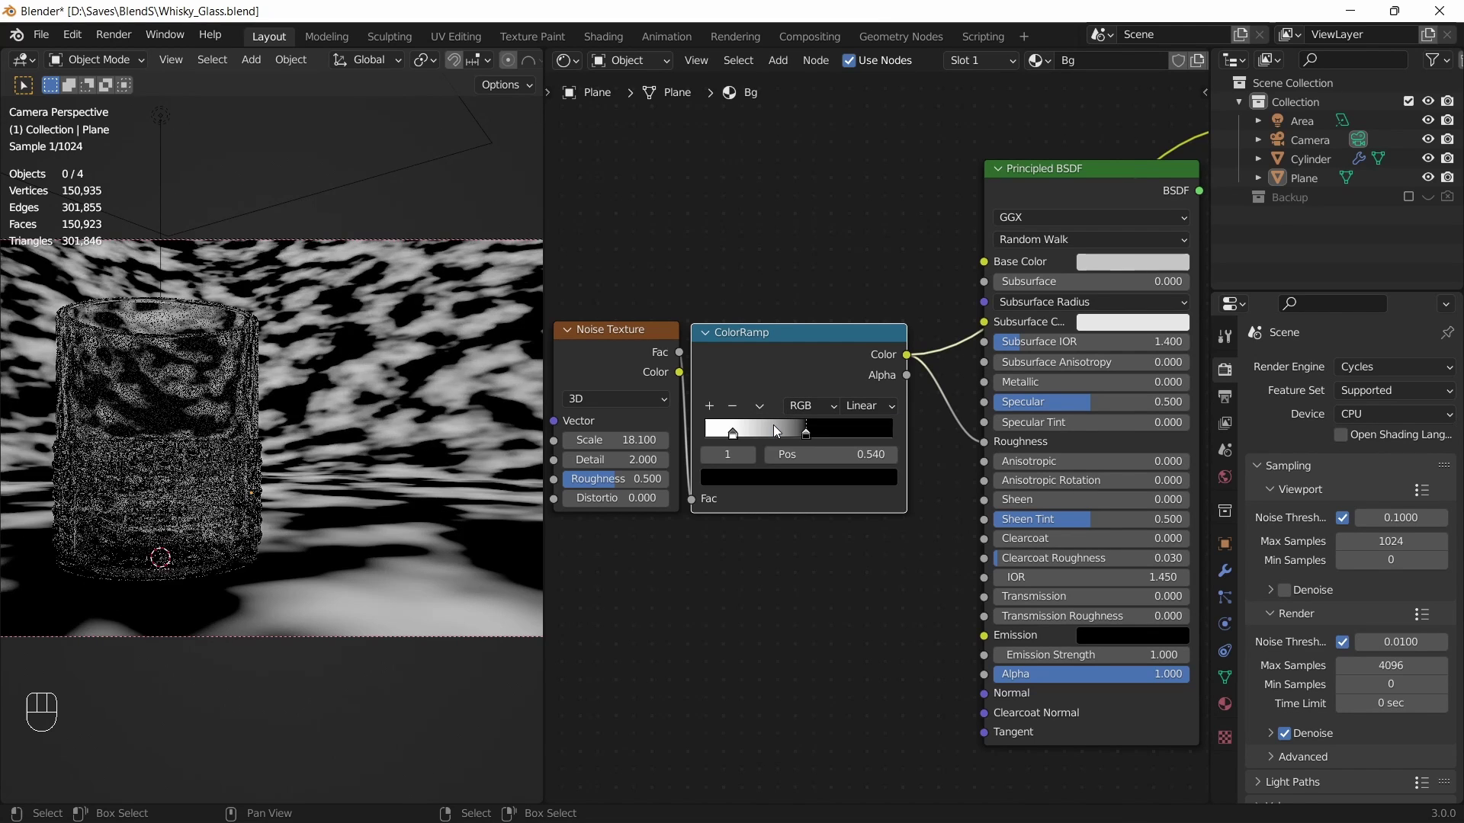
left_click_drag(825, 437, 1080, 180)
left_click(1078, 178)
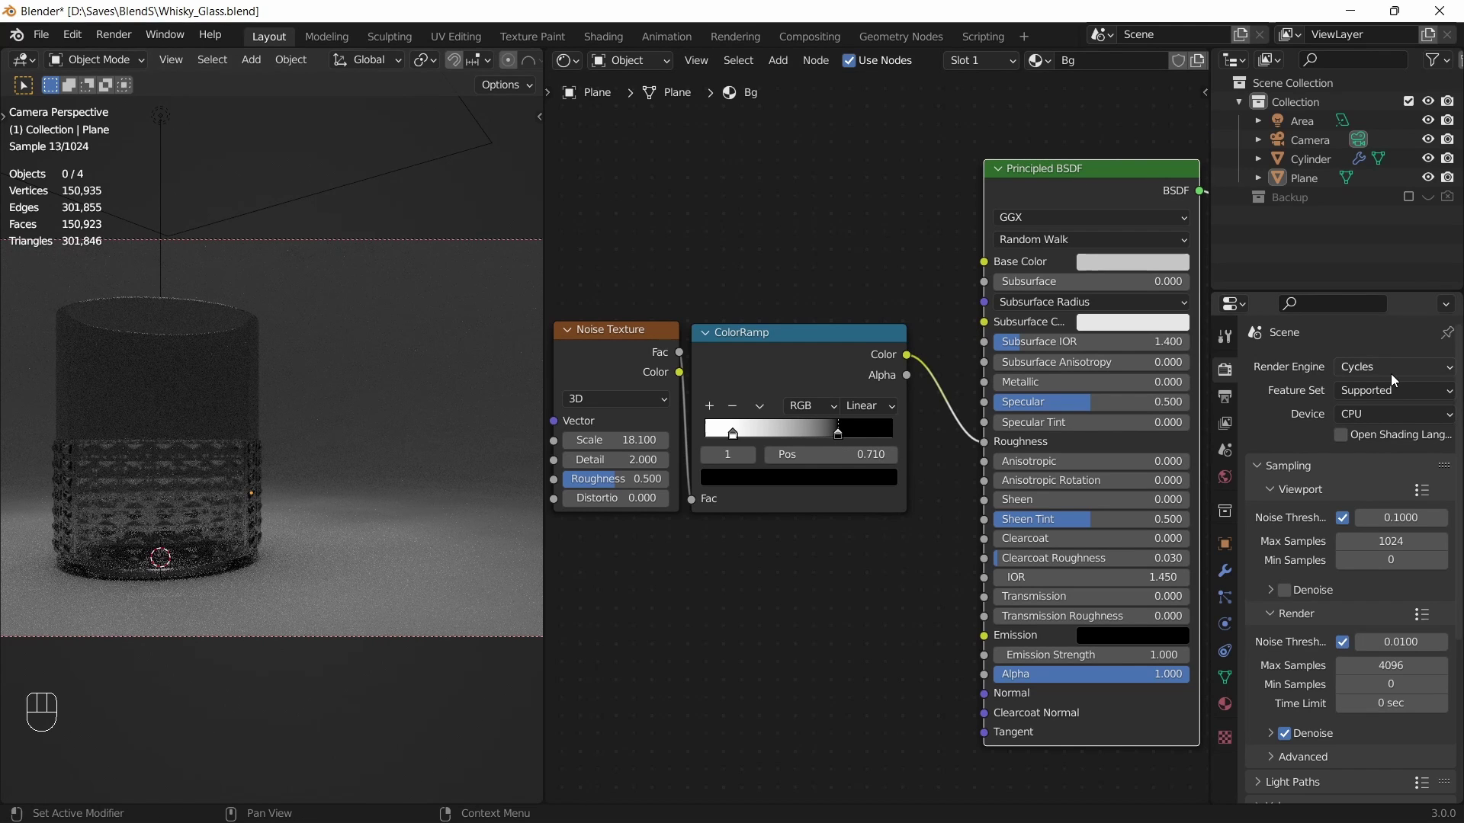
Set the Cycles device to GPU Compute and save Whisky_Glass.blend
left_click_drag(1374, 417, 1376, 461)
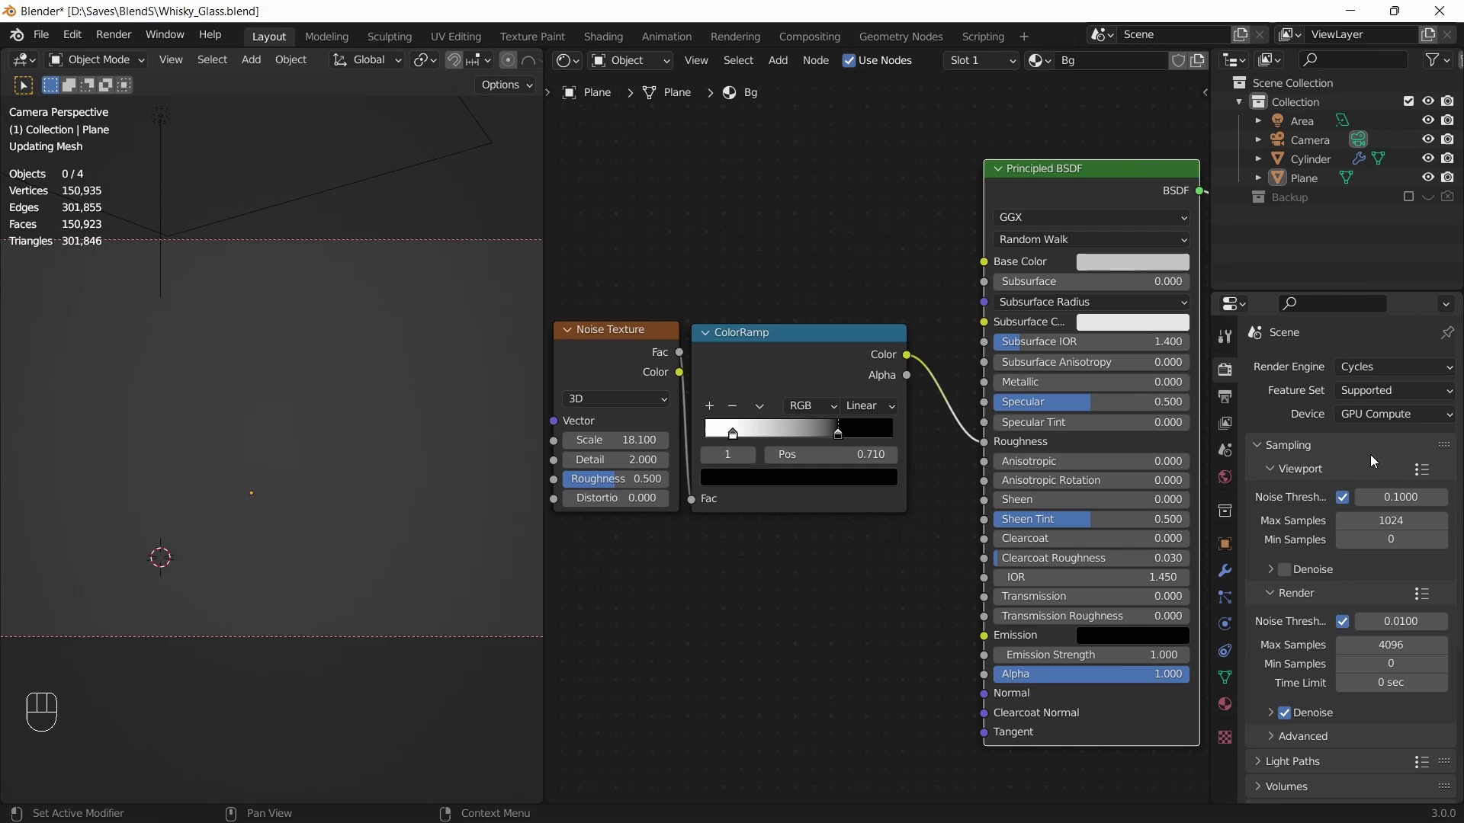
key("ctrl+s")
key("a")
key("a")
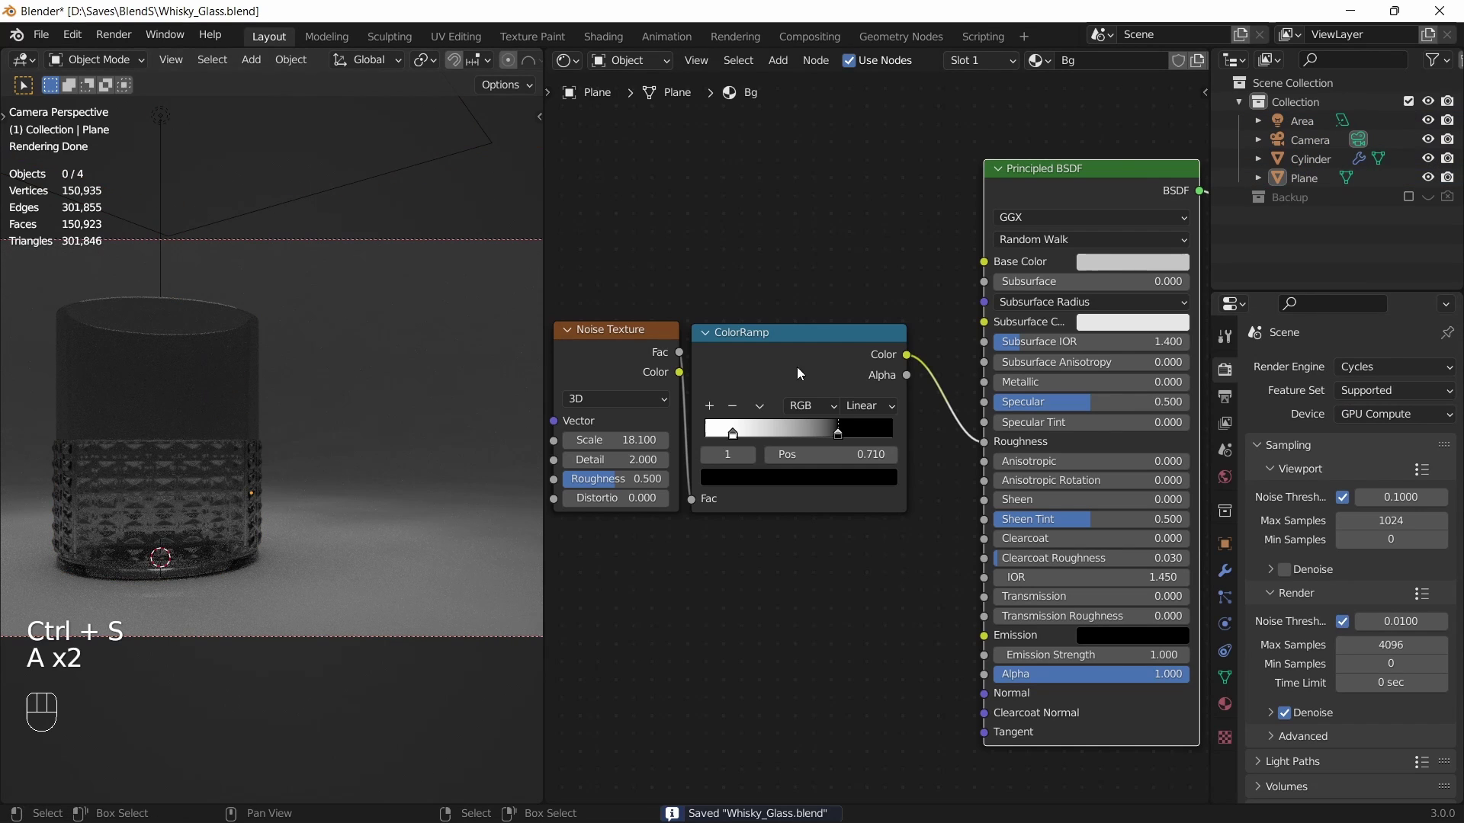
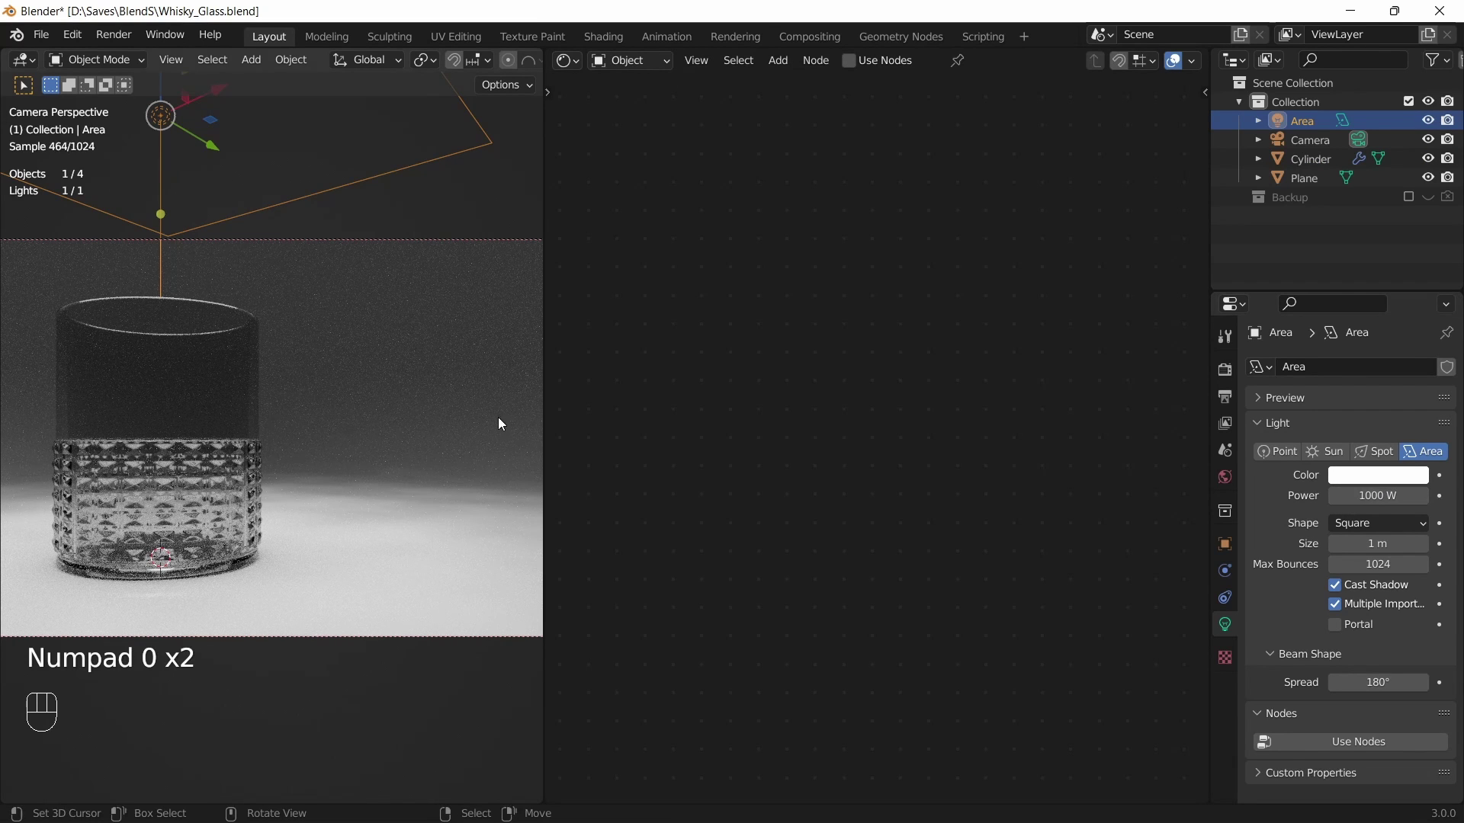
Save the scene after raising the area light's power to 1000 W
key("ctrl+s")
key("a")
key("a")
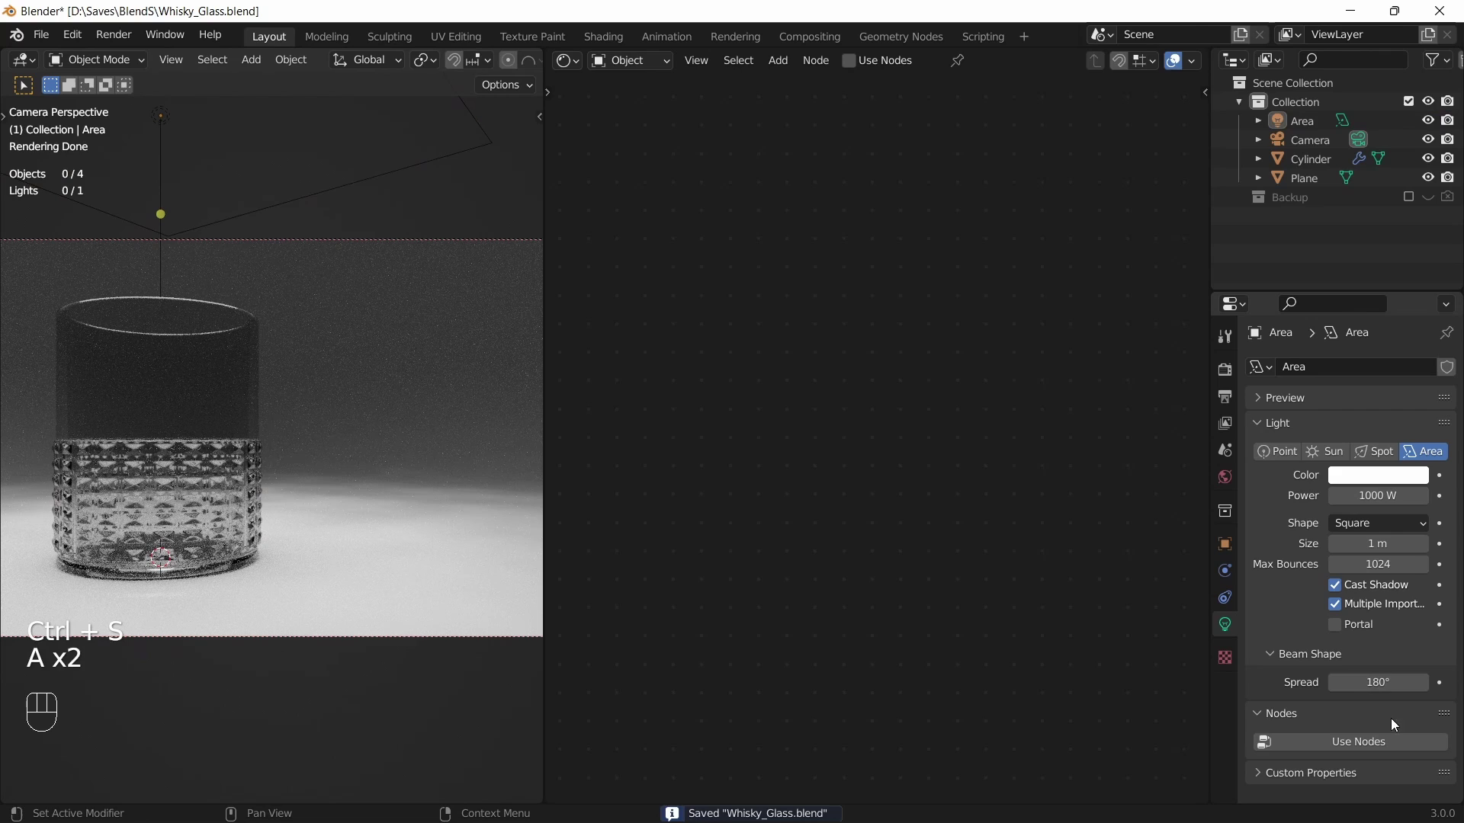
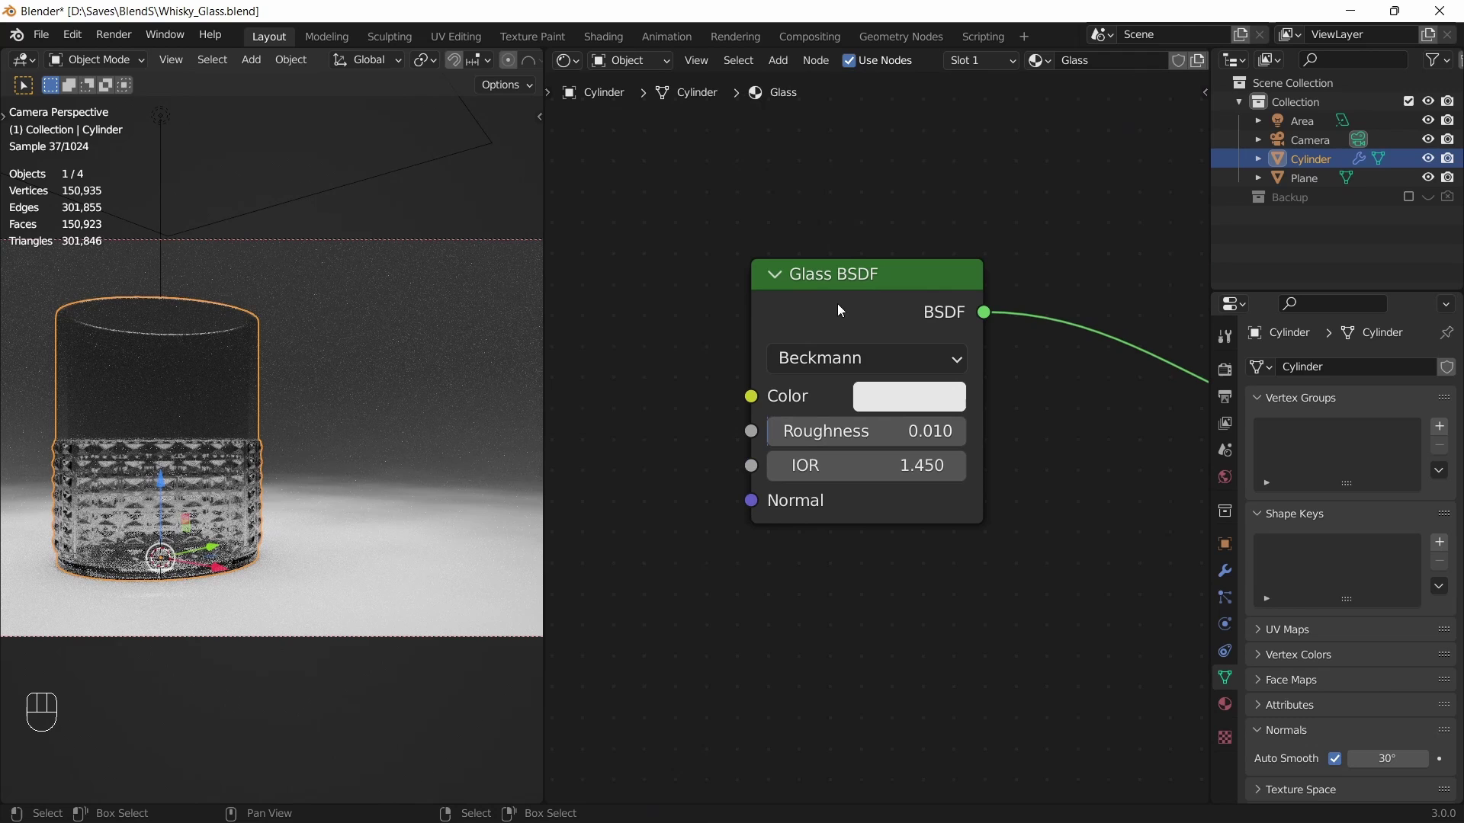
Save the file after setting the Glass BSDF roughness to 0.010
key("ctrl+s")
key("a")
key("a")
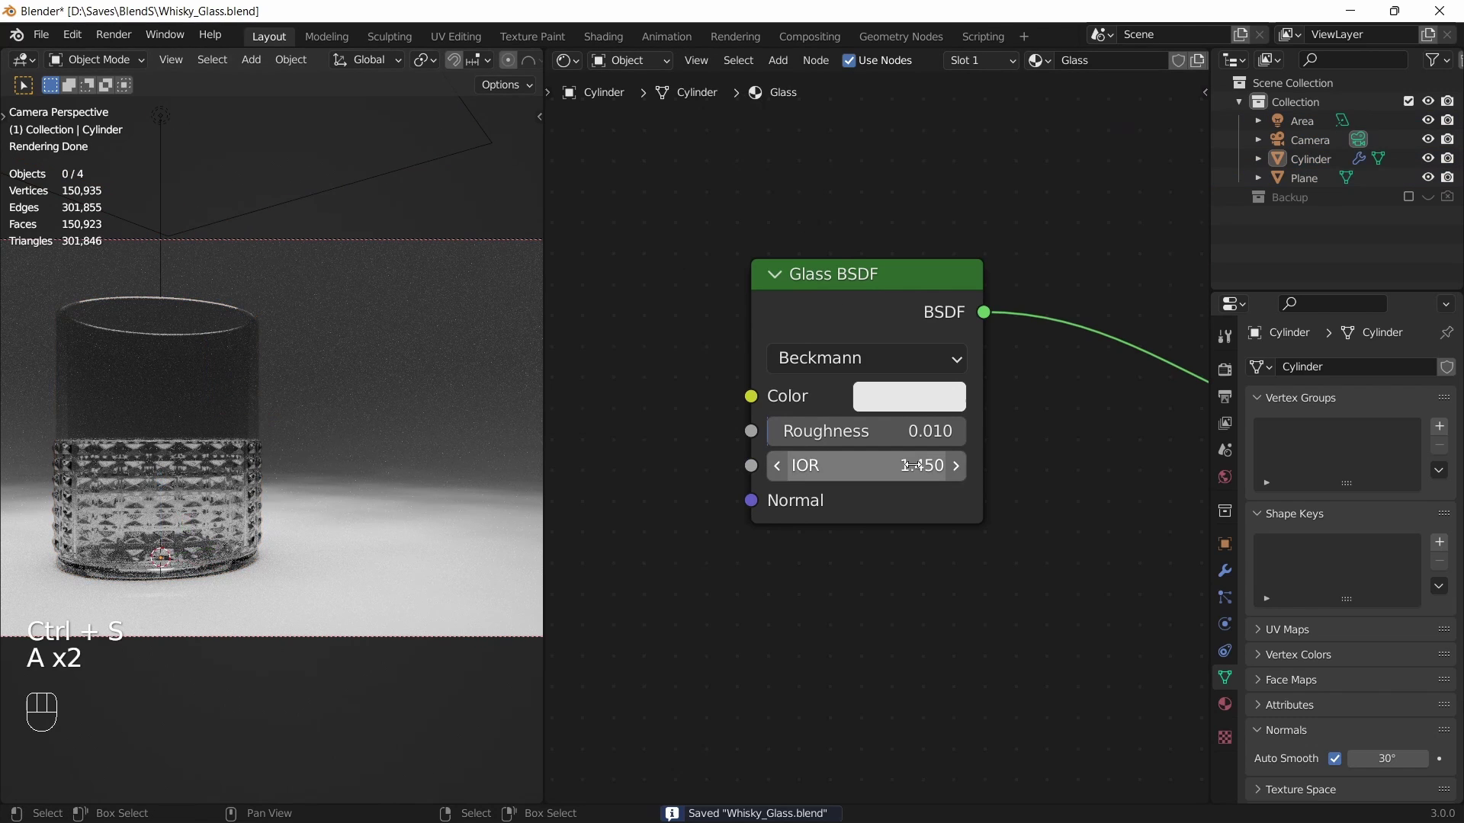